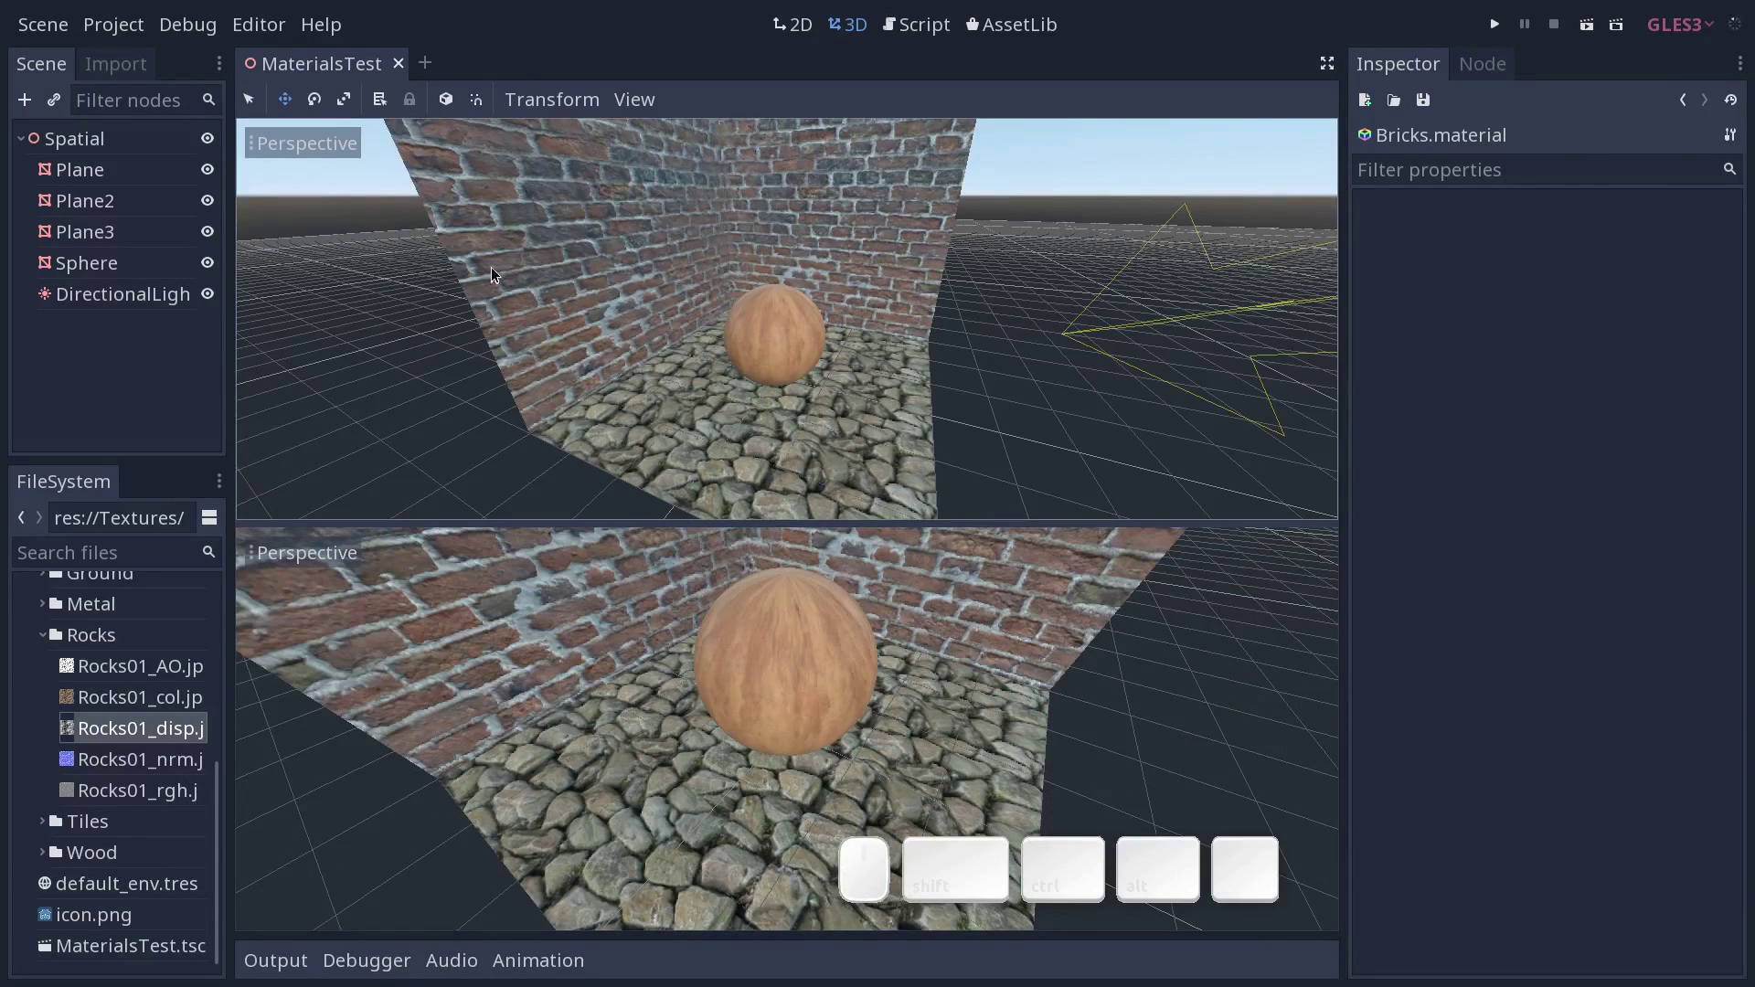
Start a new empty scene and show it in a single 3D viewport.
click(61, 37)
click(82, 63)
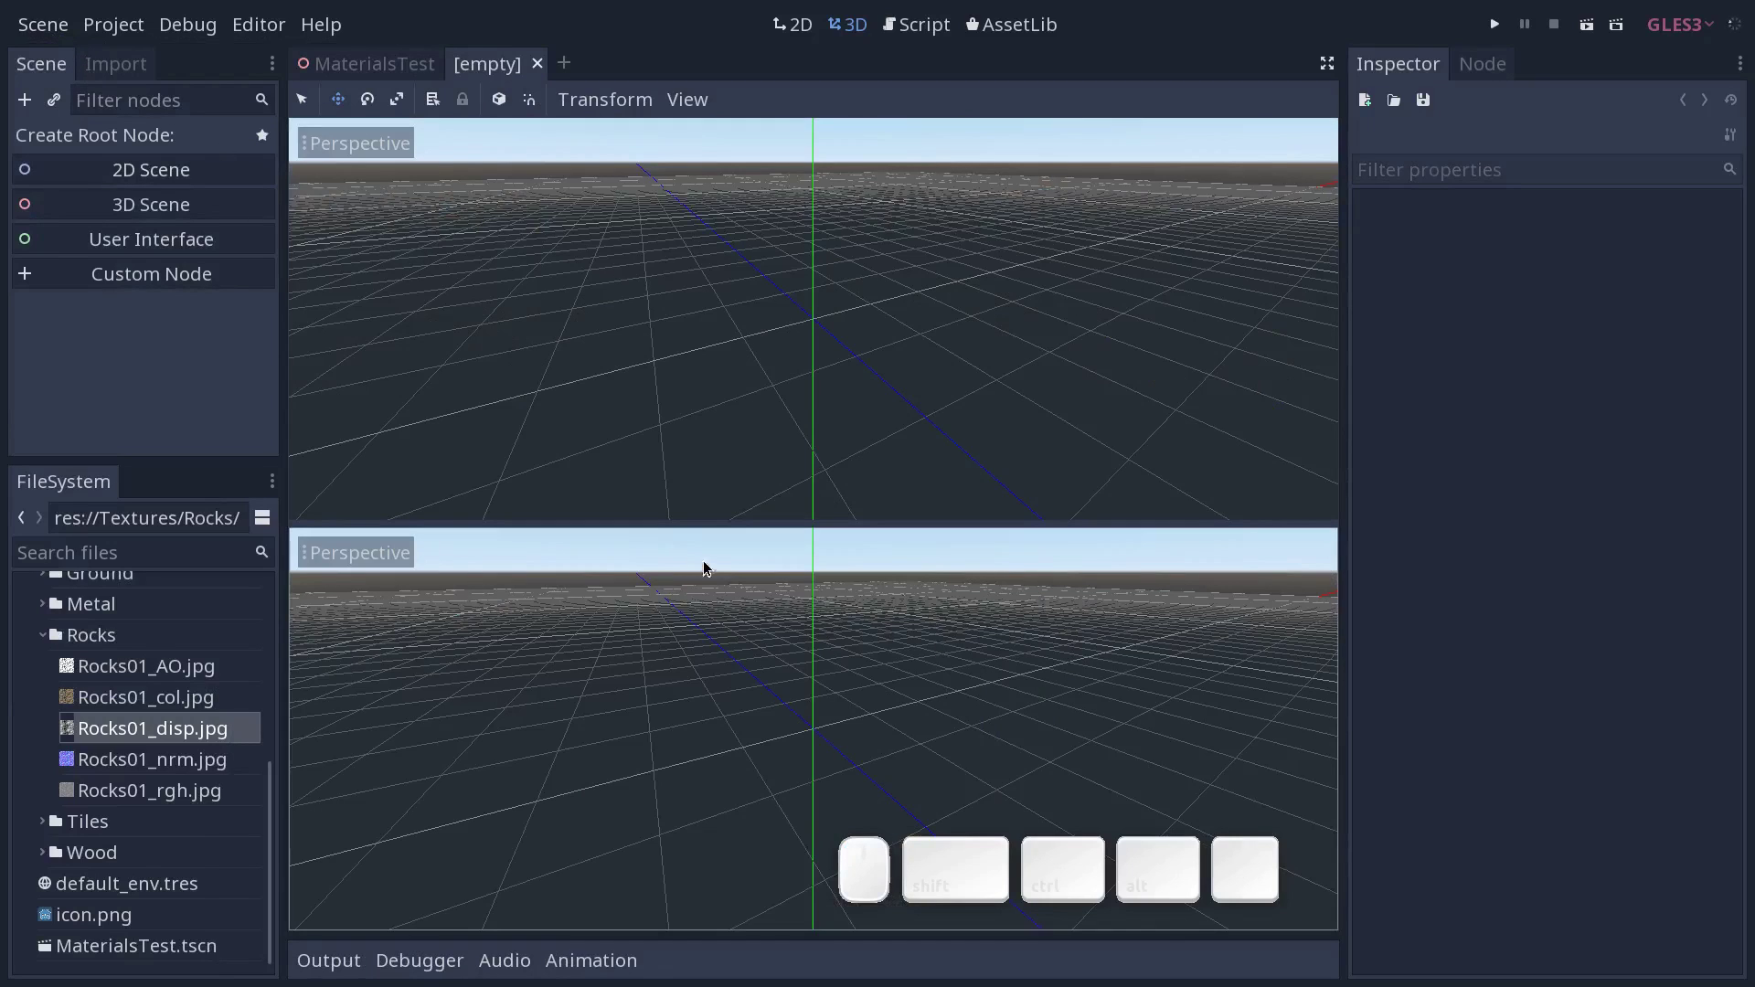
key(ctrl+1)
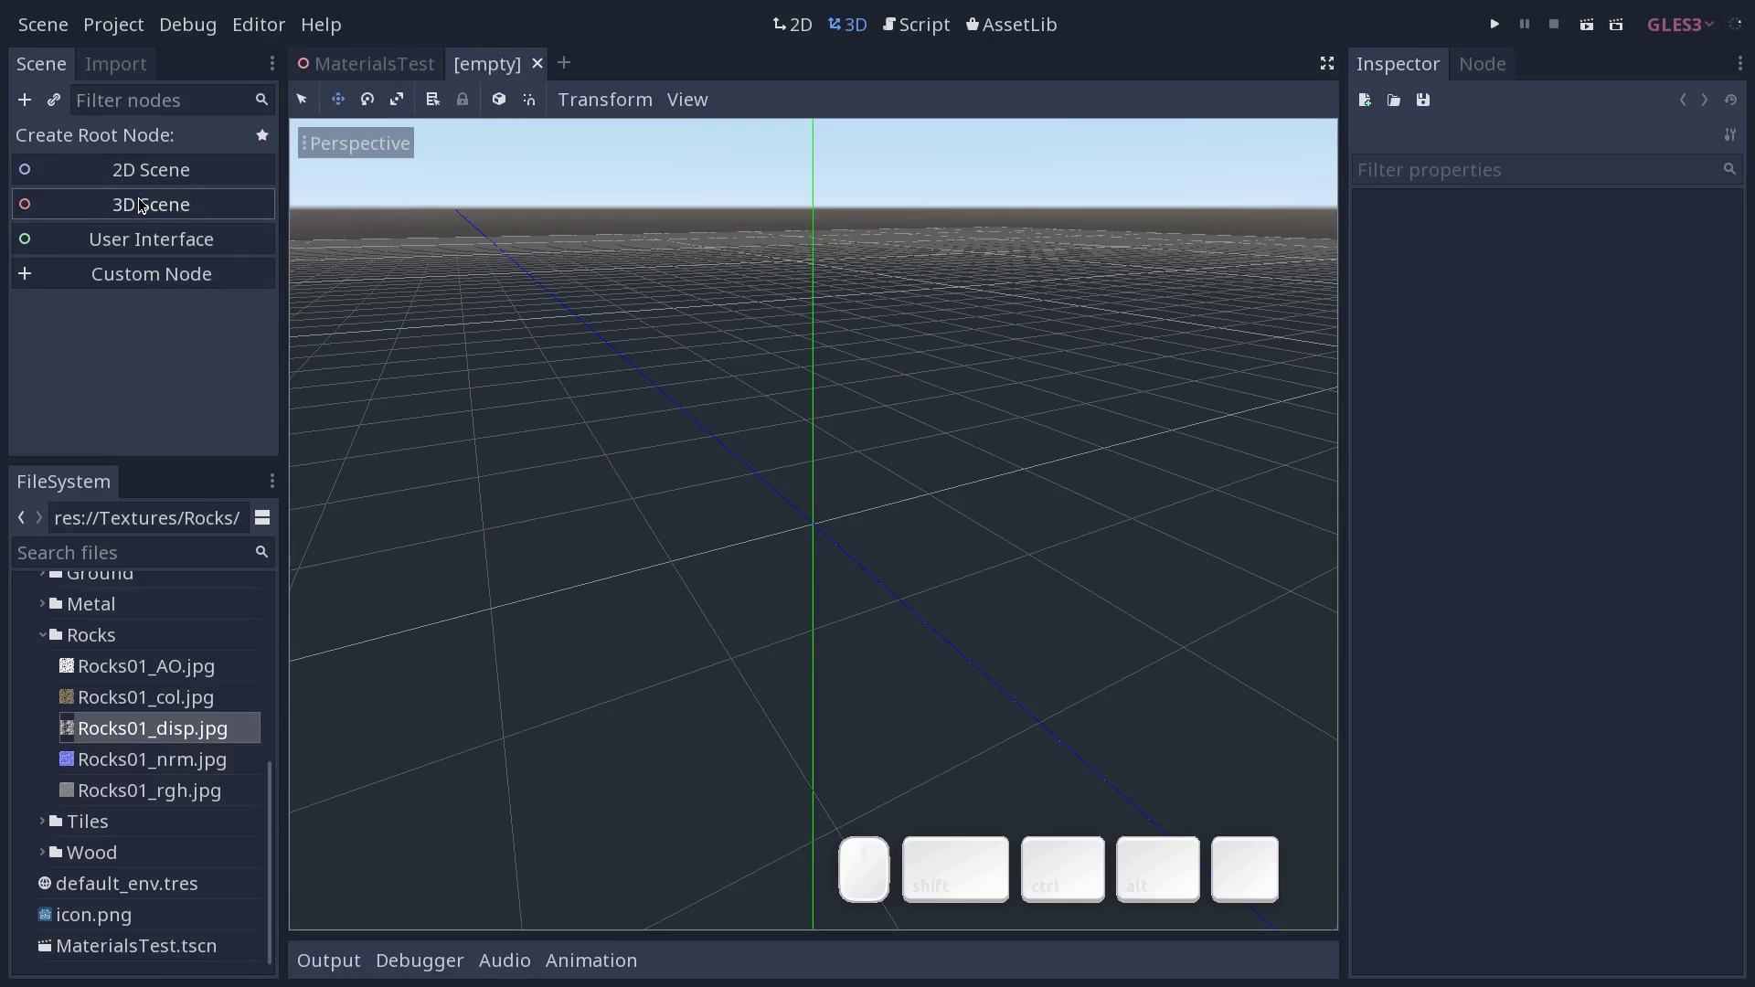
Make a 3D Scene (Spatial) node the root of the new scene.
click(145, 203)
click(167, 270)
click(171, 183)
click(129, 132)
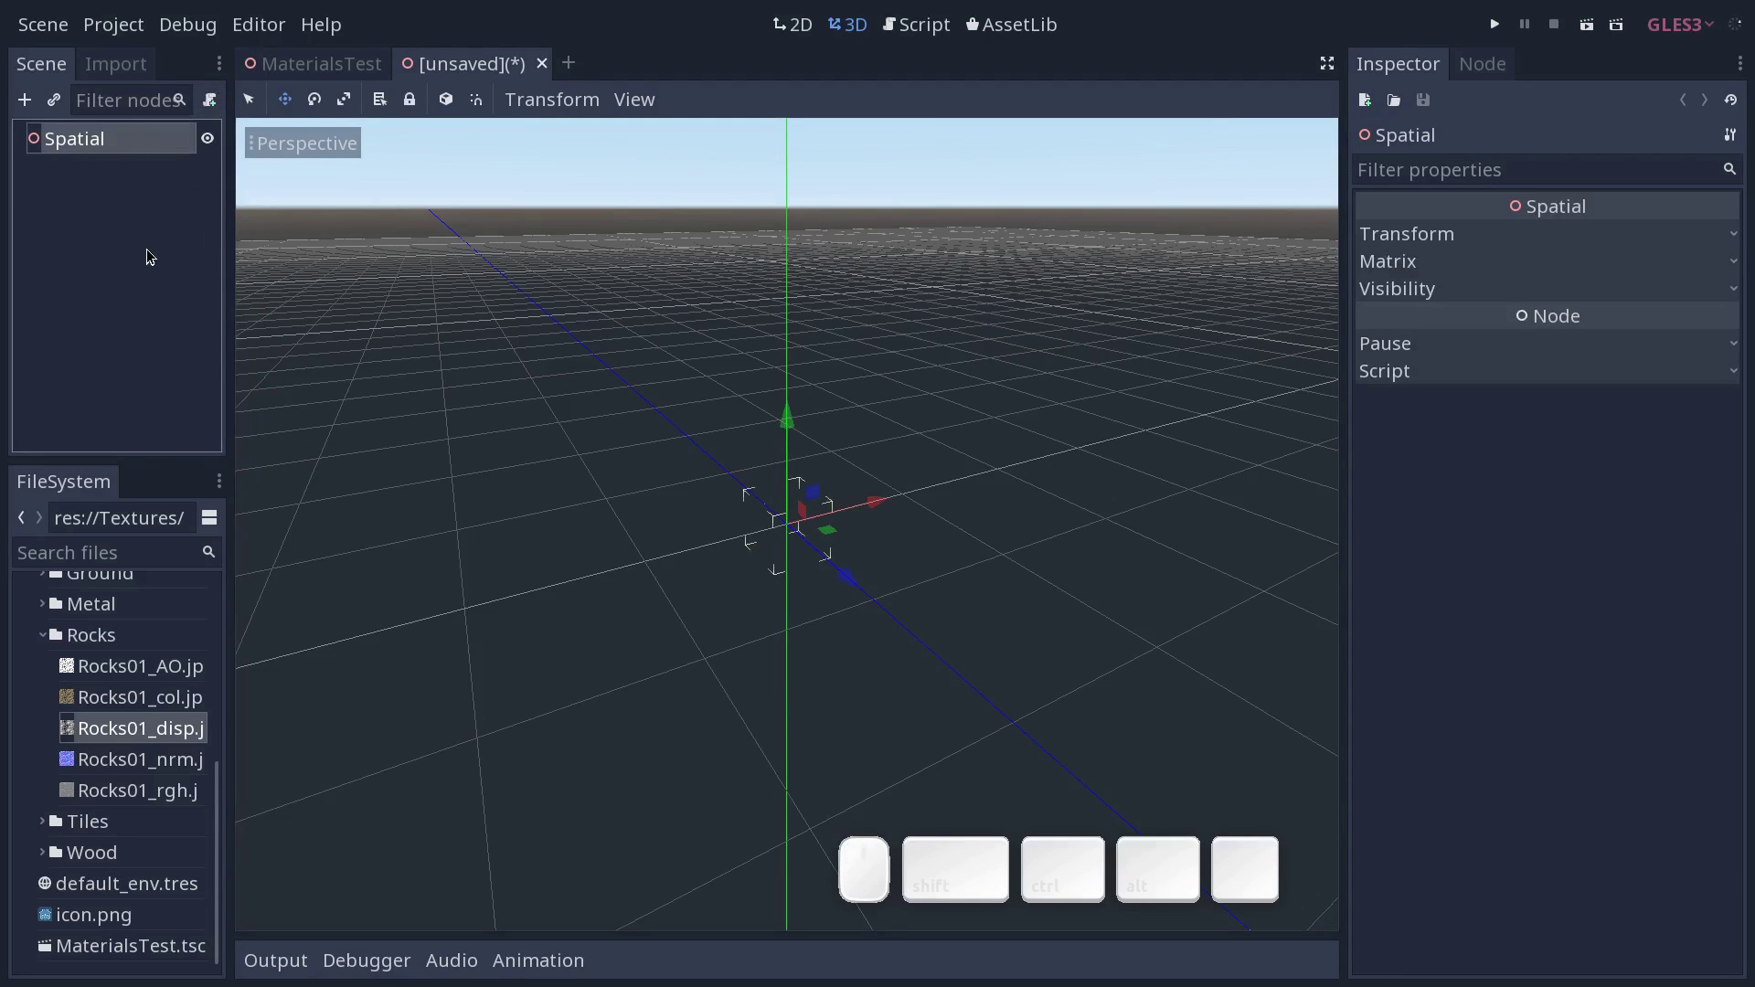
Add a MeshInstance child under the root with a new PlaneMesh.
key(ctrl+a)
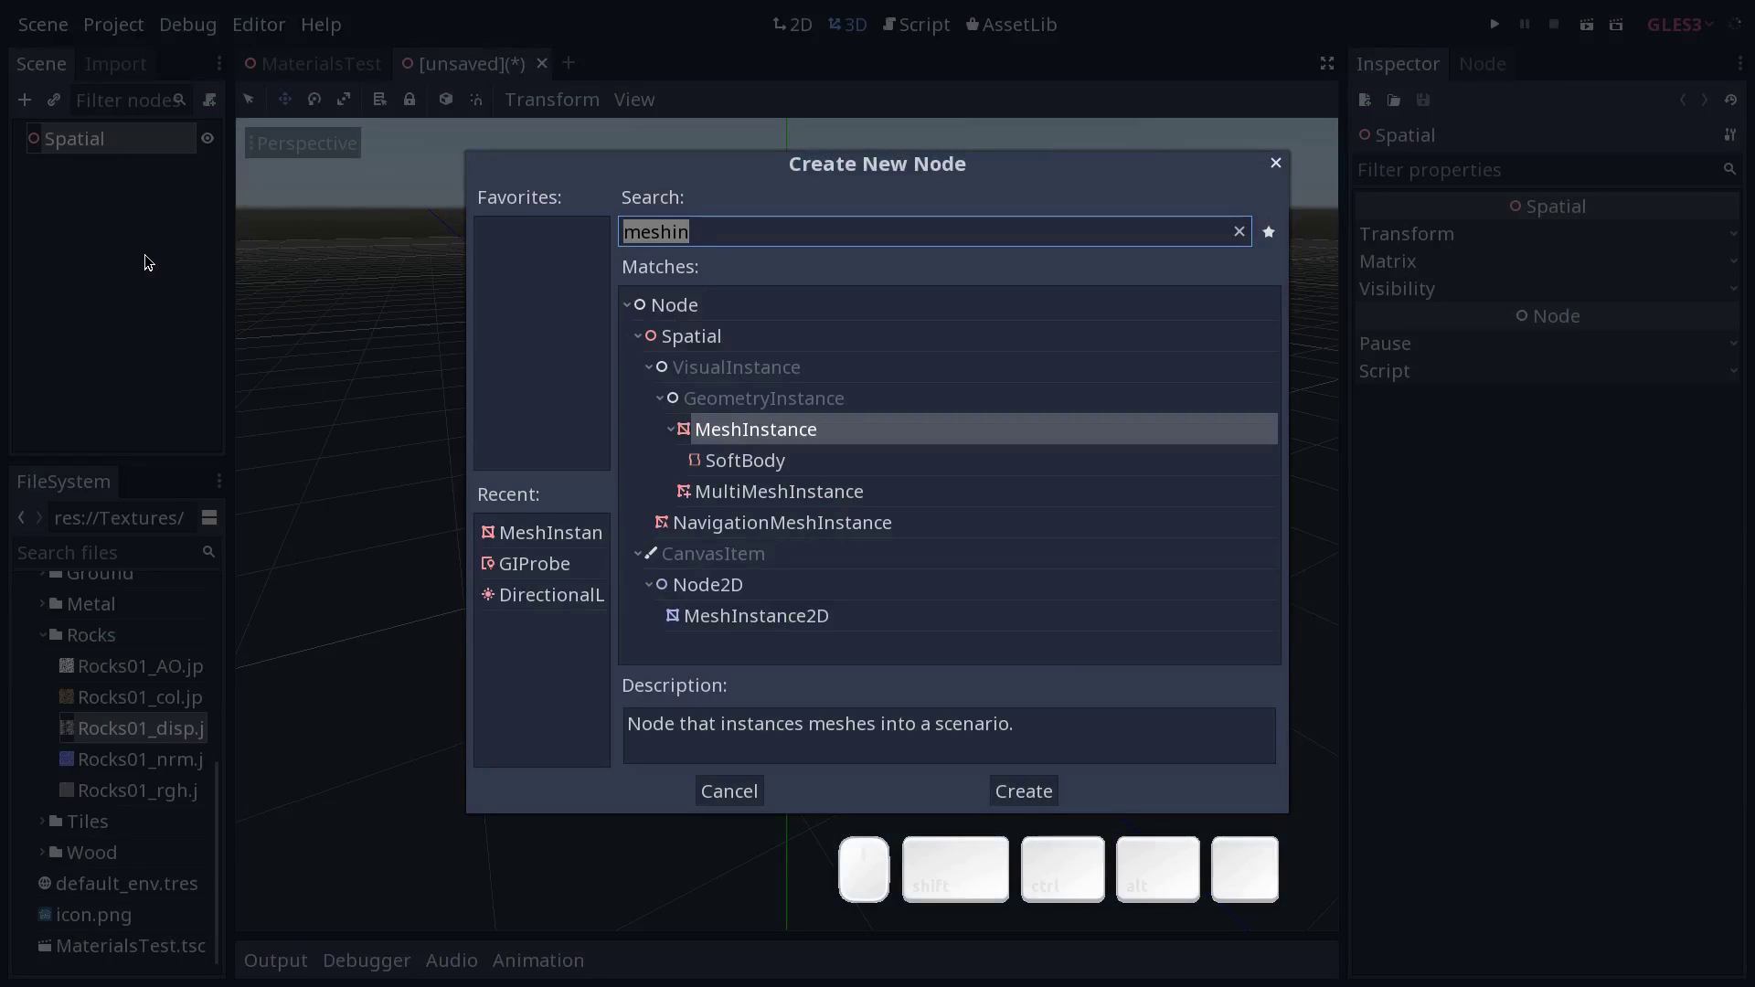
click(769, 429)
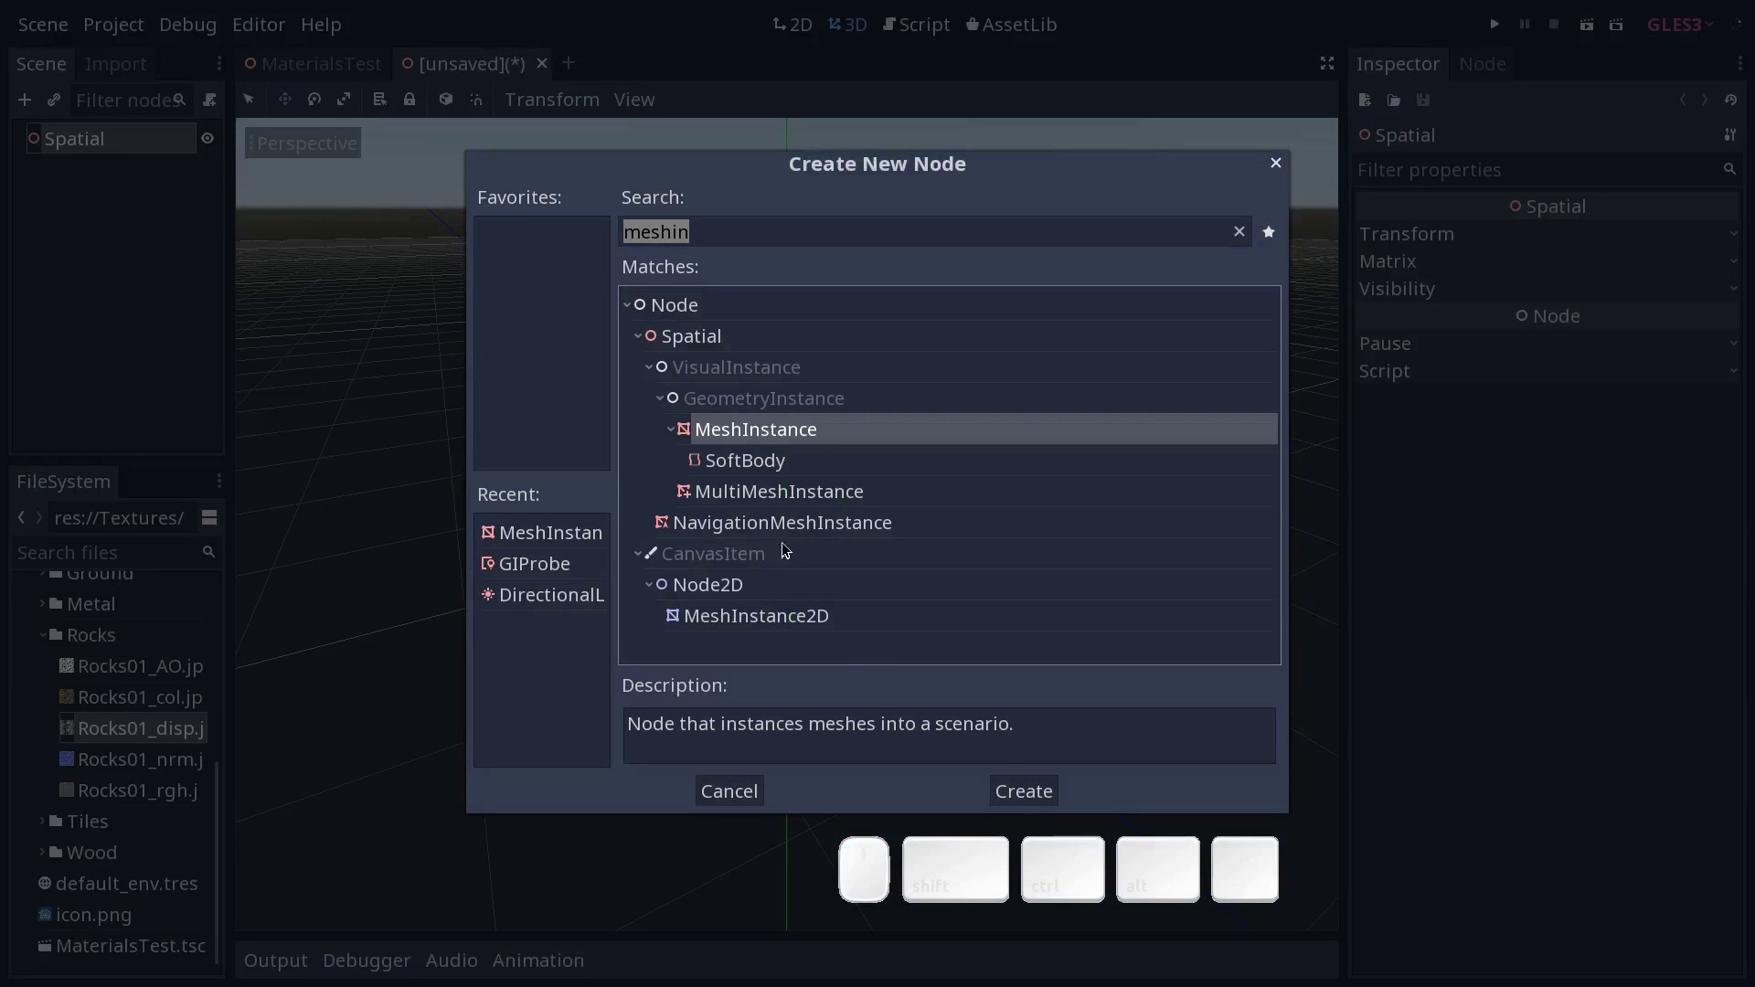
click(1017, 788)
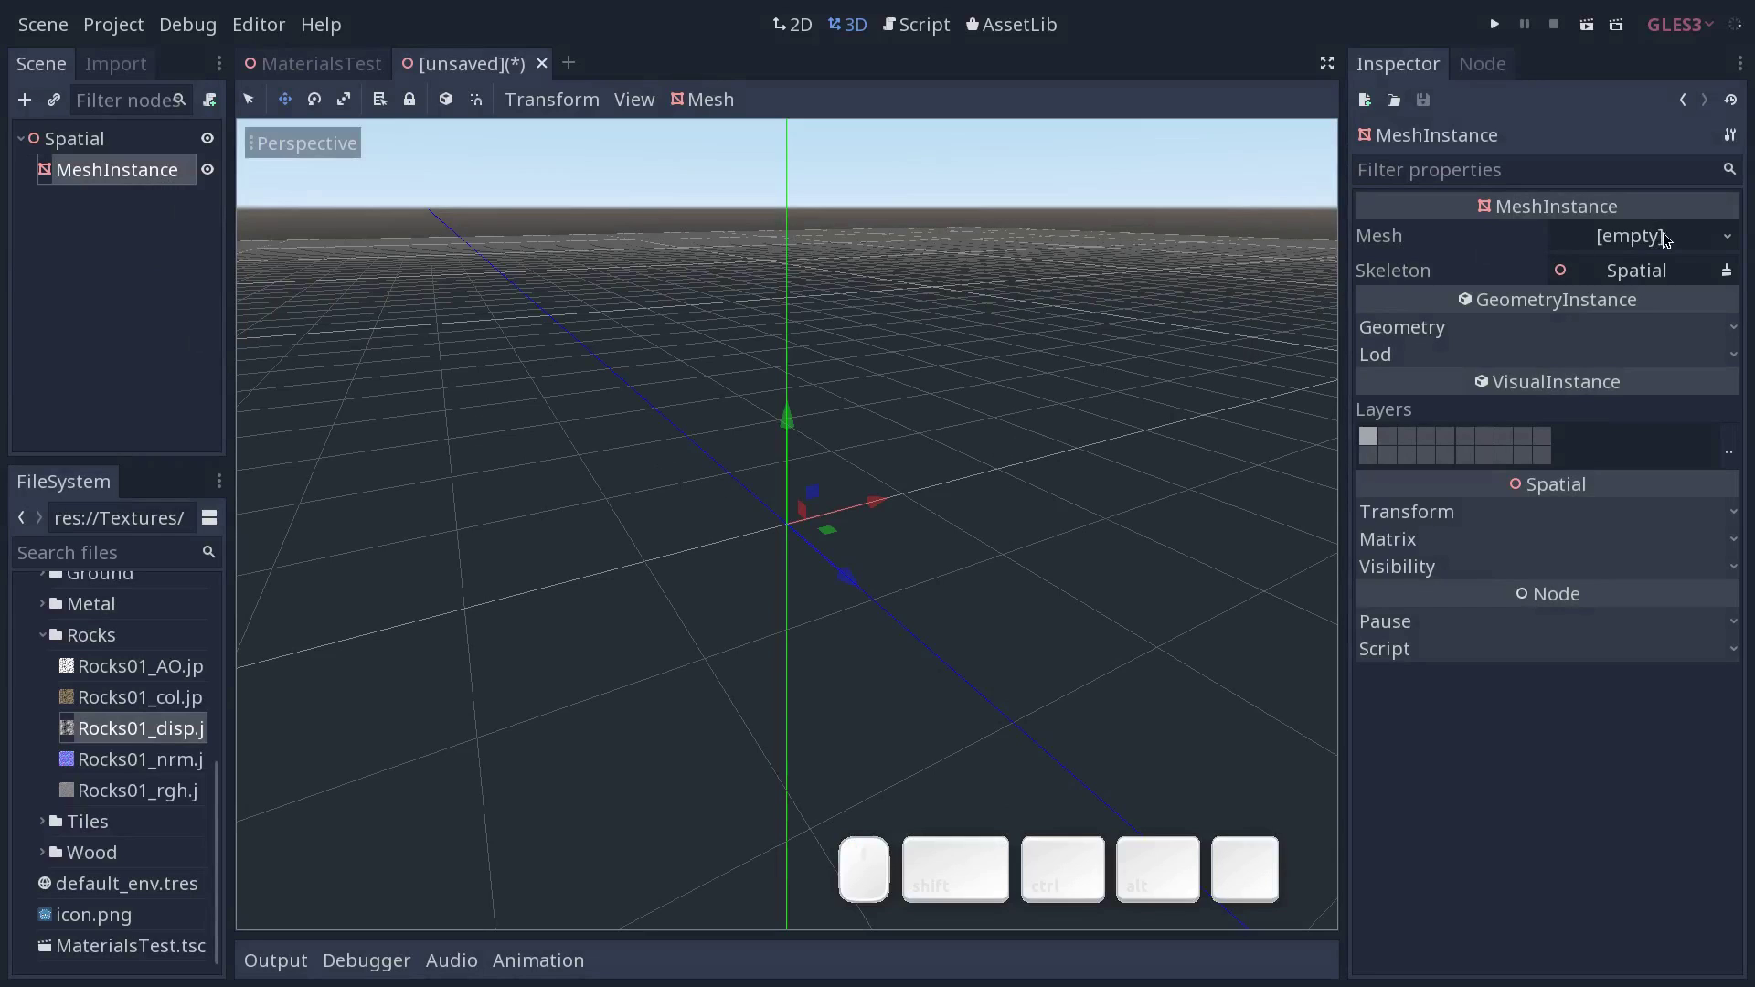
click(1686, 236)
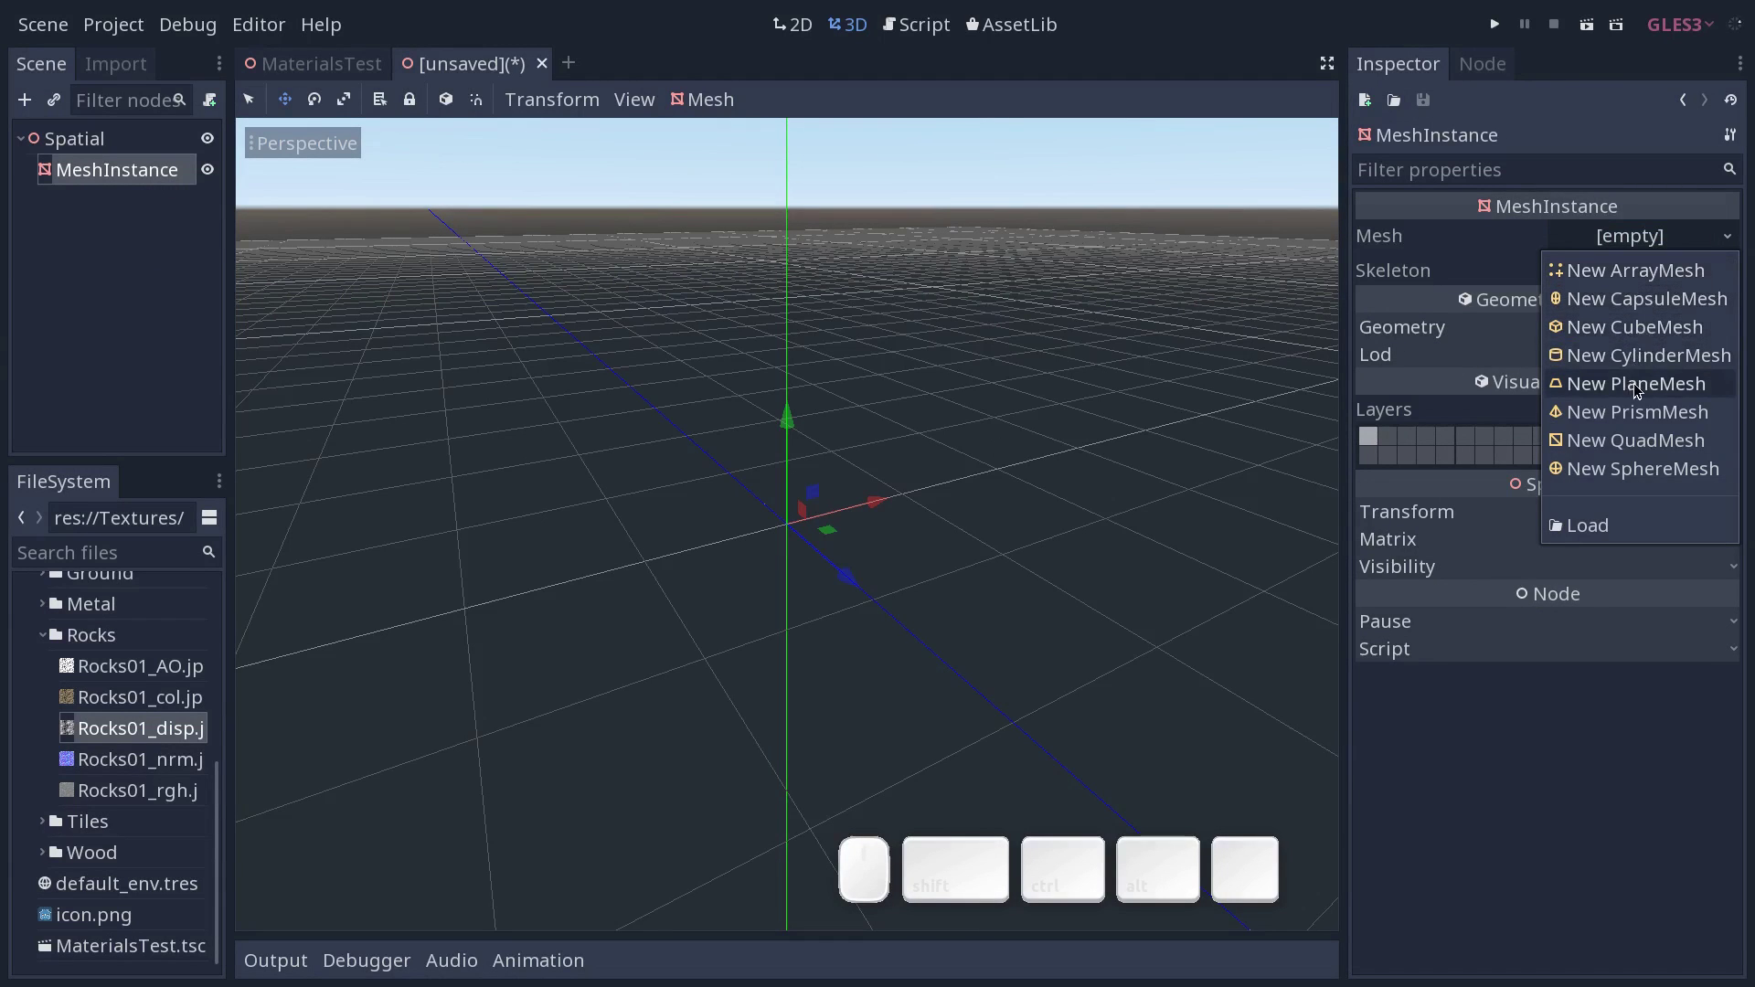
click(1644, 387)
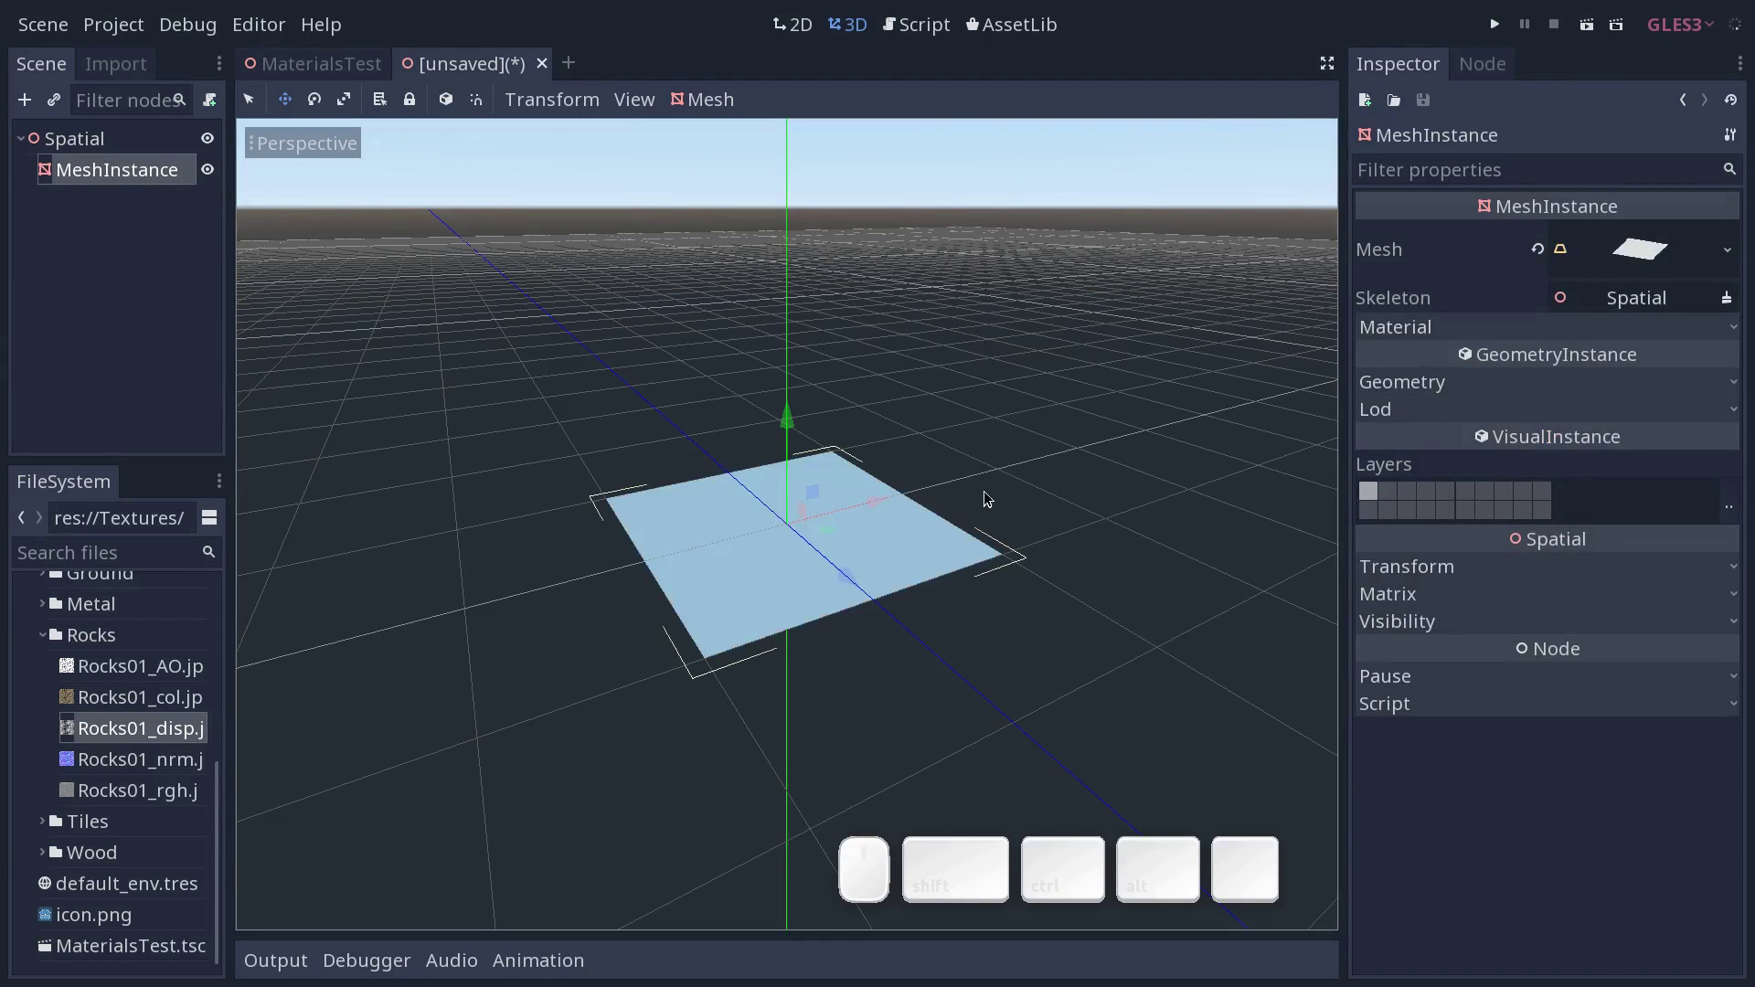
Scale the plane up into a wide ground surface.
middle_click(996, 502)
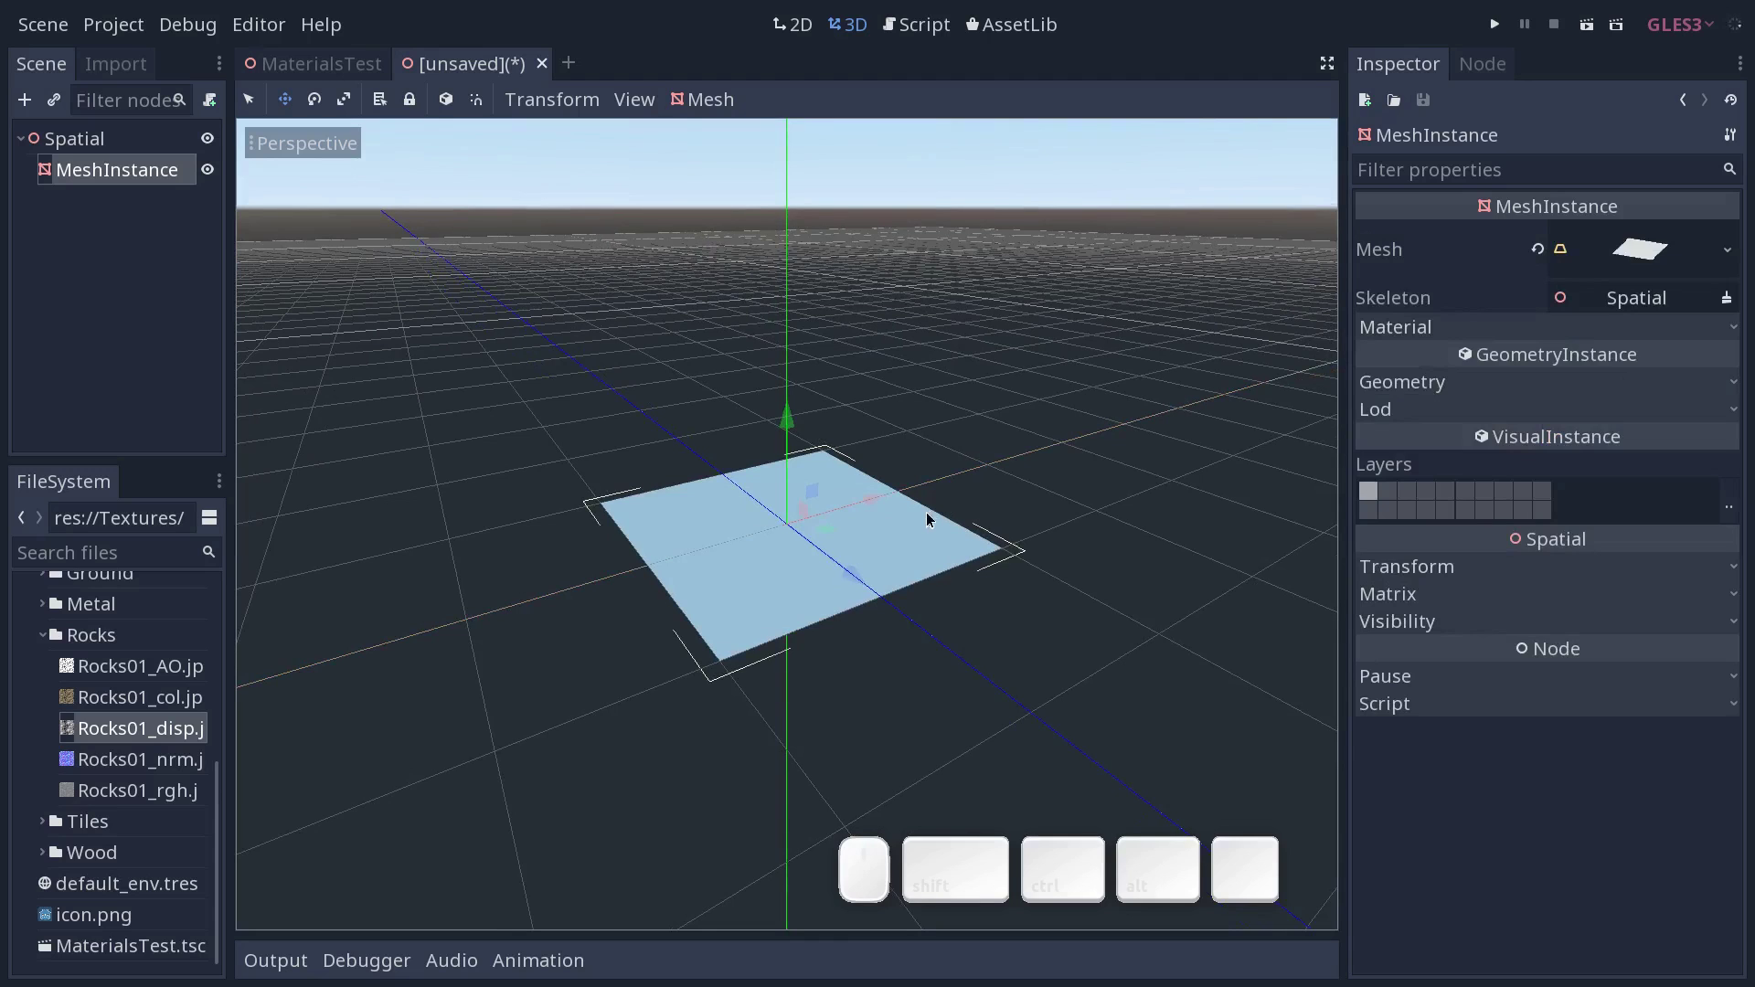
key(r)
drag(838, 533, 834, 531)
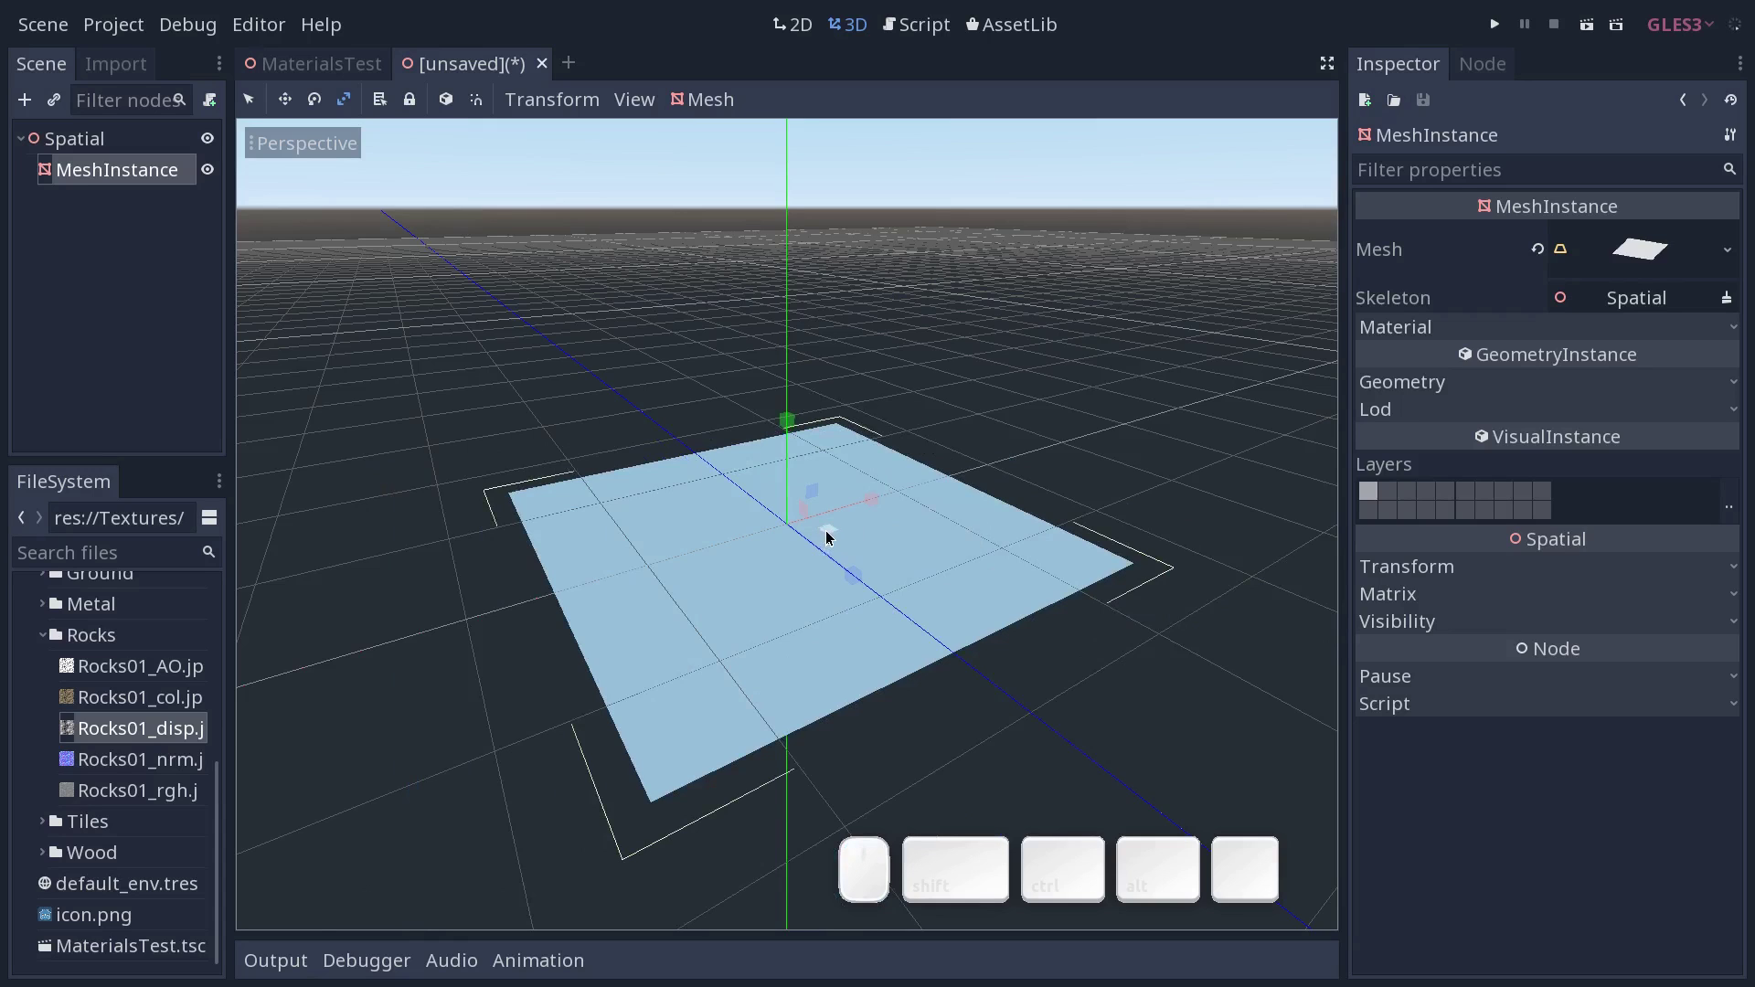
key(ctrl+z)
drag(836, 533, 353, 358)
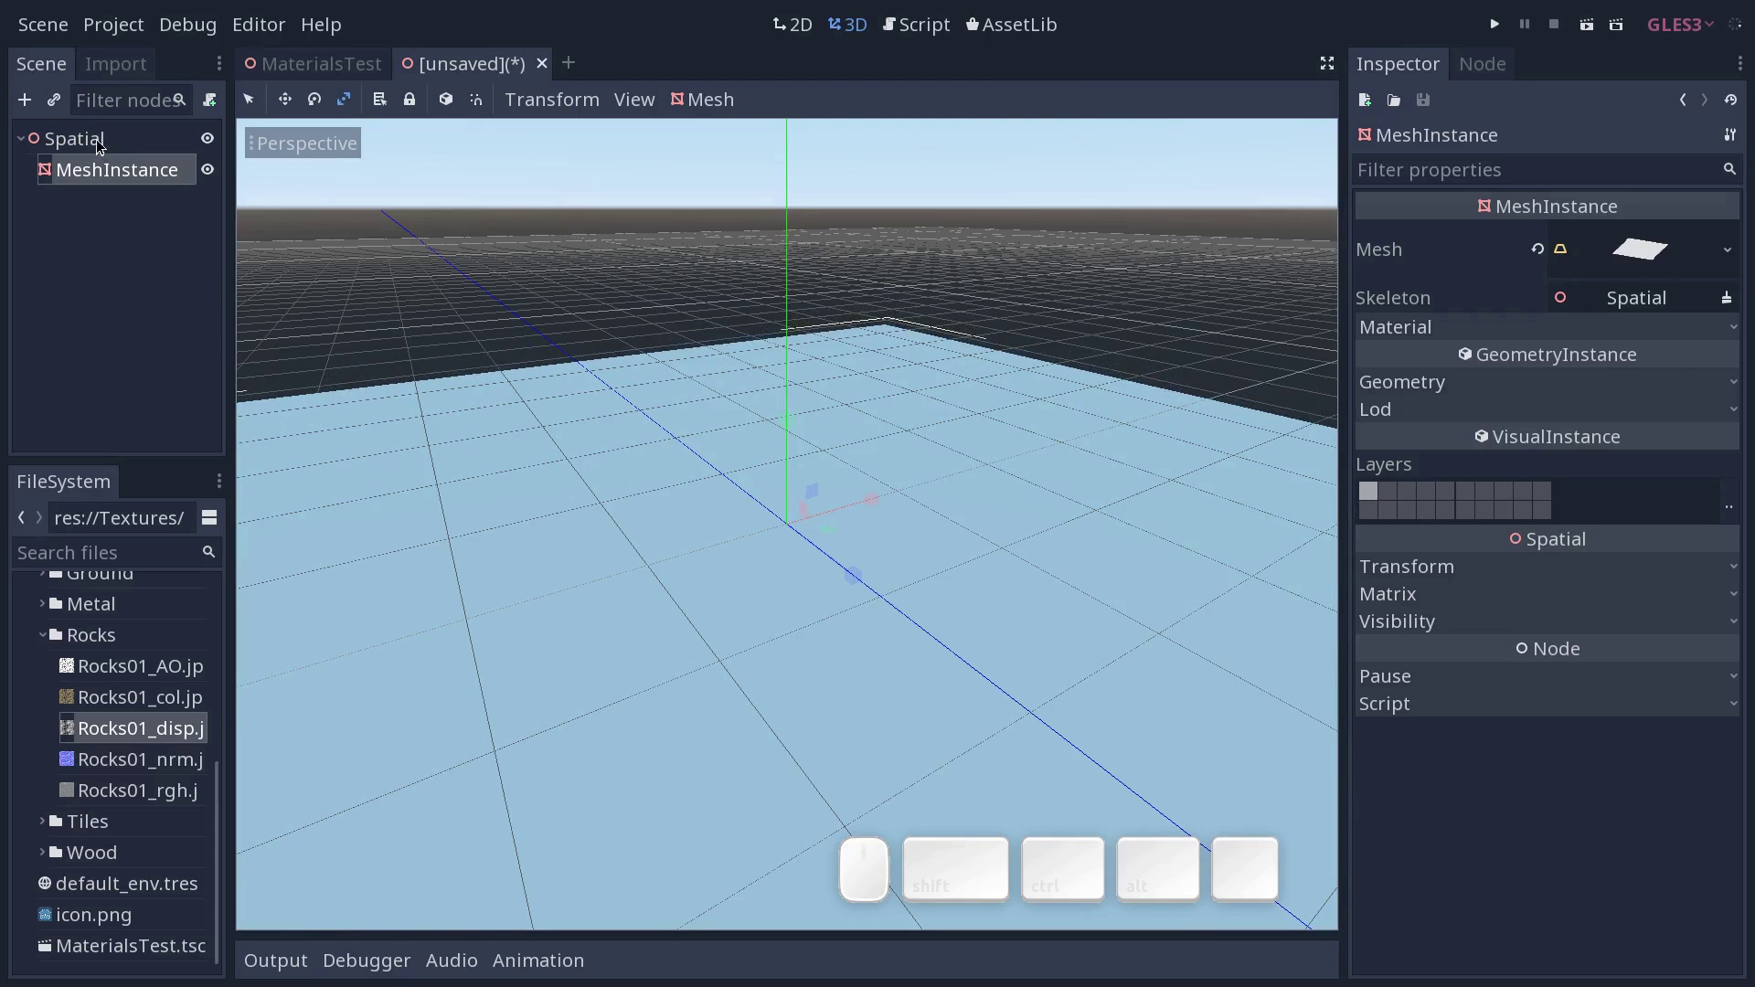
Add a second MeshInstance under the Spatial root with a new SphereMesh.
click(97, 142)
key(ctrl+a)
key(Return)
click(1641, 237)
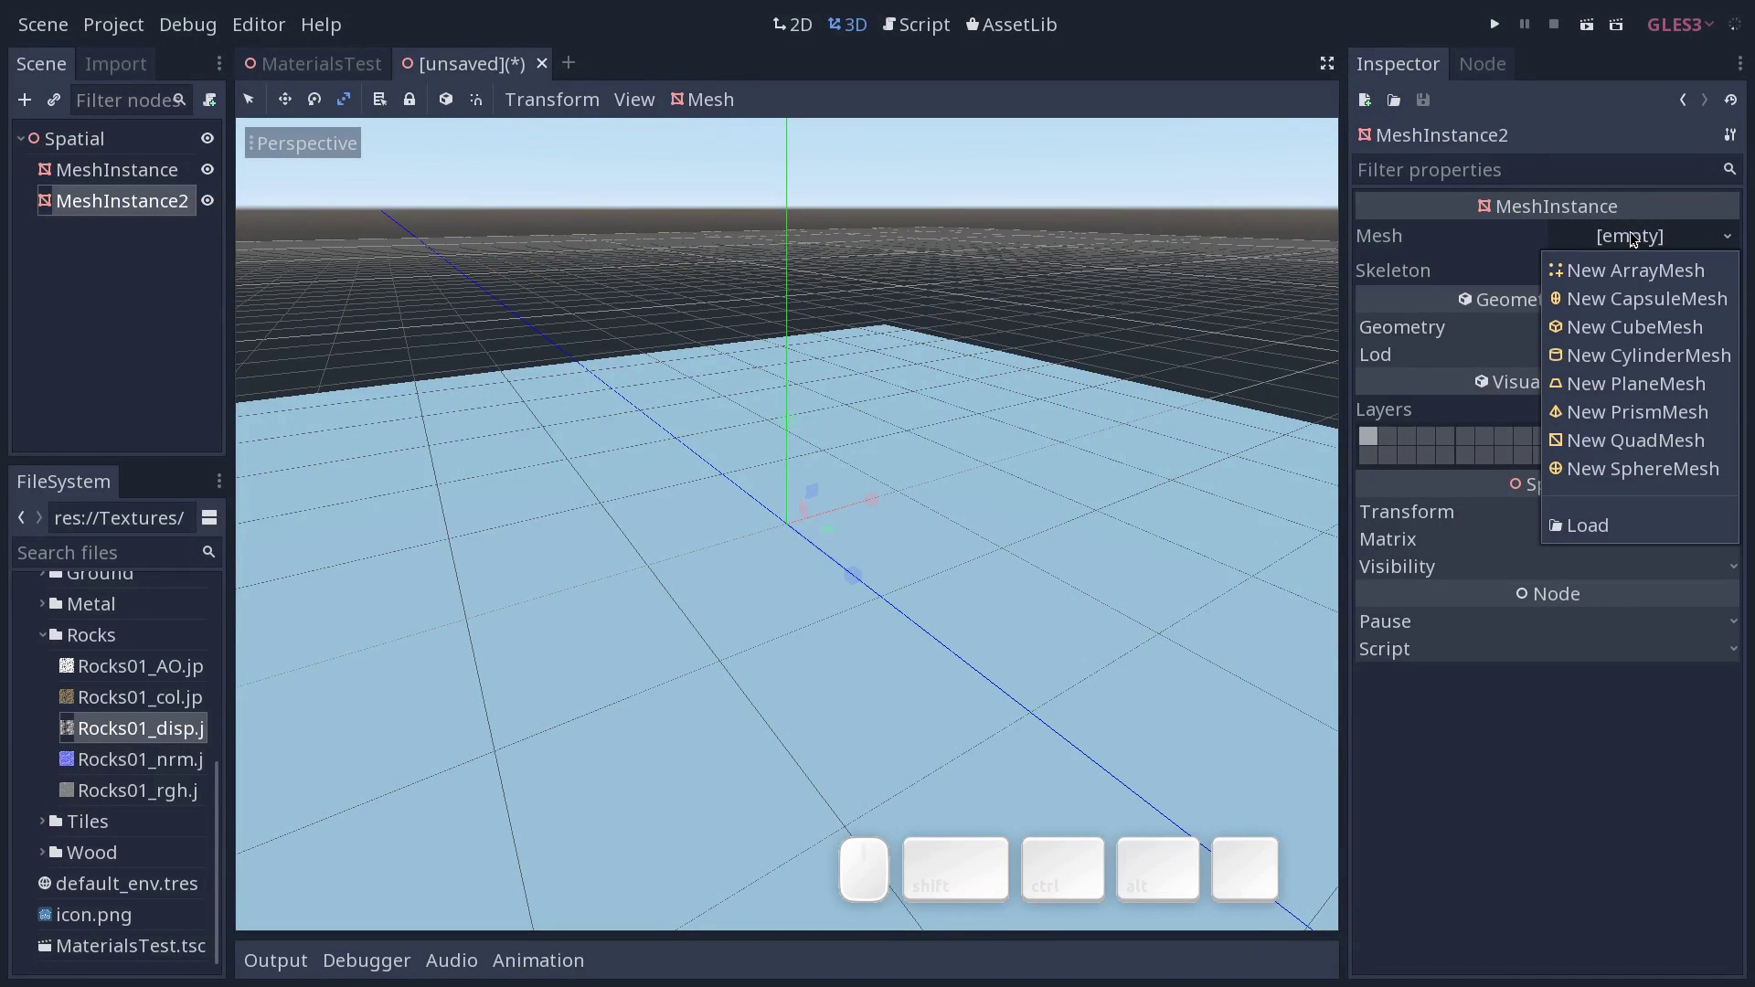
click(1632, 471)
Move the sphere up along Y so it sits above the ground plane.
middle_click(915, 421)
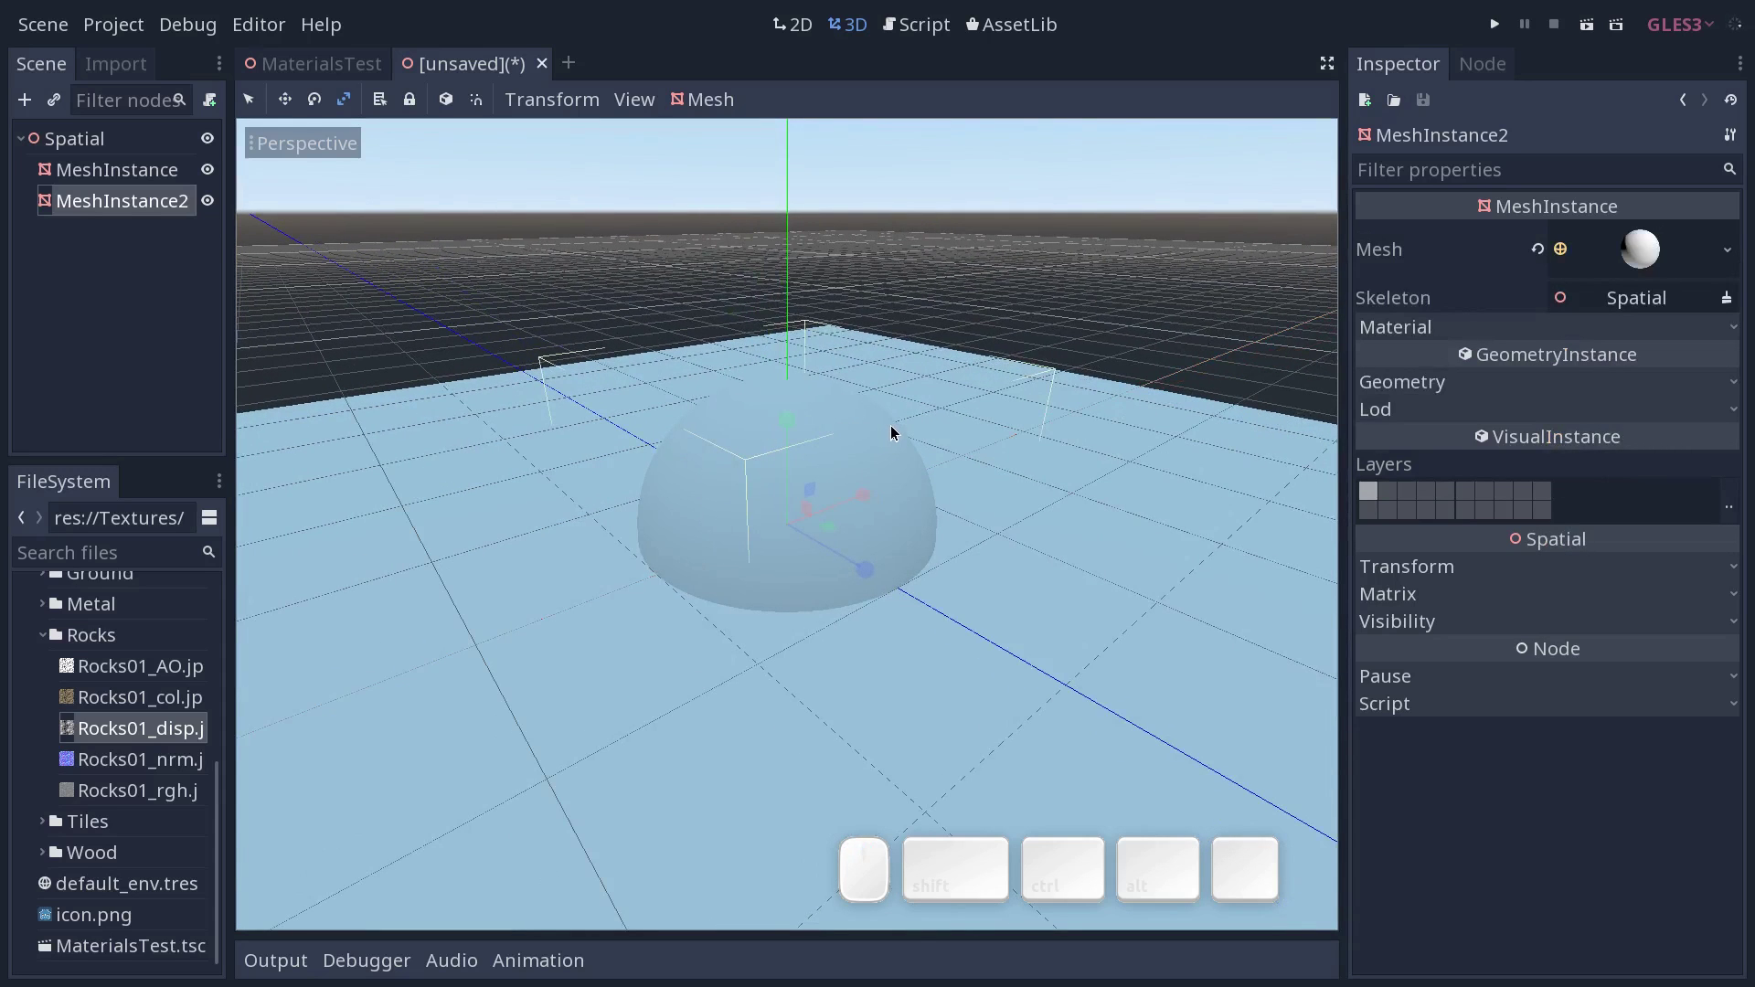
key(w)
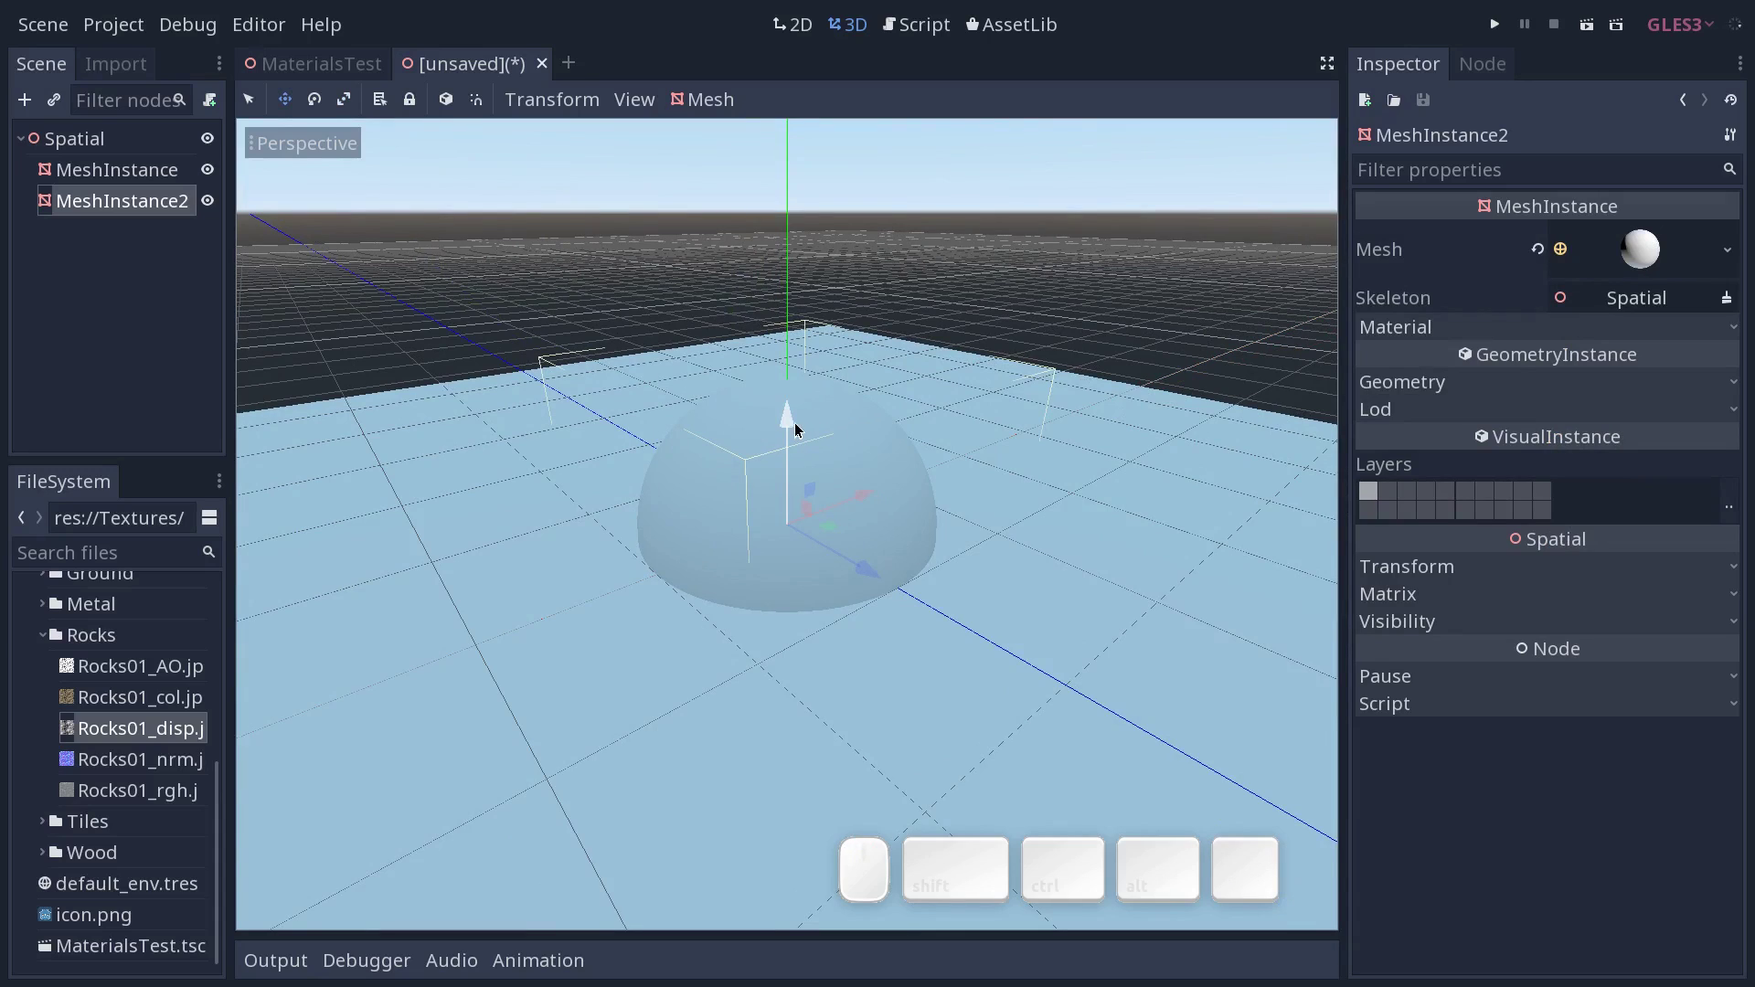
drag(795, 430, 800, 291)
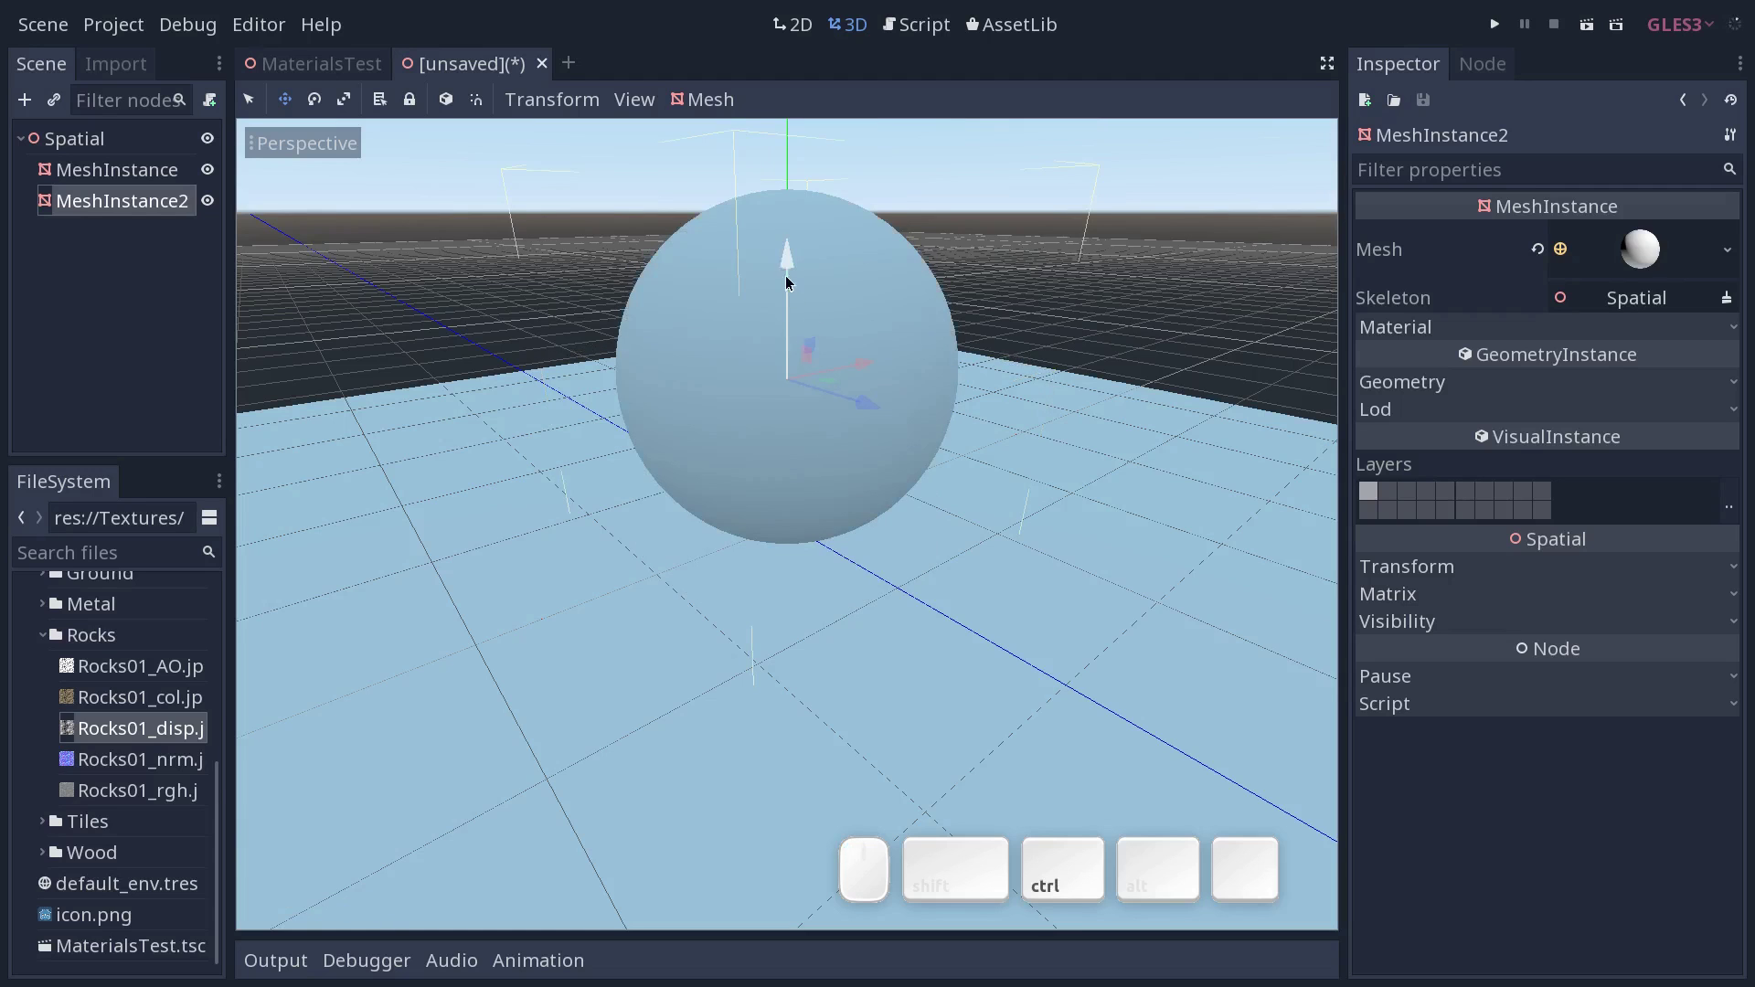
drag(794, 265, 941, 359)
drag(1072, 507, 1036, 500)
click(975, 473)
middle_click(968, 487)
Rename the two MeshInstance nodes to Plane and Sphere in the scene tree.
click(124, 168)
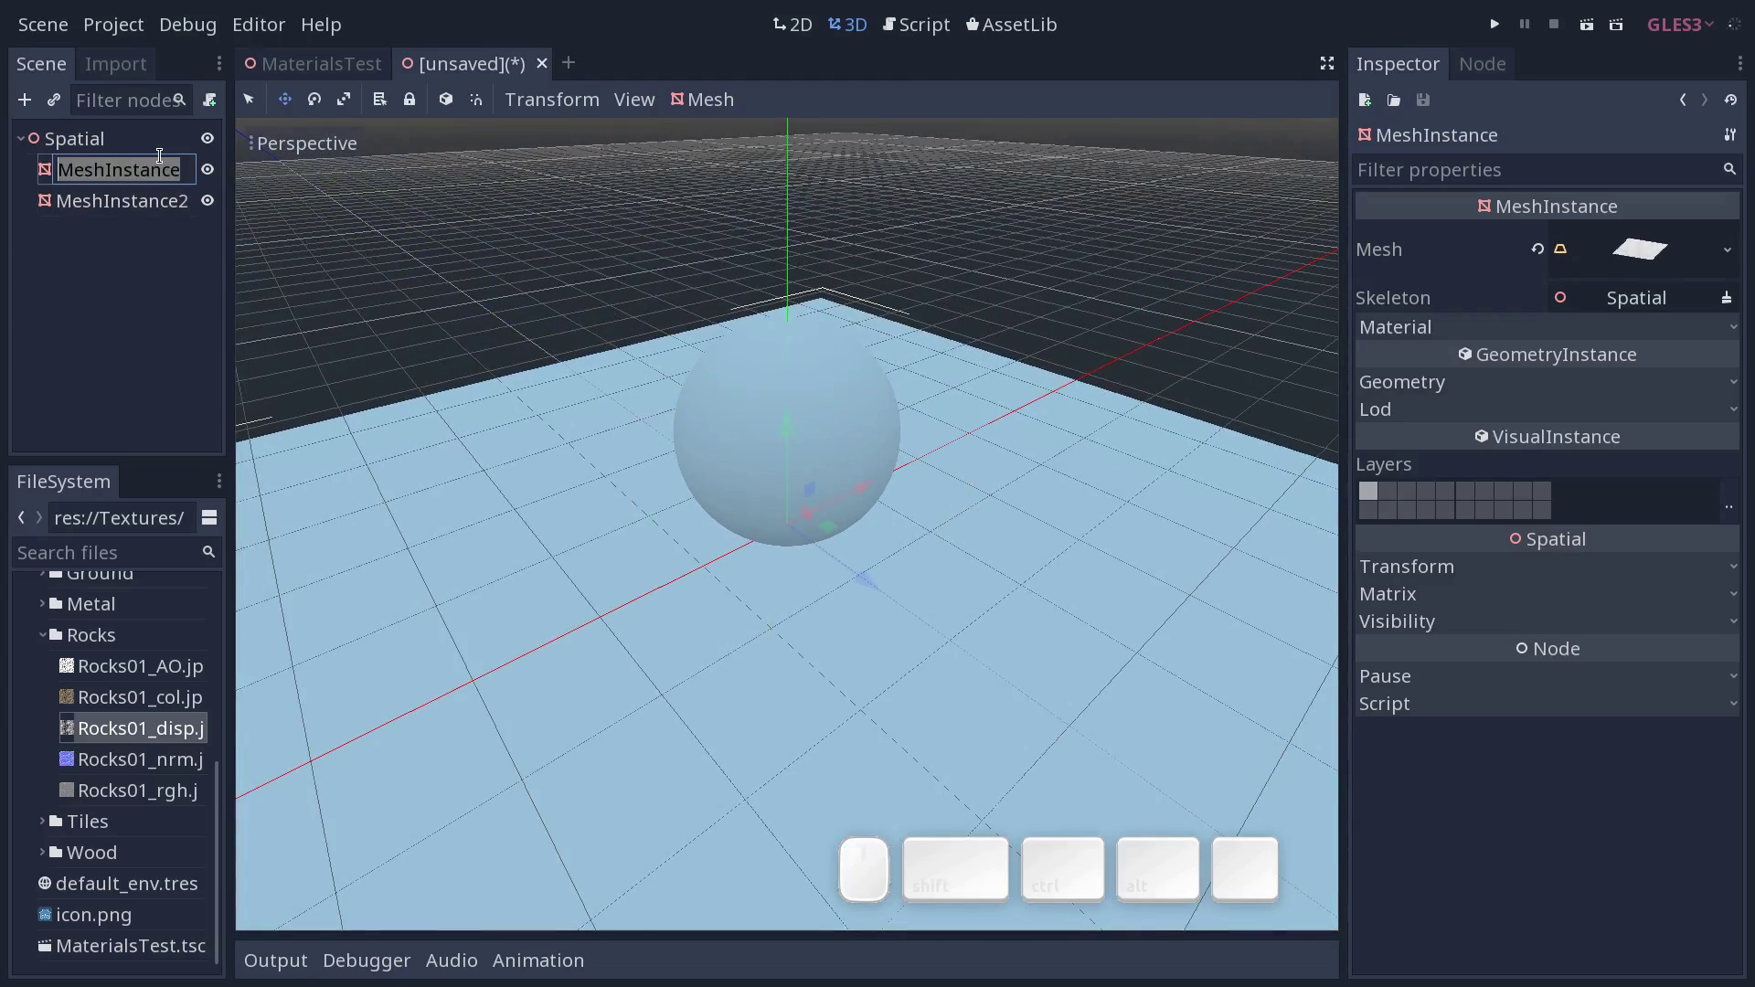
key(shift+Return)
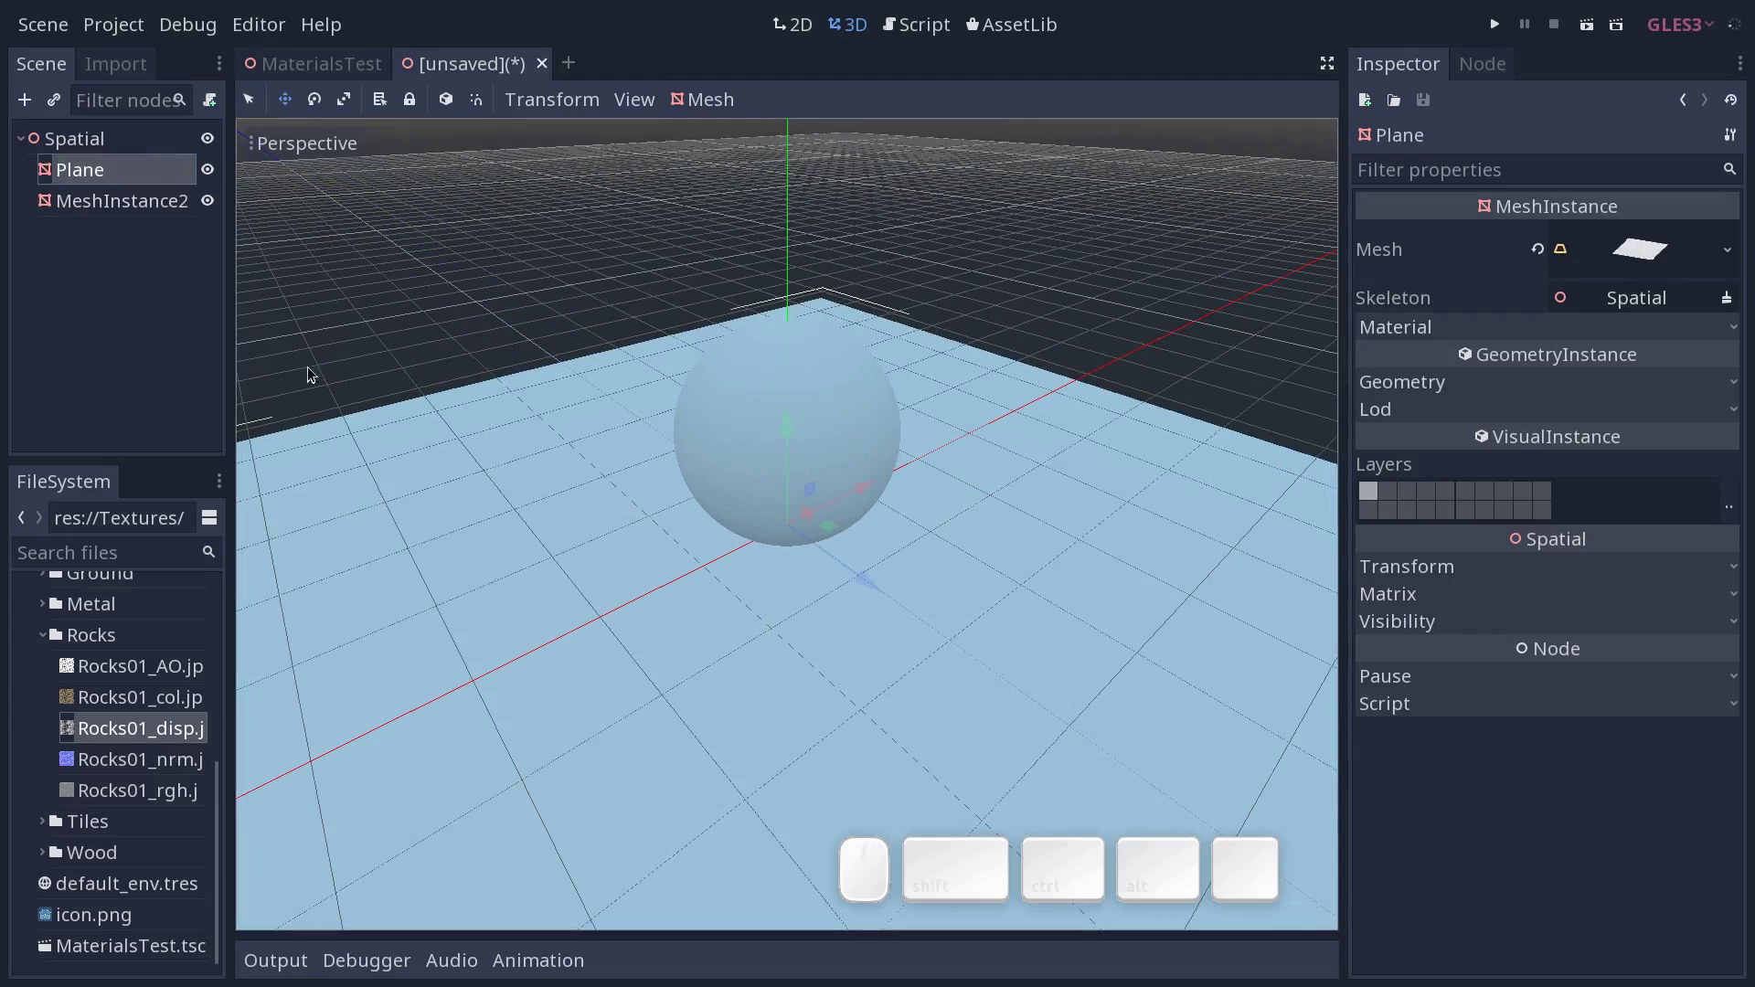
click(127, 205)
key(shift+s)
key(Return)
middle_click(910, 477)
middle_click(835, 502)
click(1117, 355)
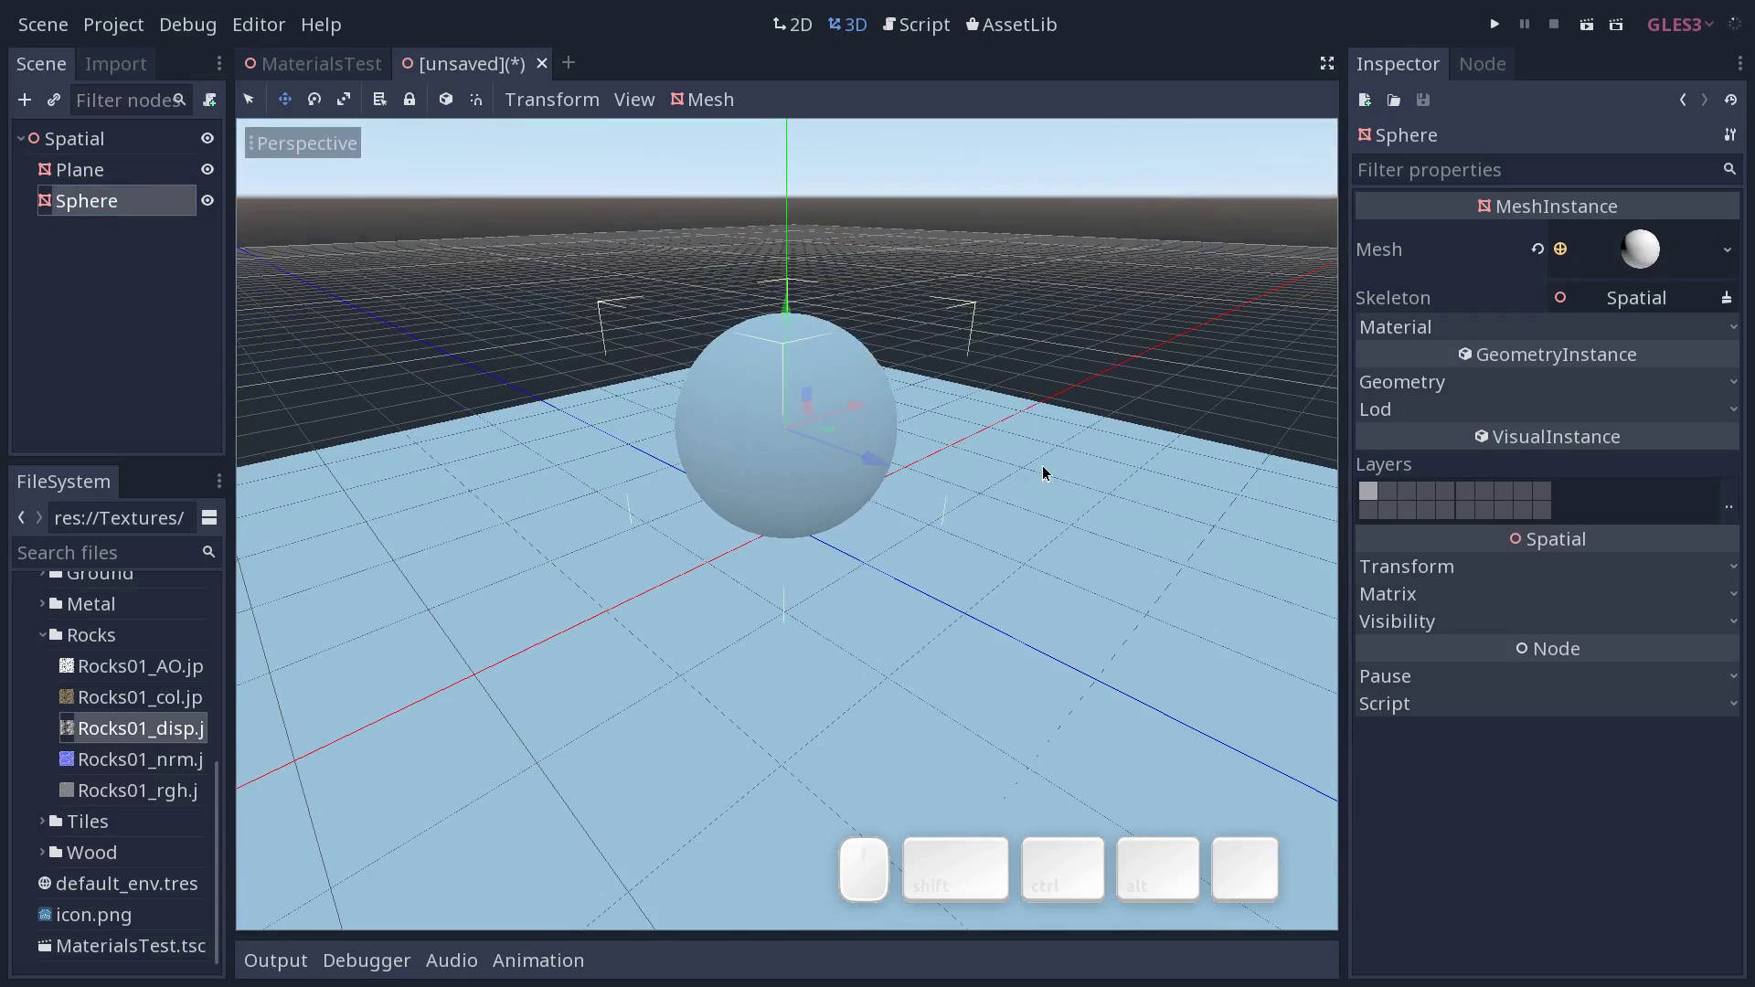
key(ctrl+z)
click(144, 176)
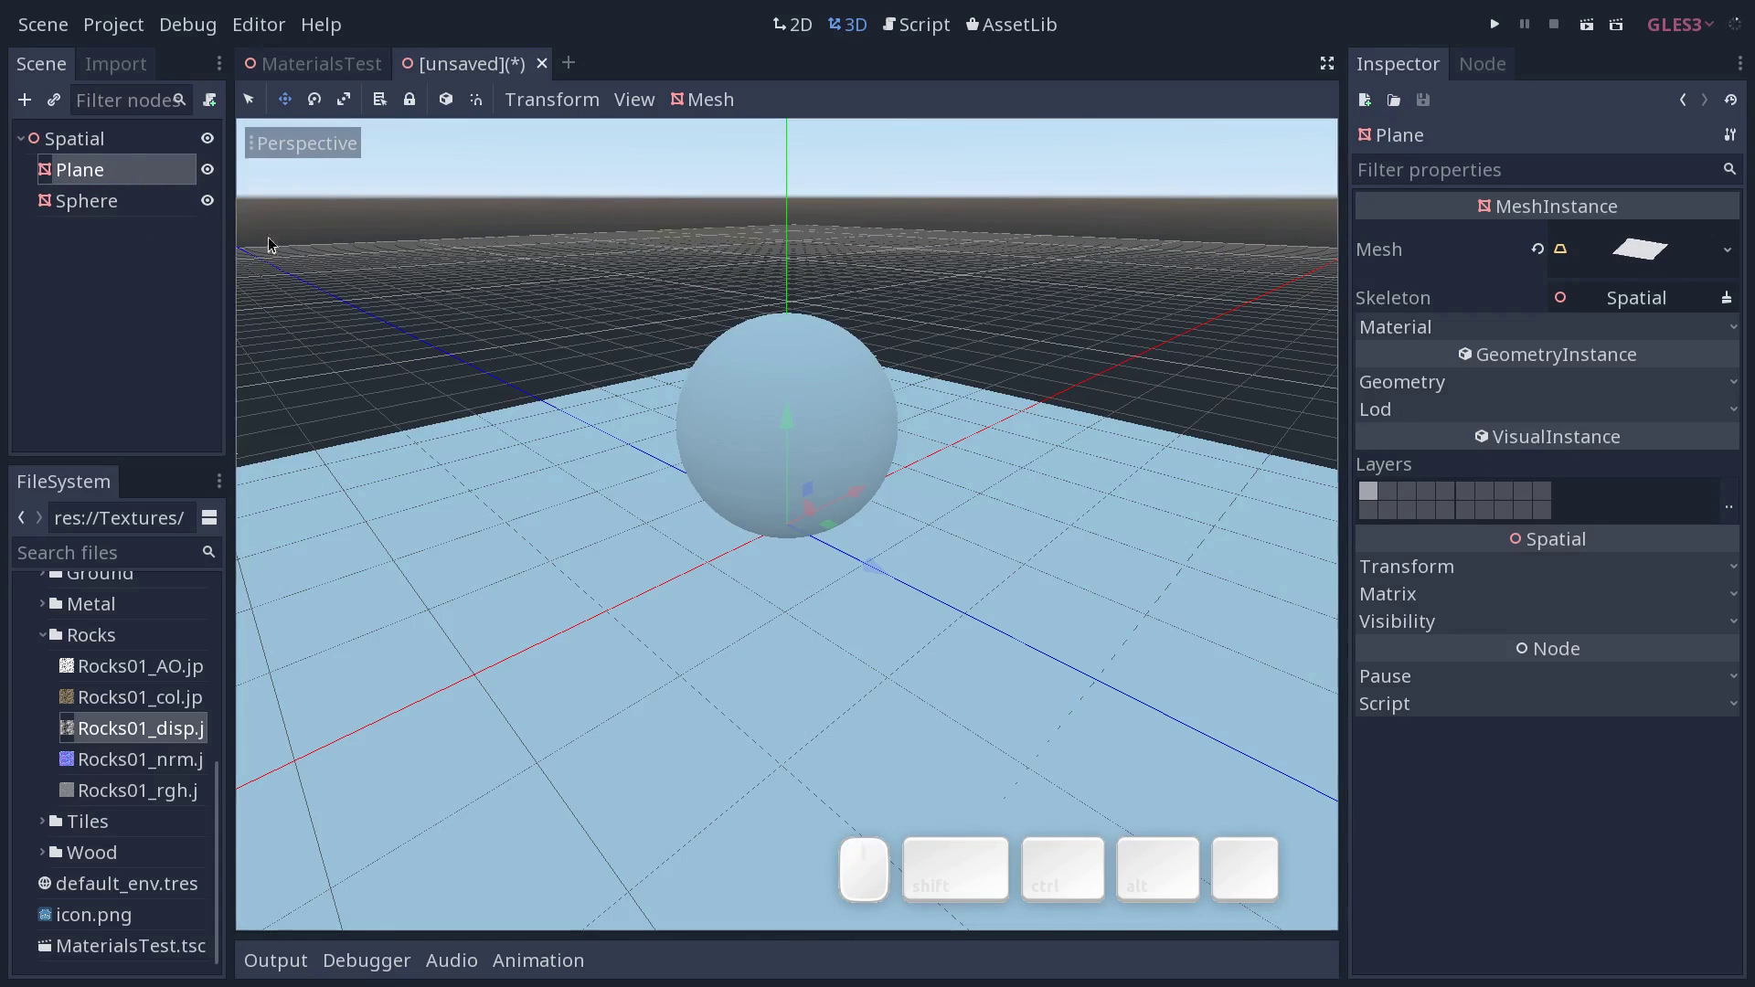
Give the Plane a new SpatialMaterial in slot 0 and expand its Albedo settings.
click(1431, 331)
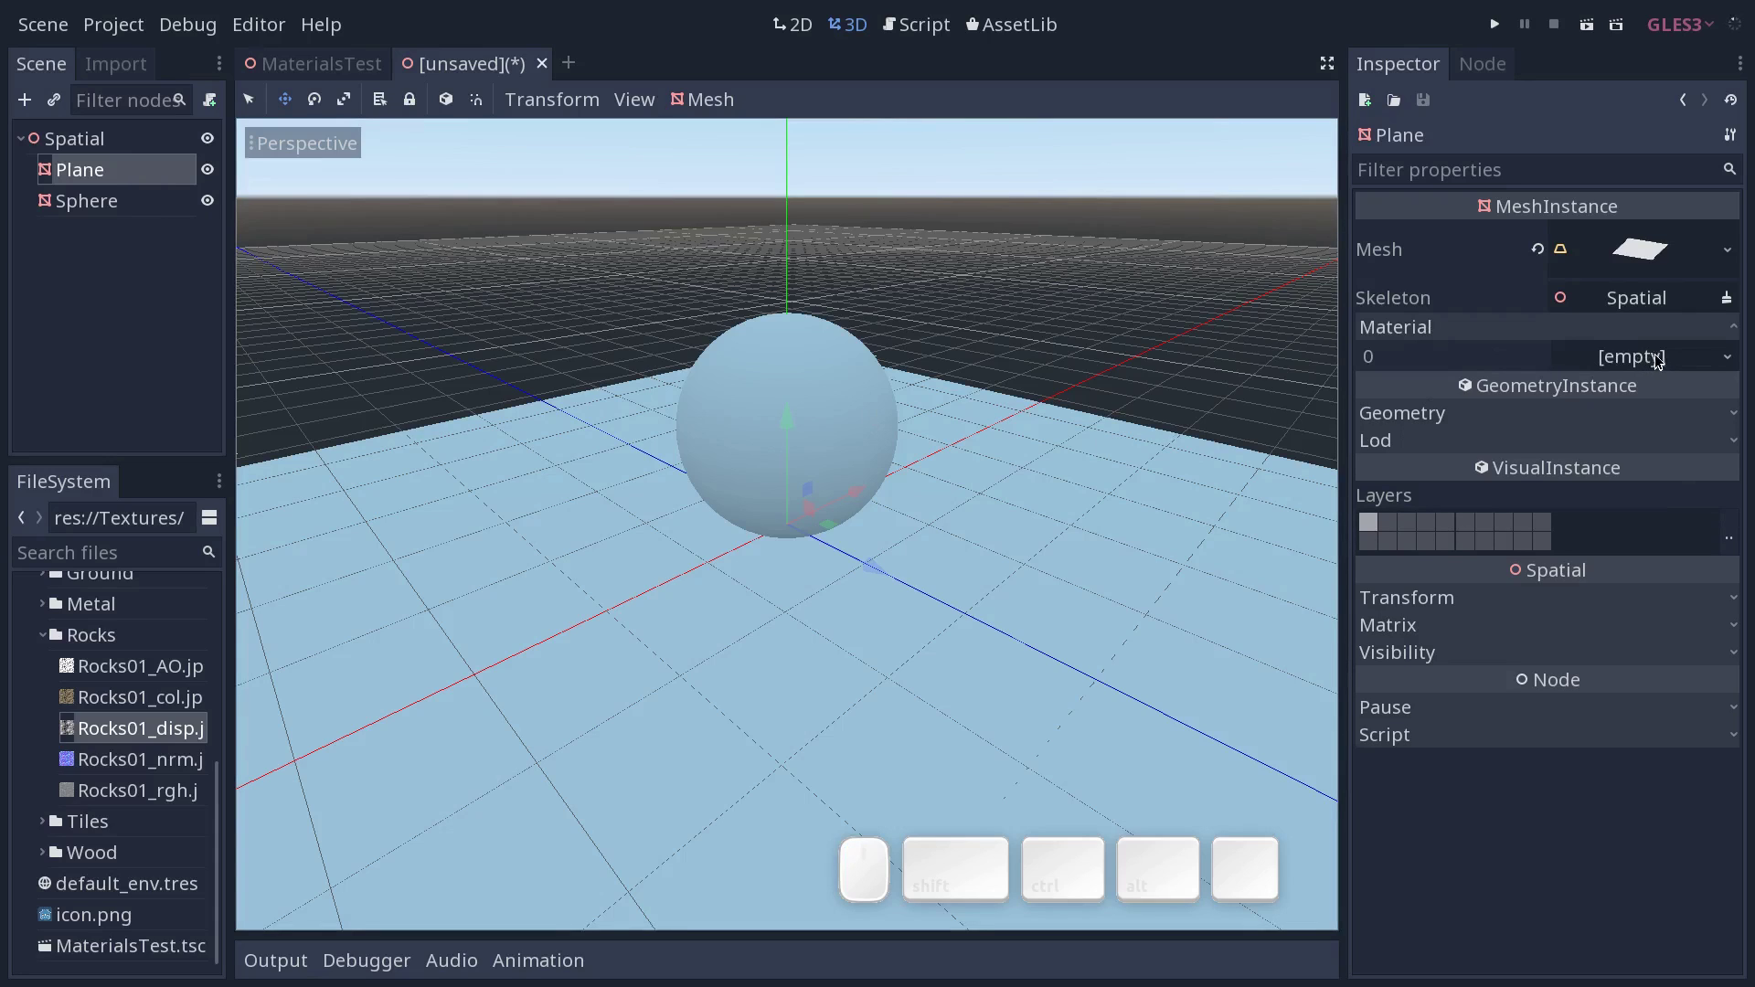
click(1663, 360)
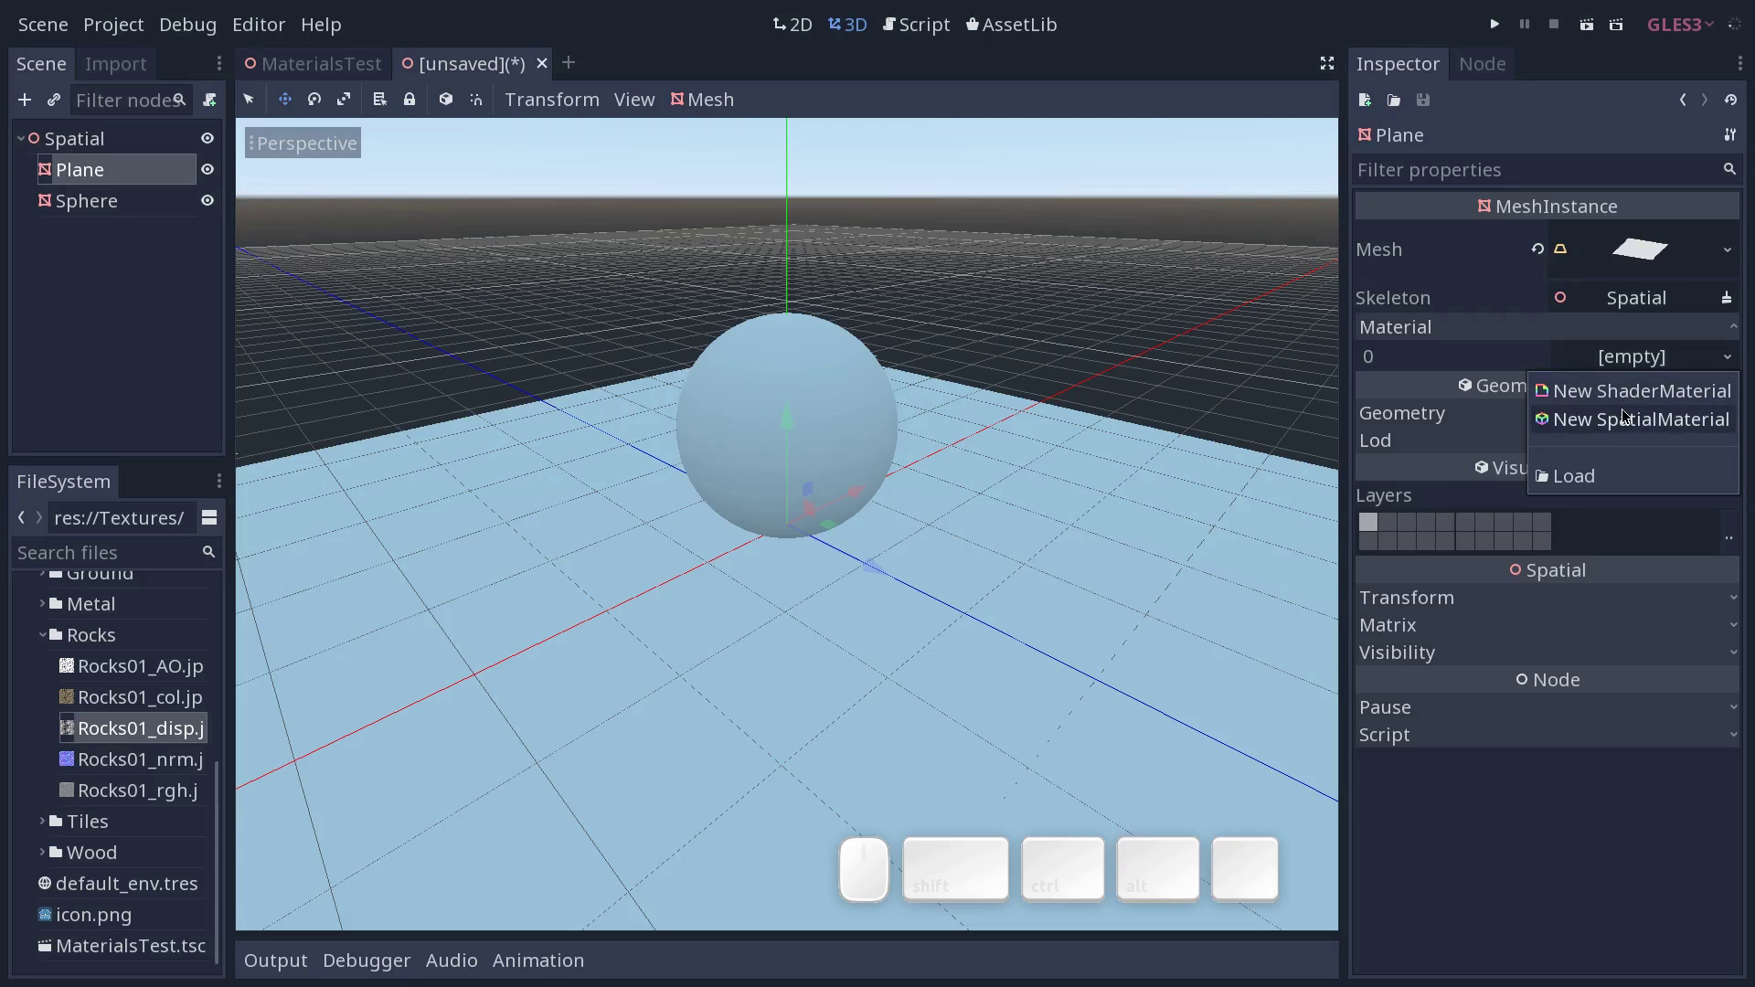
click(1621, 421)
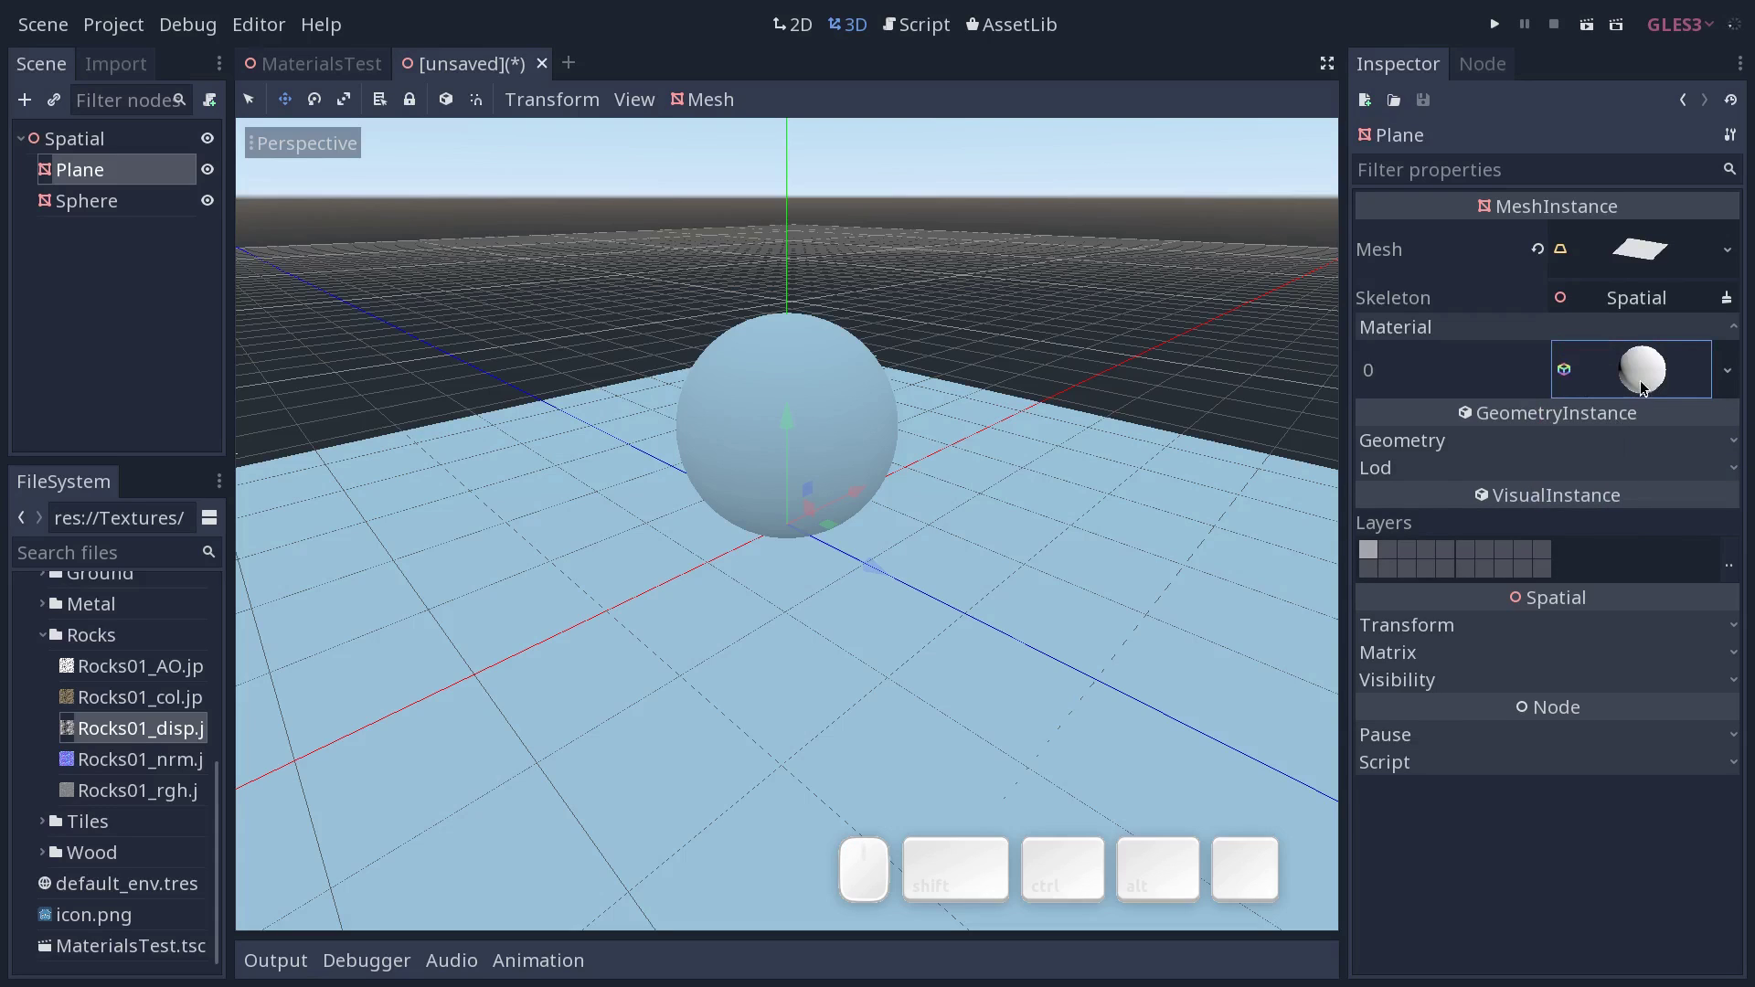
click(1642, 373)
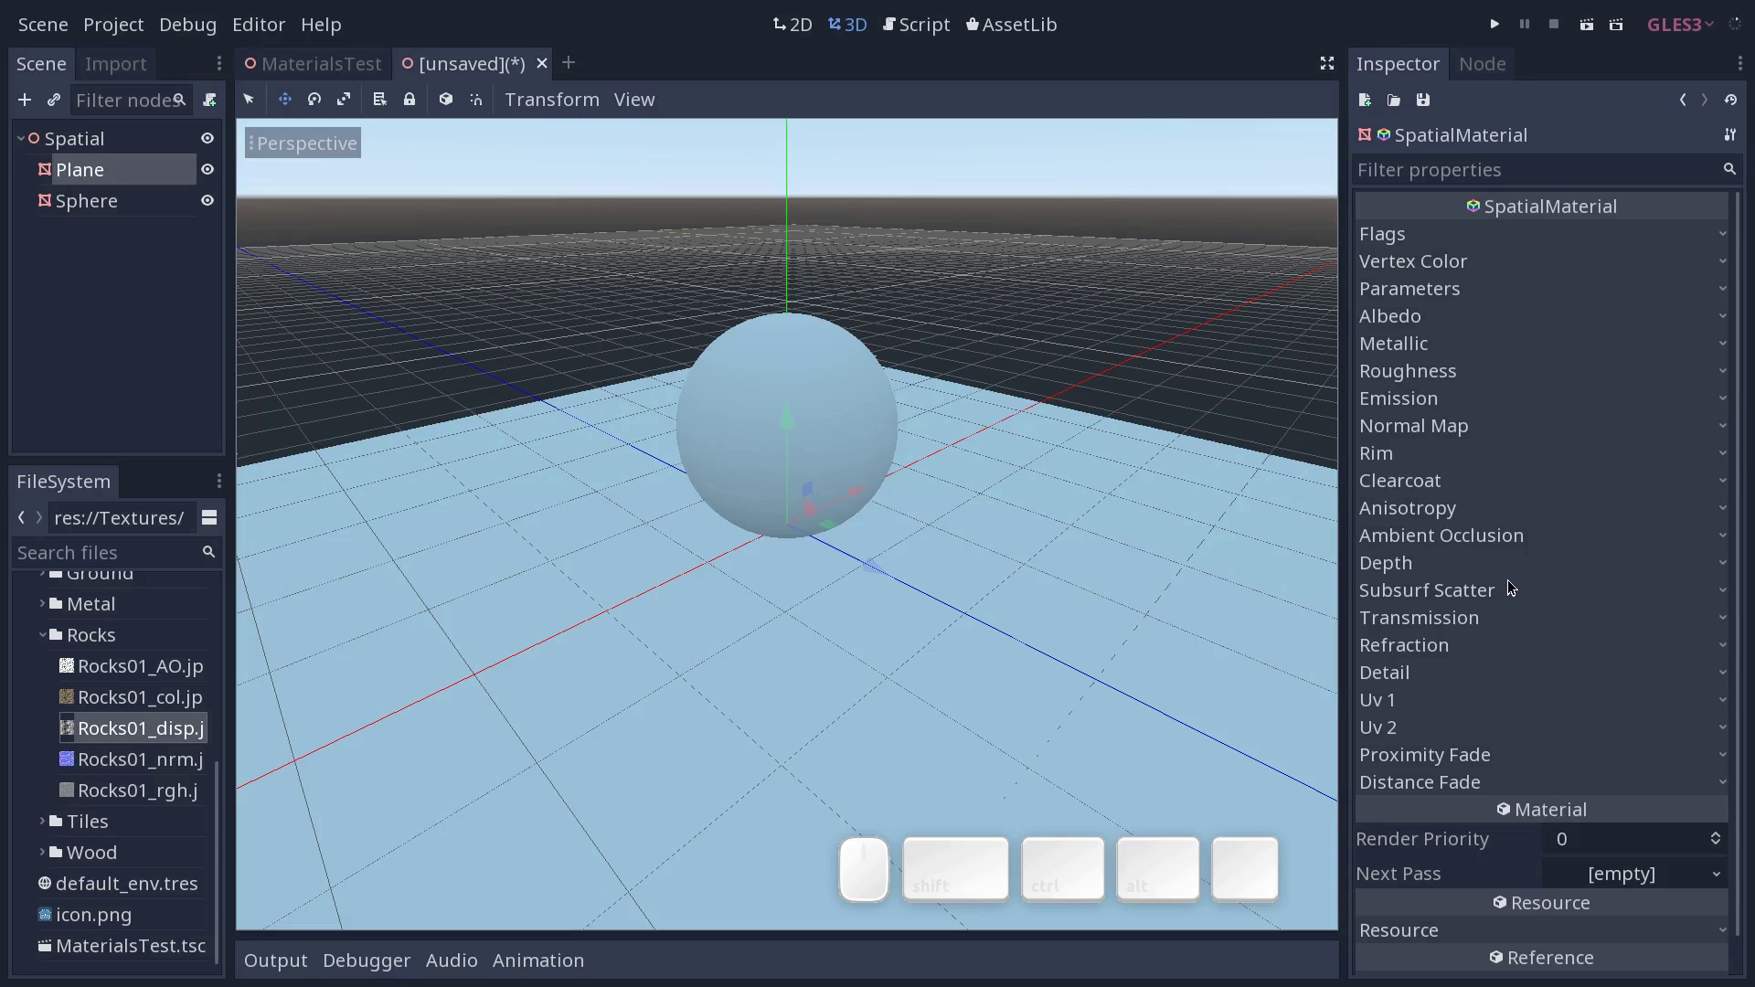
click(1494, 266)
click(1497, 267)
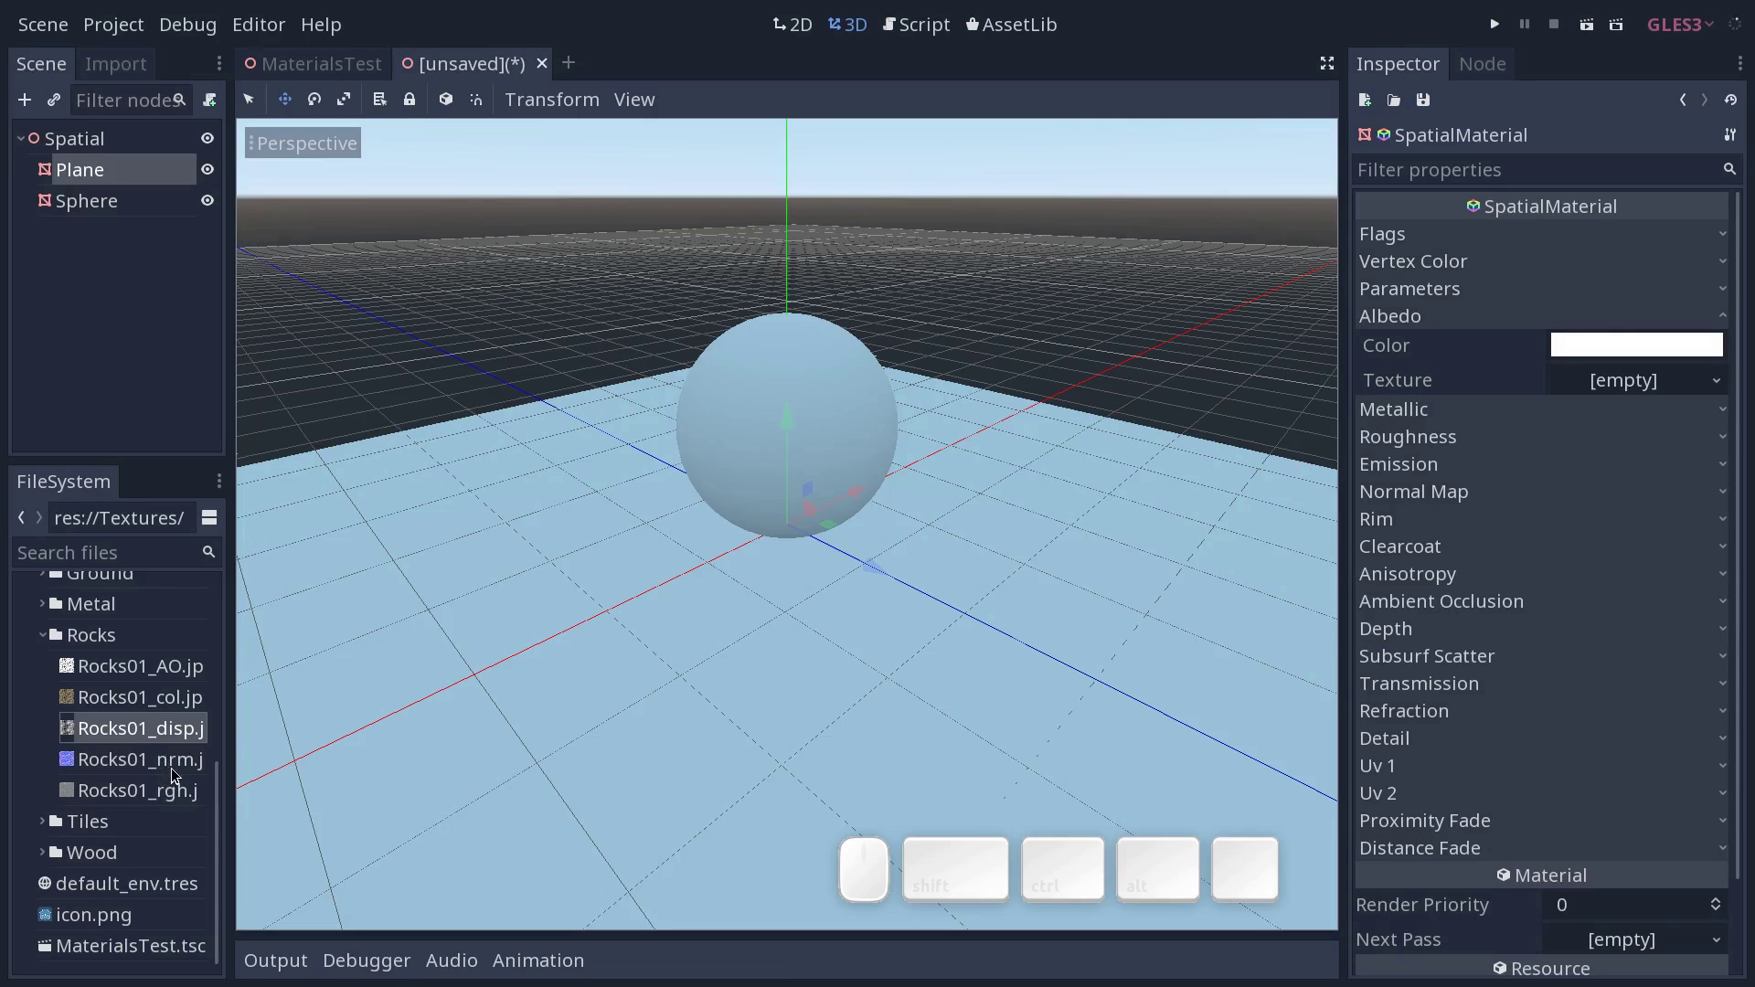
Browse the texture folders and set the Ground23 leafy colour texture as the plane's albedo.
click(222, 776)
click(52, 756)
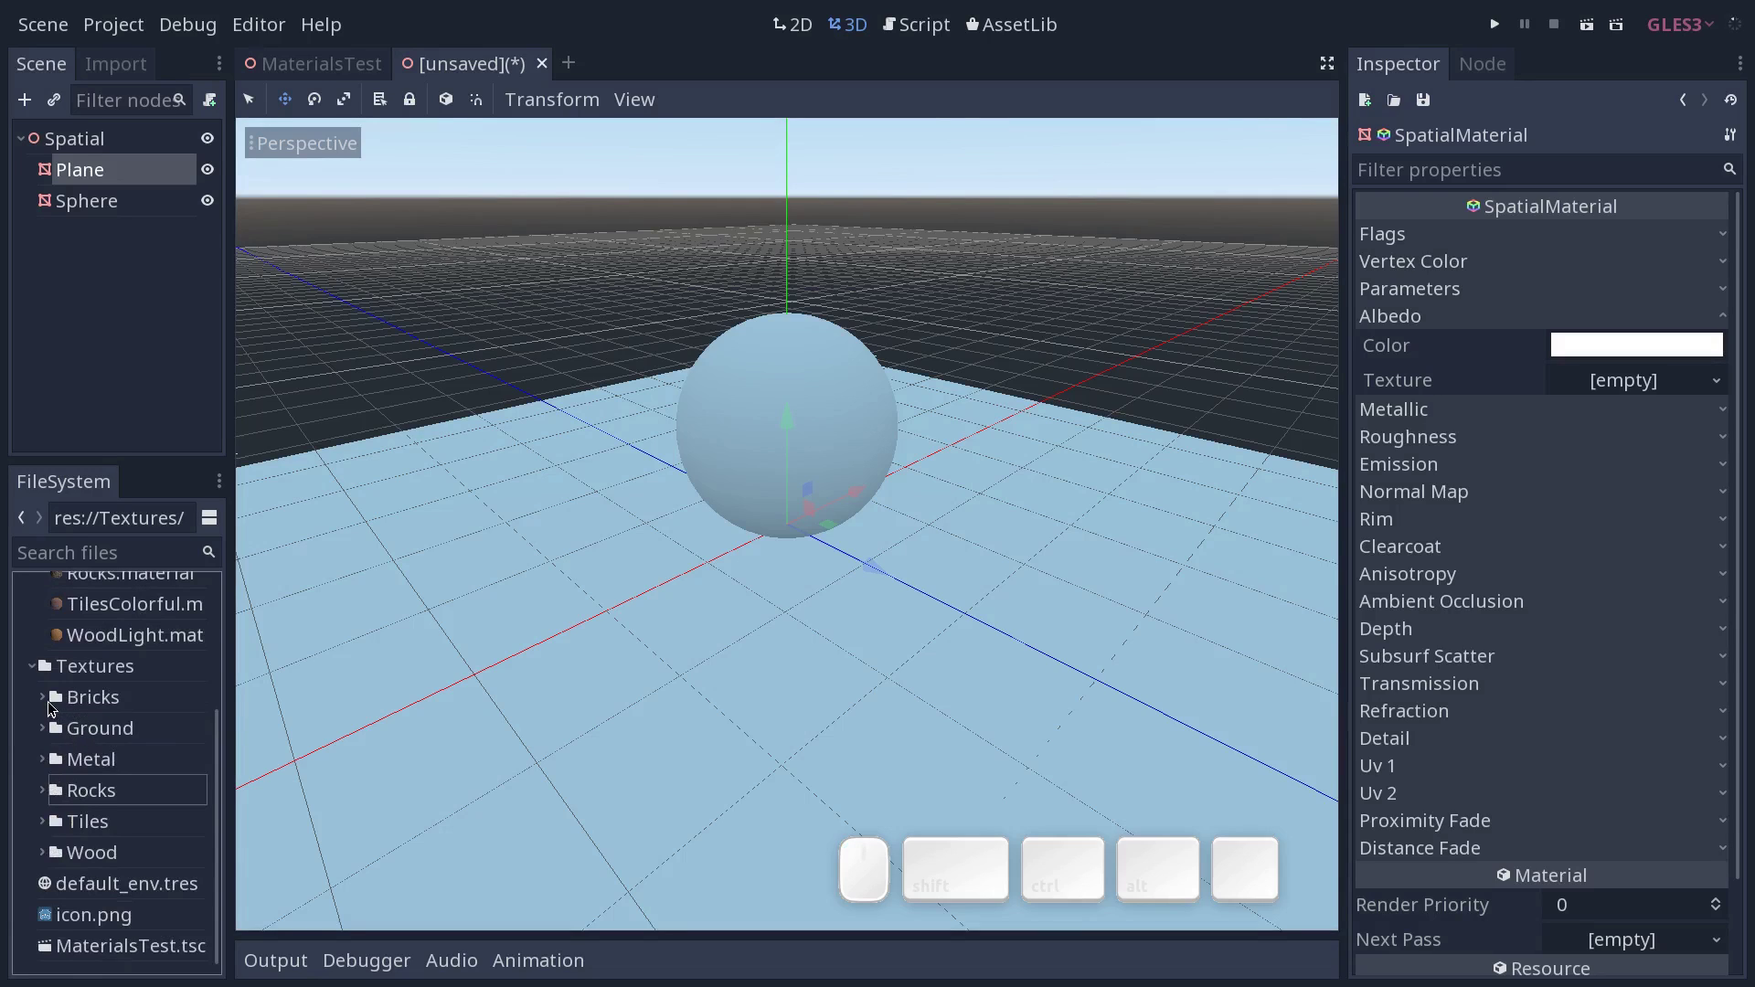
click(48, 702)
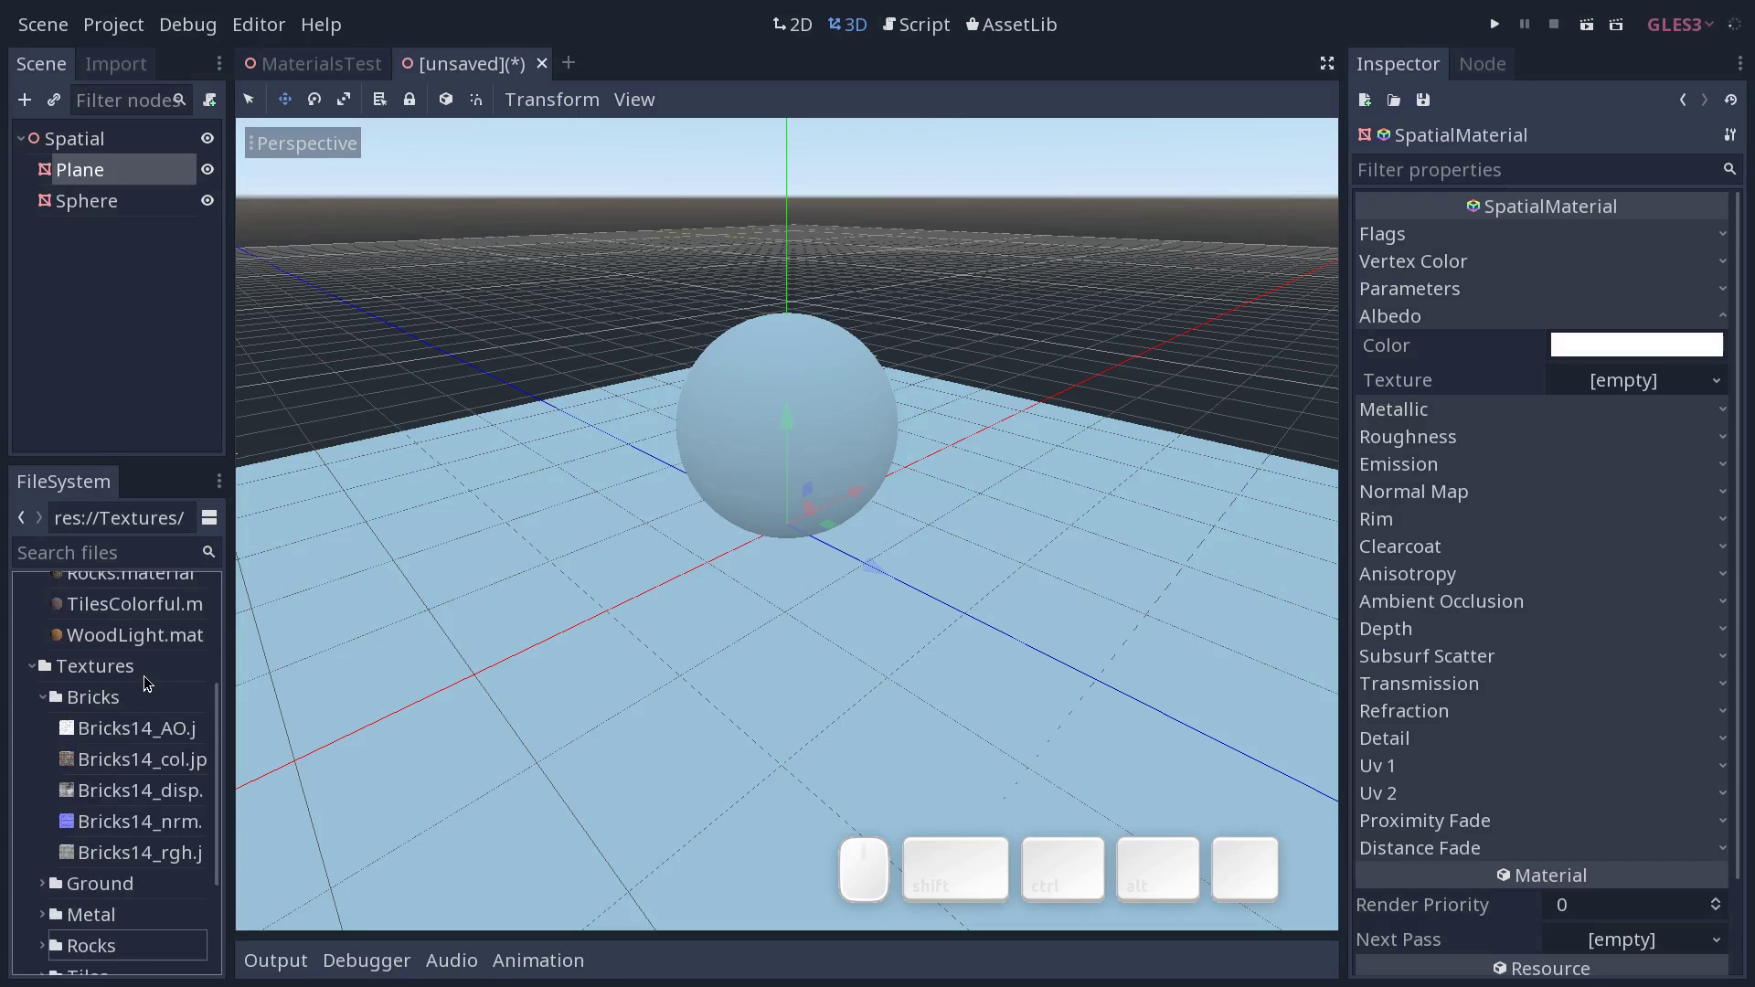
click(49, 703)
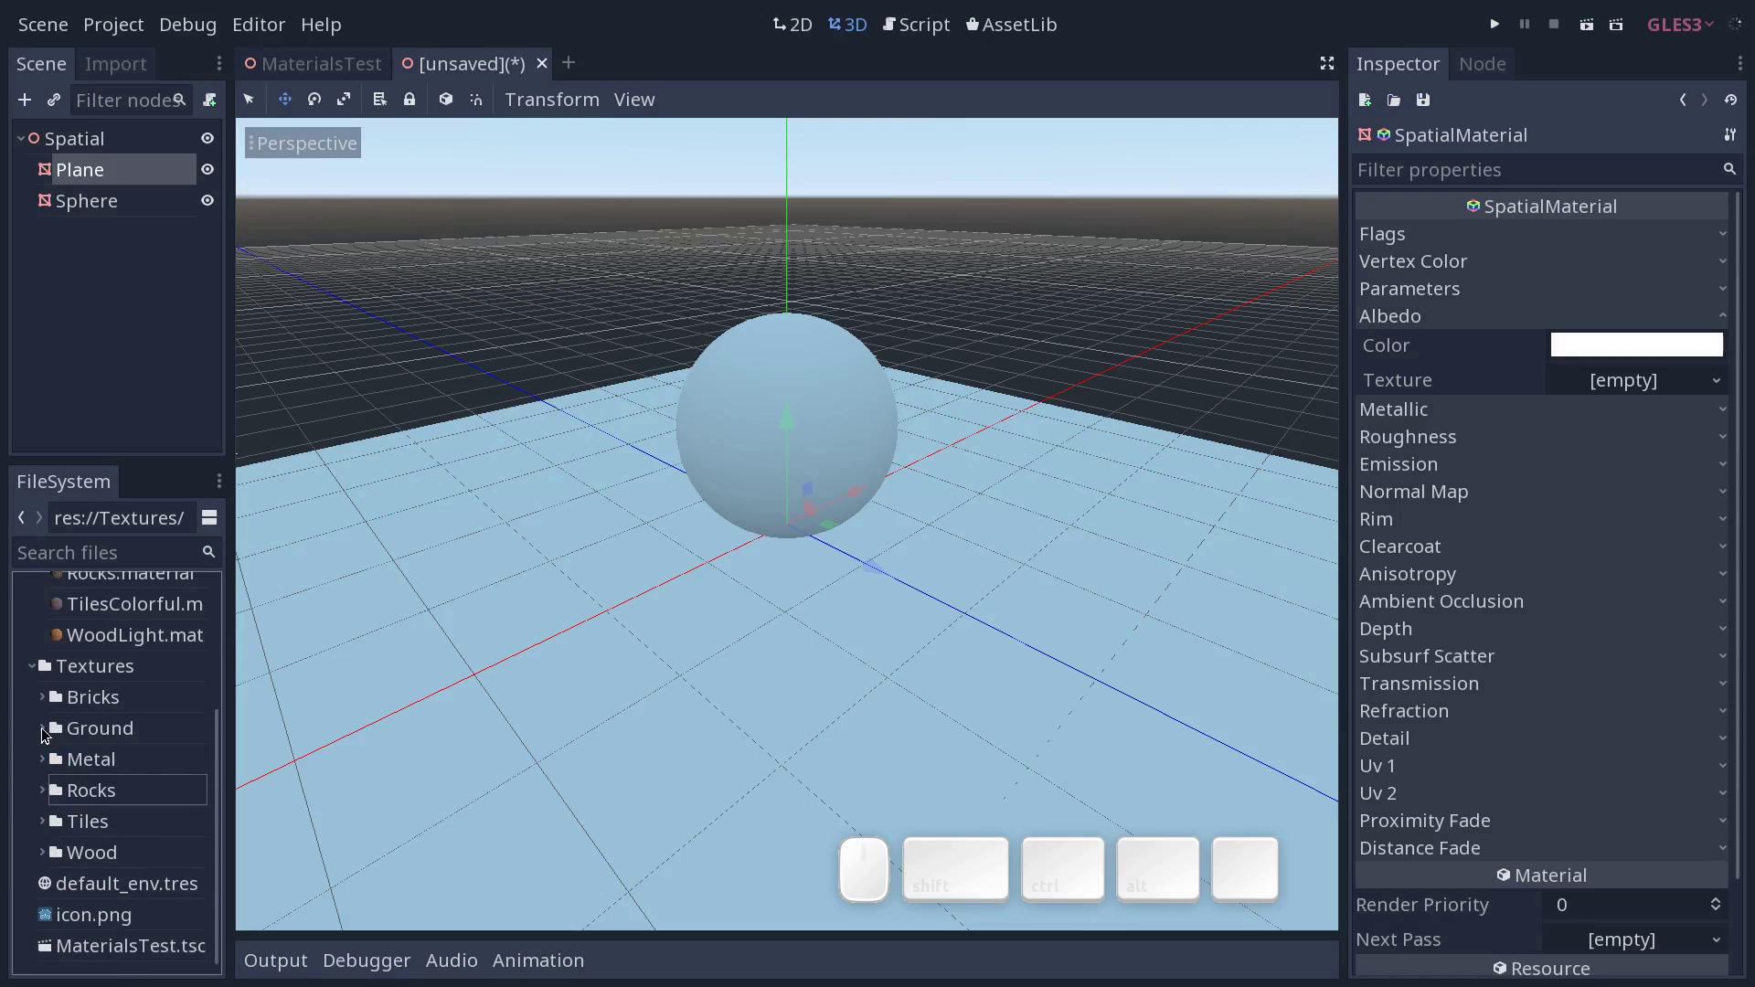
click(50, 733)
click(166, 769)
click(223, 752)
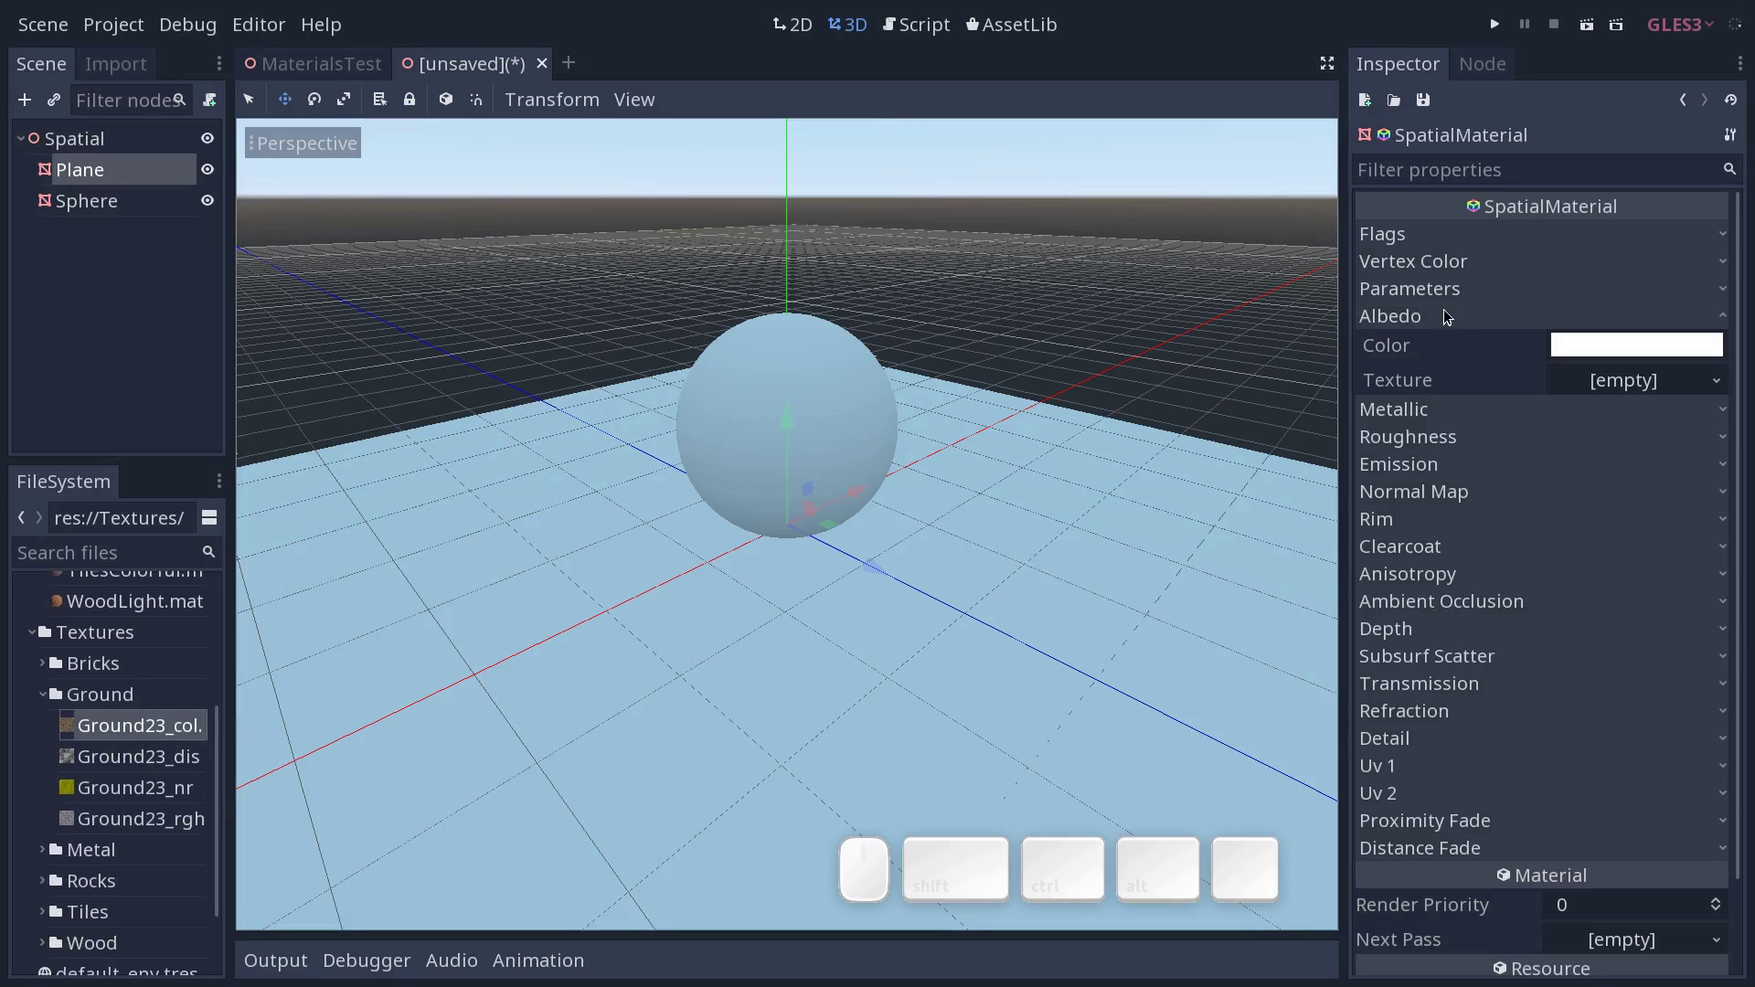
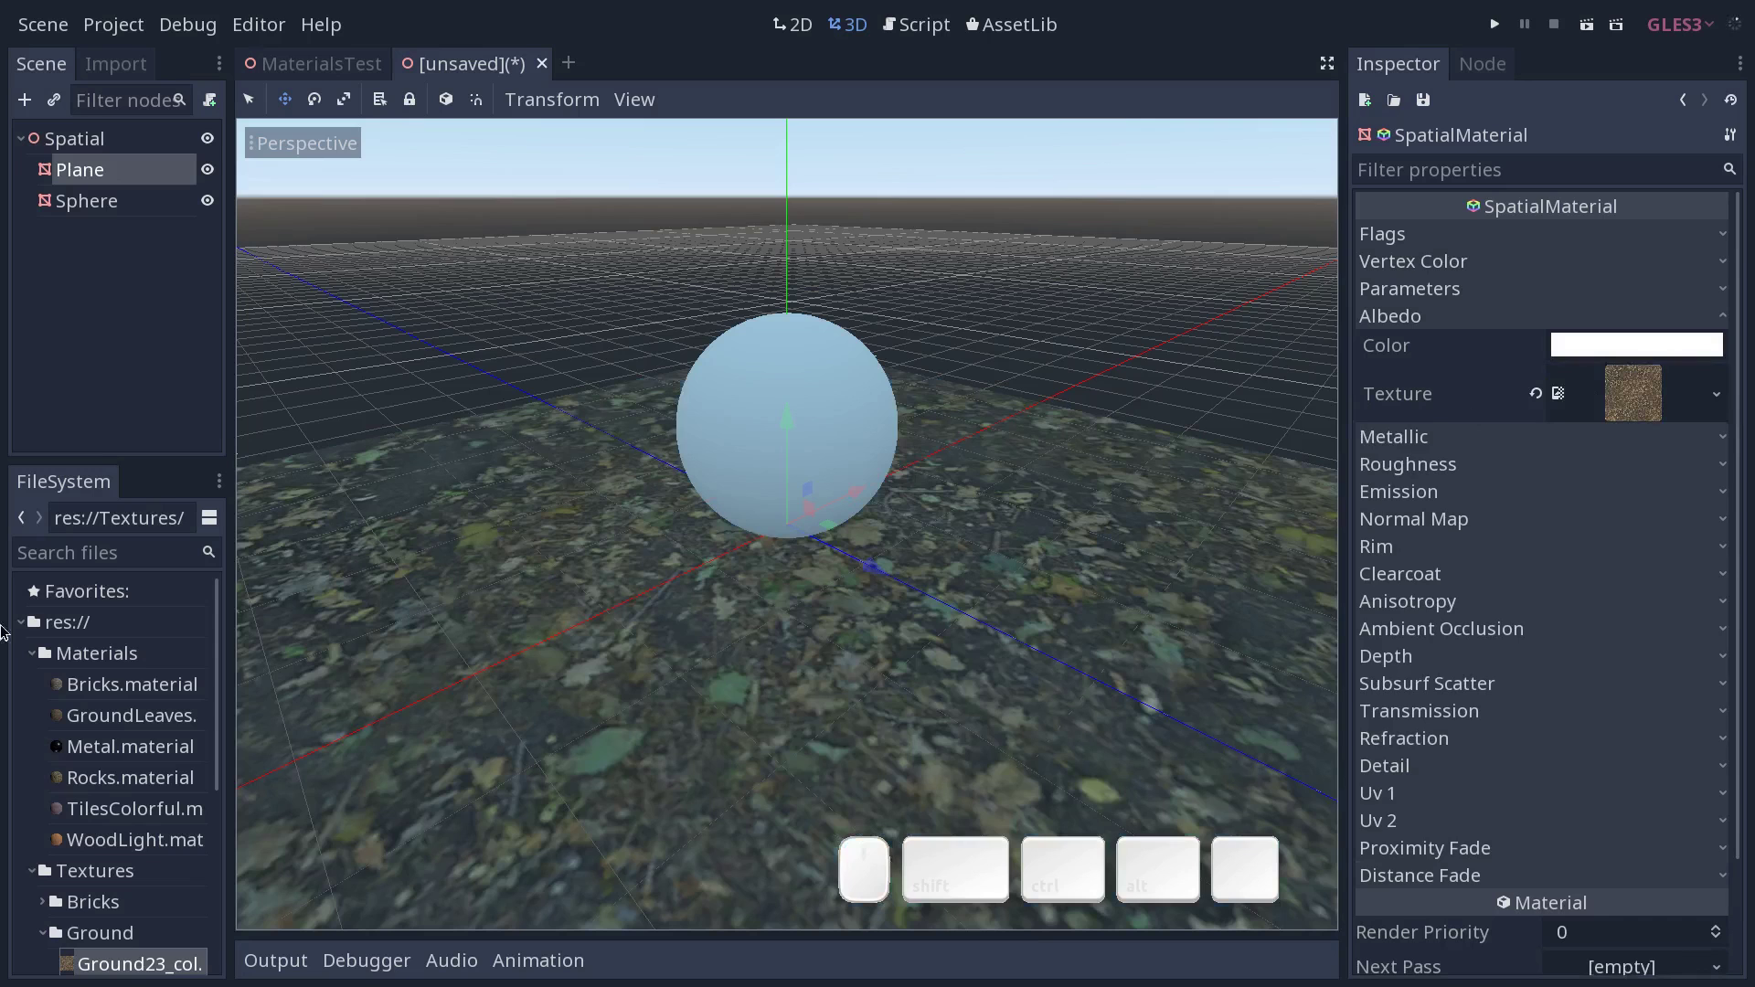
click(37, 657)
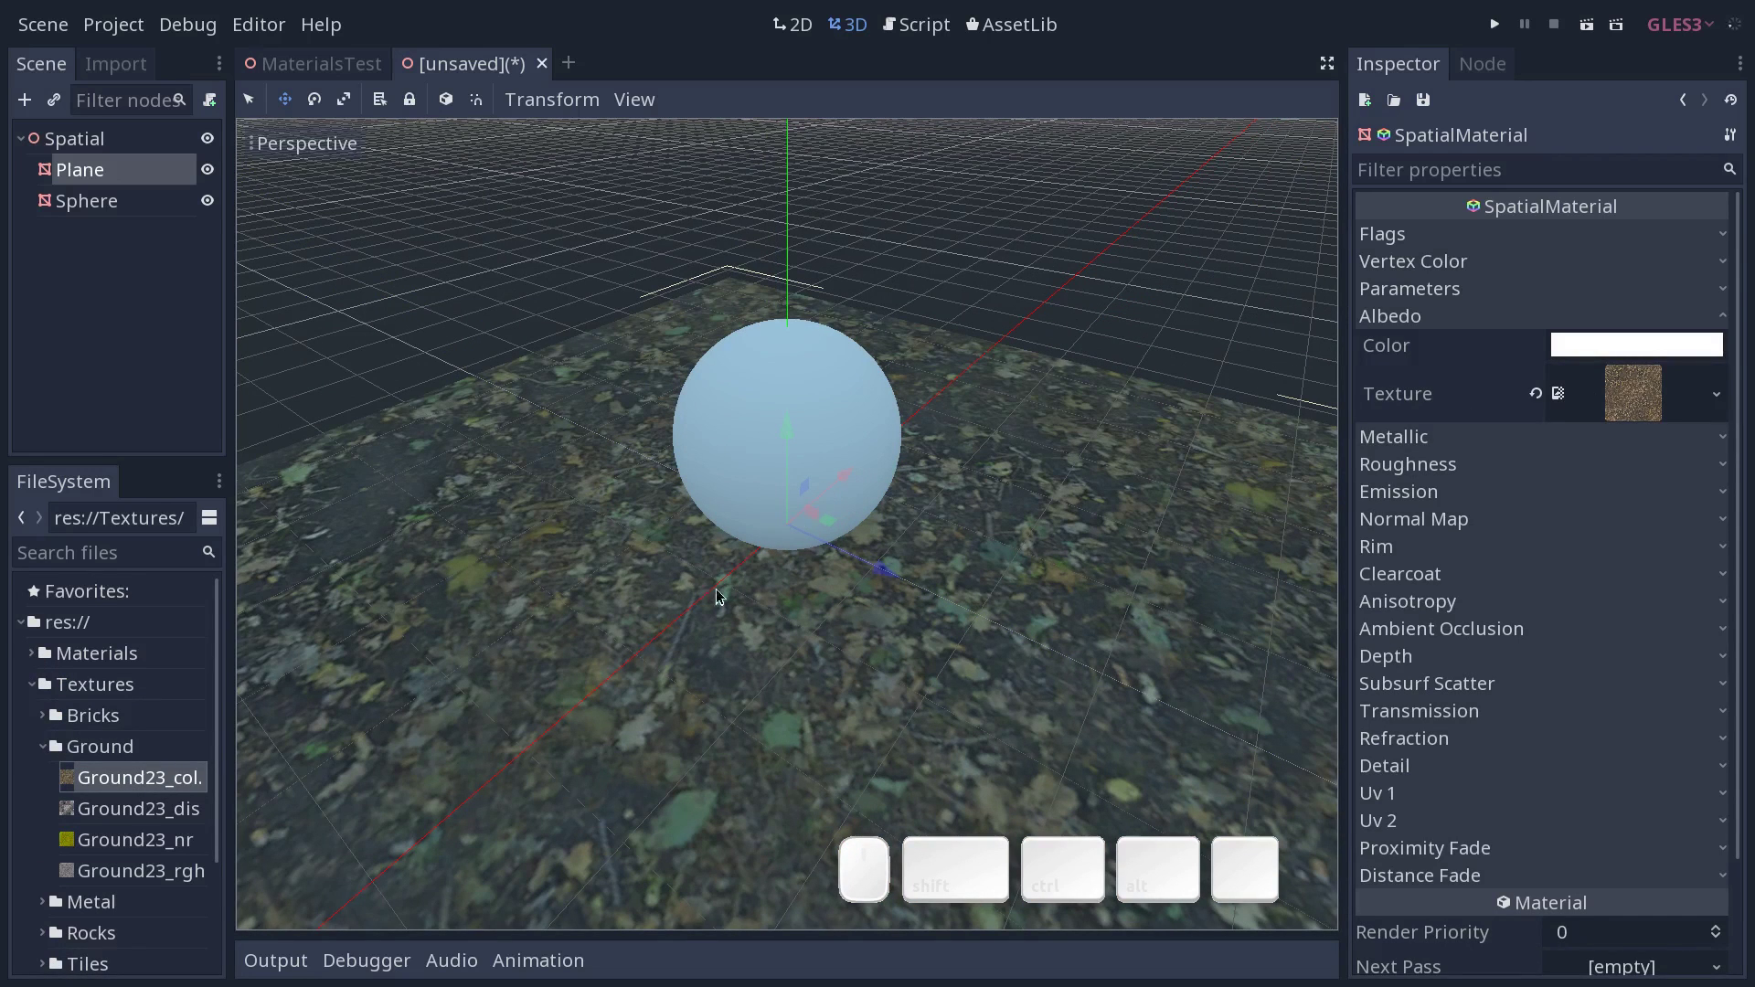
click(815, 556)
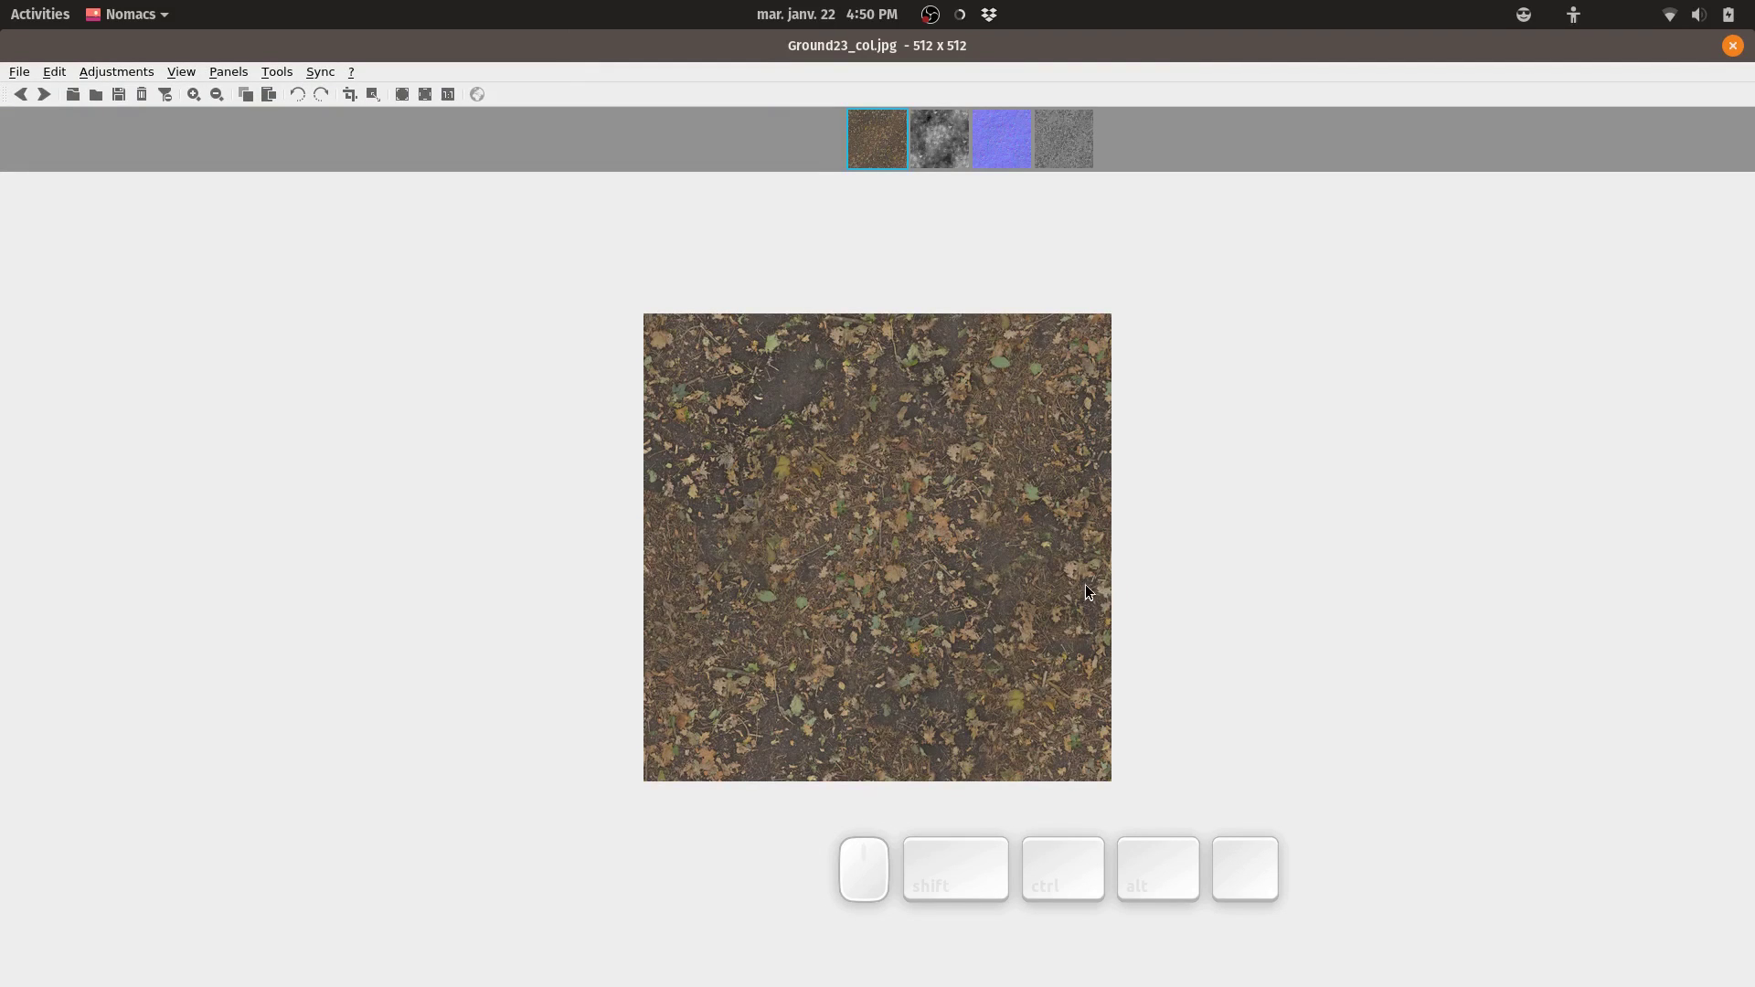
click(1737, 51)
click(1737, 55)
middle_click(1728, 55)
middle_click(928, 579)
drag(1002, 570, 1047, 568)
middle_click(1236, 470)
middle_click(1195, 490)
click(969, 516)
middle_click(969, 521)
click(968, 527)
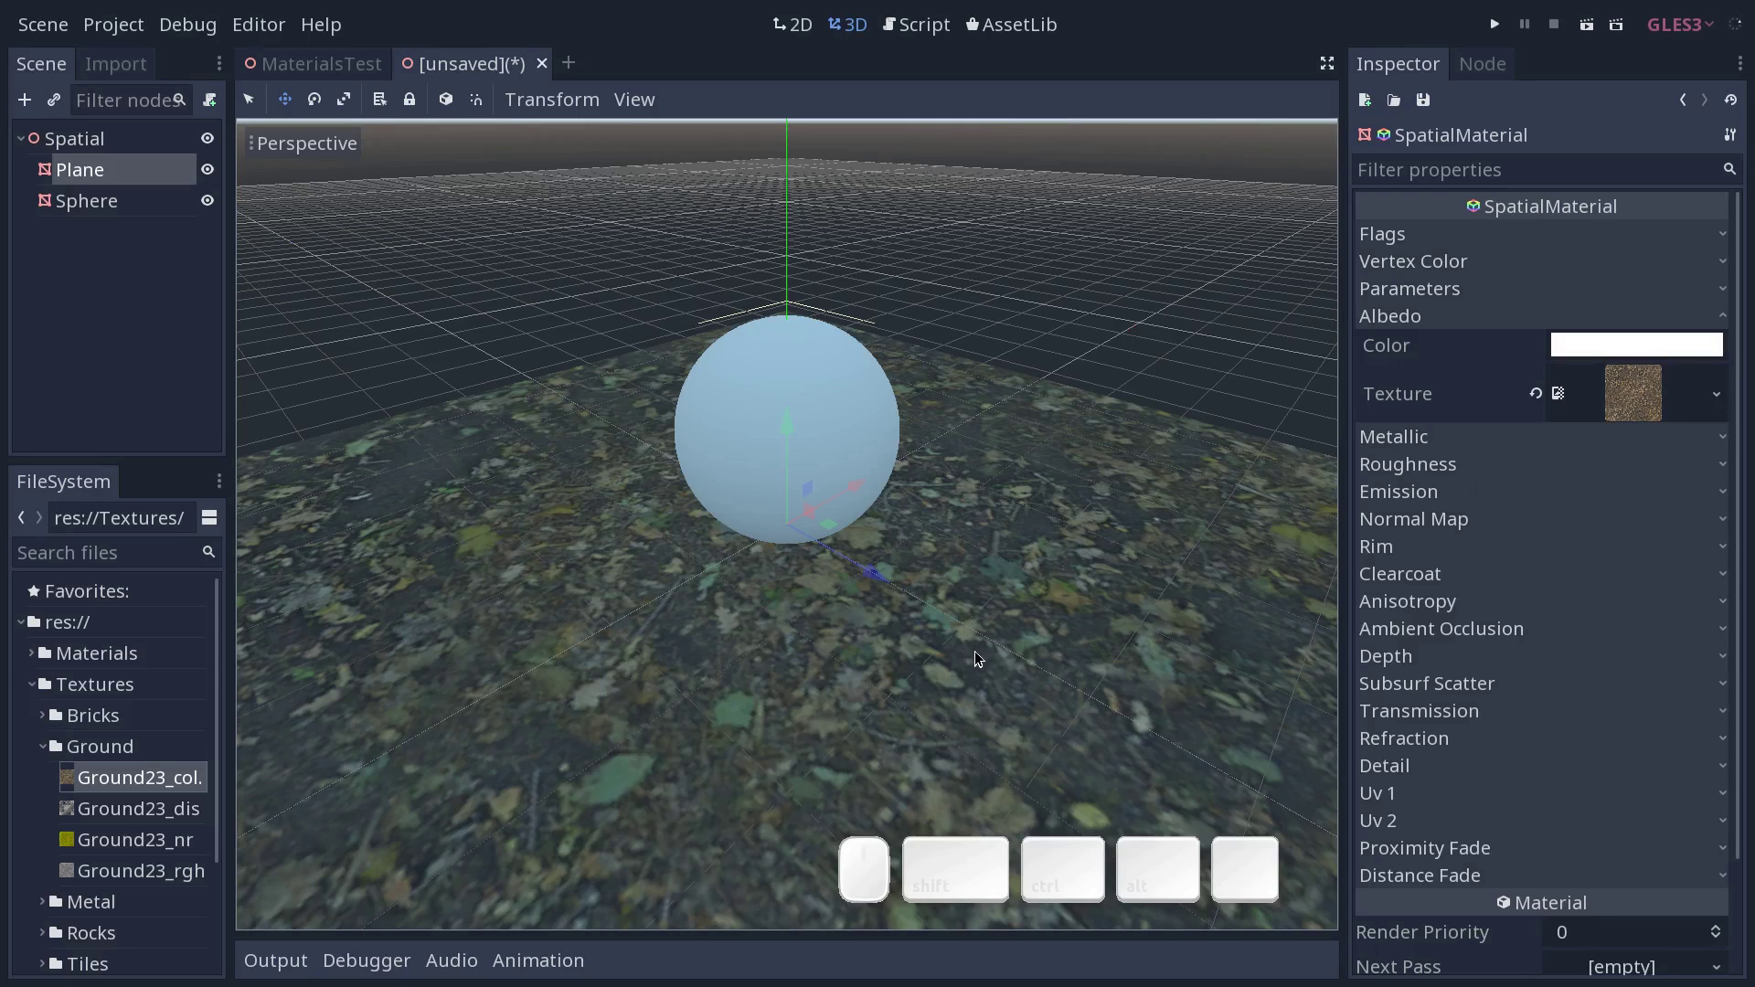
drag(966, 596, 1094, 477)
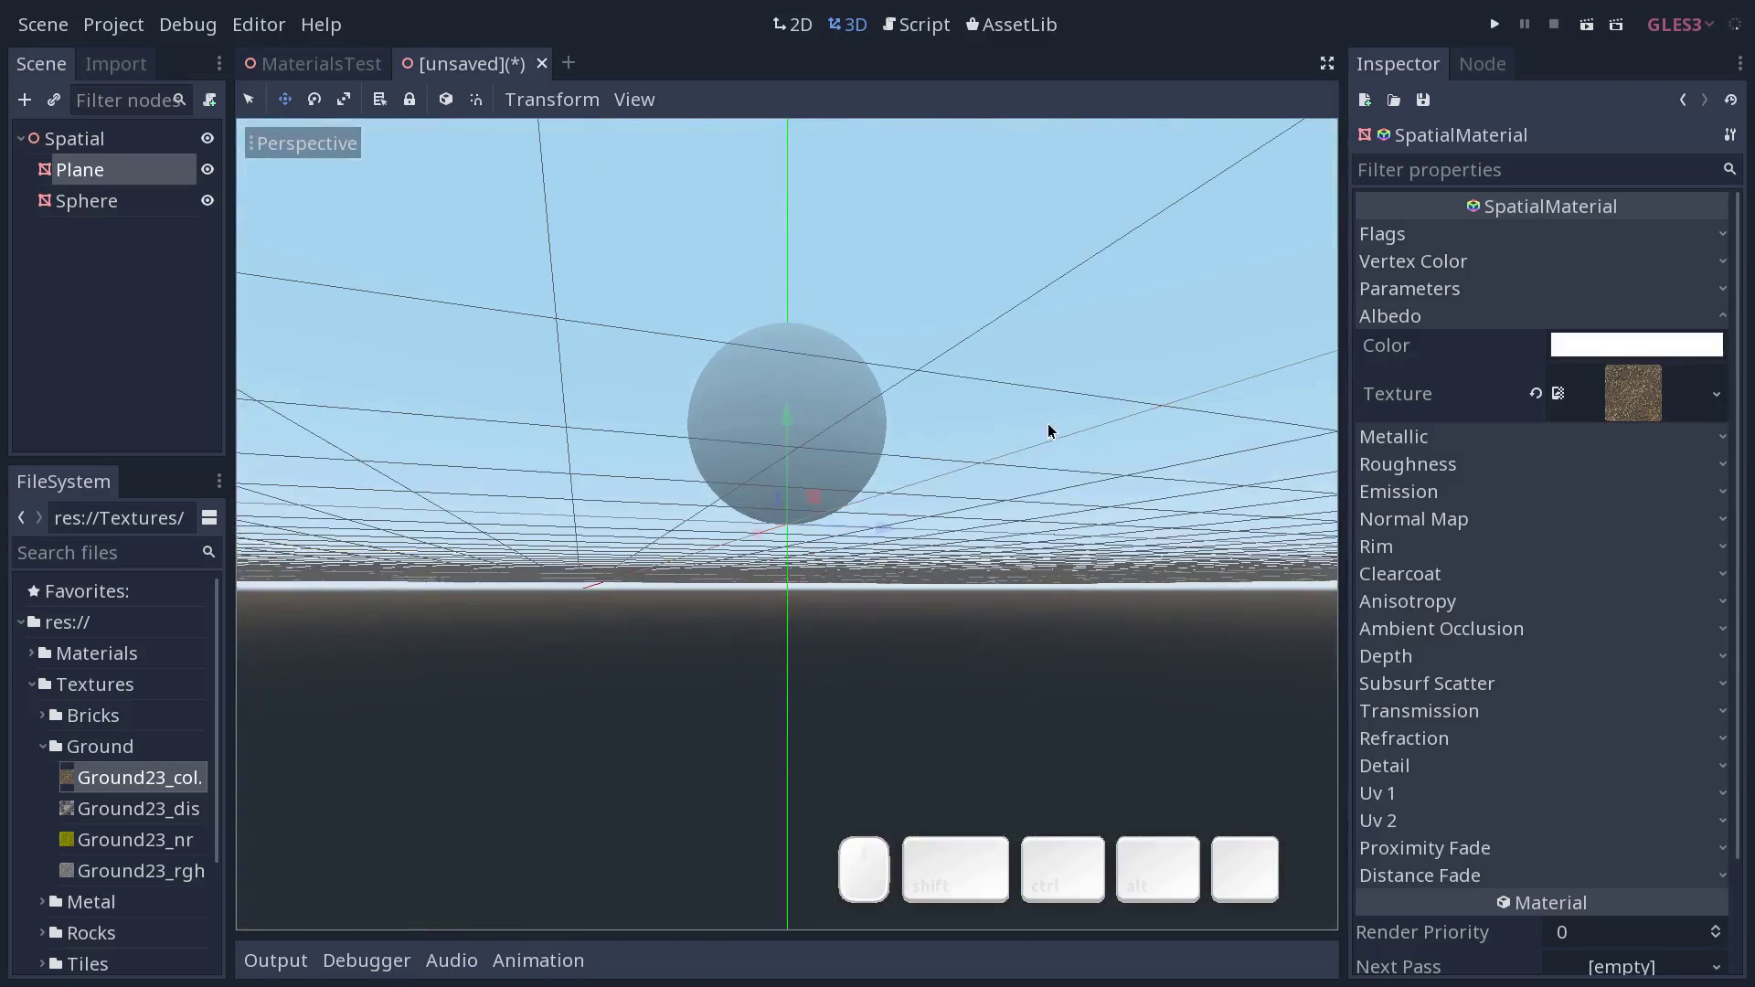
middle_click(1053, 427)
click(936, 514)
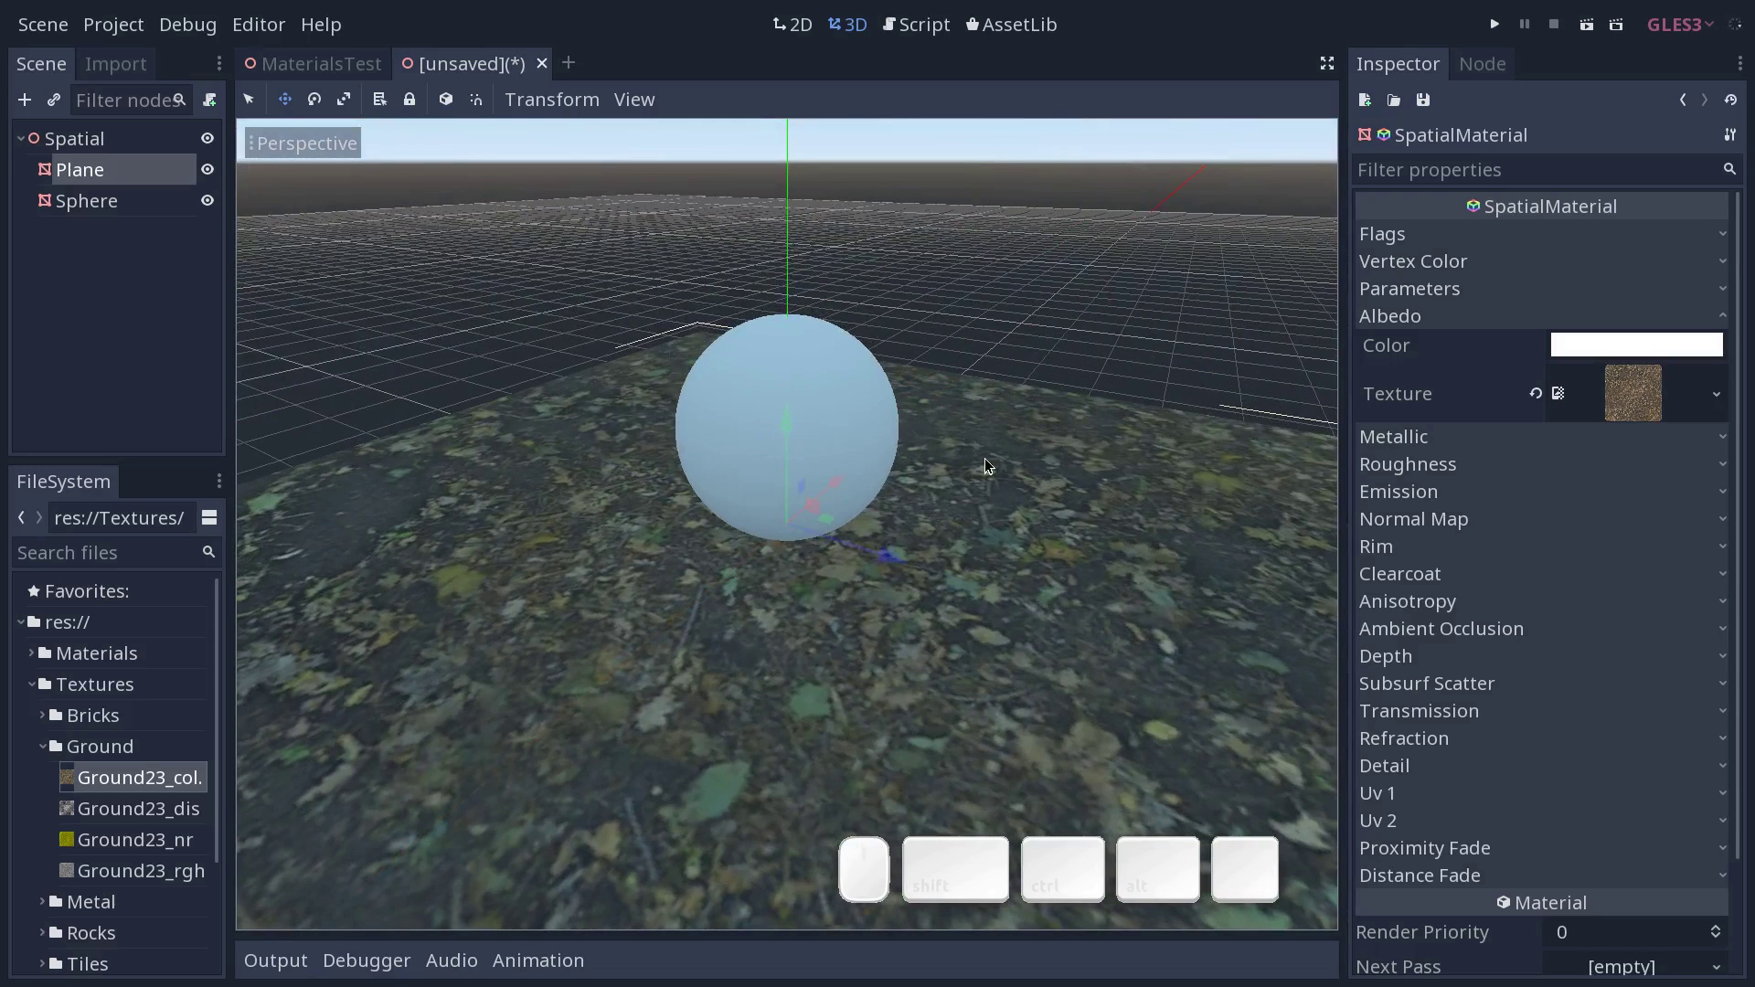
middle_click(607, 531)
middle_click(919, 562)
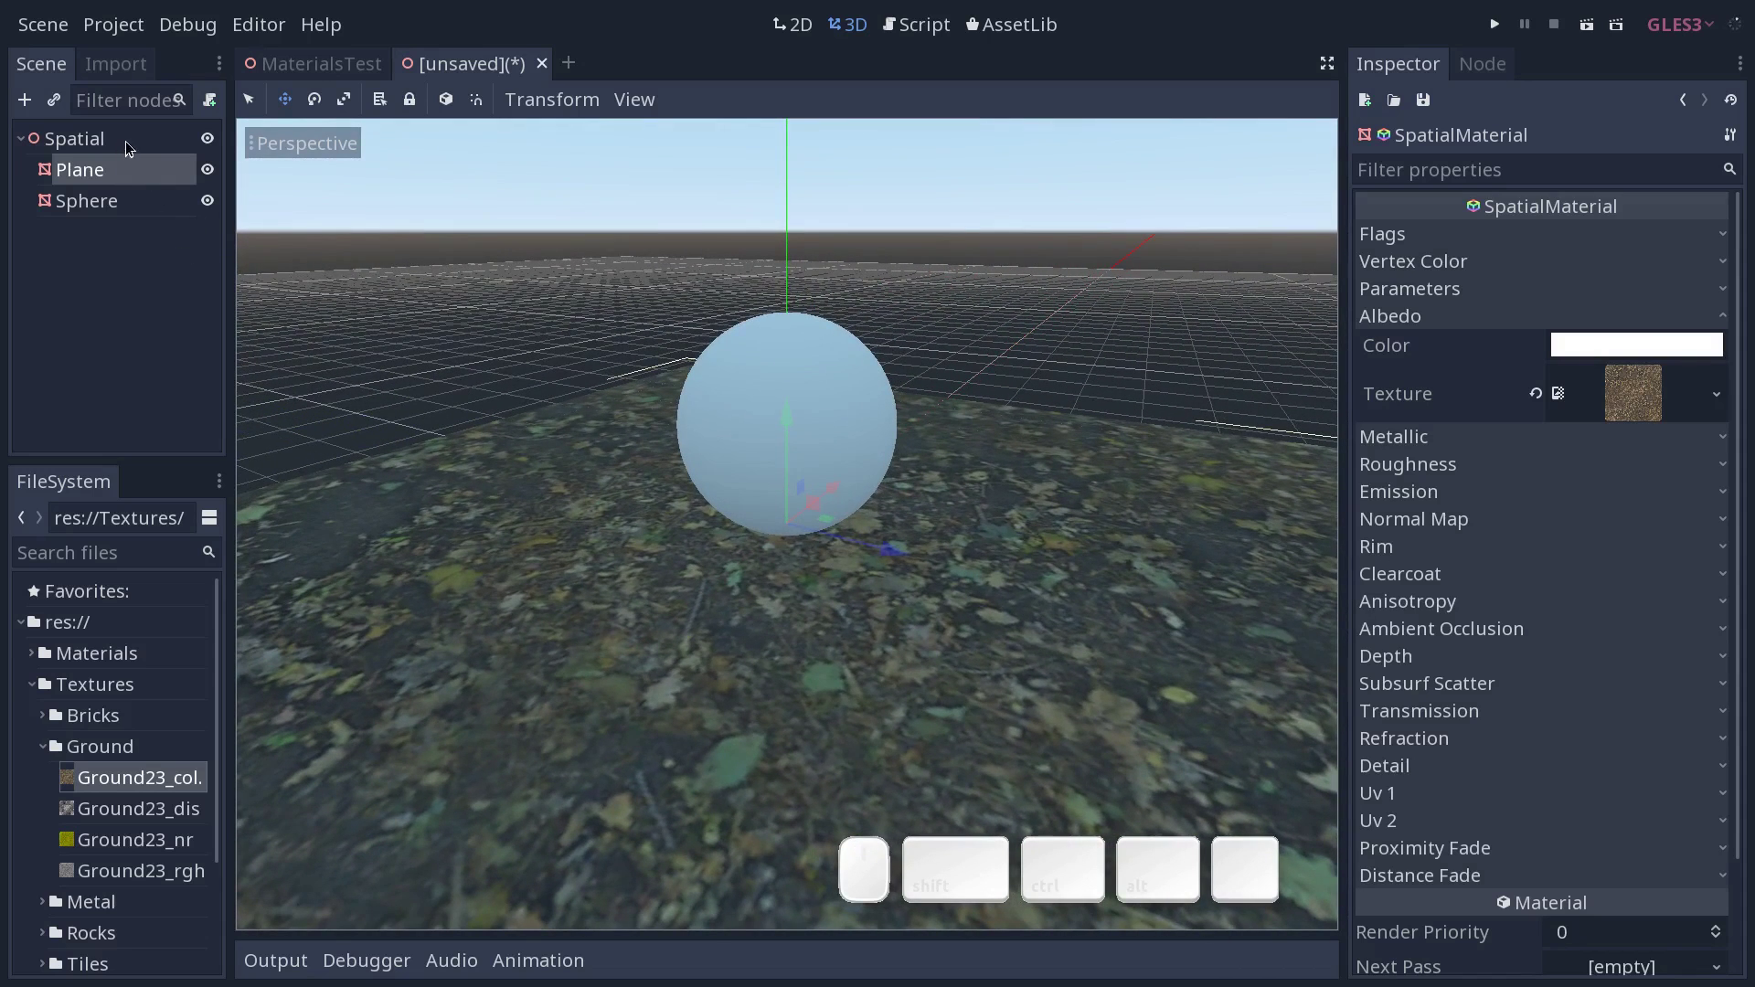
click(143, 145)
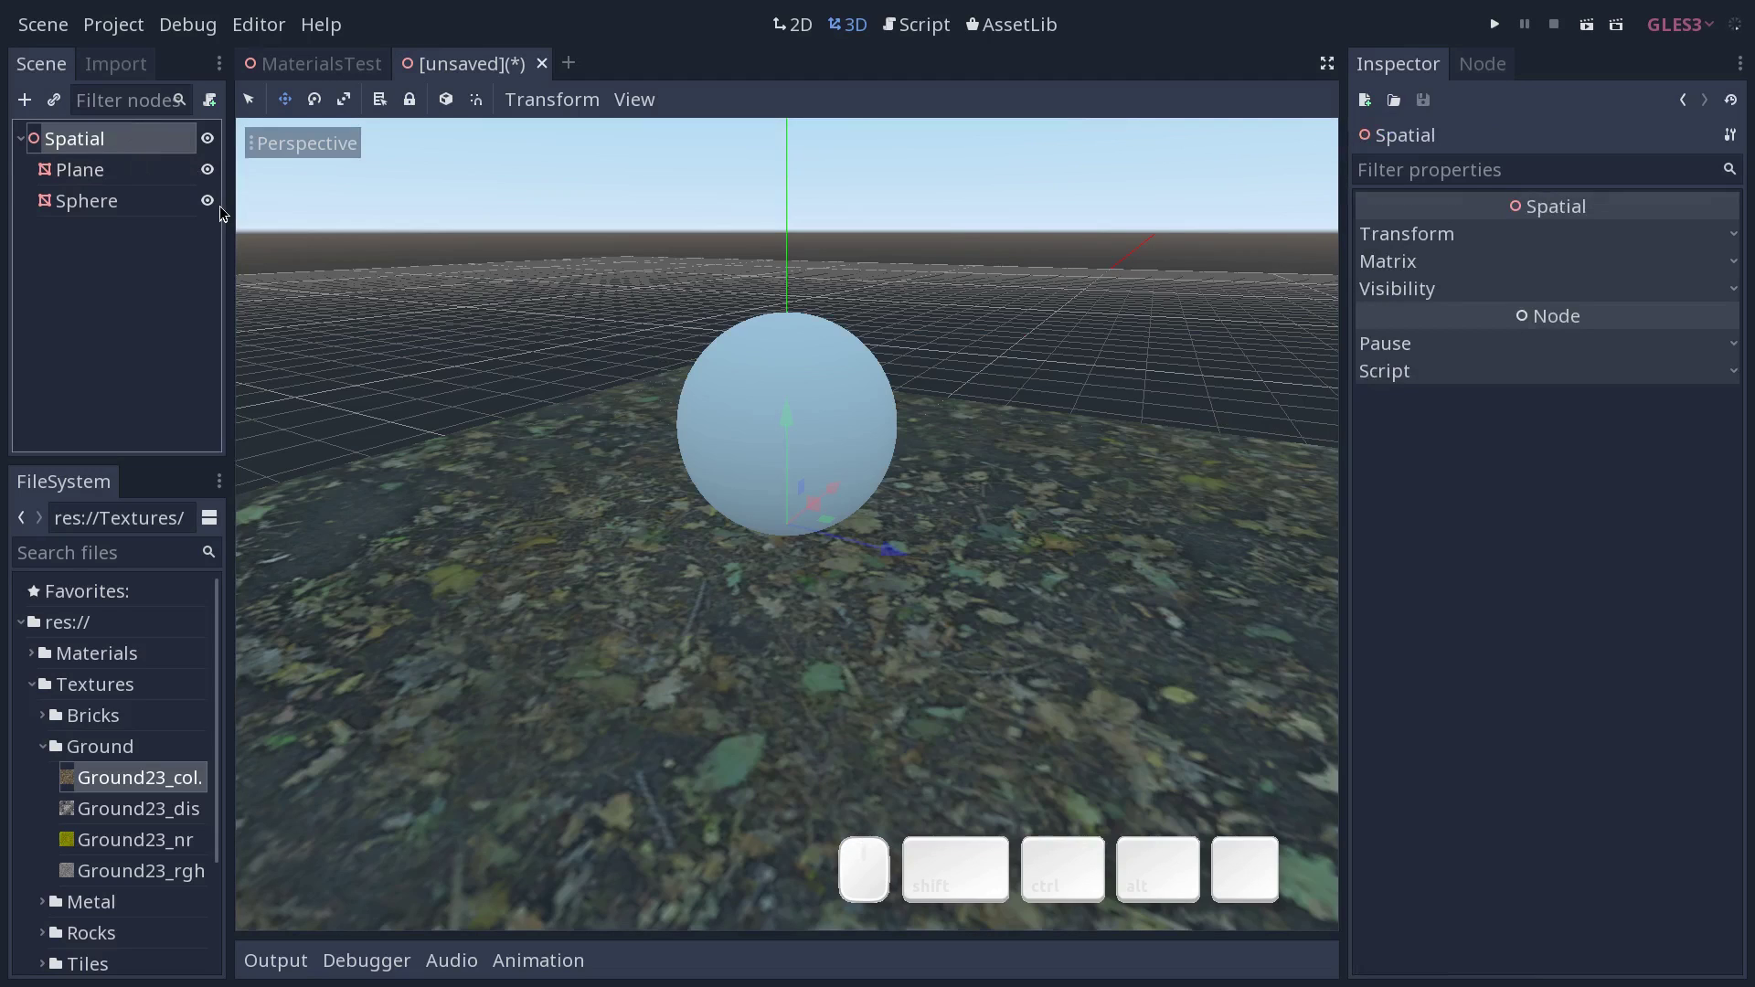
Add a DirectionalLight under the root and move it up above the ground.
click(101, 129)
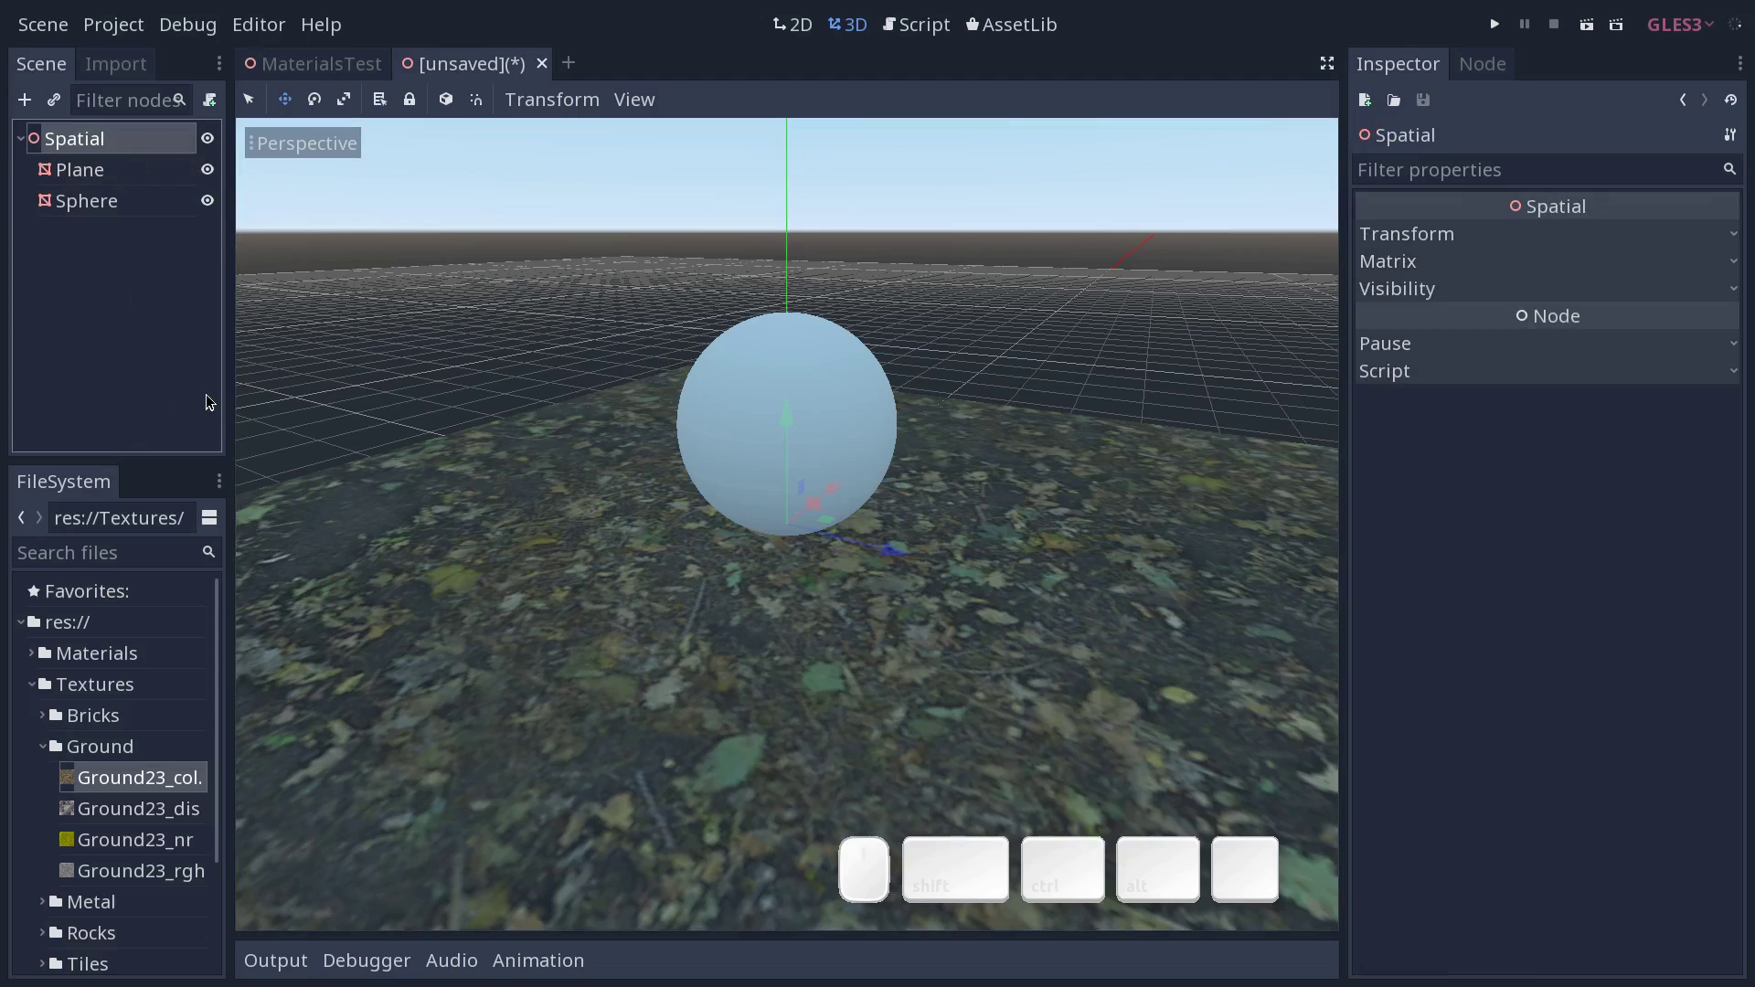
key(ctrl+a)
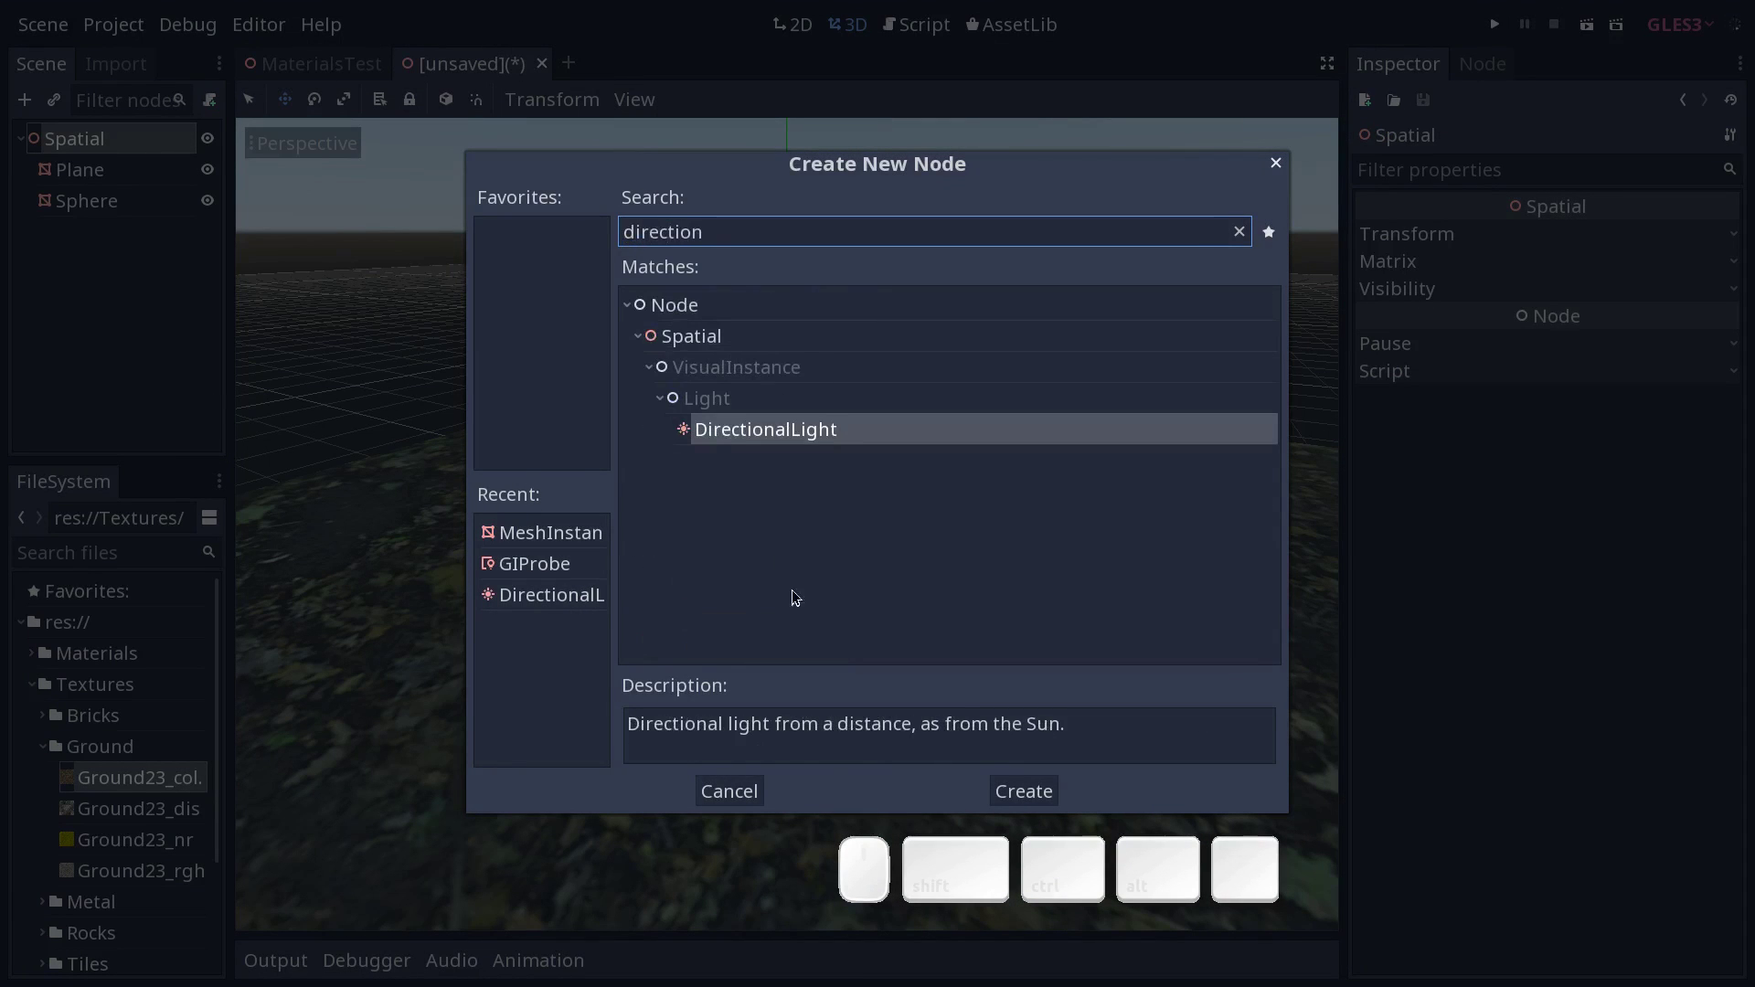
click(1013, 792)
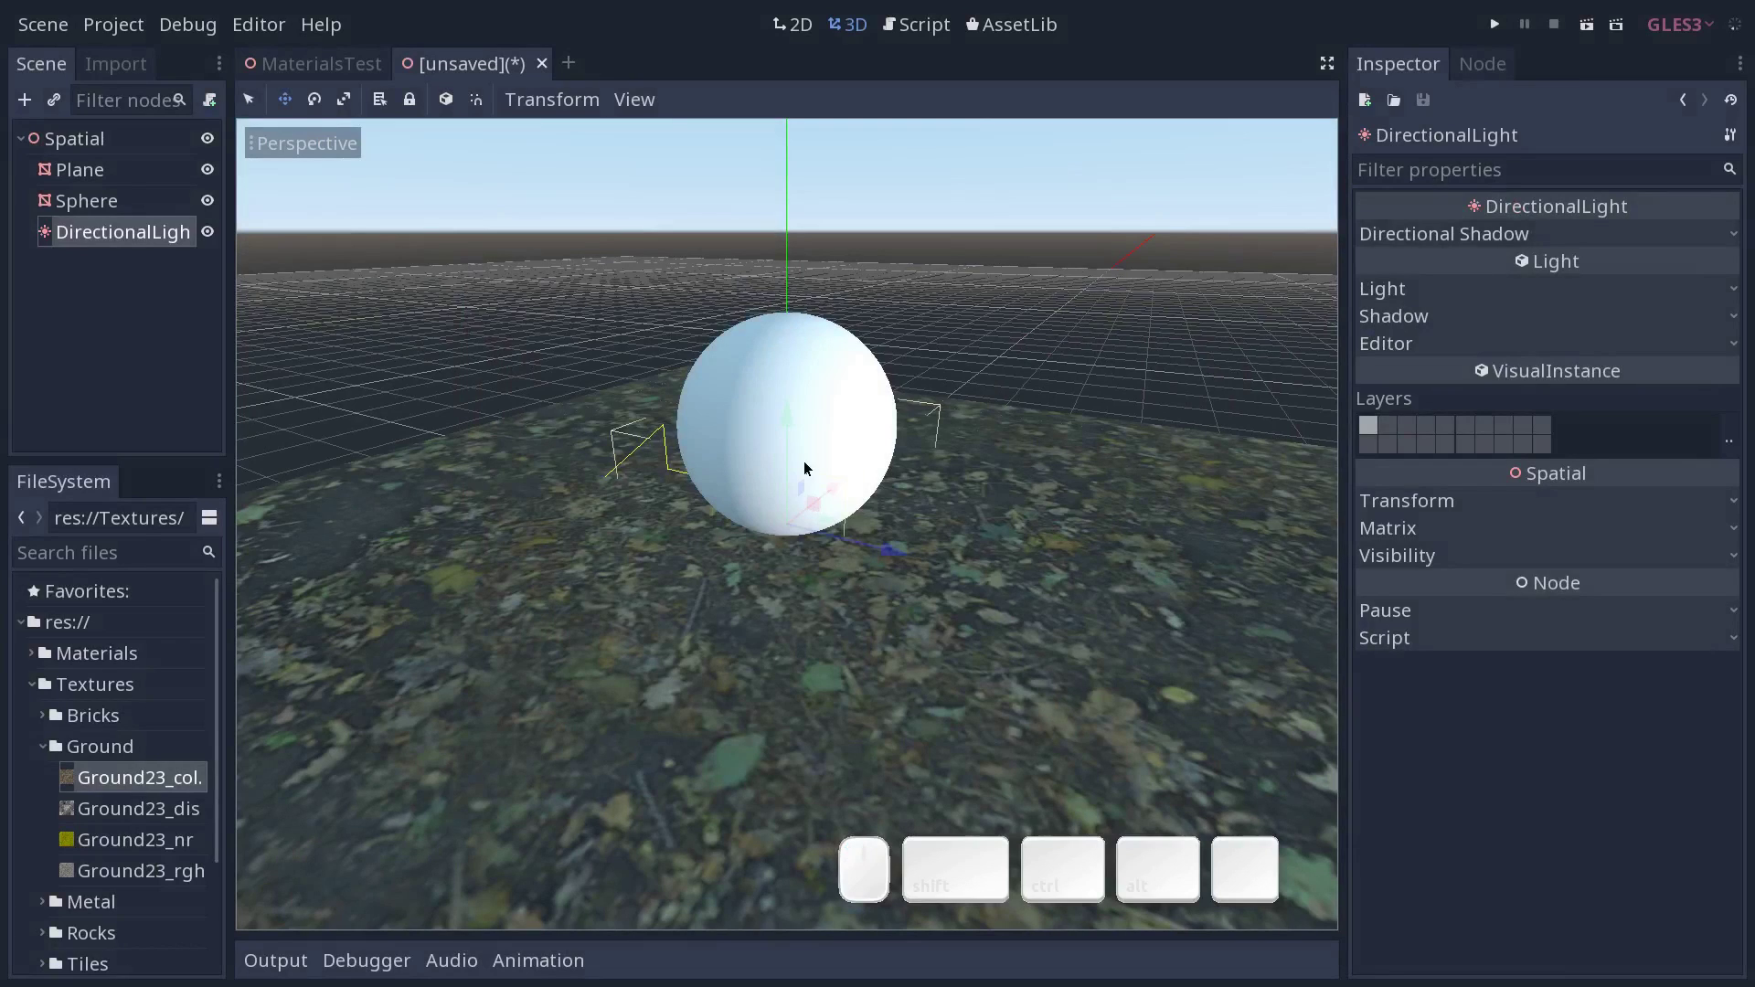
drag(795, 423, 793, 239)
click(897, 320)
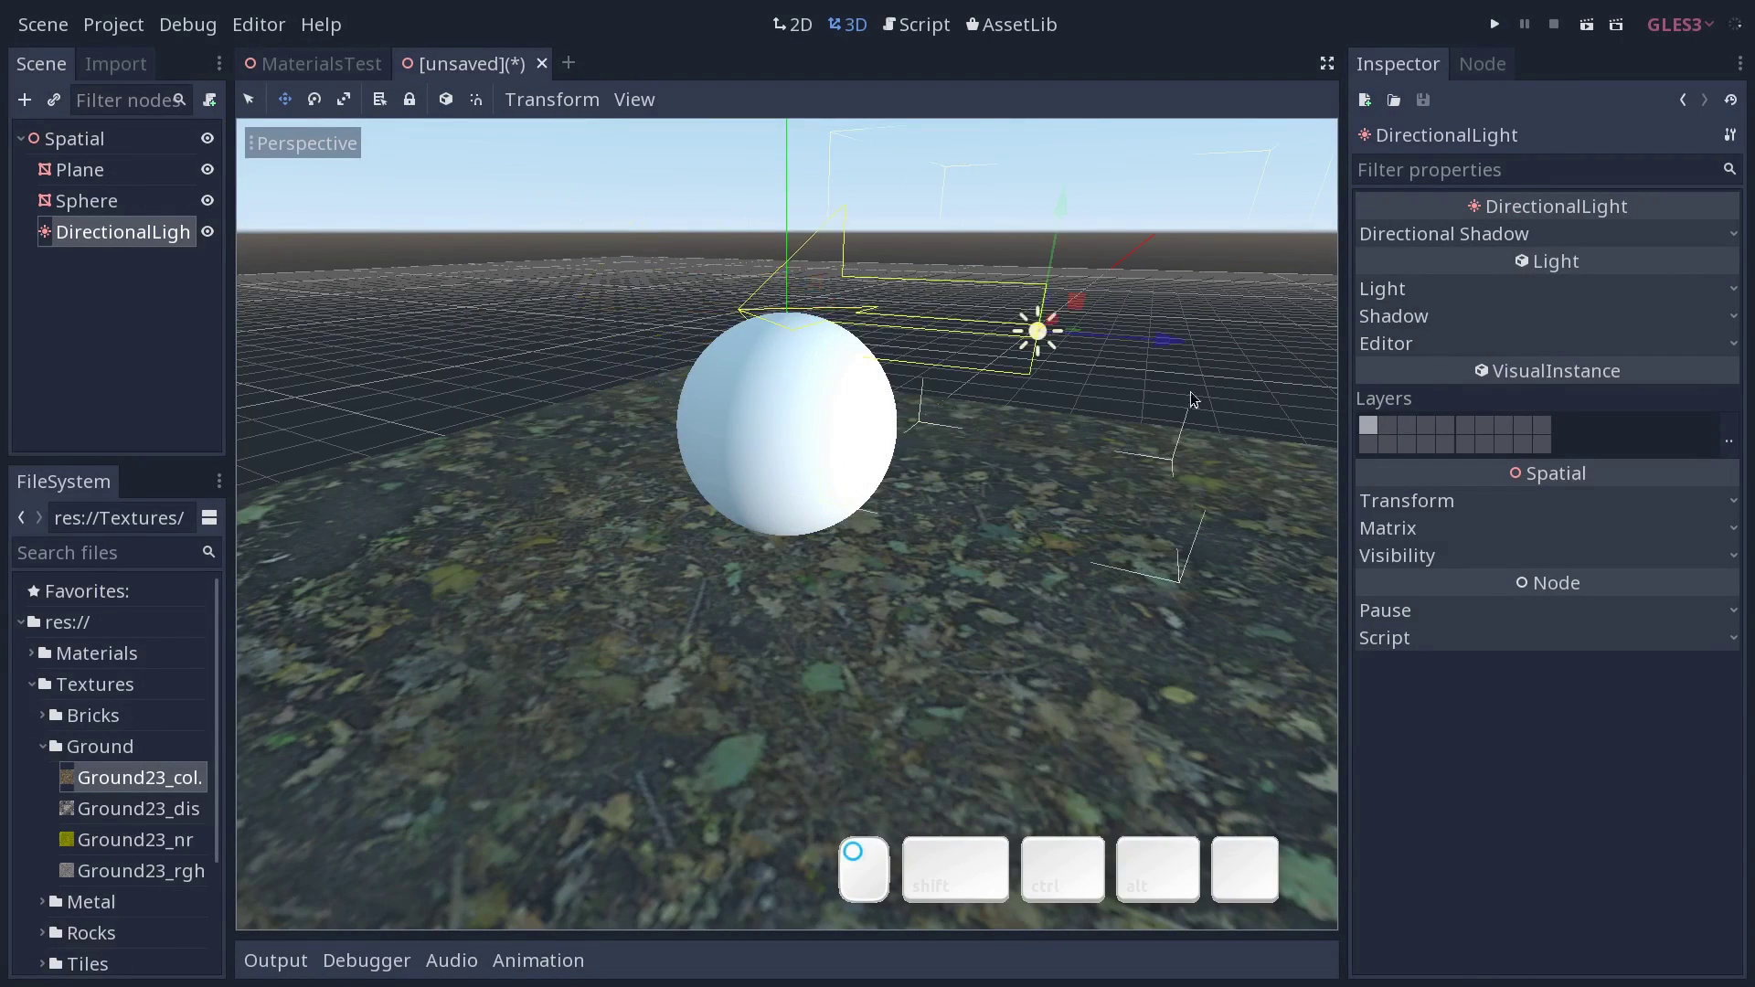
click(1071, 208)
click(1065, 234)
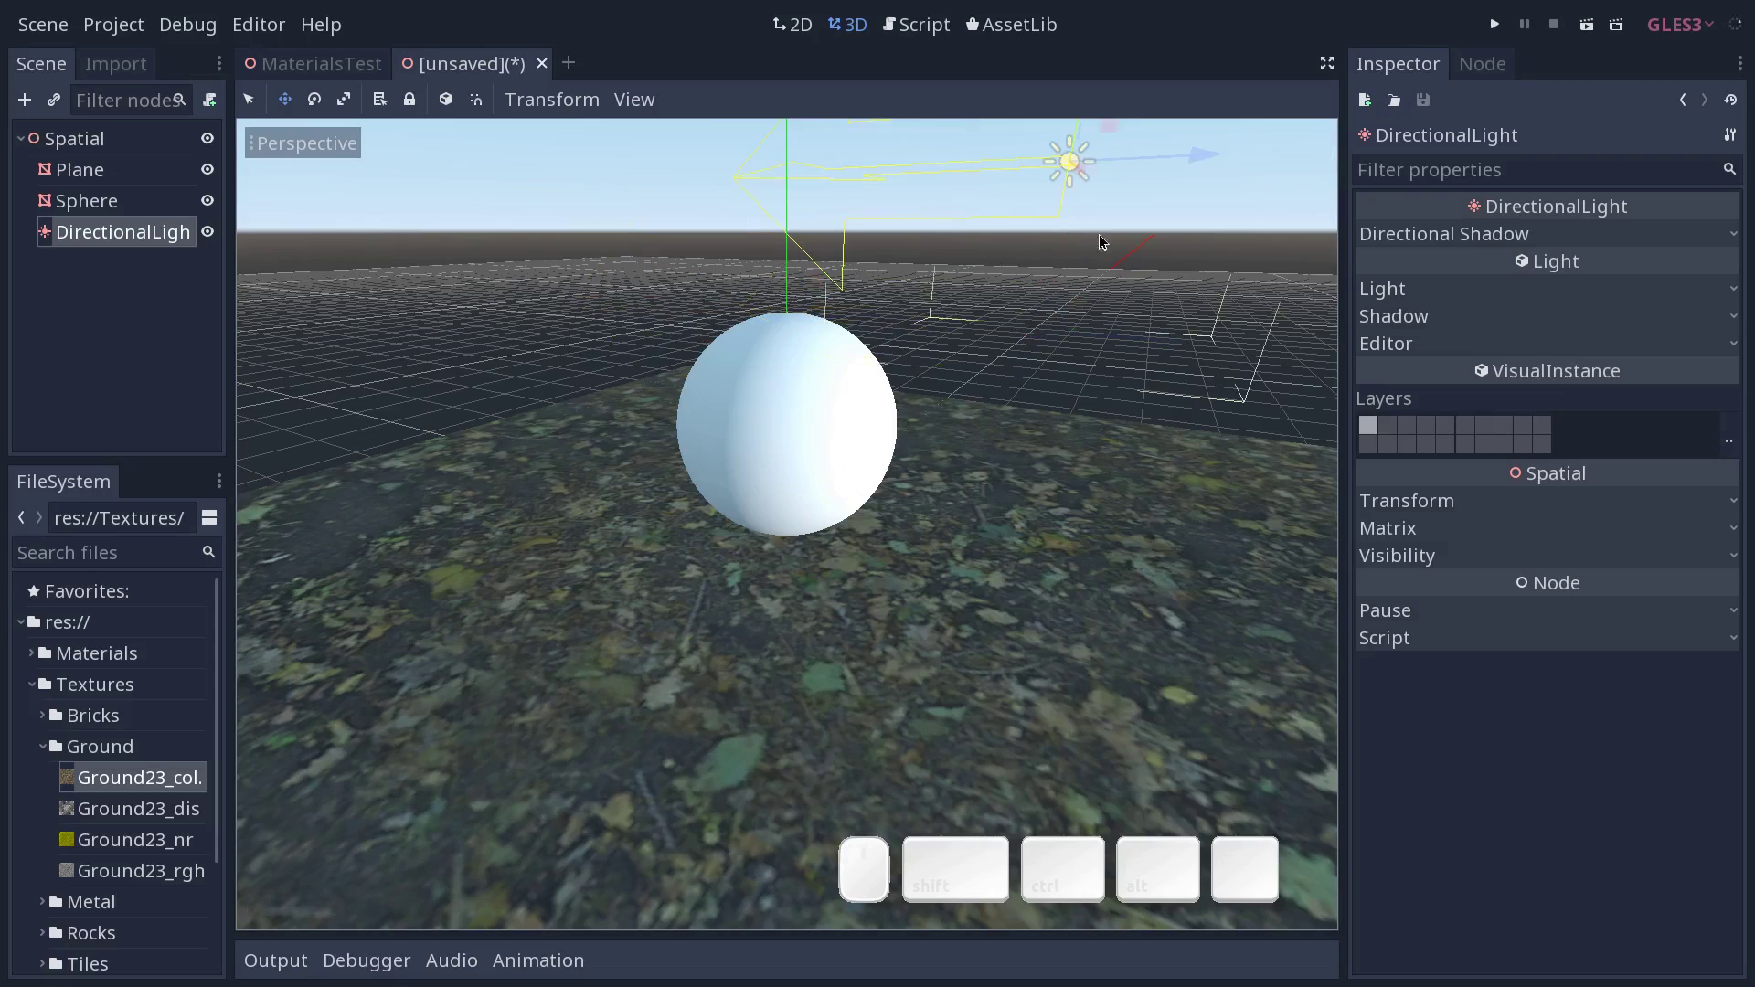
Rotate the sun light so it tilts down toward the sphere.
middle_click(829, 436)
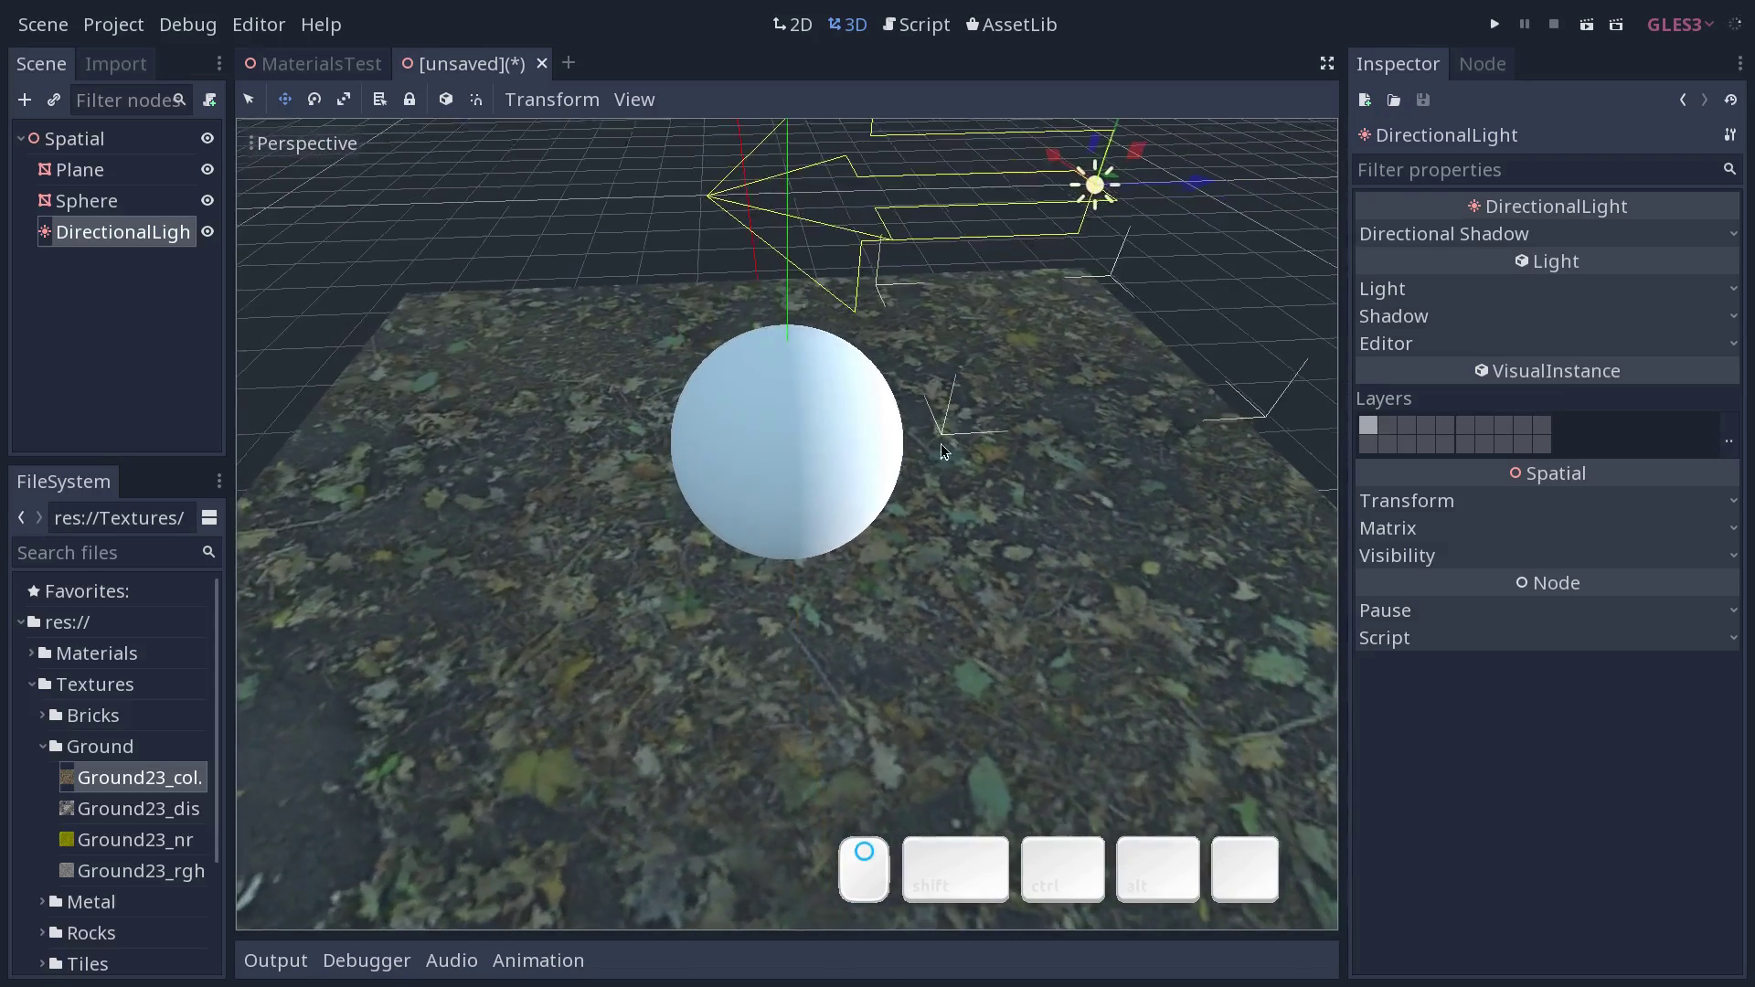
middle_click(1004, 350)
middle_click(1002, 314)
key(shift+e)
drag(1018, 232, 918, 273)
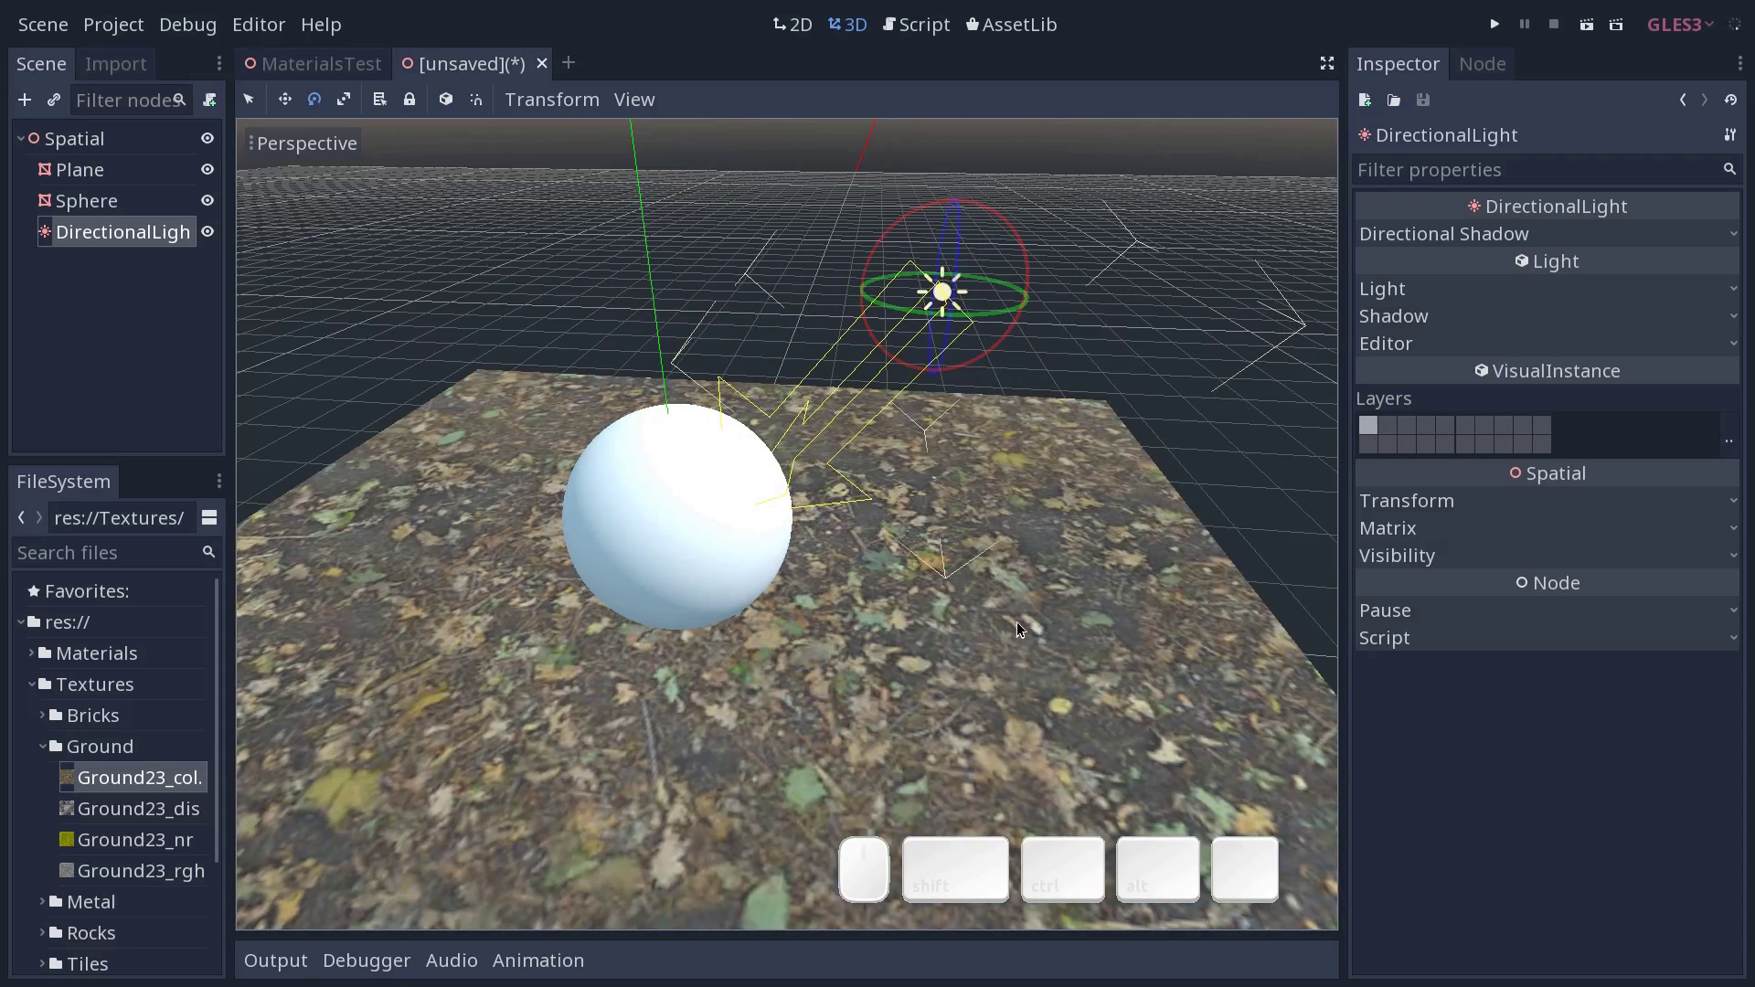
click(1124, 645)
Select the Plane's material and choose Save As from its resource menu.
key(q)
click(390, 627)
key(ctrl+z)
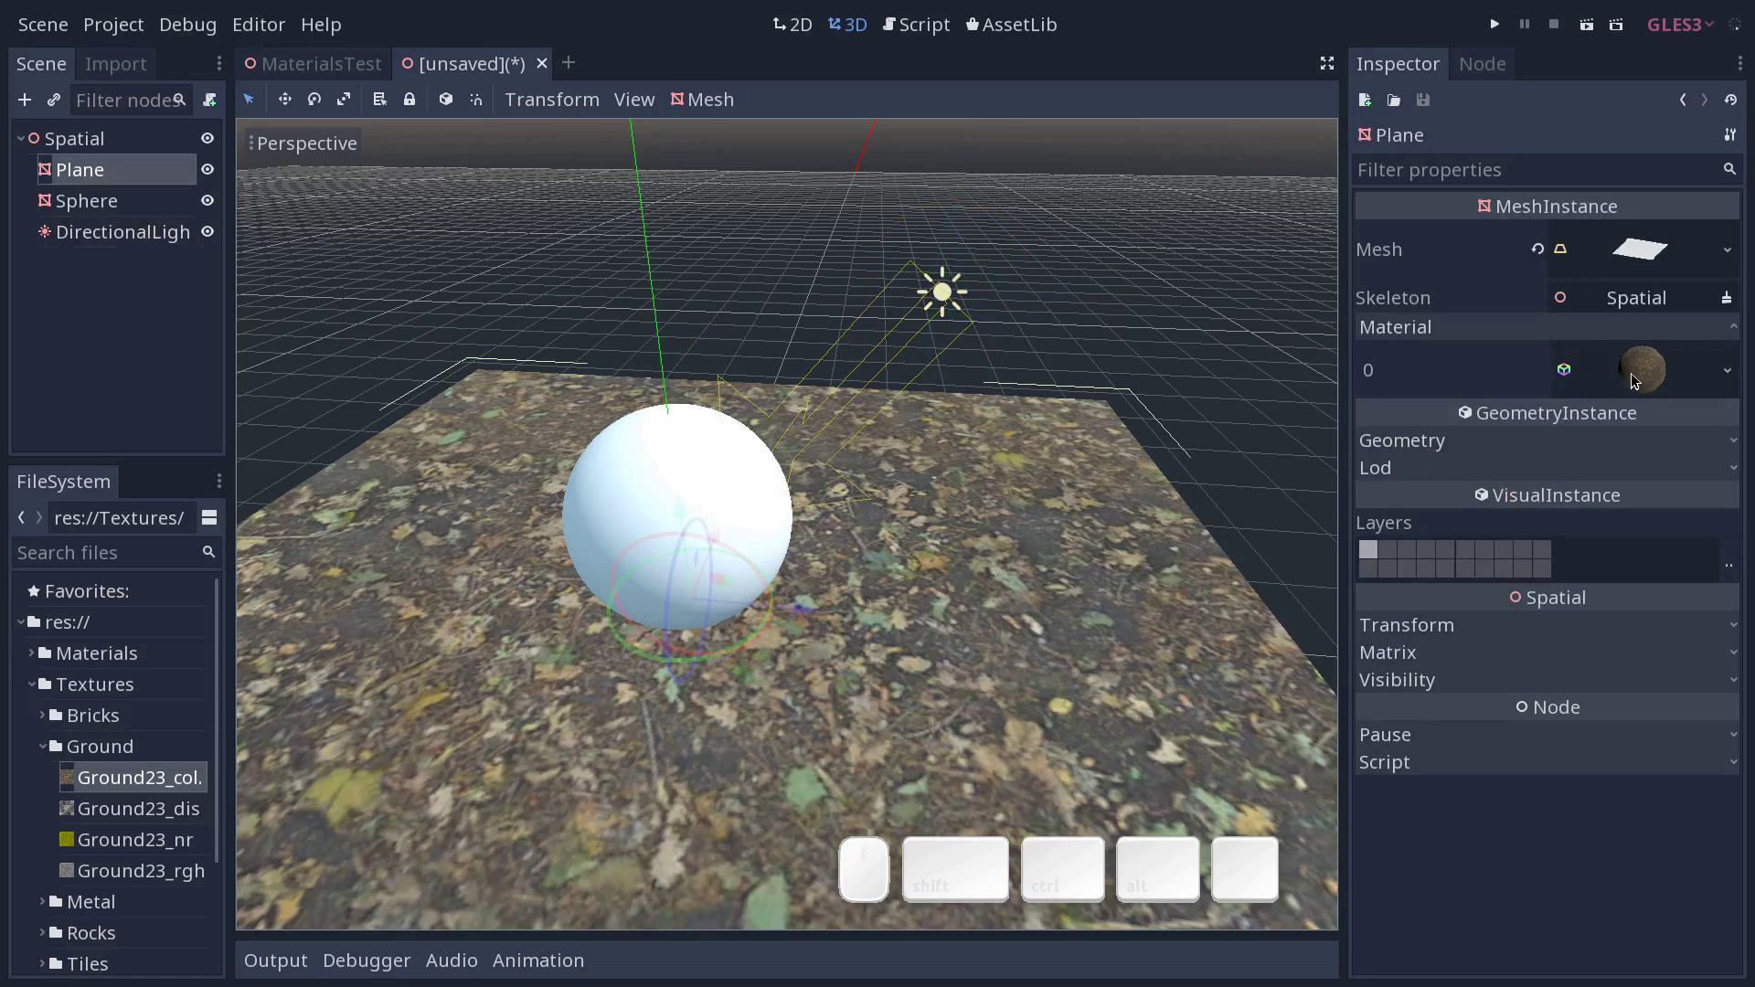
click(1644, 376)
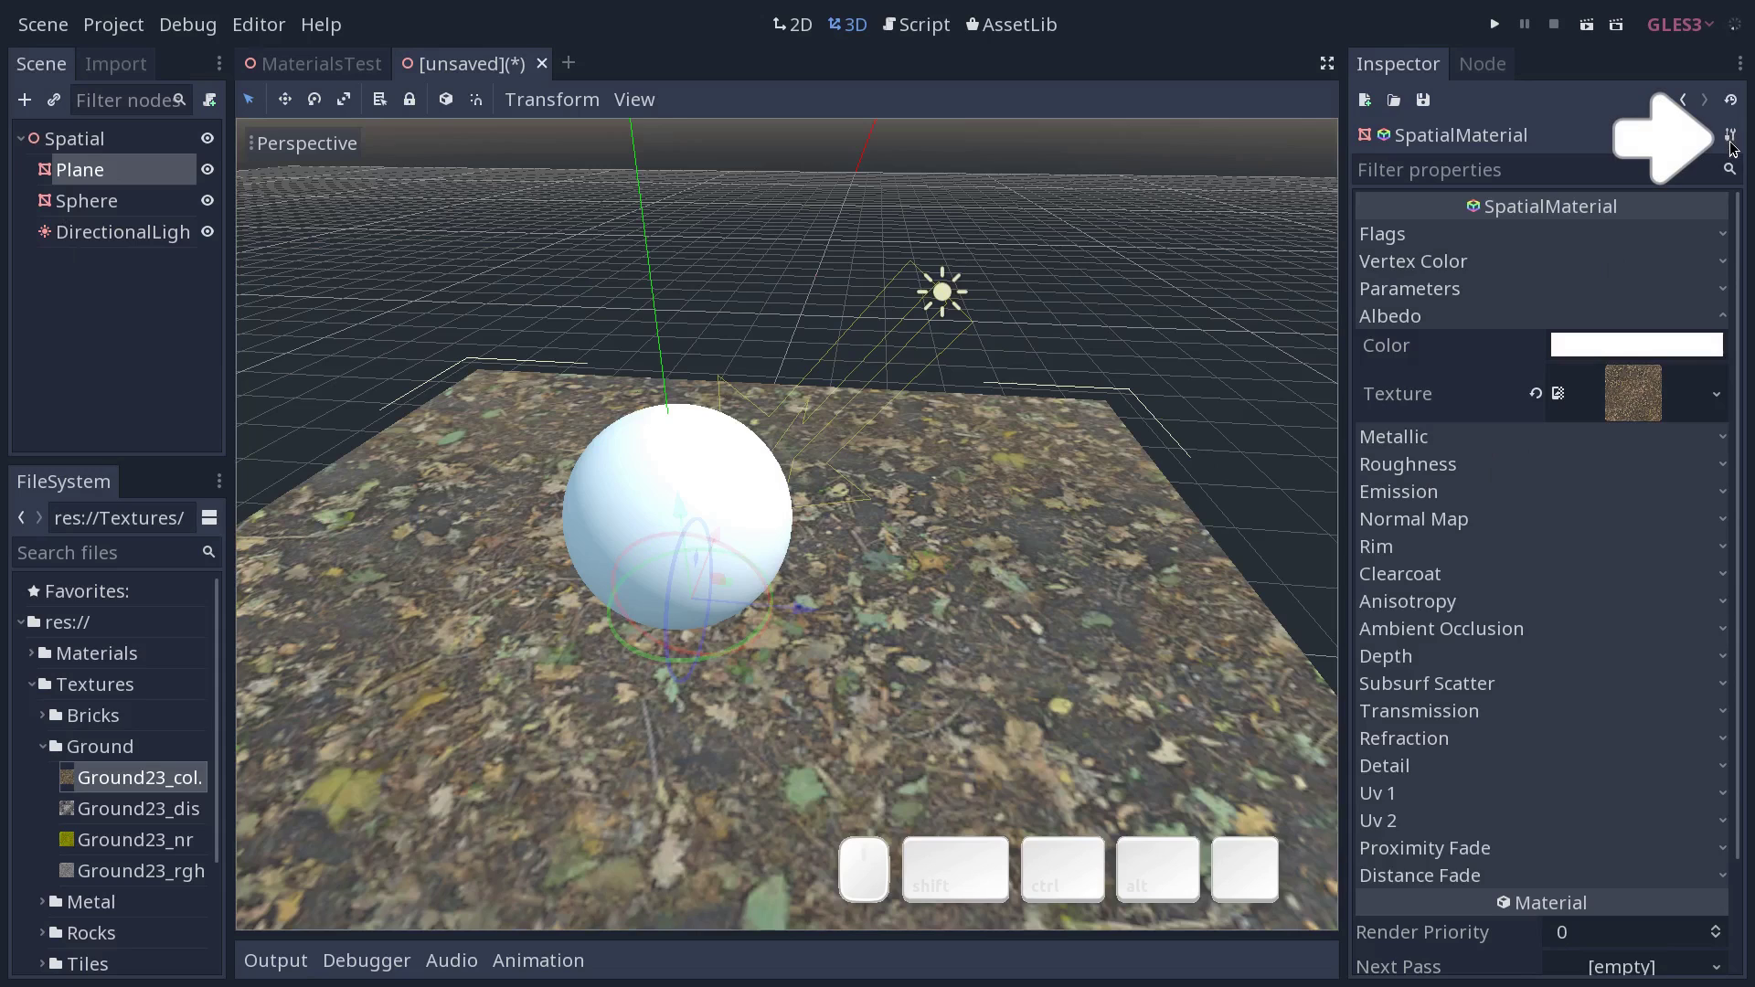
click(1738, 145)
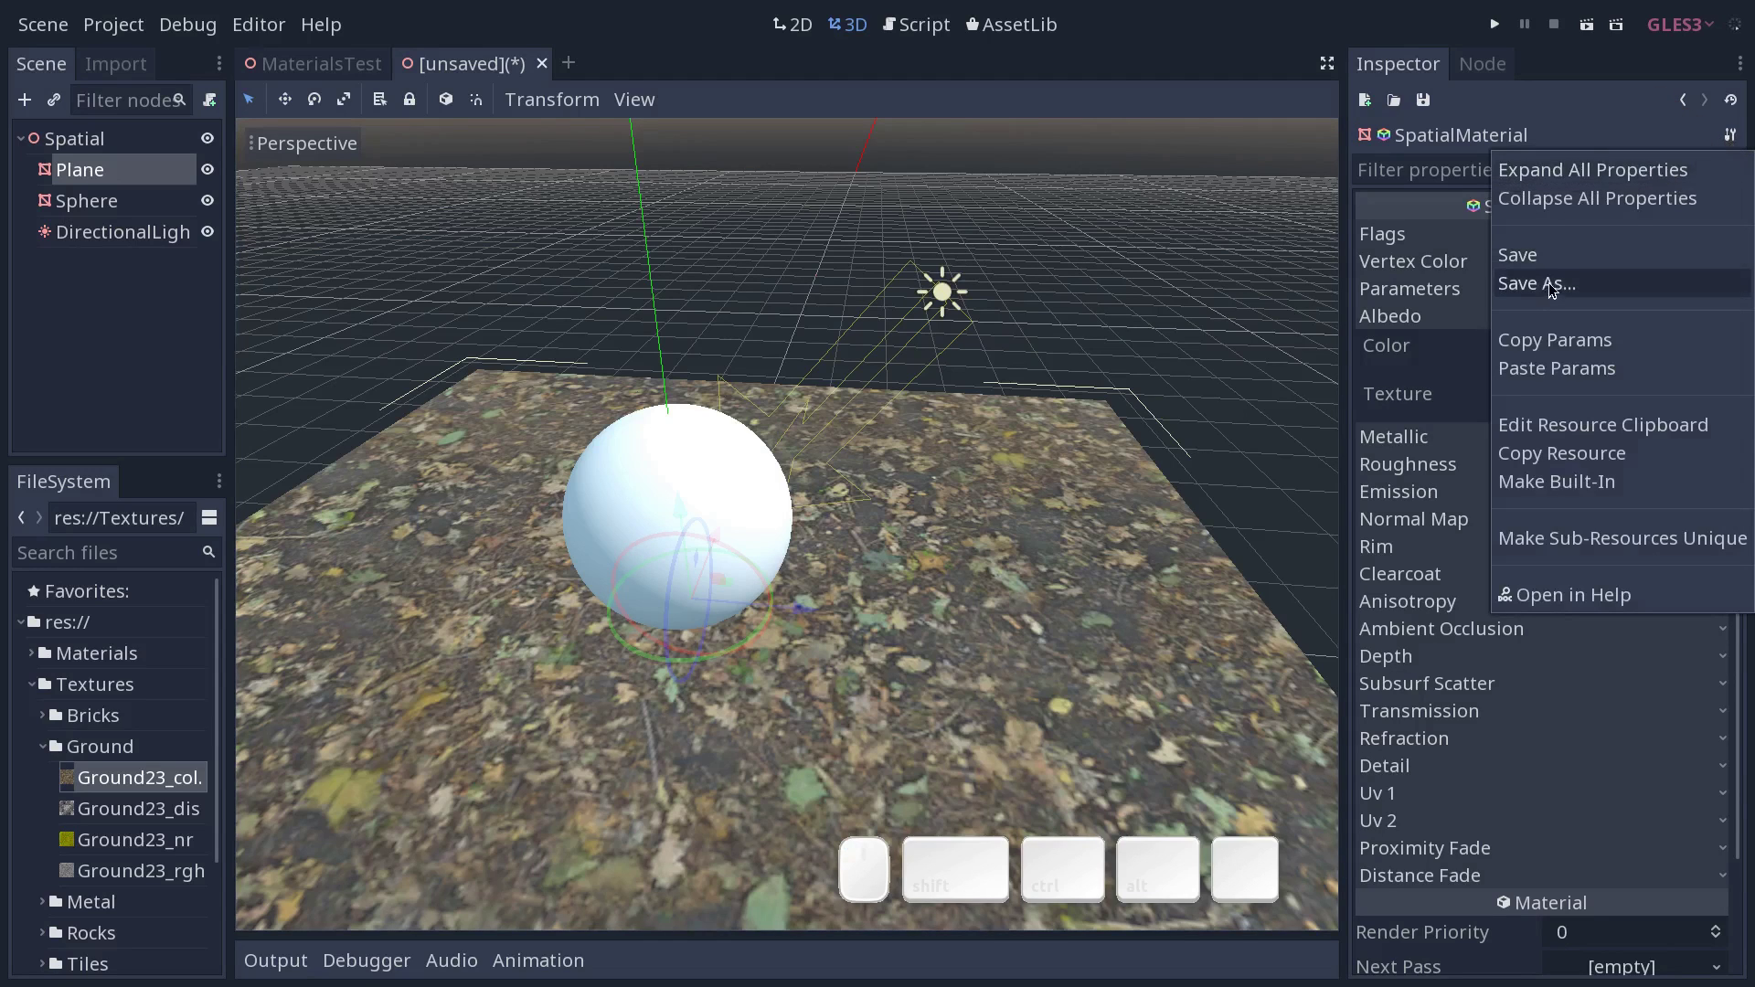
click(1565, 295)
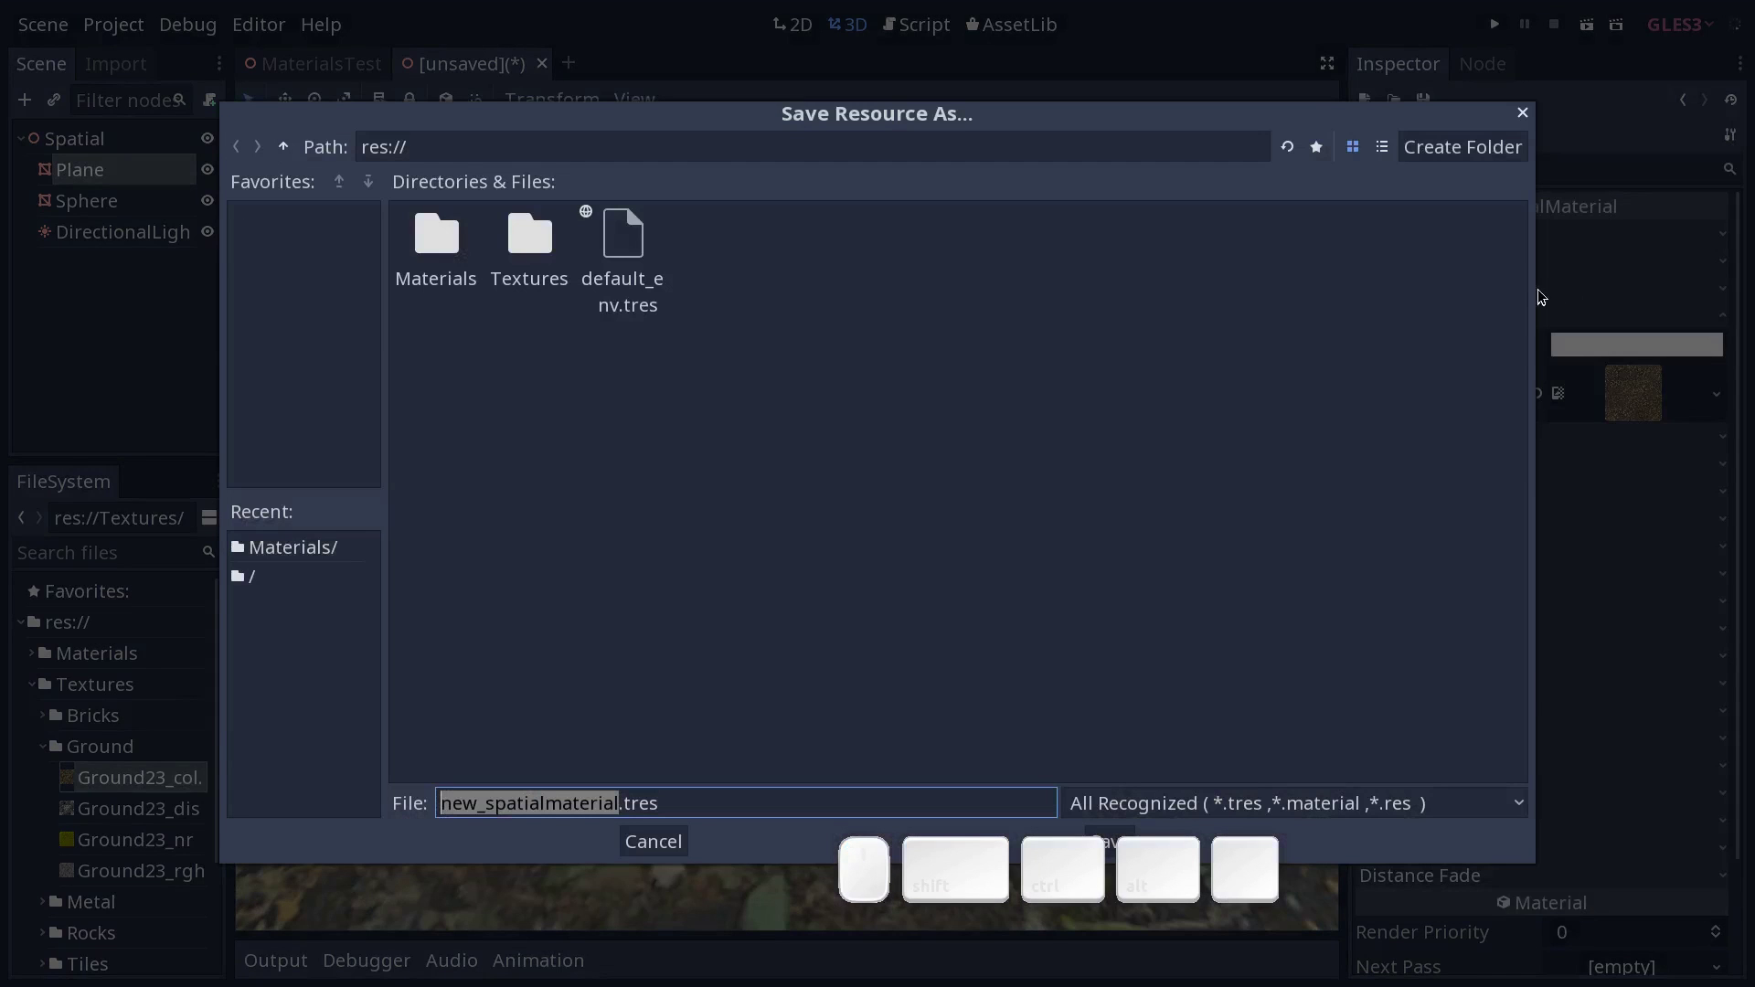
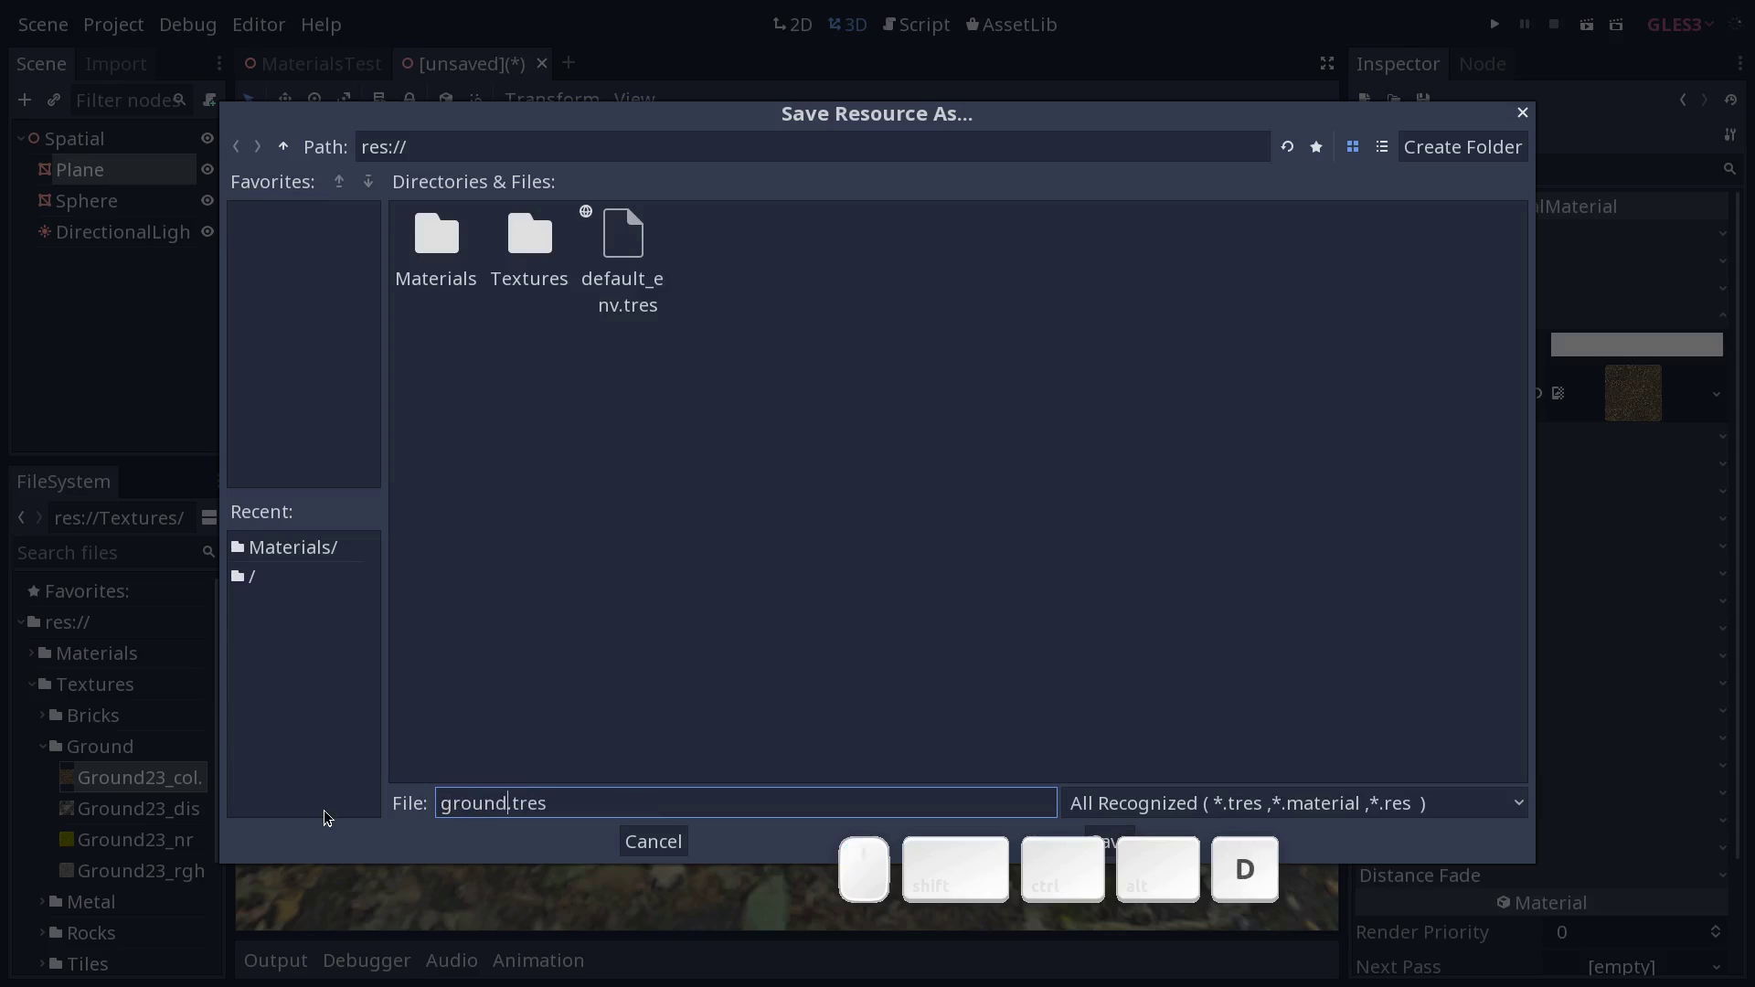
Save the material as ground.tres in the project root and reopen it for editing.
click(1112, 832)
click(1108, 522)
click(52, 755)
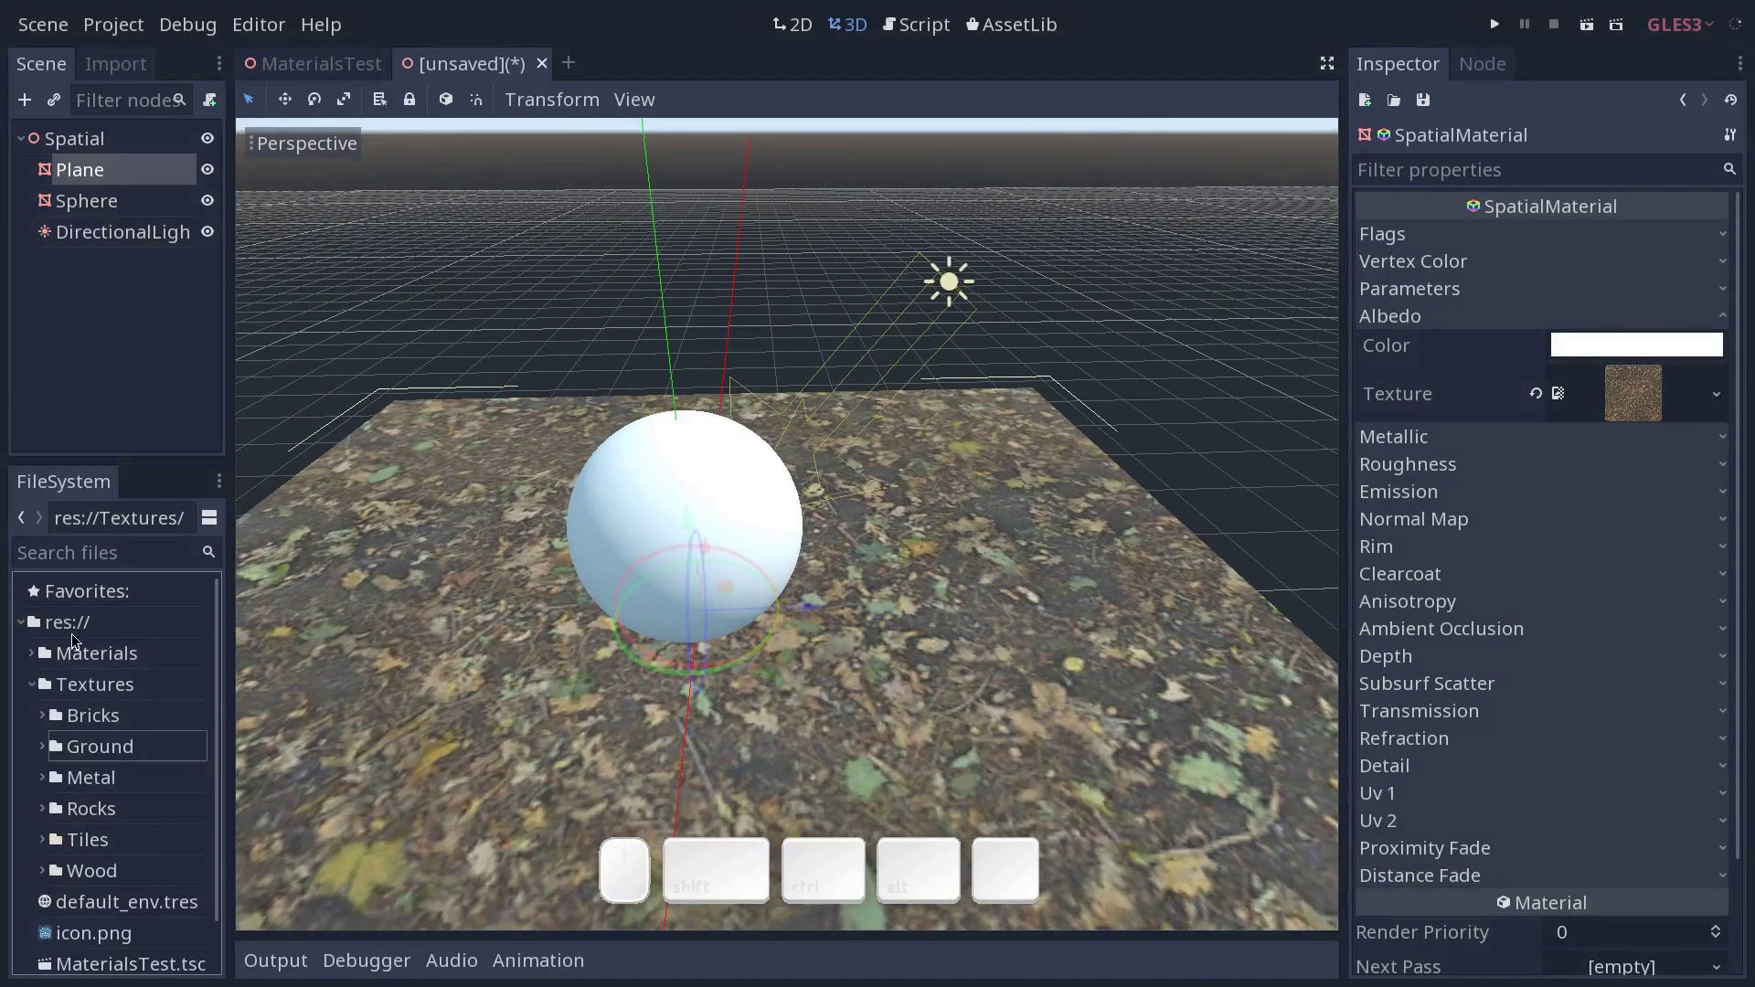
click(35, 688)
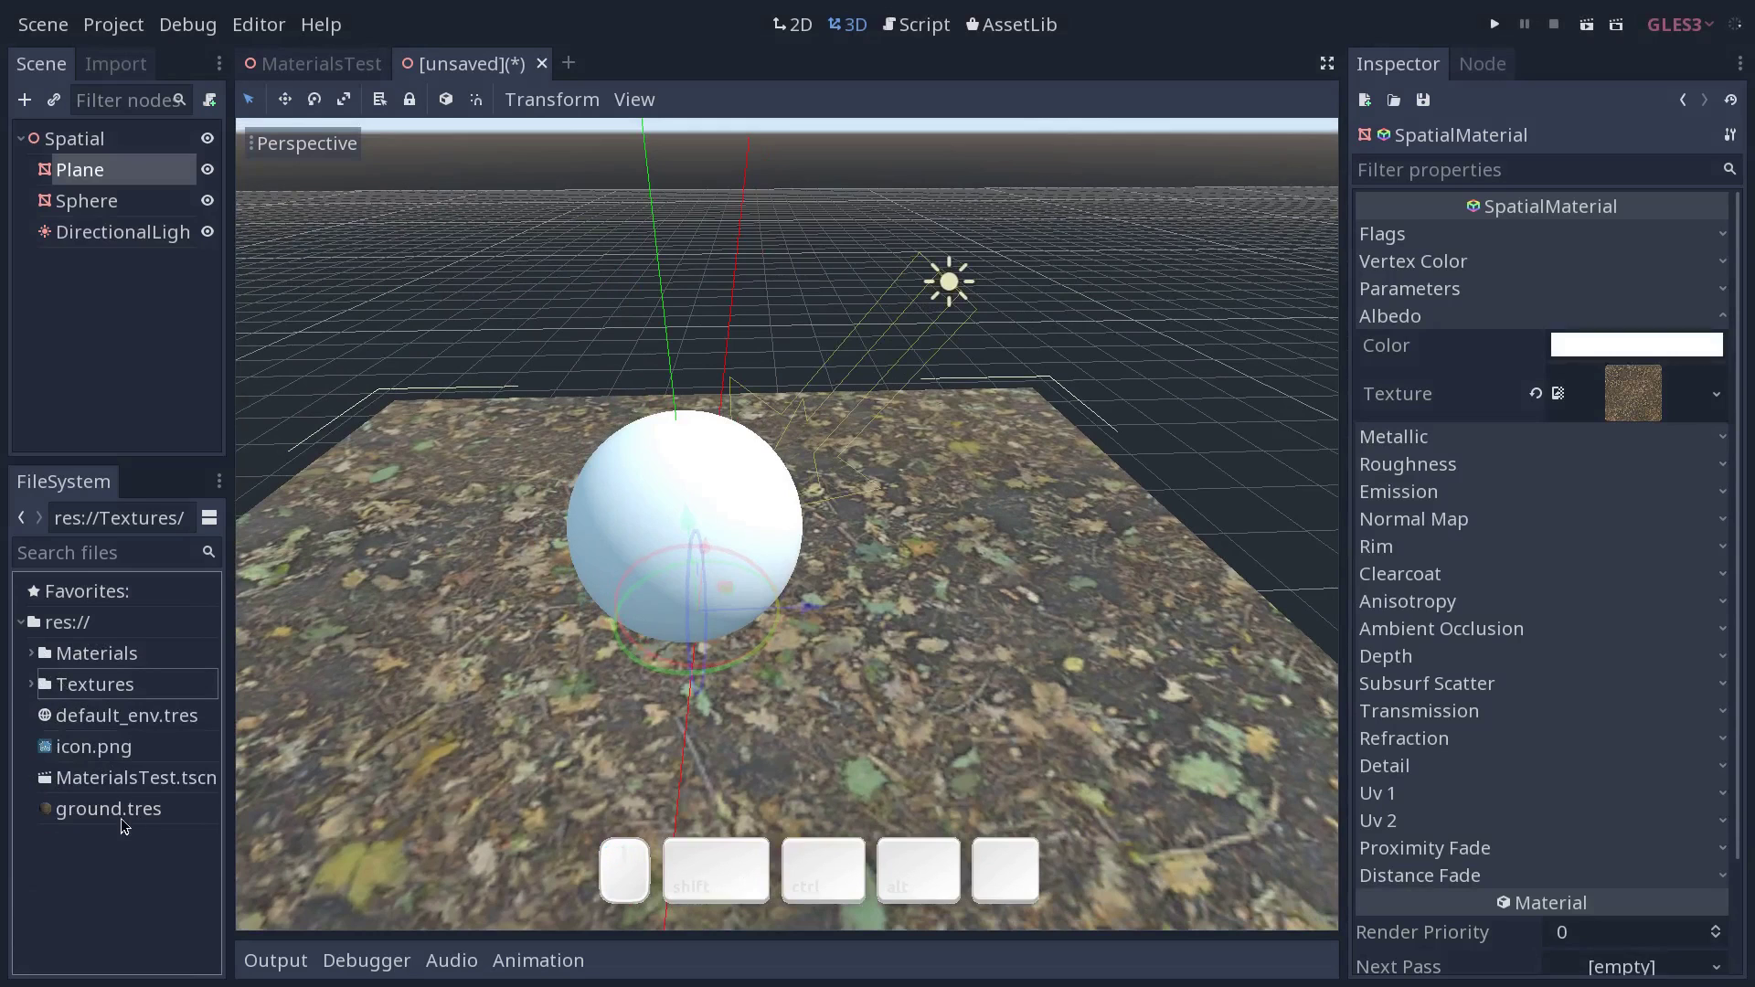
click(131, 814)
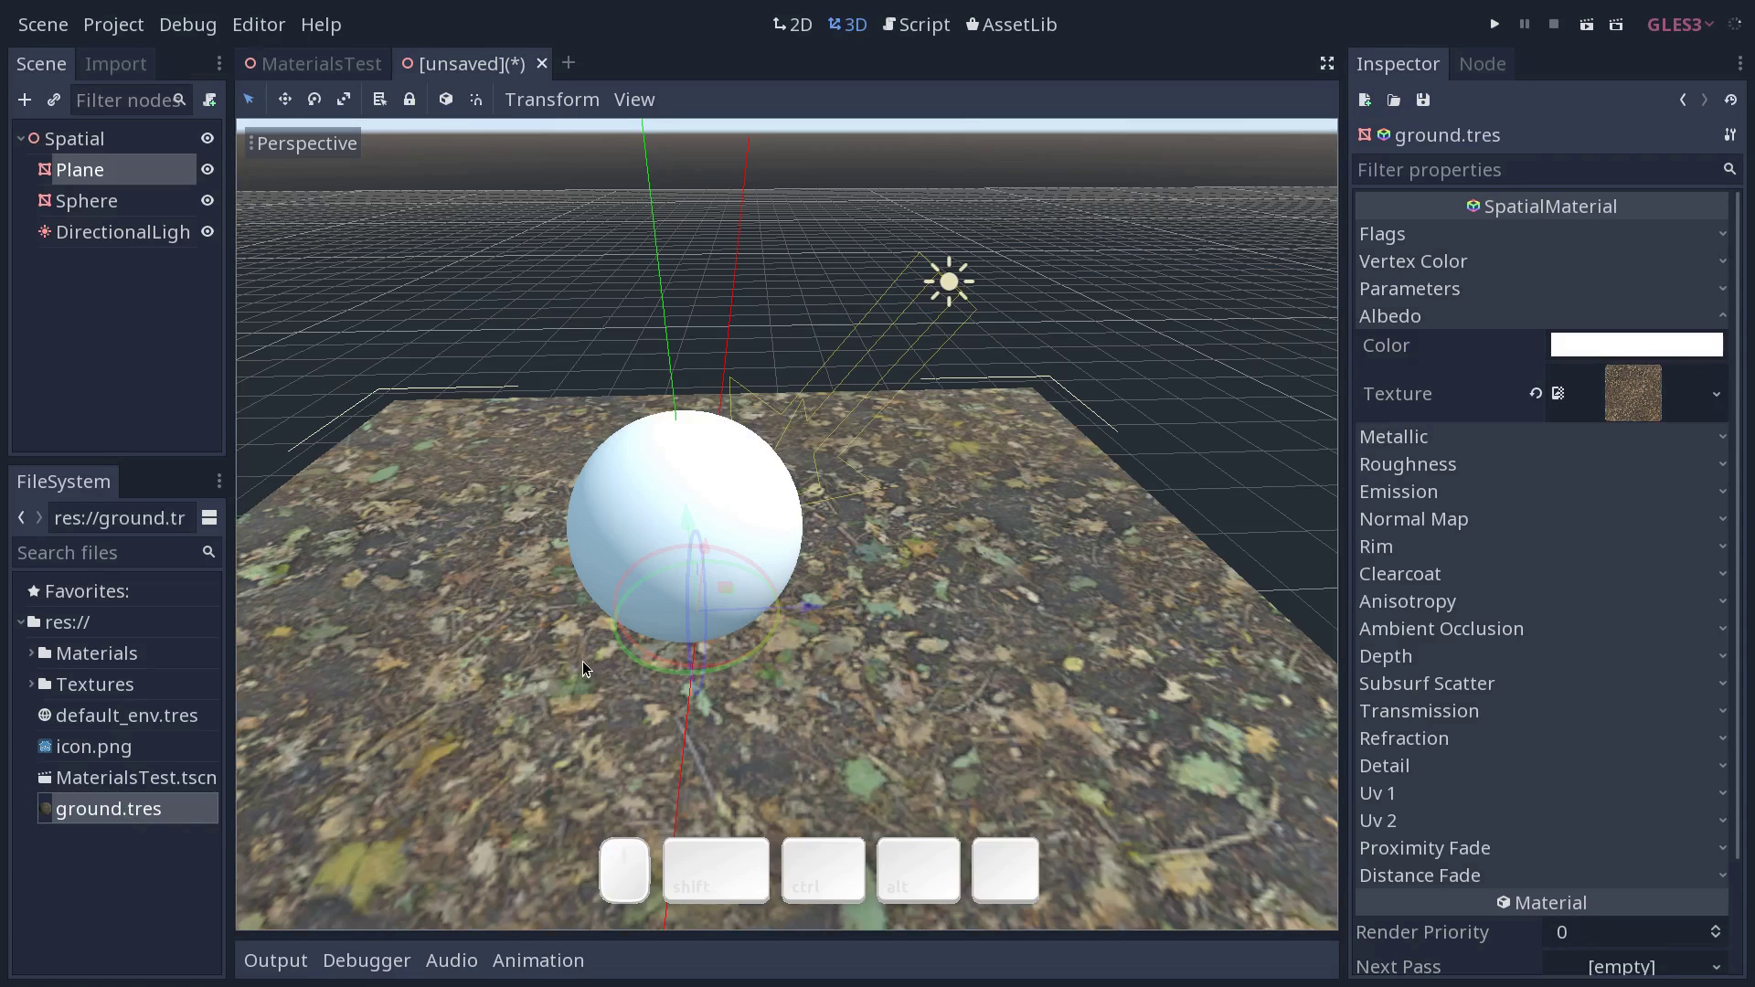
Try the ground at Metallic 1 and Roughness 0 and inspect the glossy result from ground level.
key(F10)
click(1460, 317)
click(1447, 346)
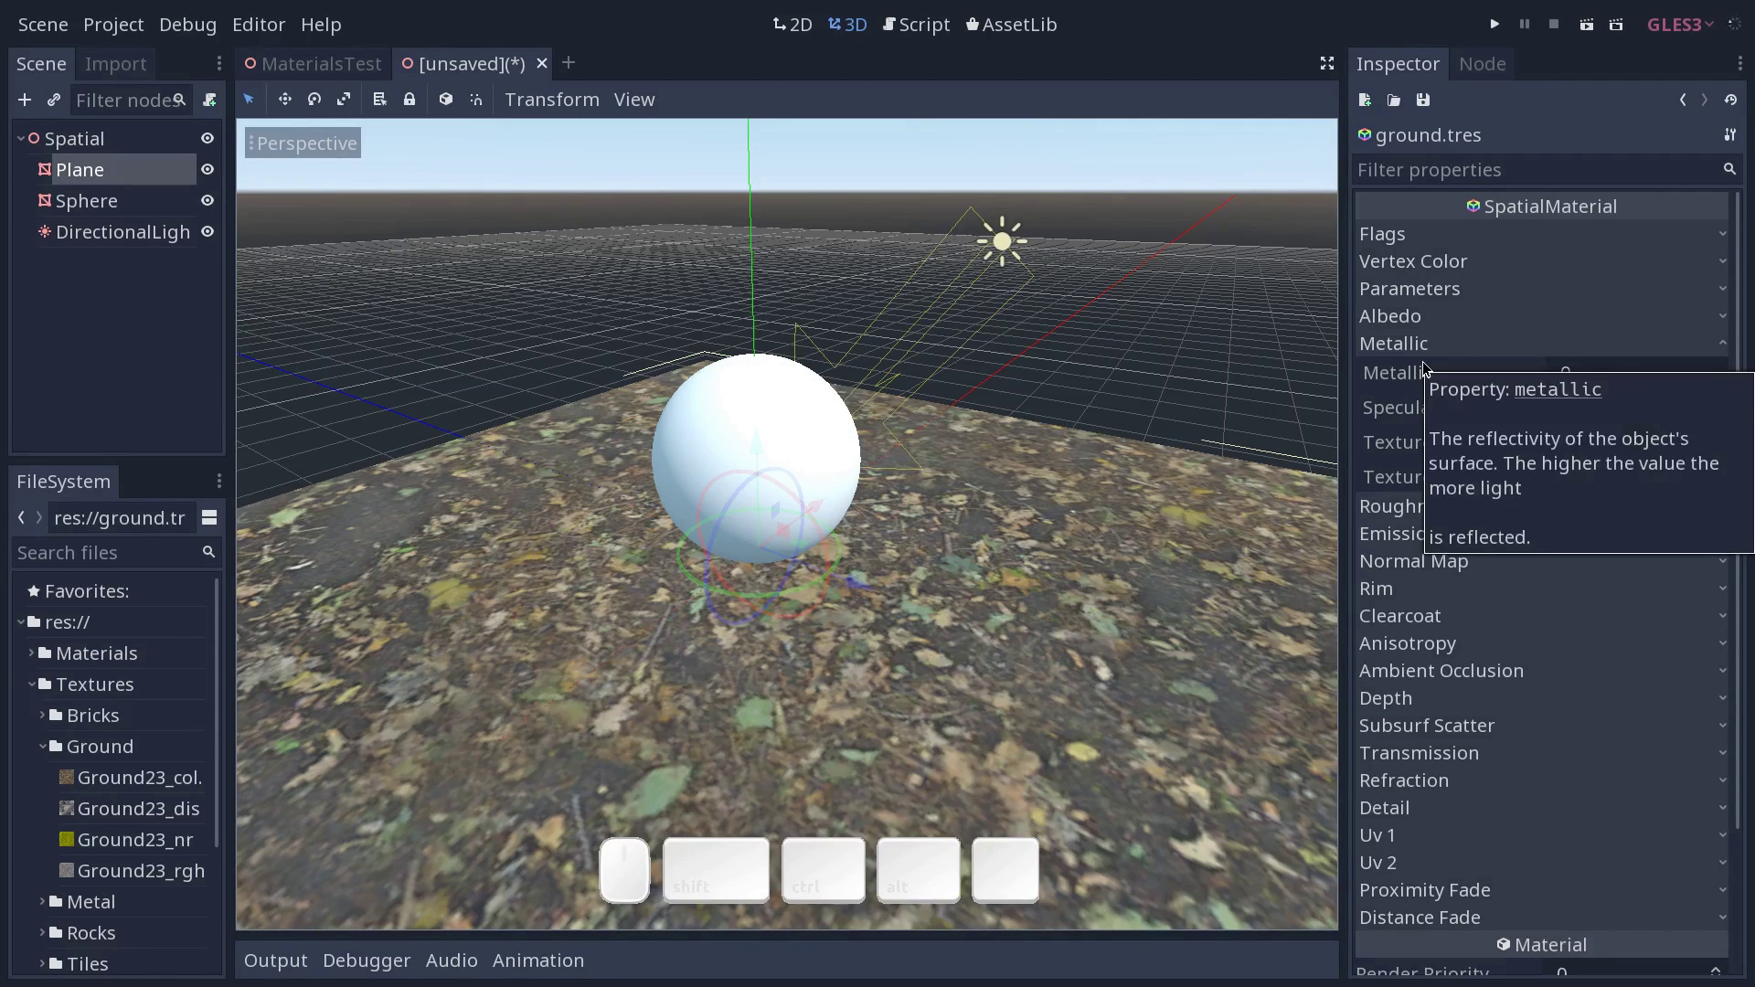
drag(1562, 381, 1385, 391)
drag(1148, 409, 1195, 361)
drag(1178, 377, 1223, 435)
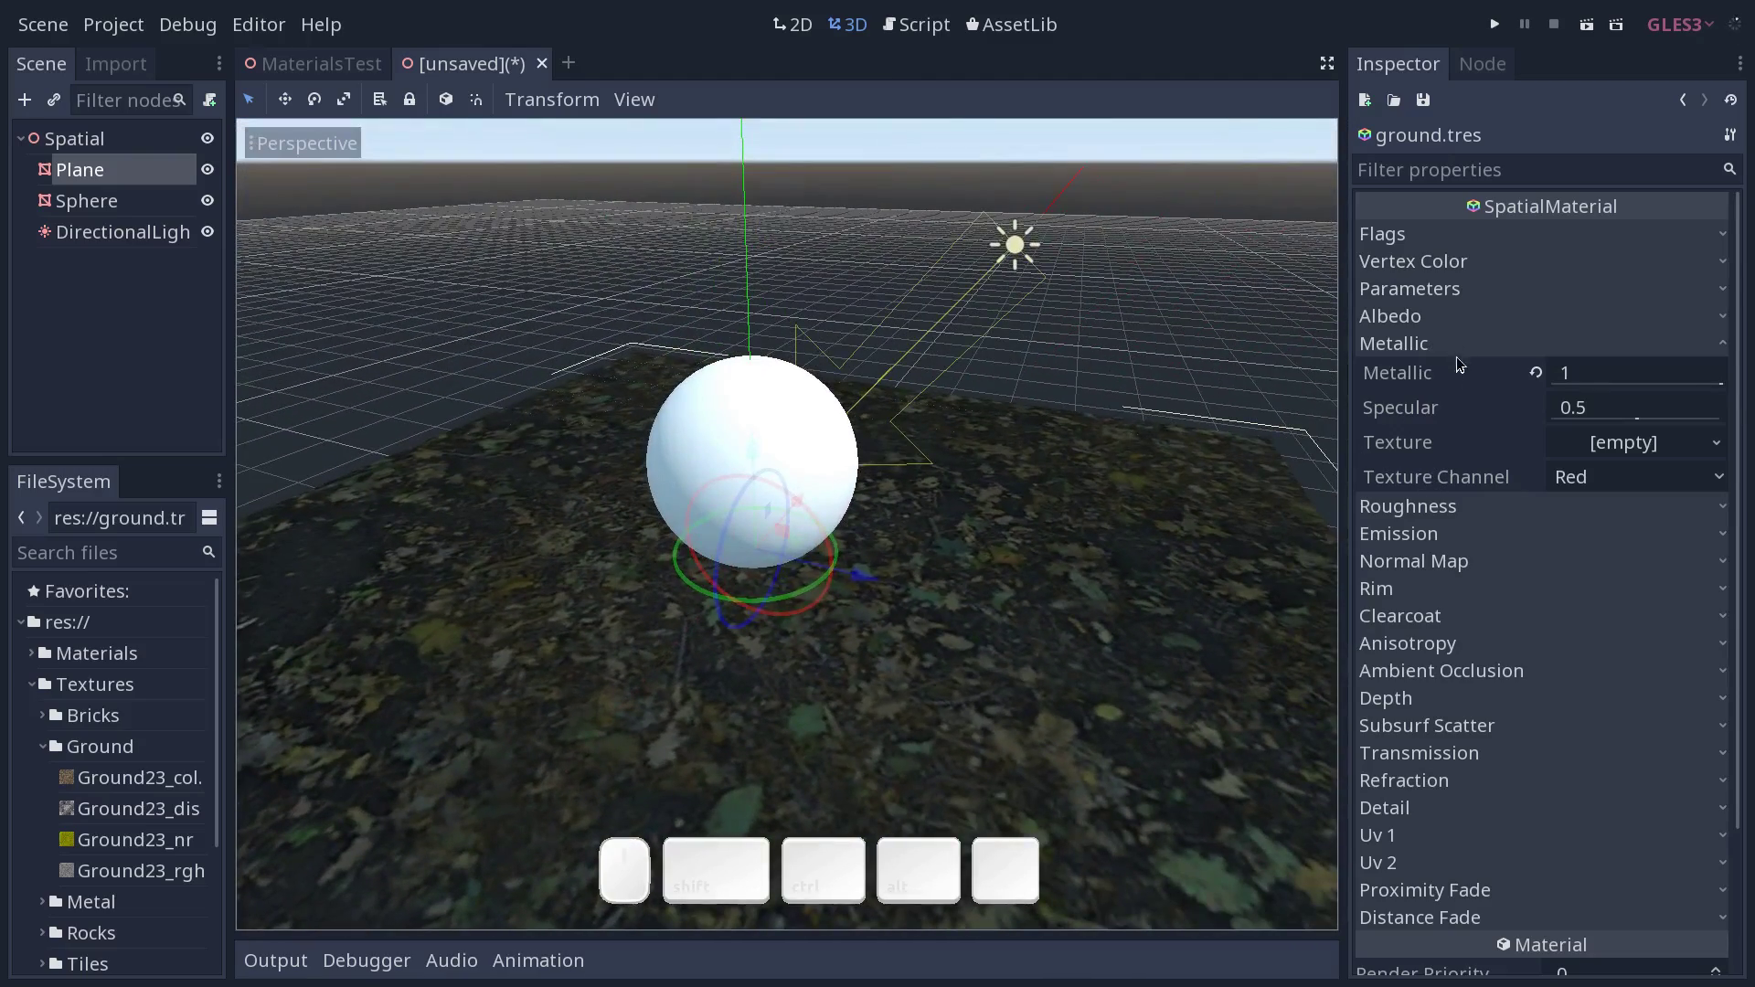
click(1425, 506)
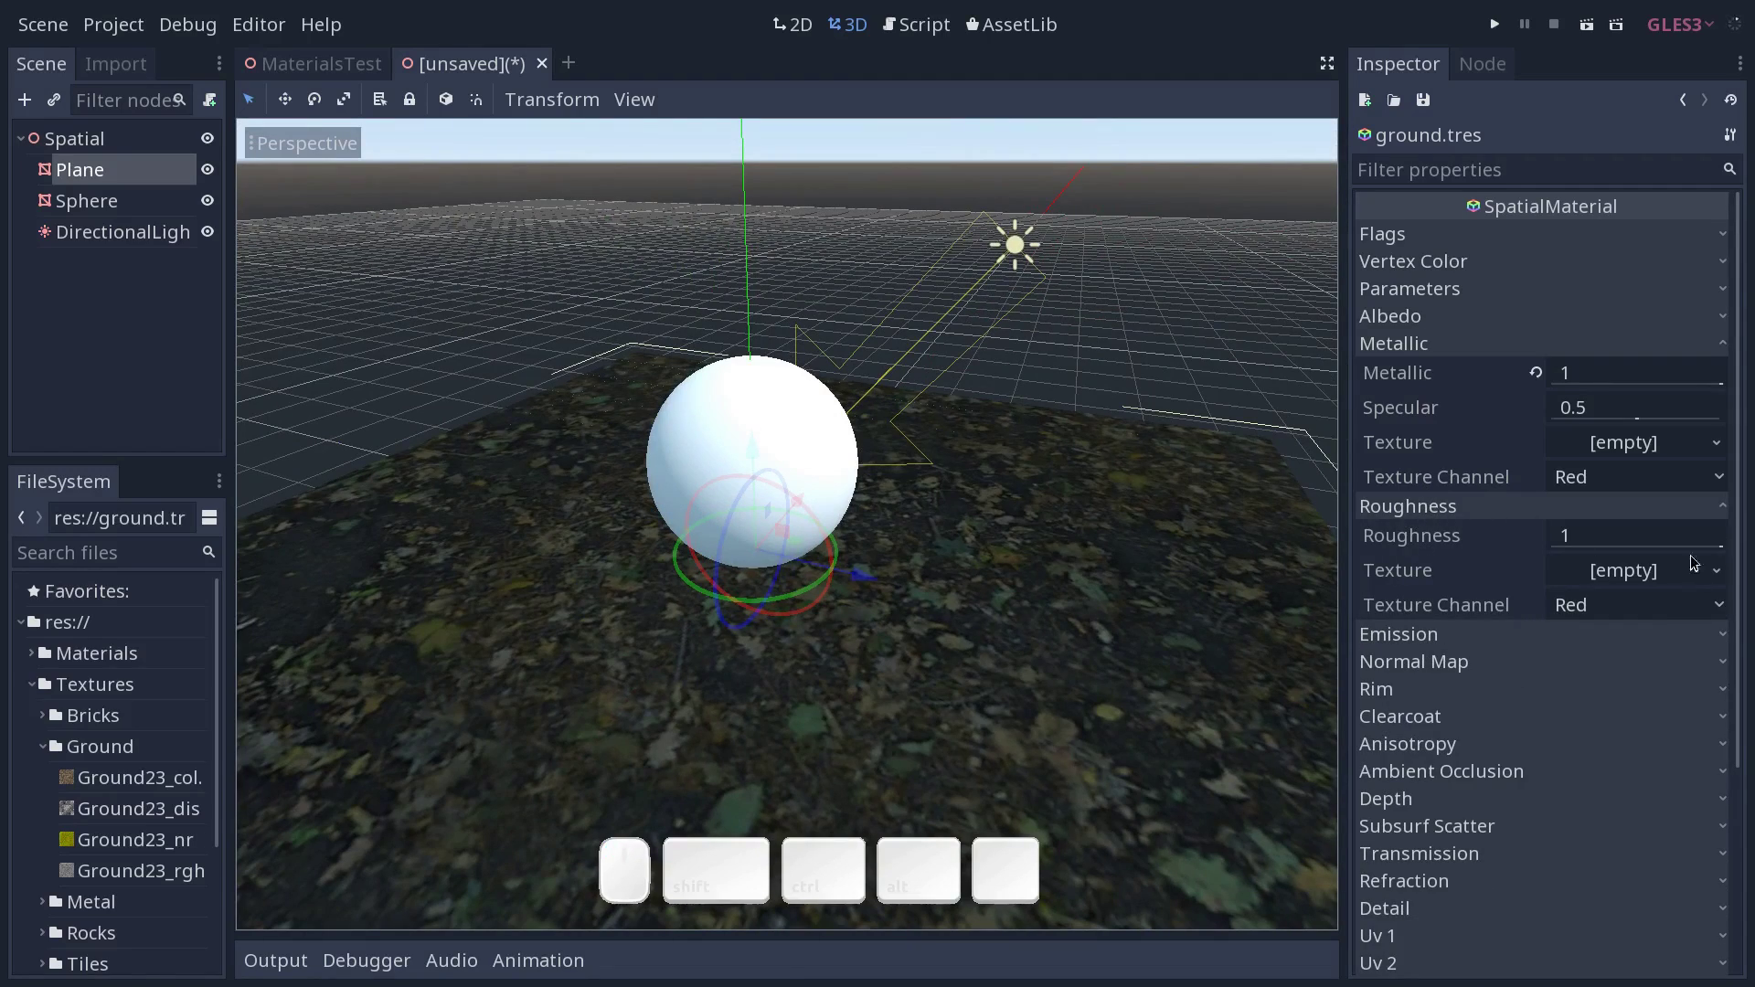
middle_click(1729, 550)
drag(1660, 538, 1228, 507)
drag(1117, 512, 1101, 473)
middle_click(1090, 520)
middle_click(1091, 507)
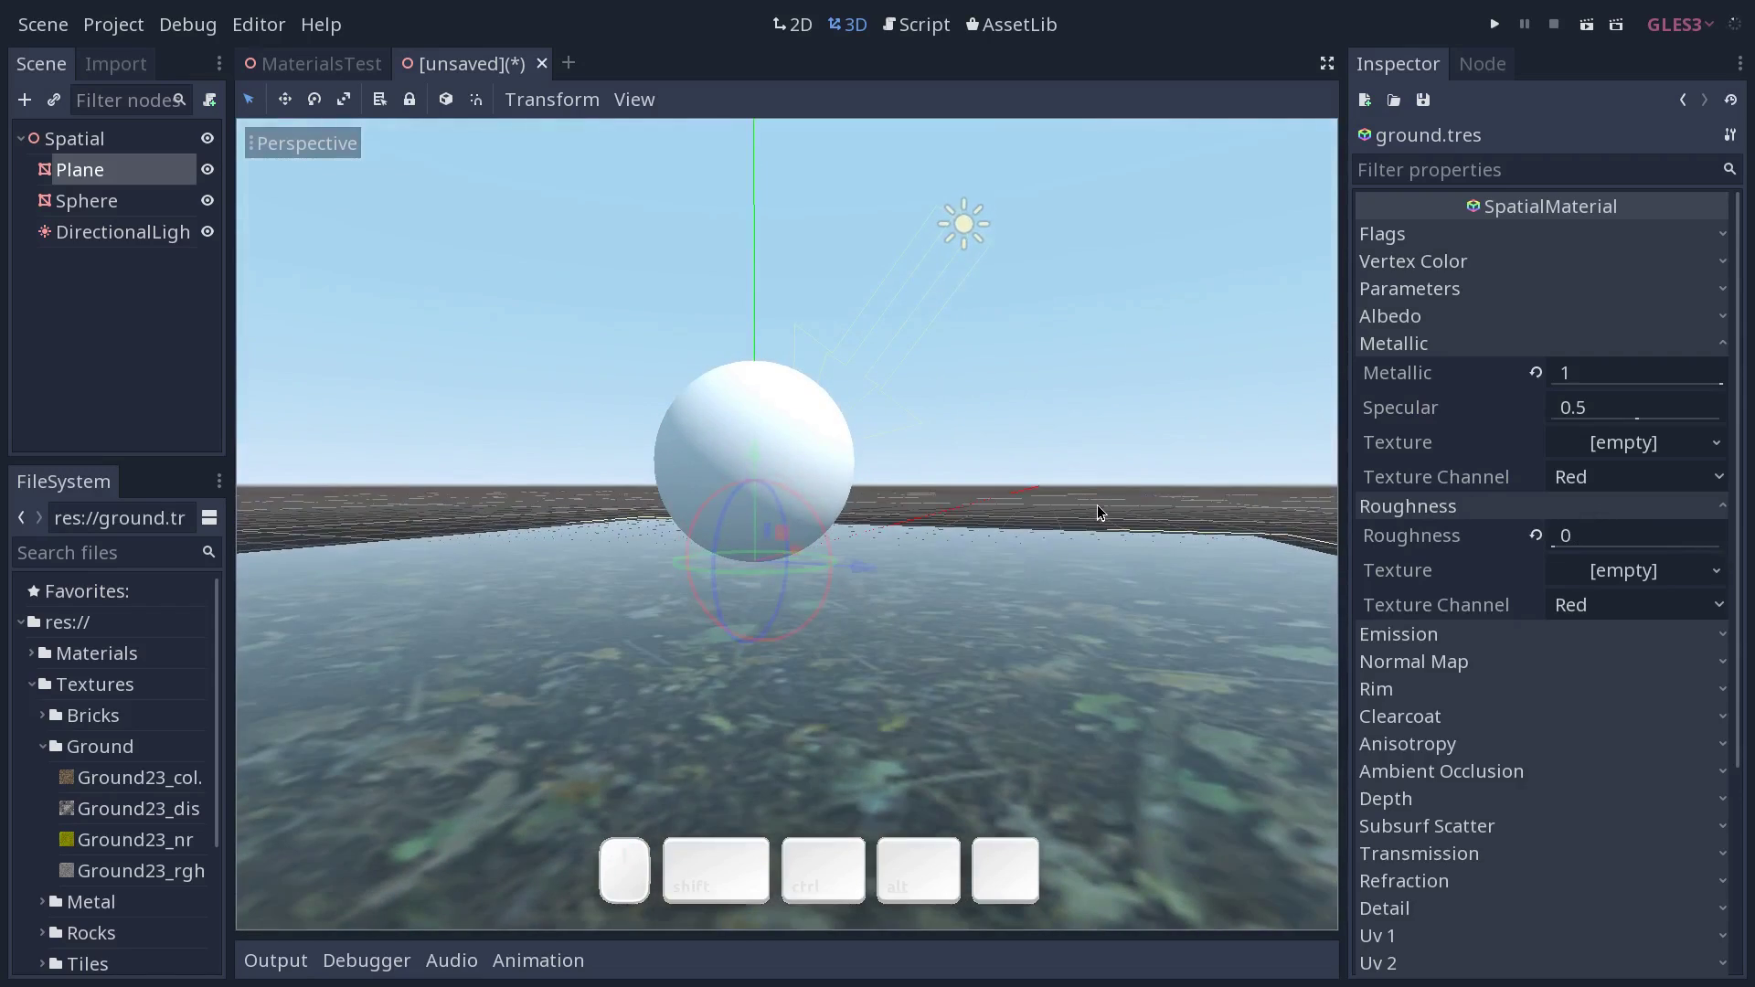
middle_click(1118, 522)
drag(1130, 504, 1134, 516)
middle_click(1142, 515)
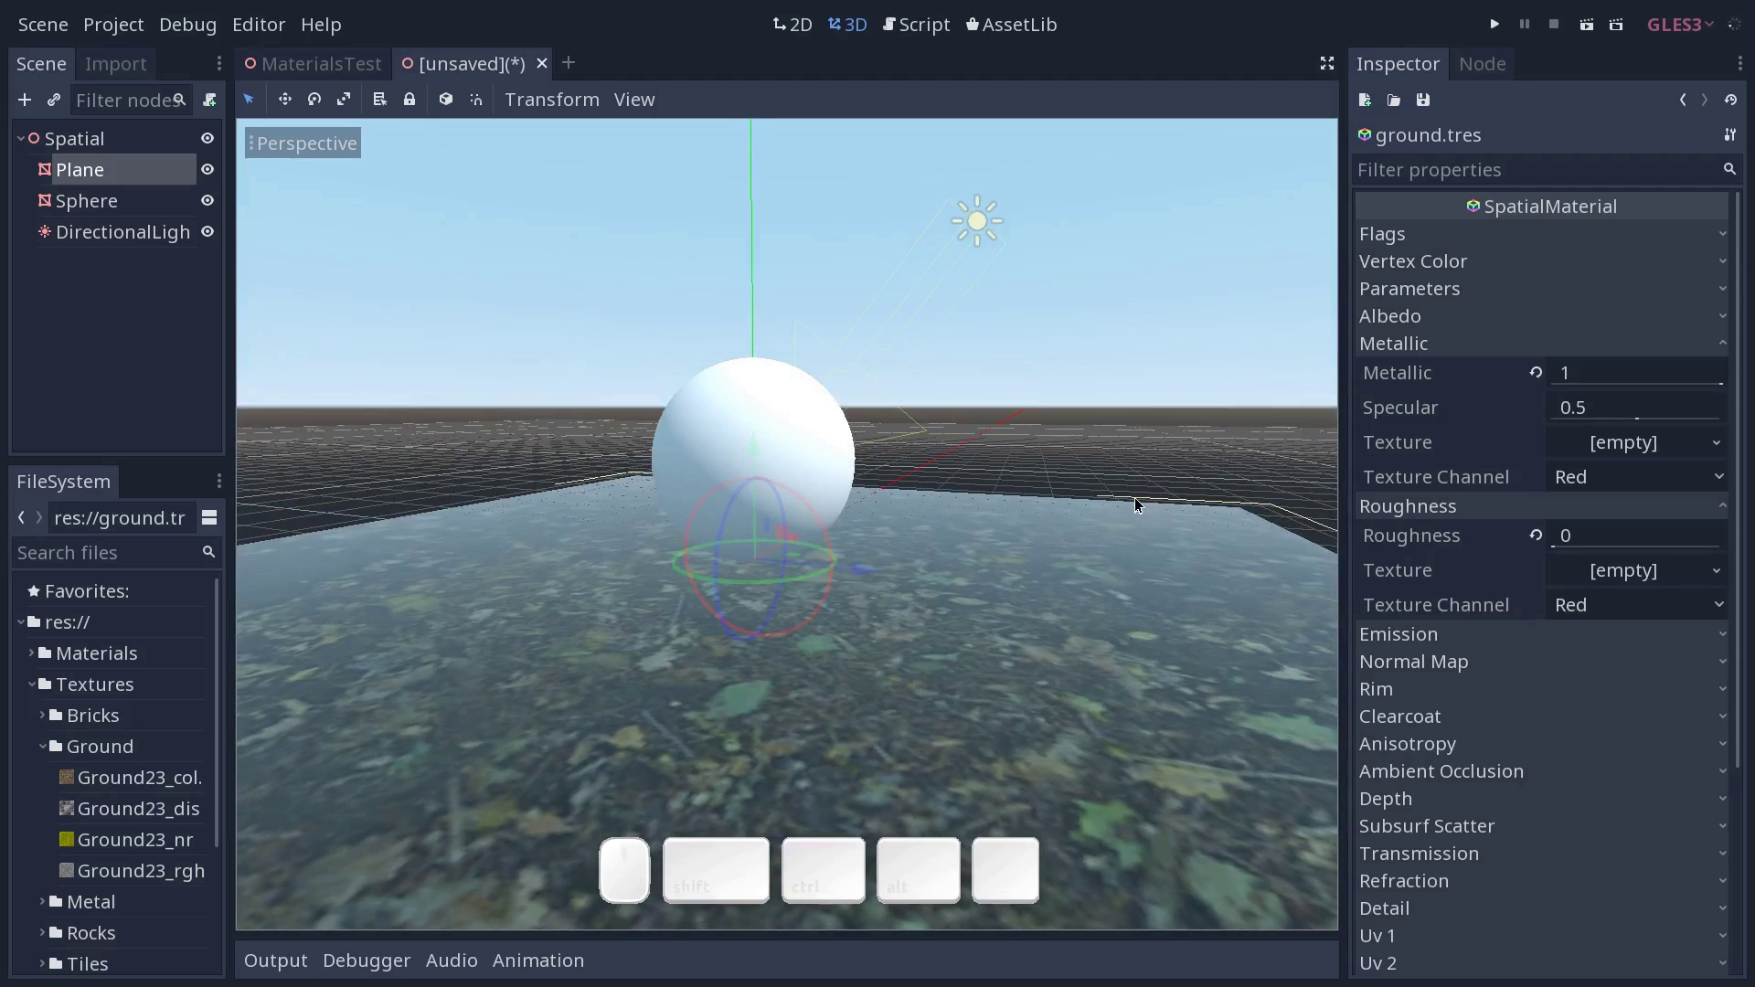
middle_click(1721, 383)
Set ground.tres to Metallic 0 and Roughness 1 for a matte ground.
drag(1614, 376, 1530, 405)
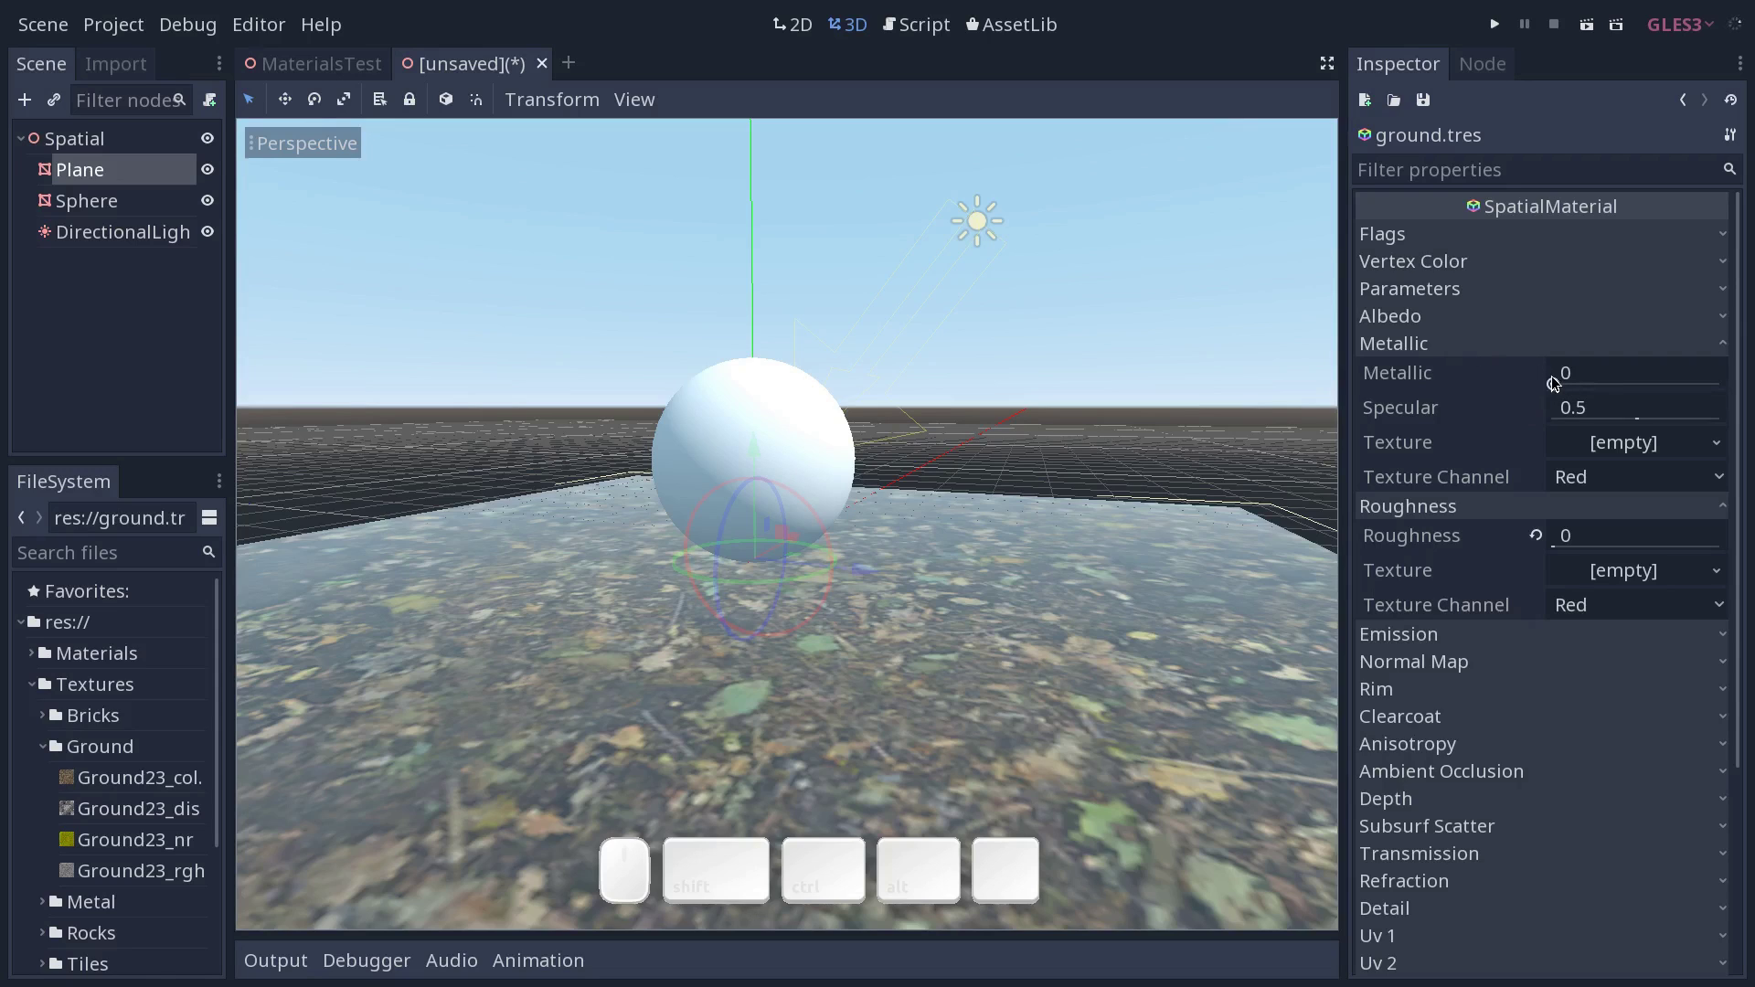
click(1525, 347)
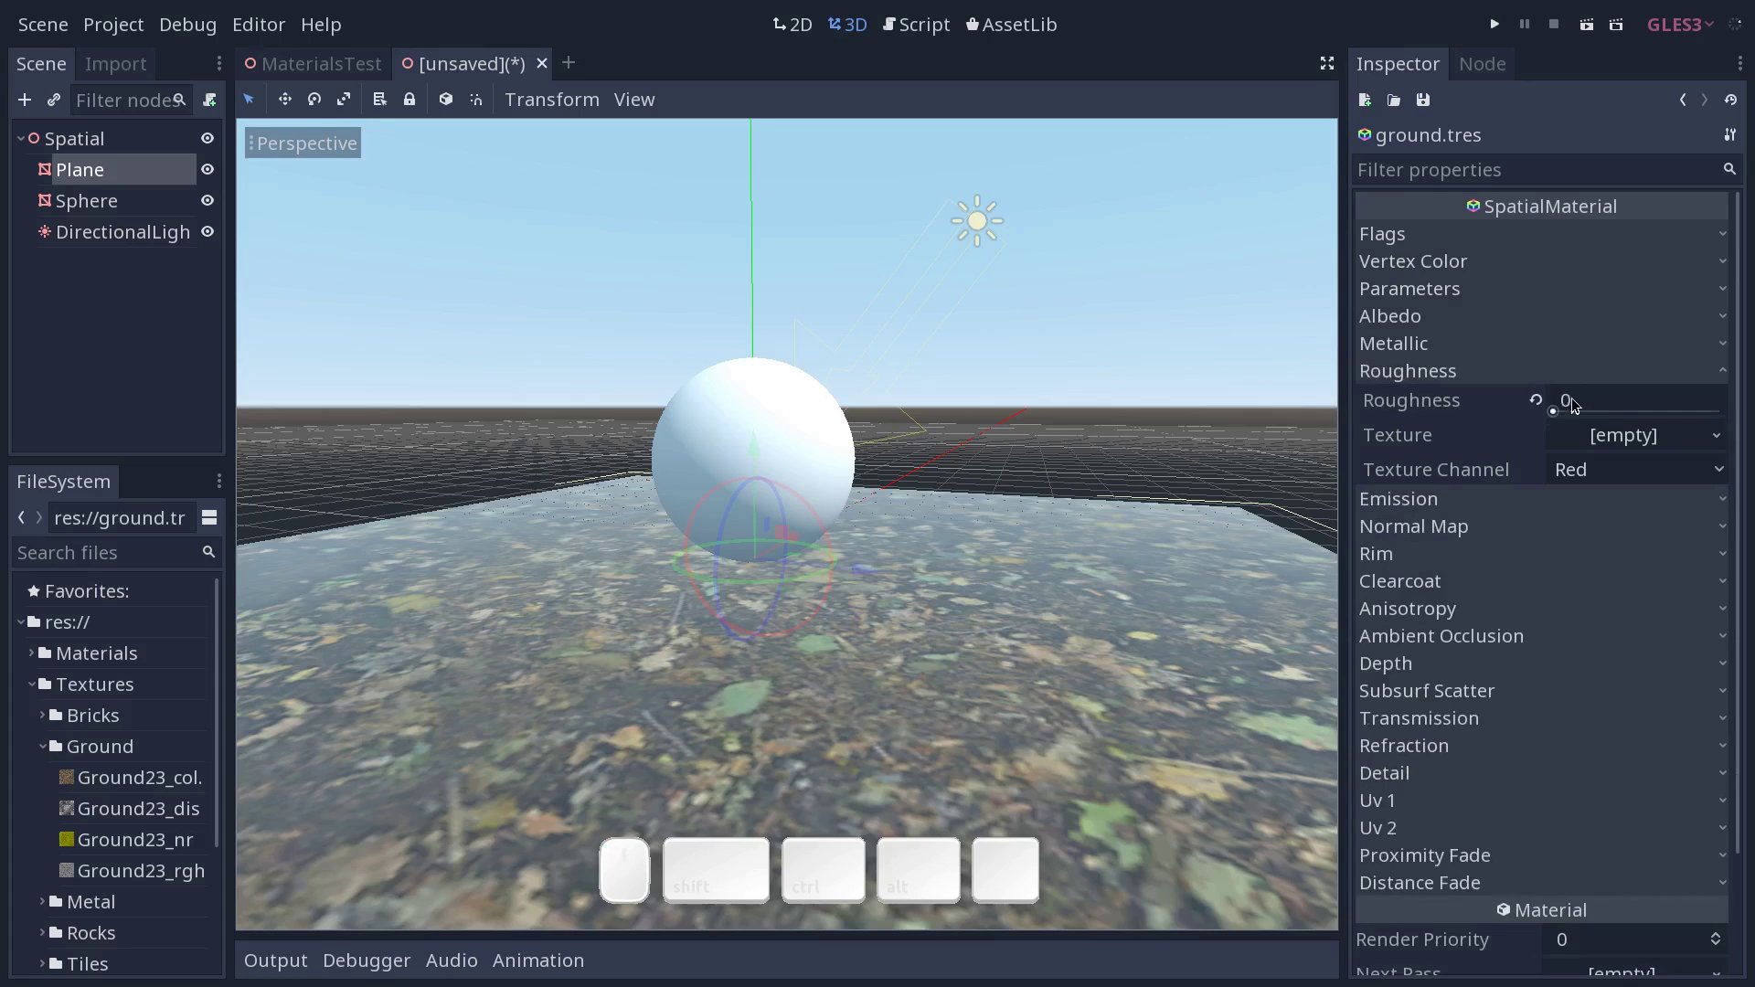
drag(1560, 414, 1616, 433)
middle_click(748, 569)
middle_click(751, 583)
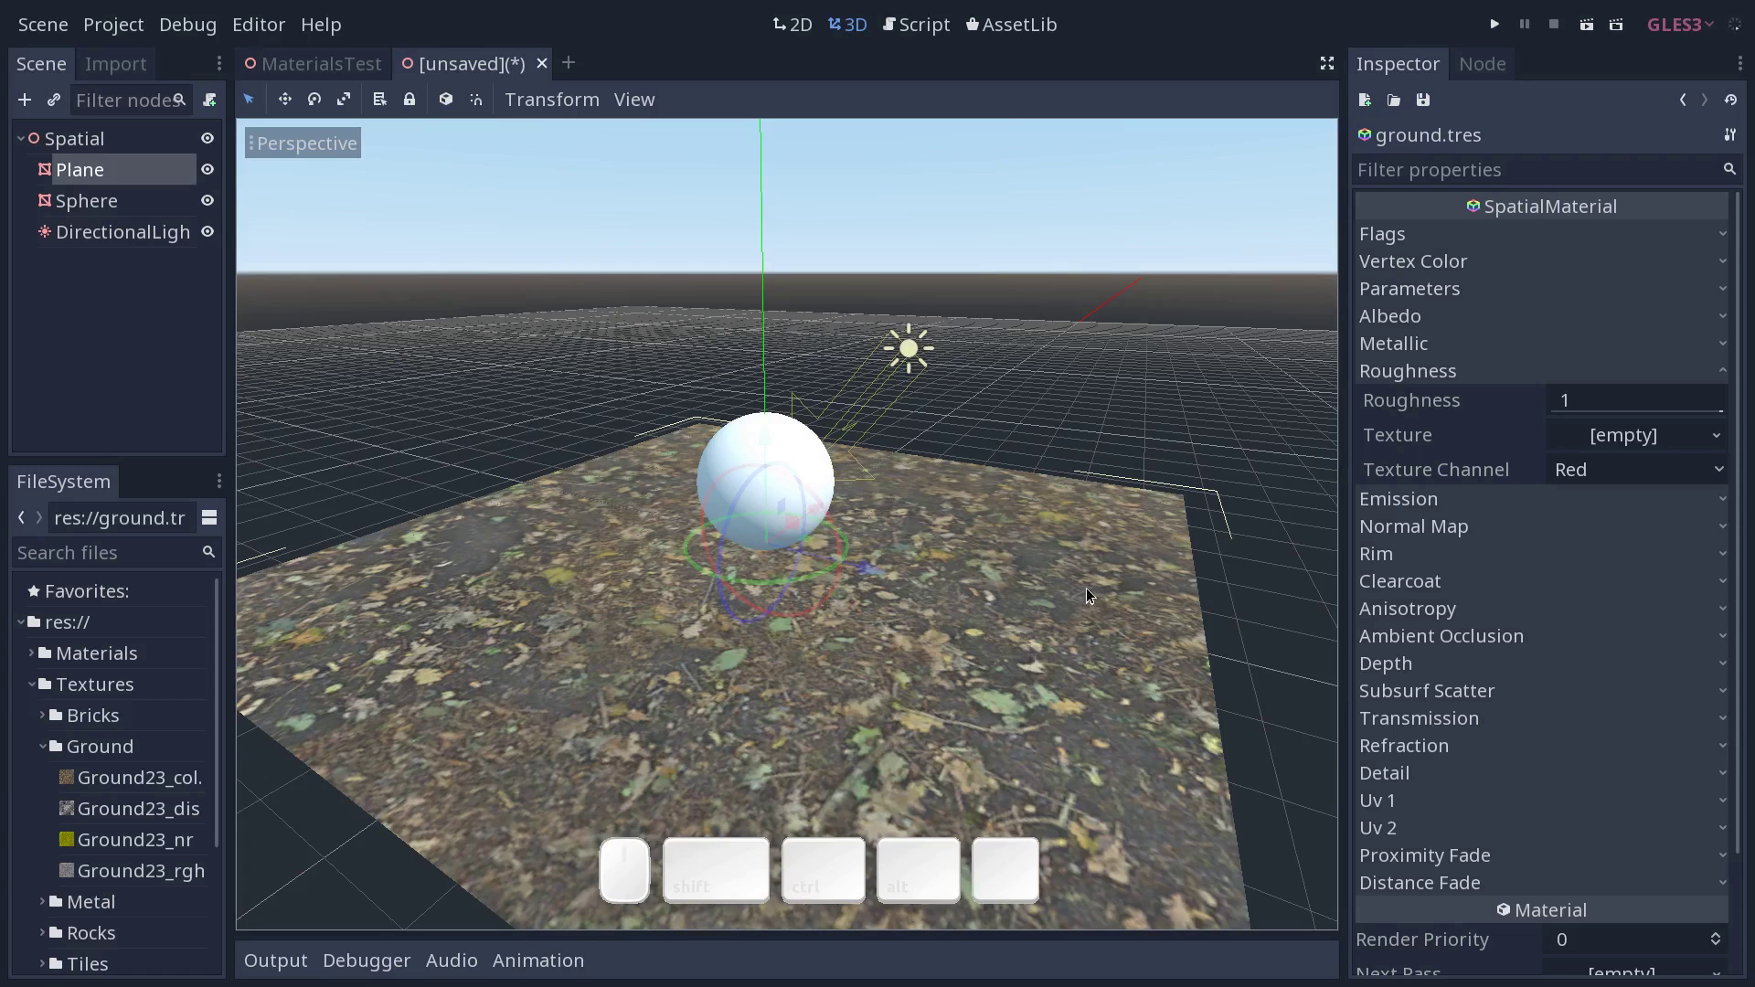
middle_click(1075, 612)
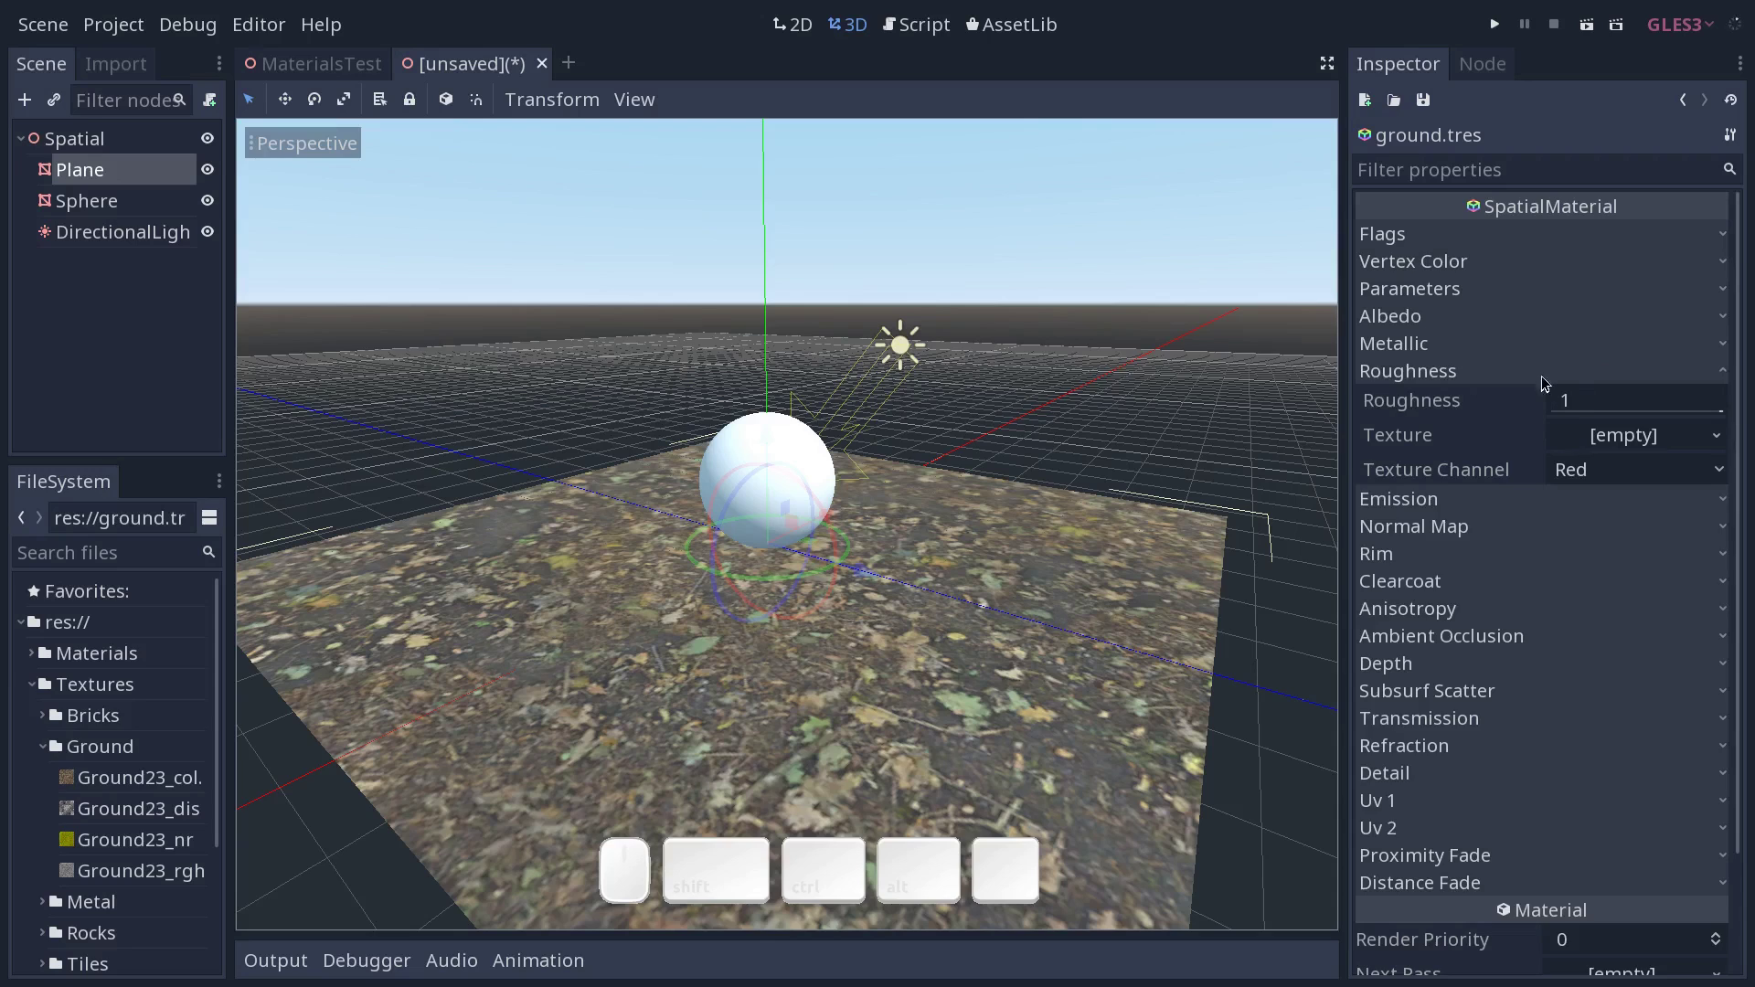
Assign the Ground23_rgh texture to Roughness > Texture with Roughness kept at 1.
click(1557, 352)
click(1554, 348)
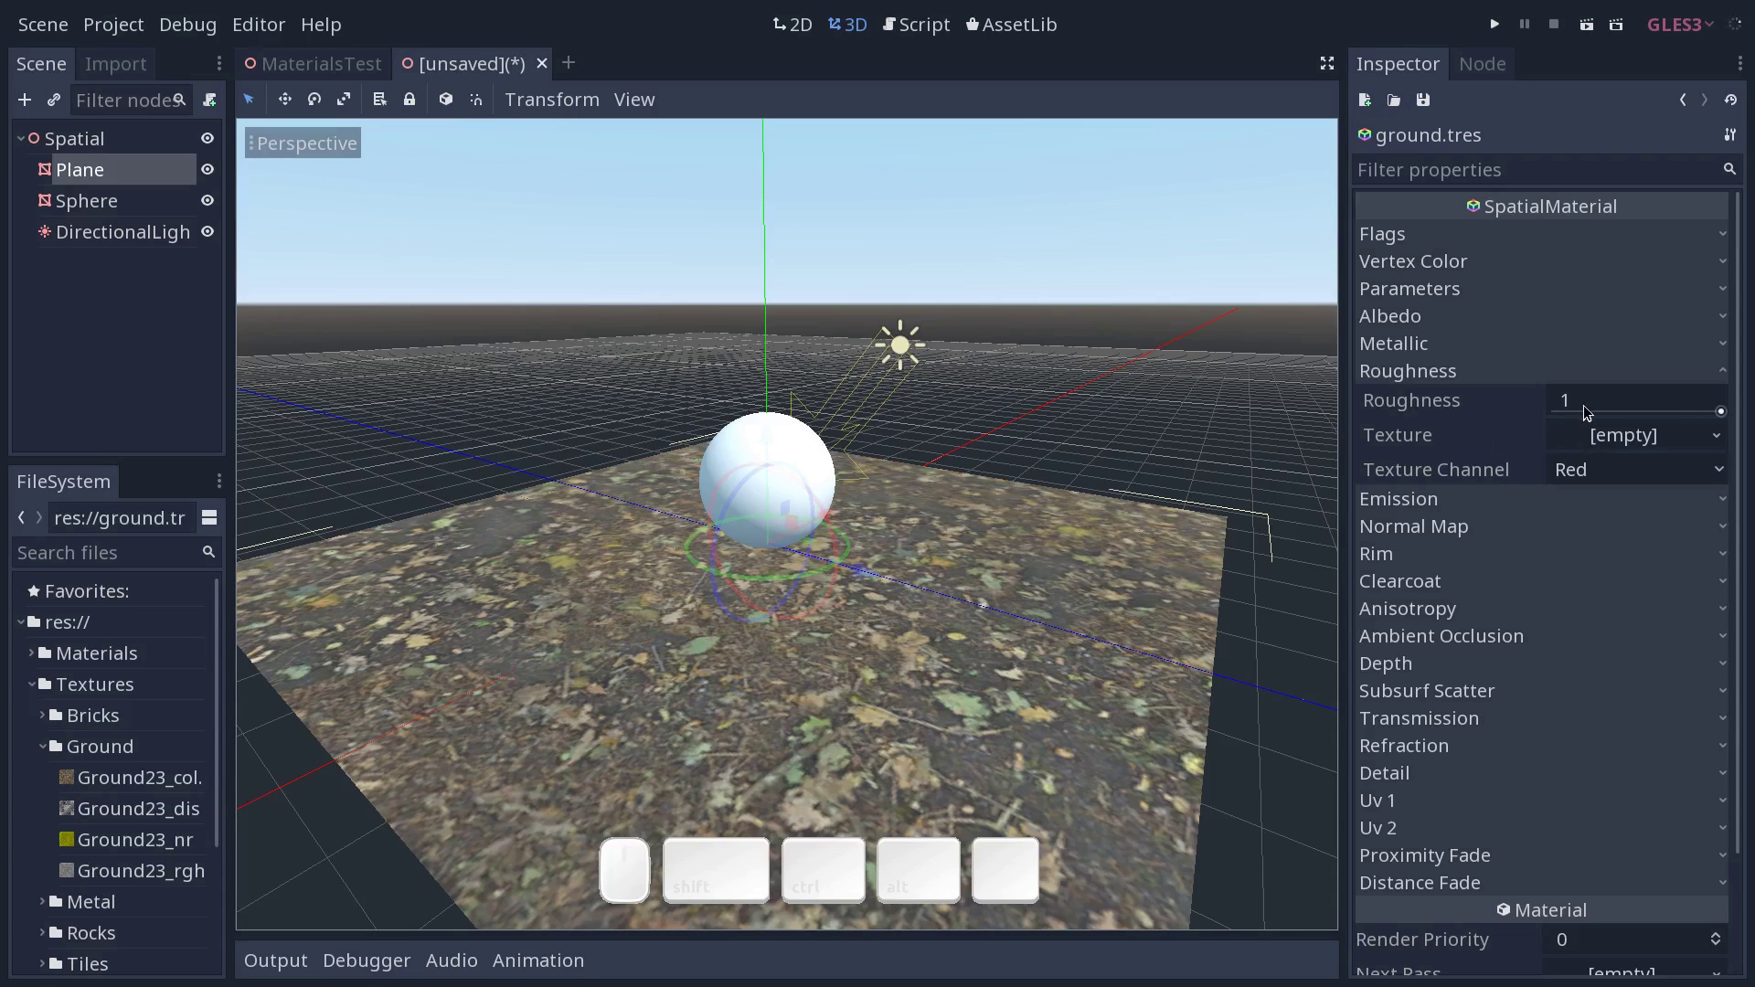
drag(1657, 425, 1485, 400)
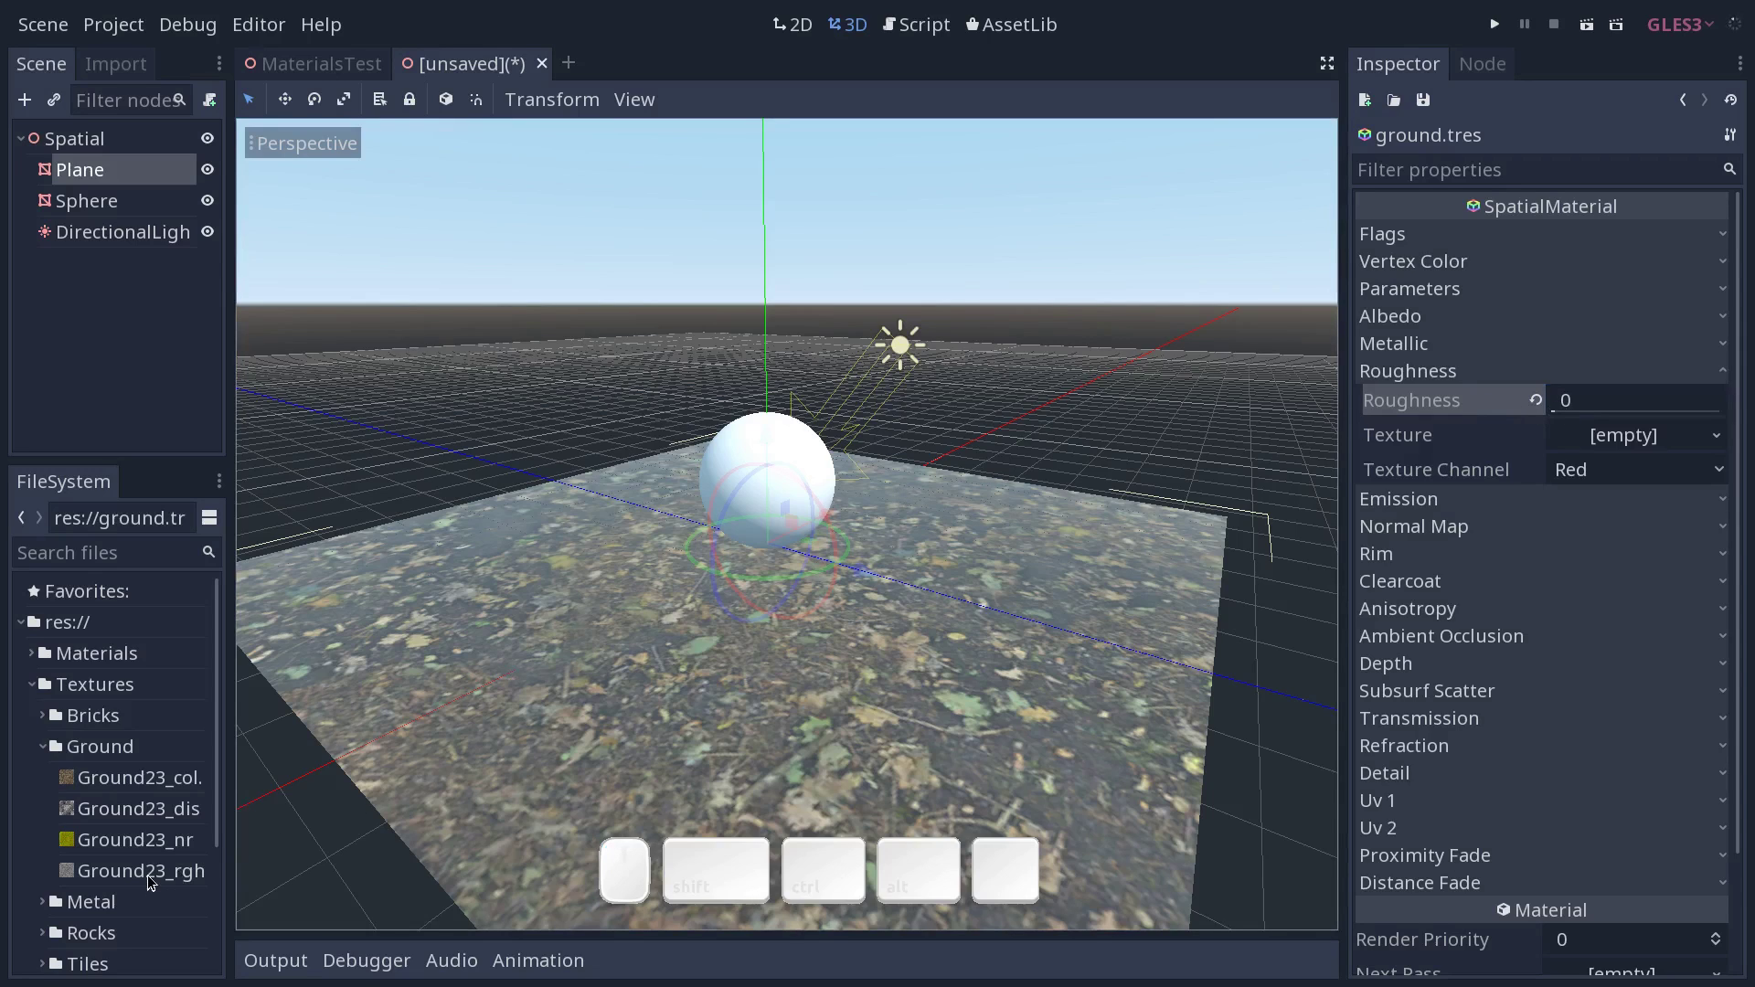
drag(156, 876, 1596, 443)
drag(1560, 409, 1745, 444)
drag(1041, 541, 1041, 573)
middle_click(1044, 566)
middle_click(1073, 575)
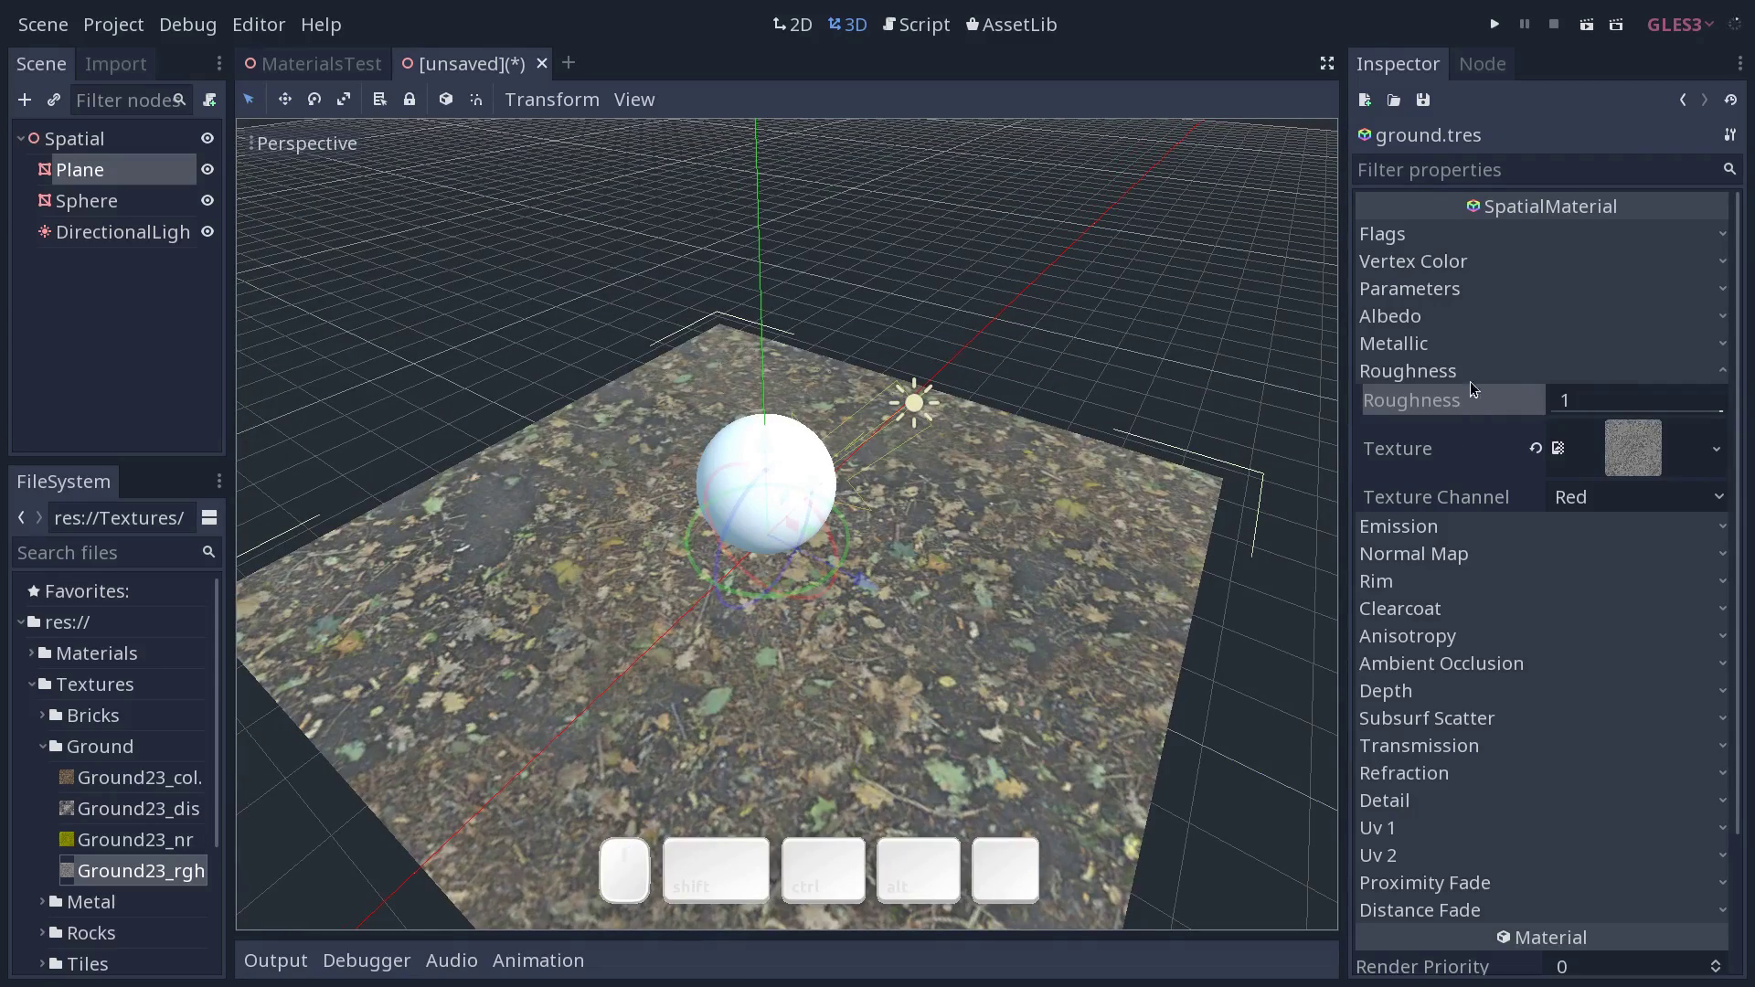
Collapse Roughness and review the ground and the Ground23 texture files.
click(1467, 367)
drag(925, 556, 952, 517)
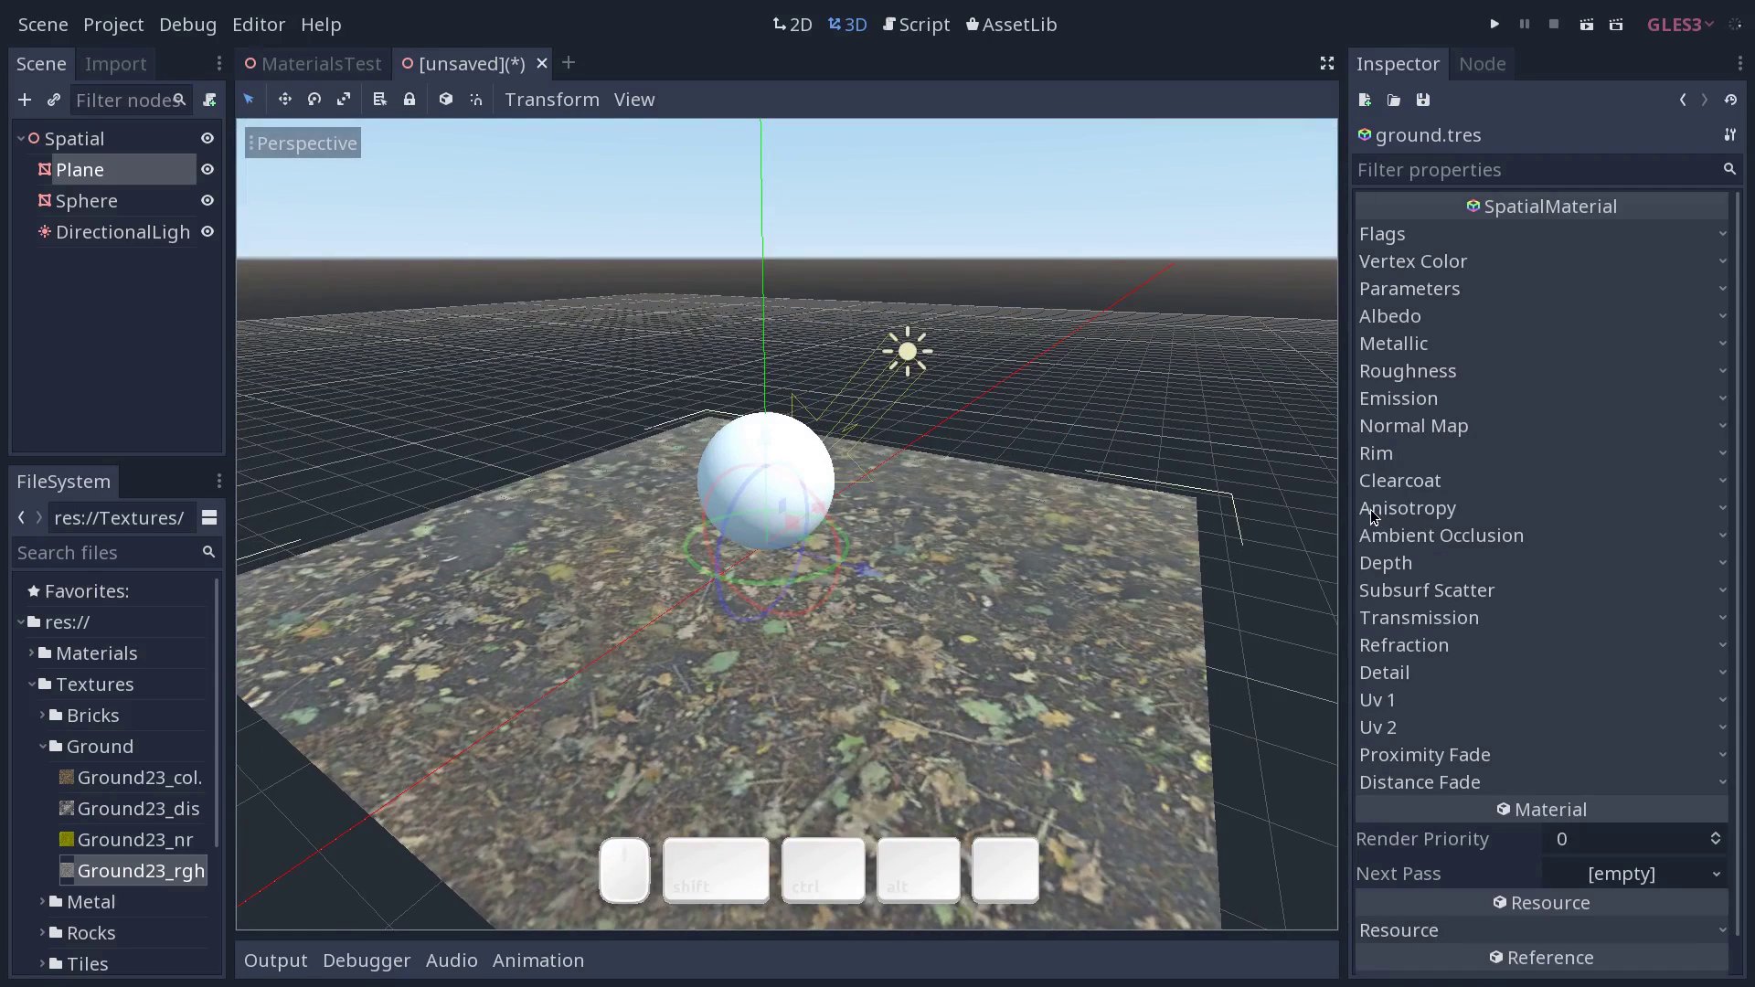
middle_click(1082, 565)
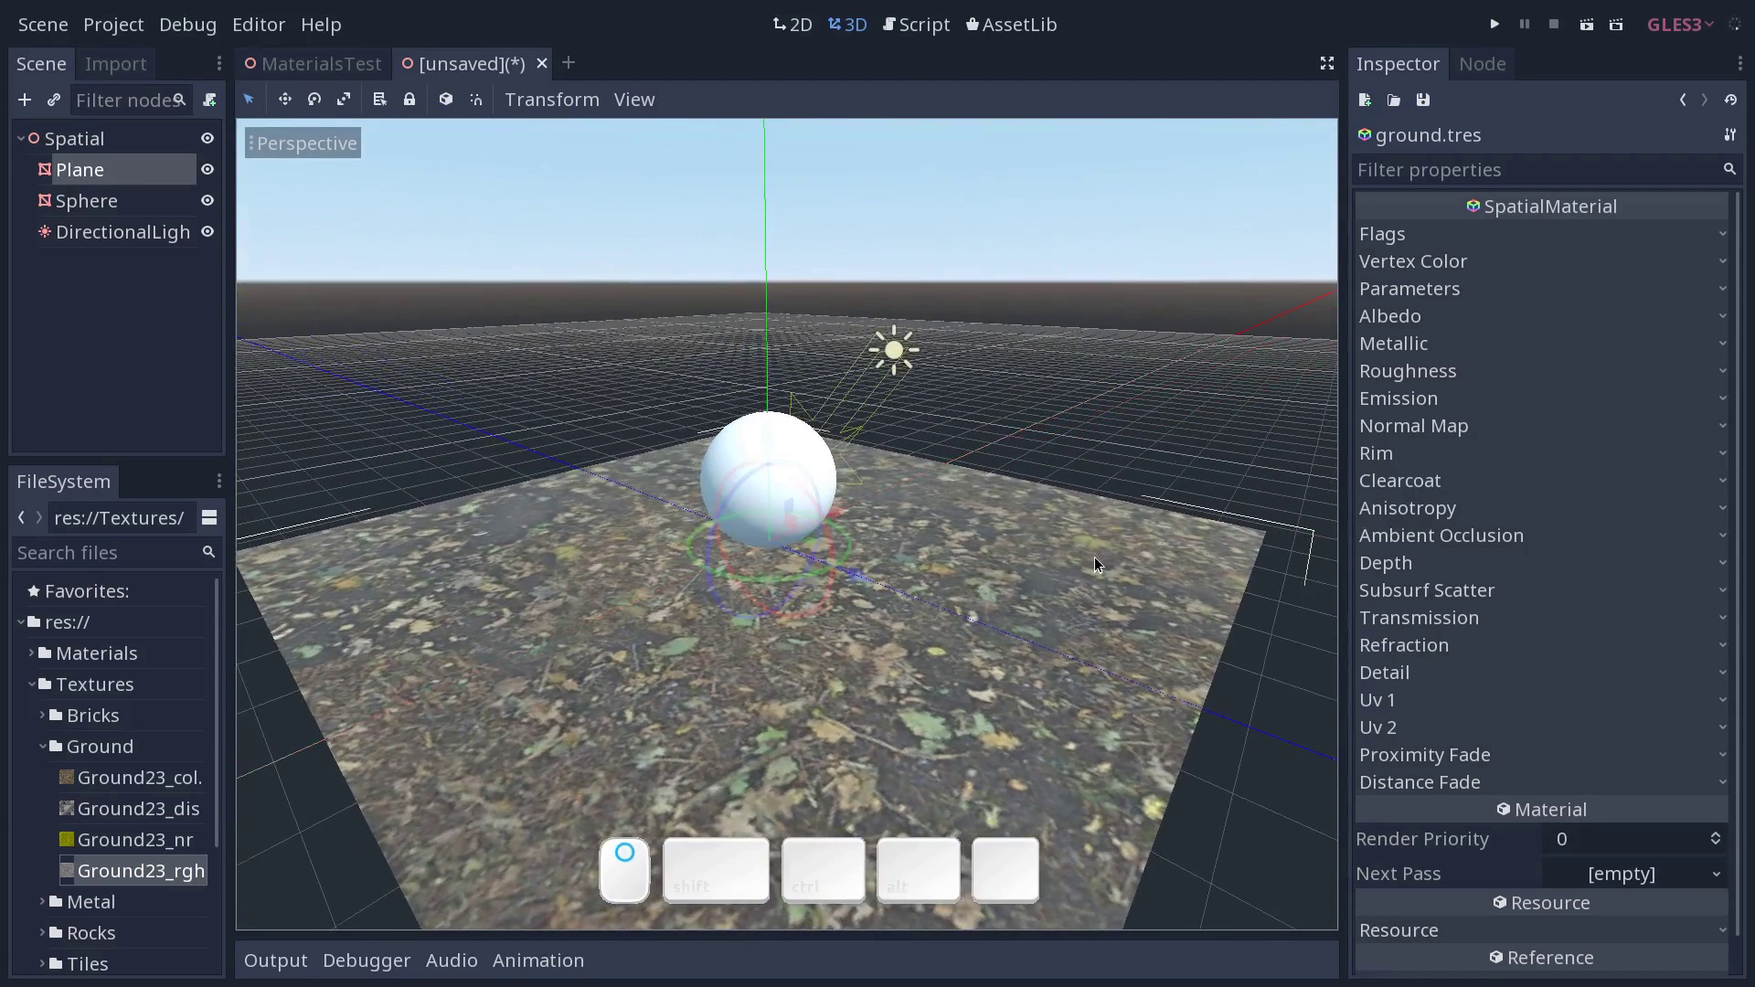
middle_click(1096, 562)
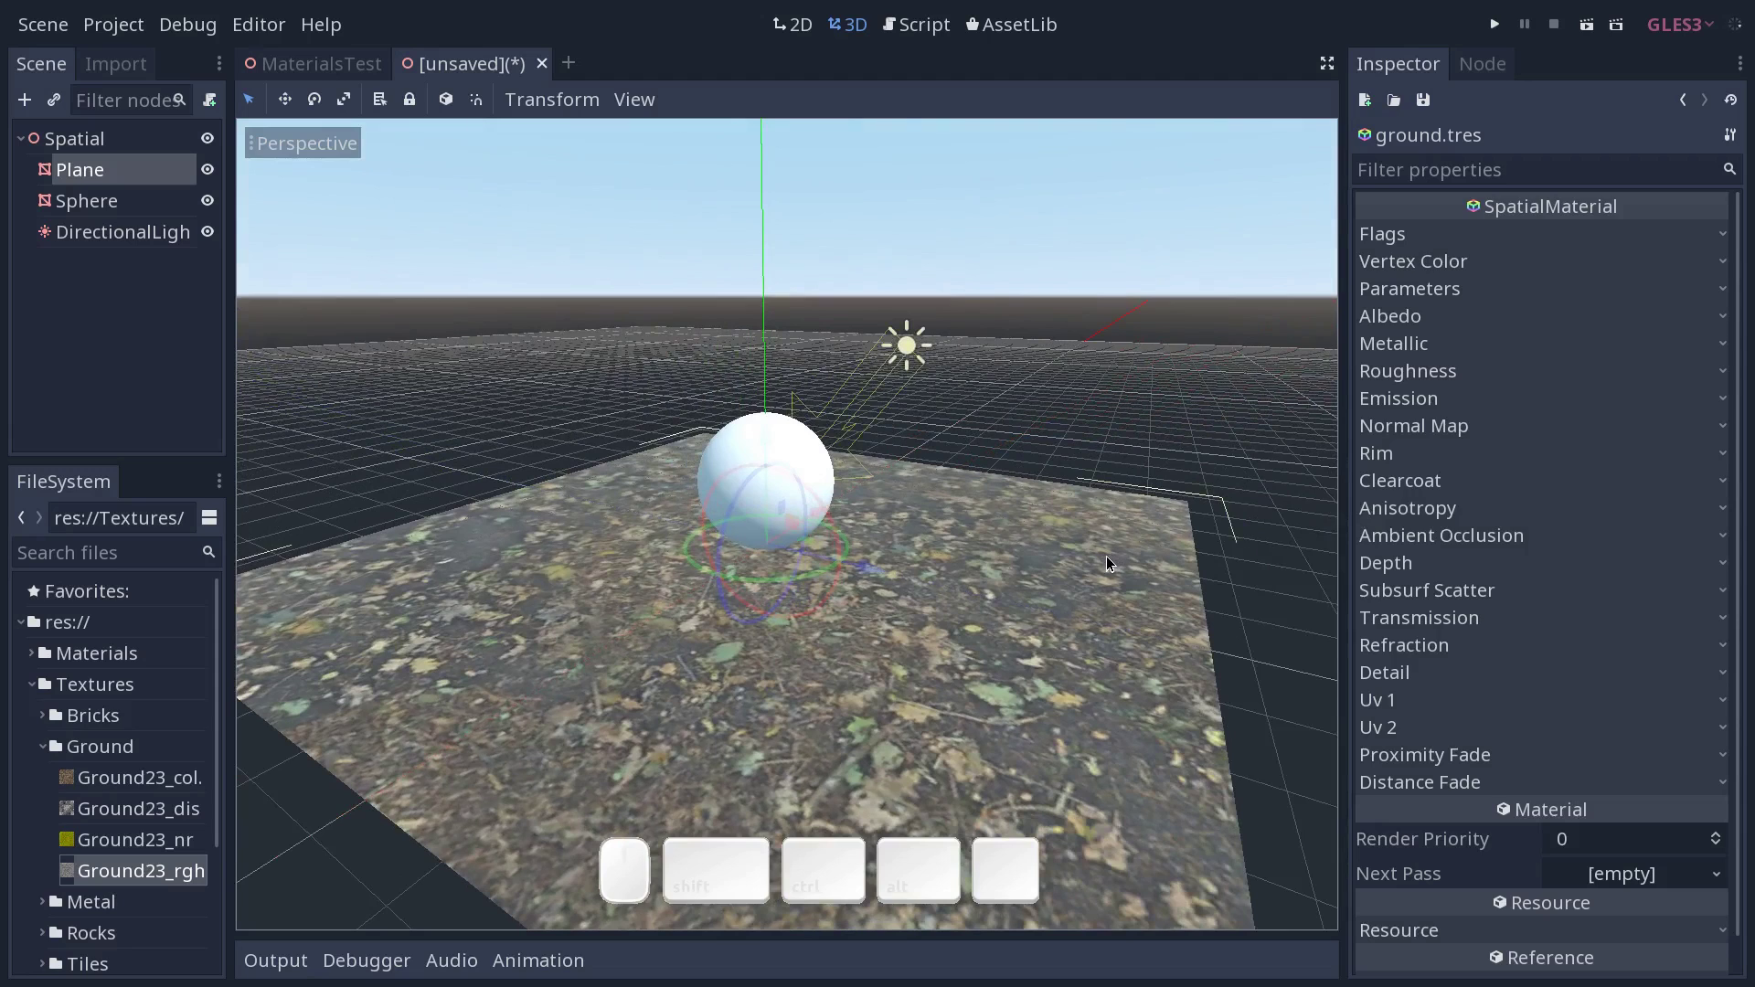
click(190, 836)
click(195, 814)
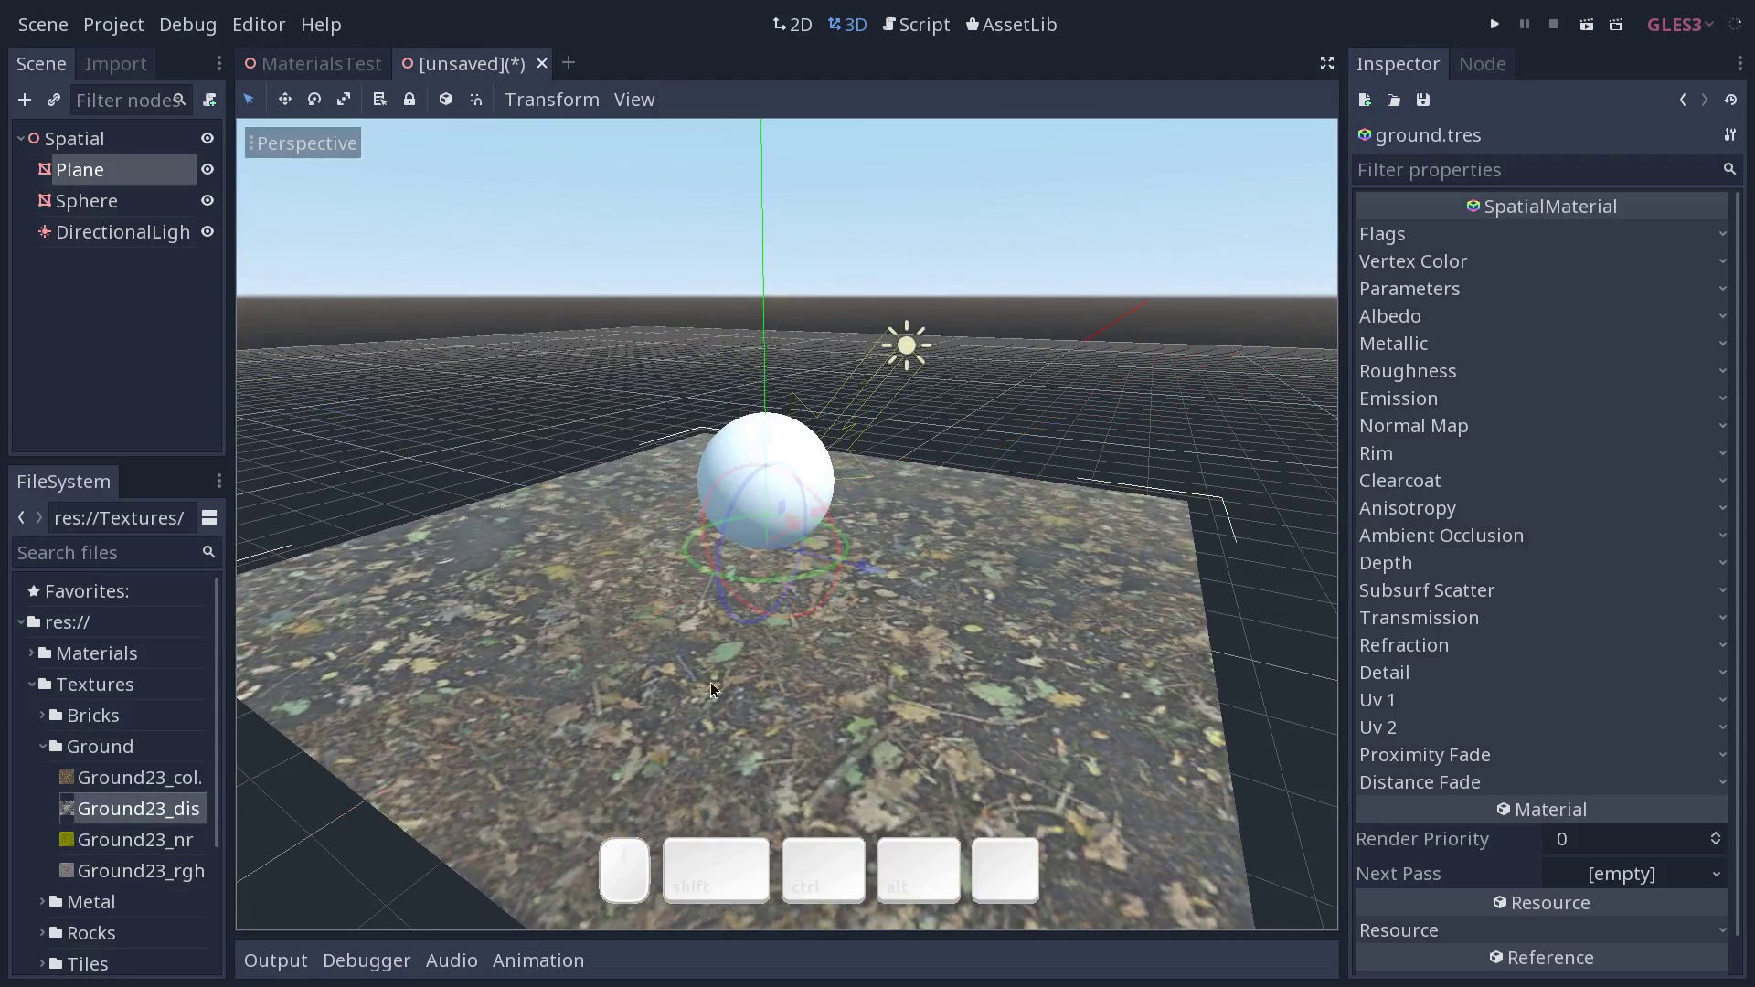
click(228, 688)
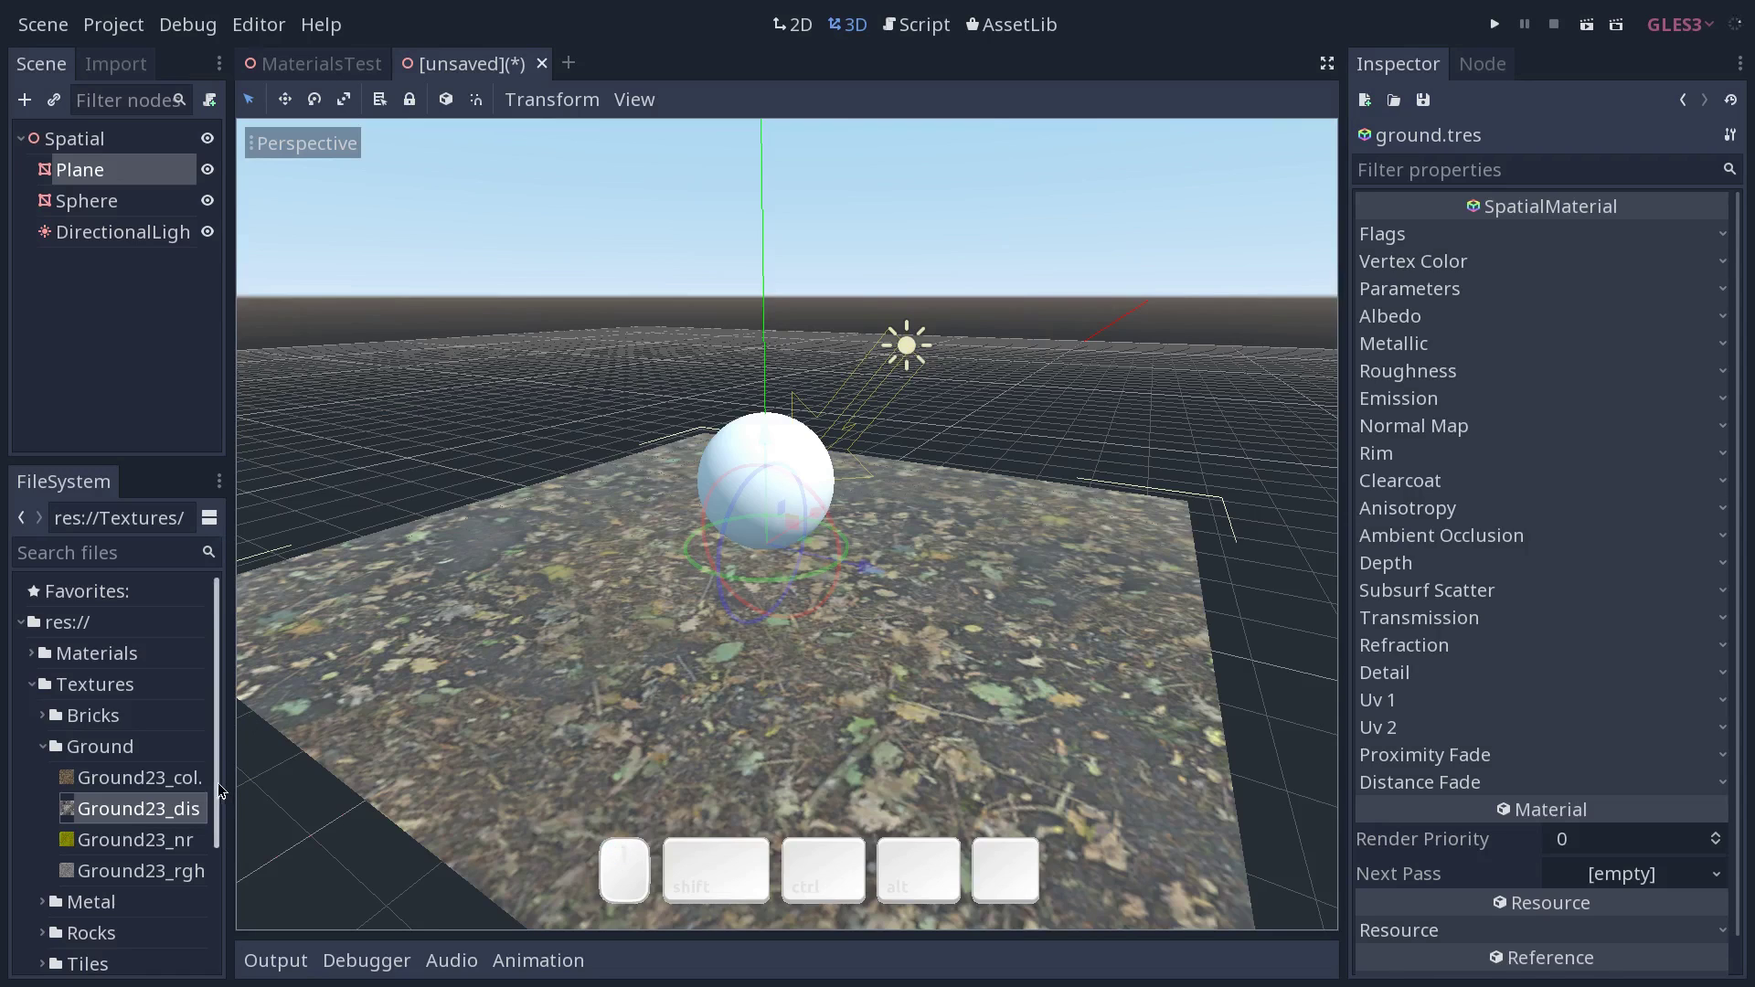
Check the Emission section and leave it off, collapsed.
click(1467, 404)
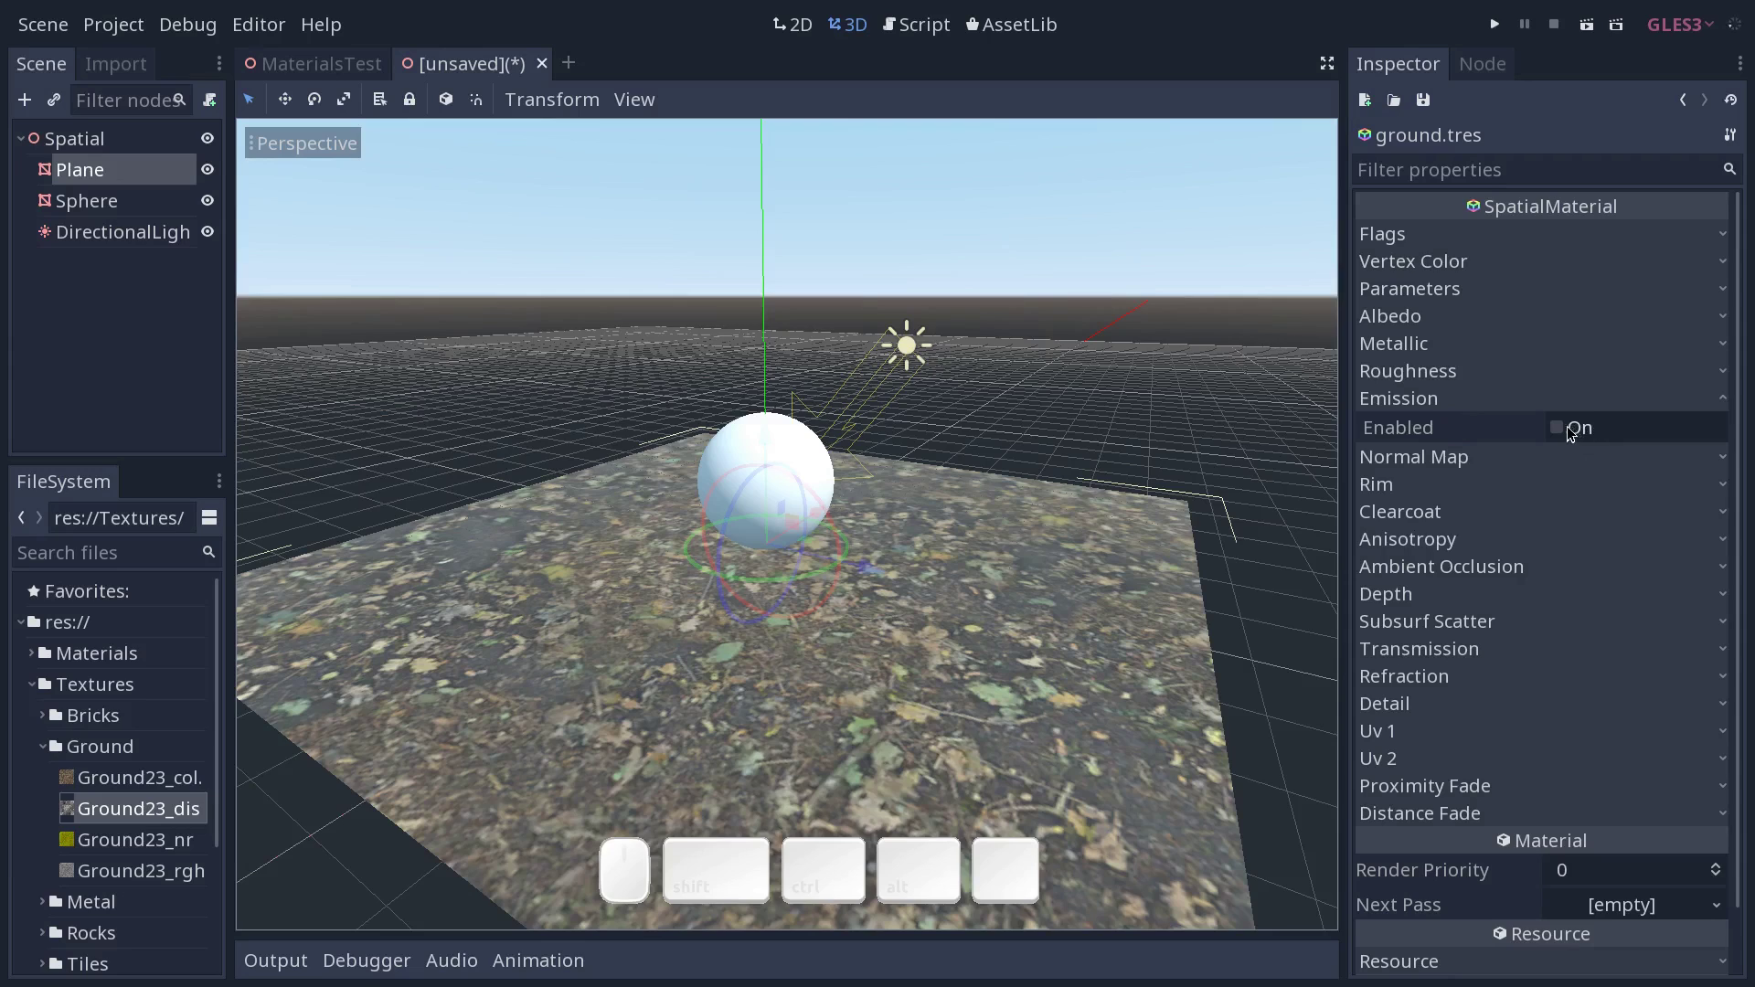
click(1494, 403)
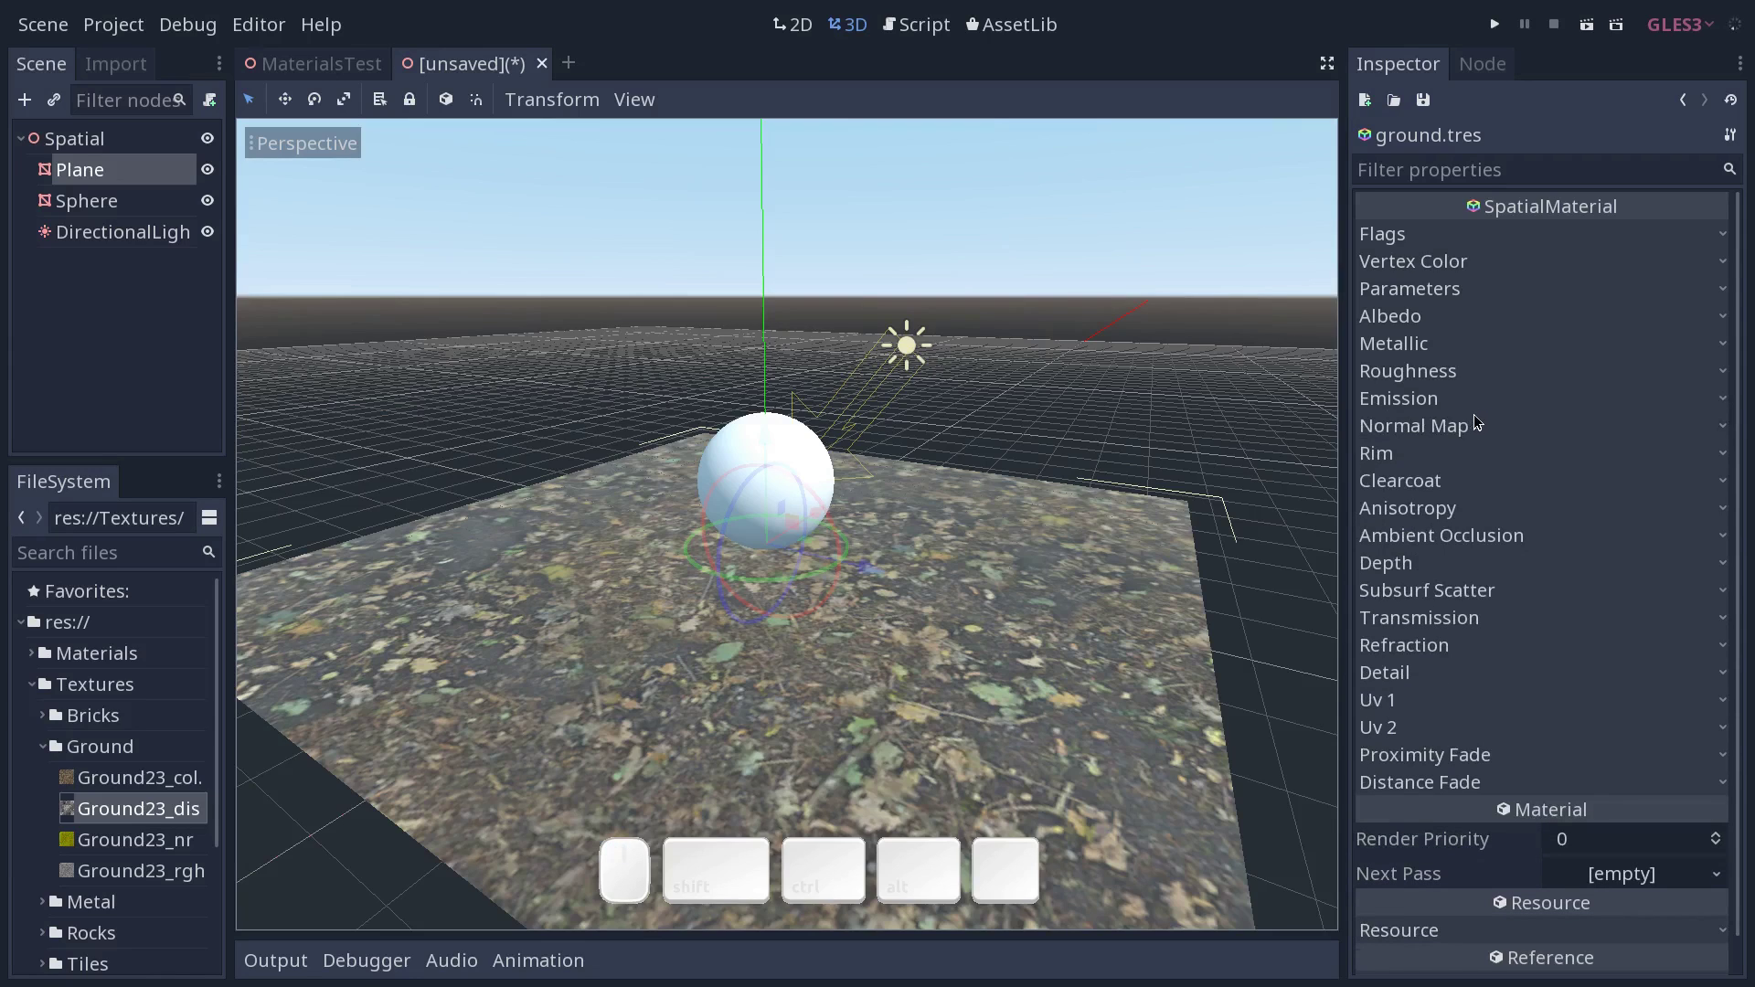
click(1453, 404)
click(1464, 404)
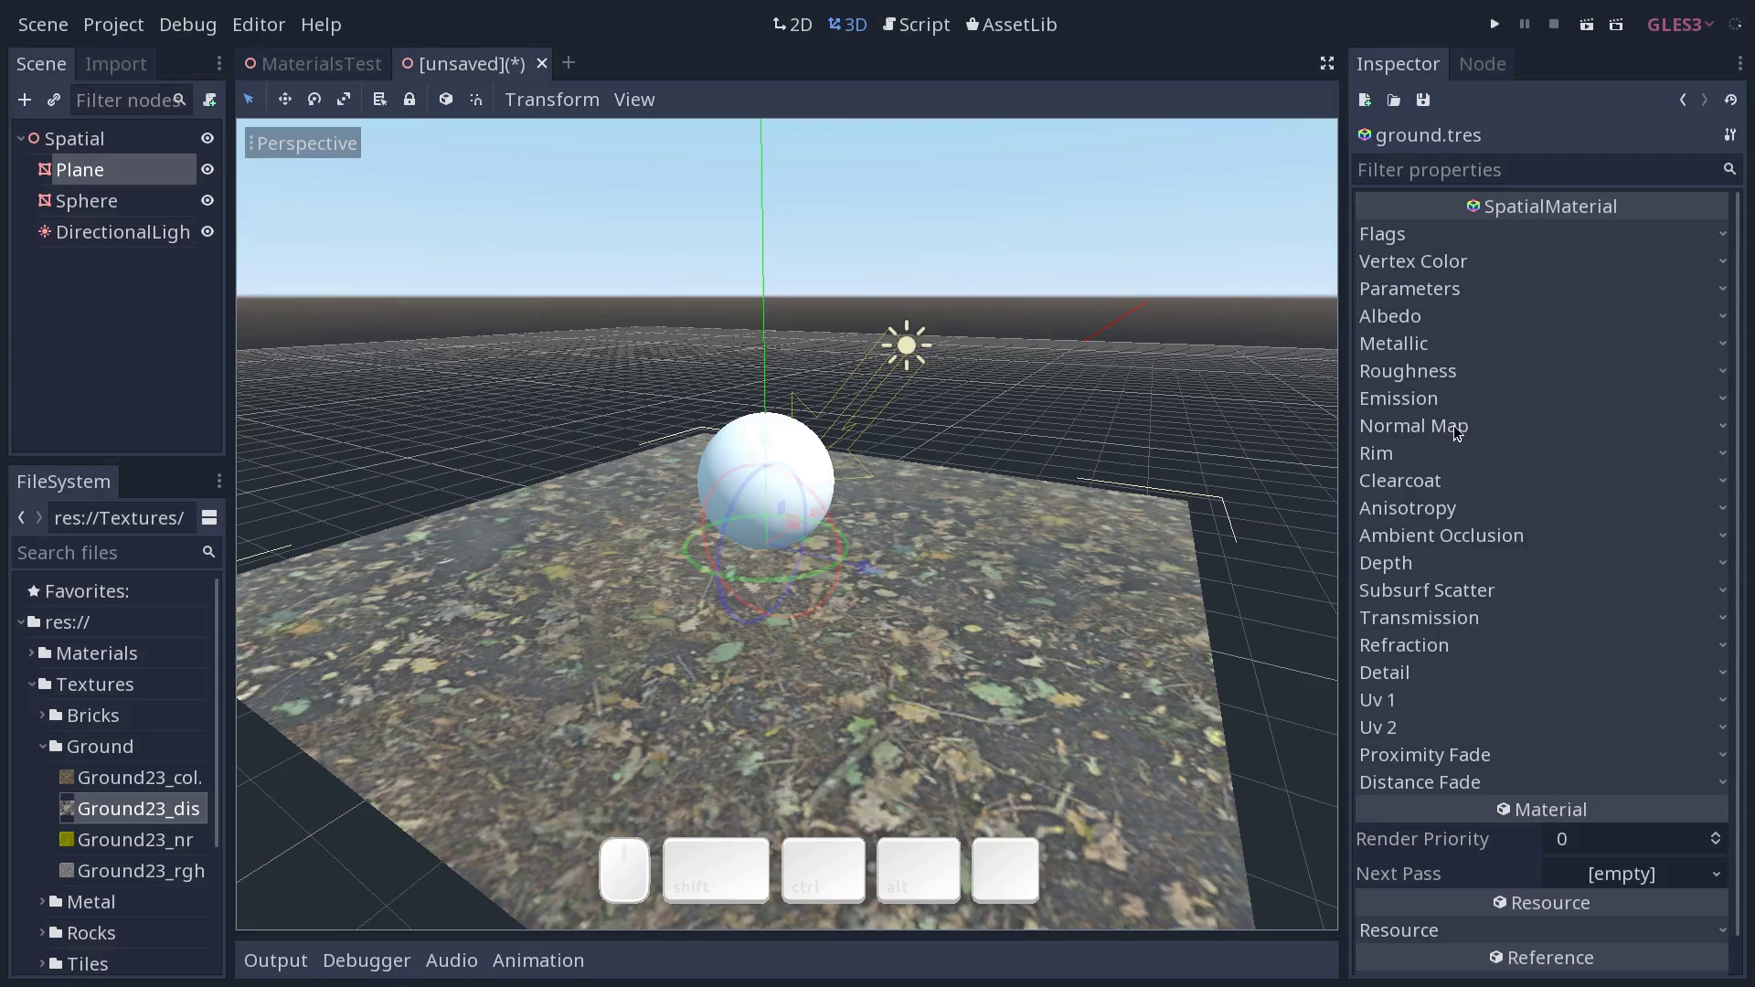
Enable normal mapping on the ground with the Ground23_nr texture and scale -1.
click(1447, 424)
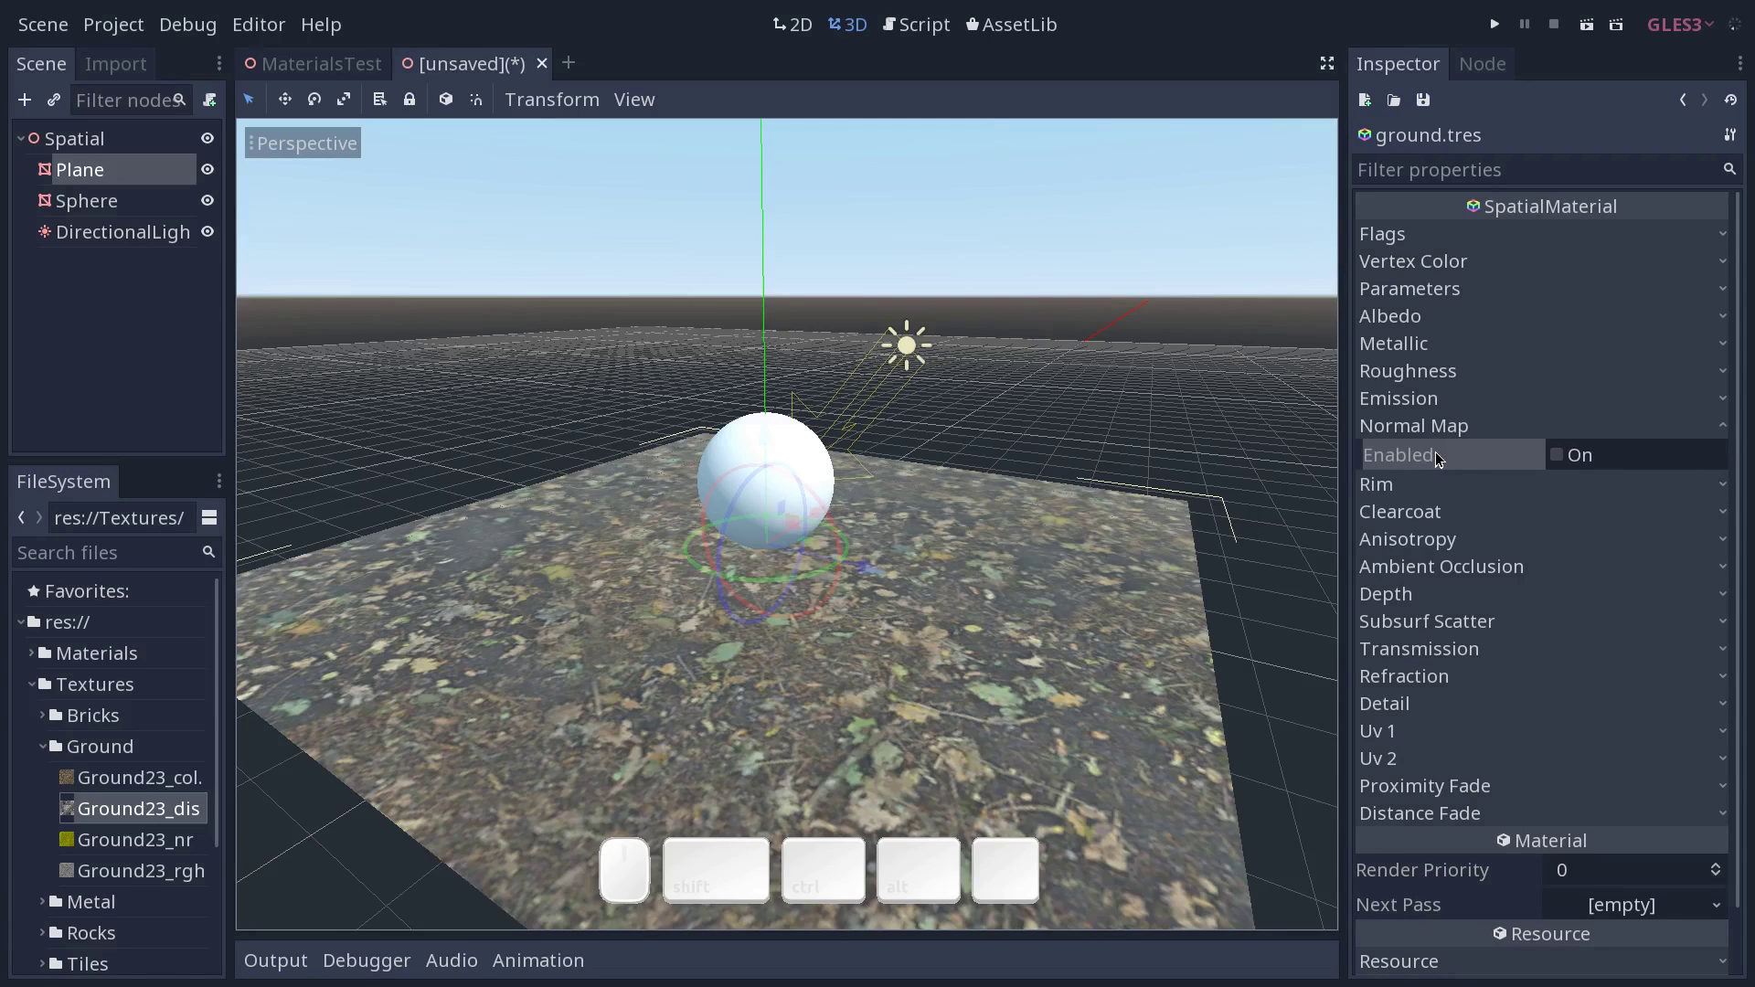
click(1563, 456)
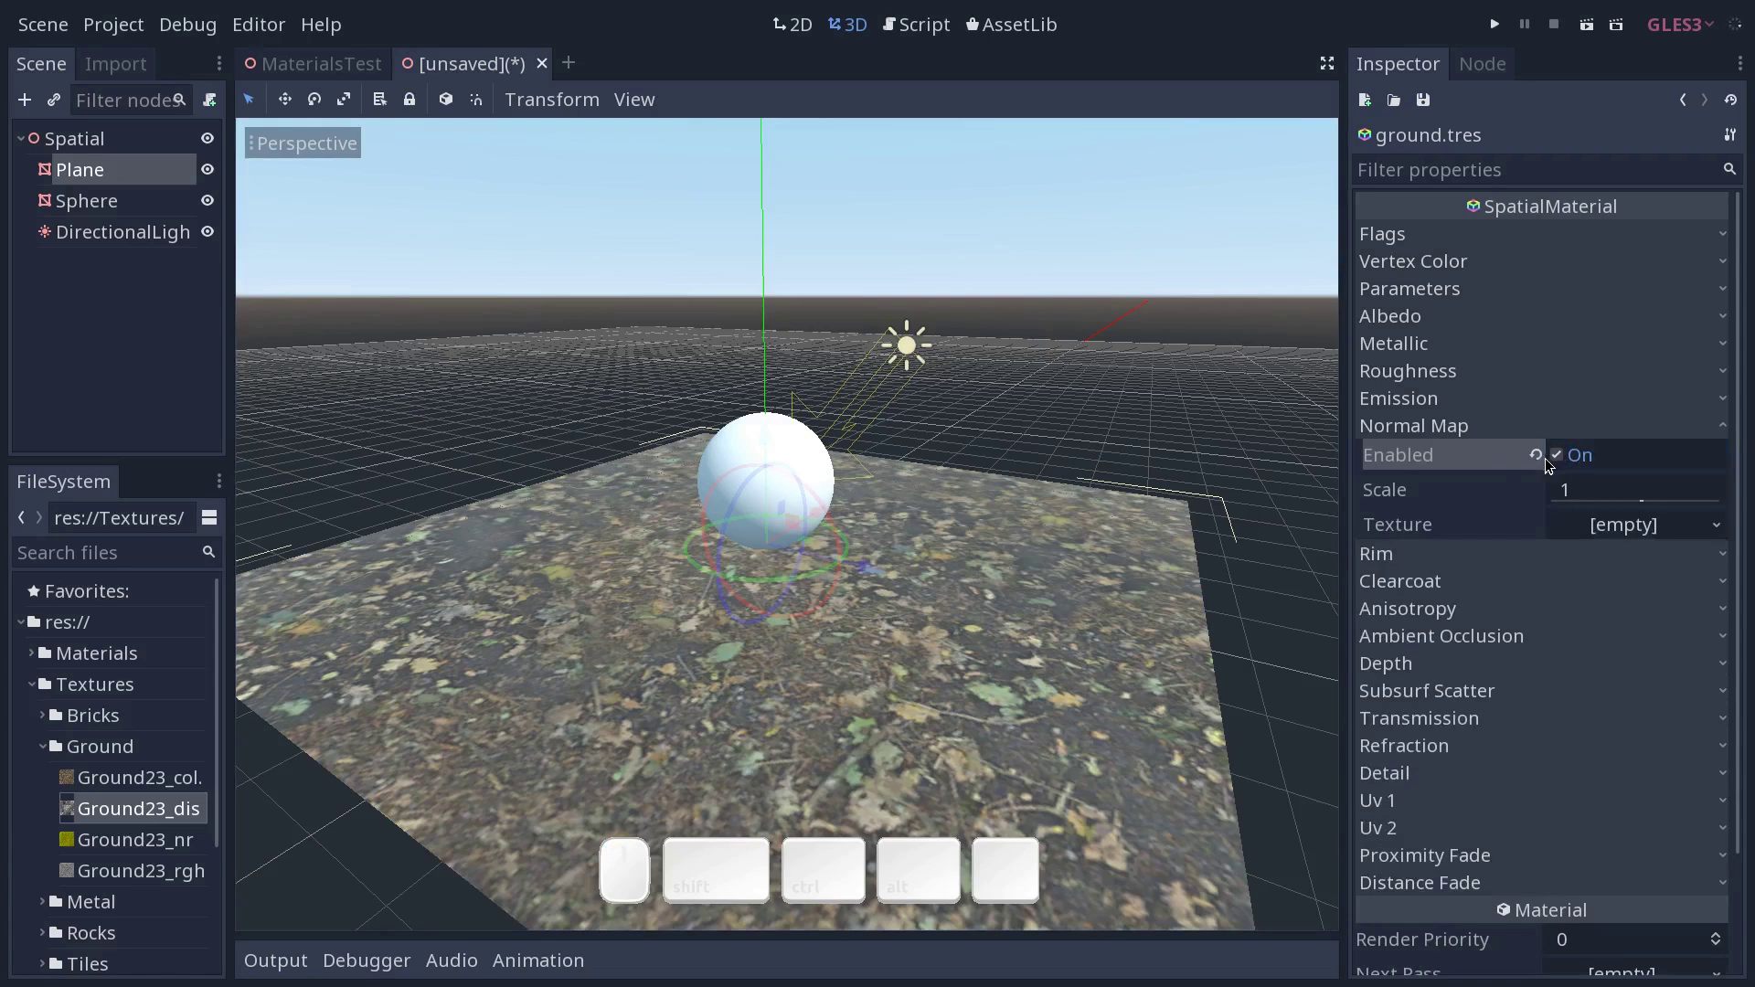
drag(167, 840, 1582, 551)
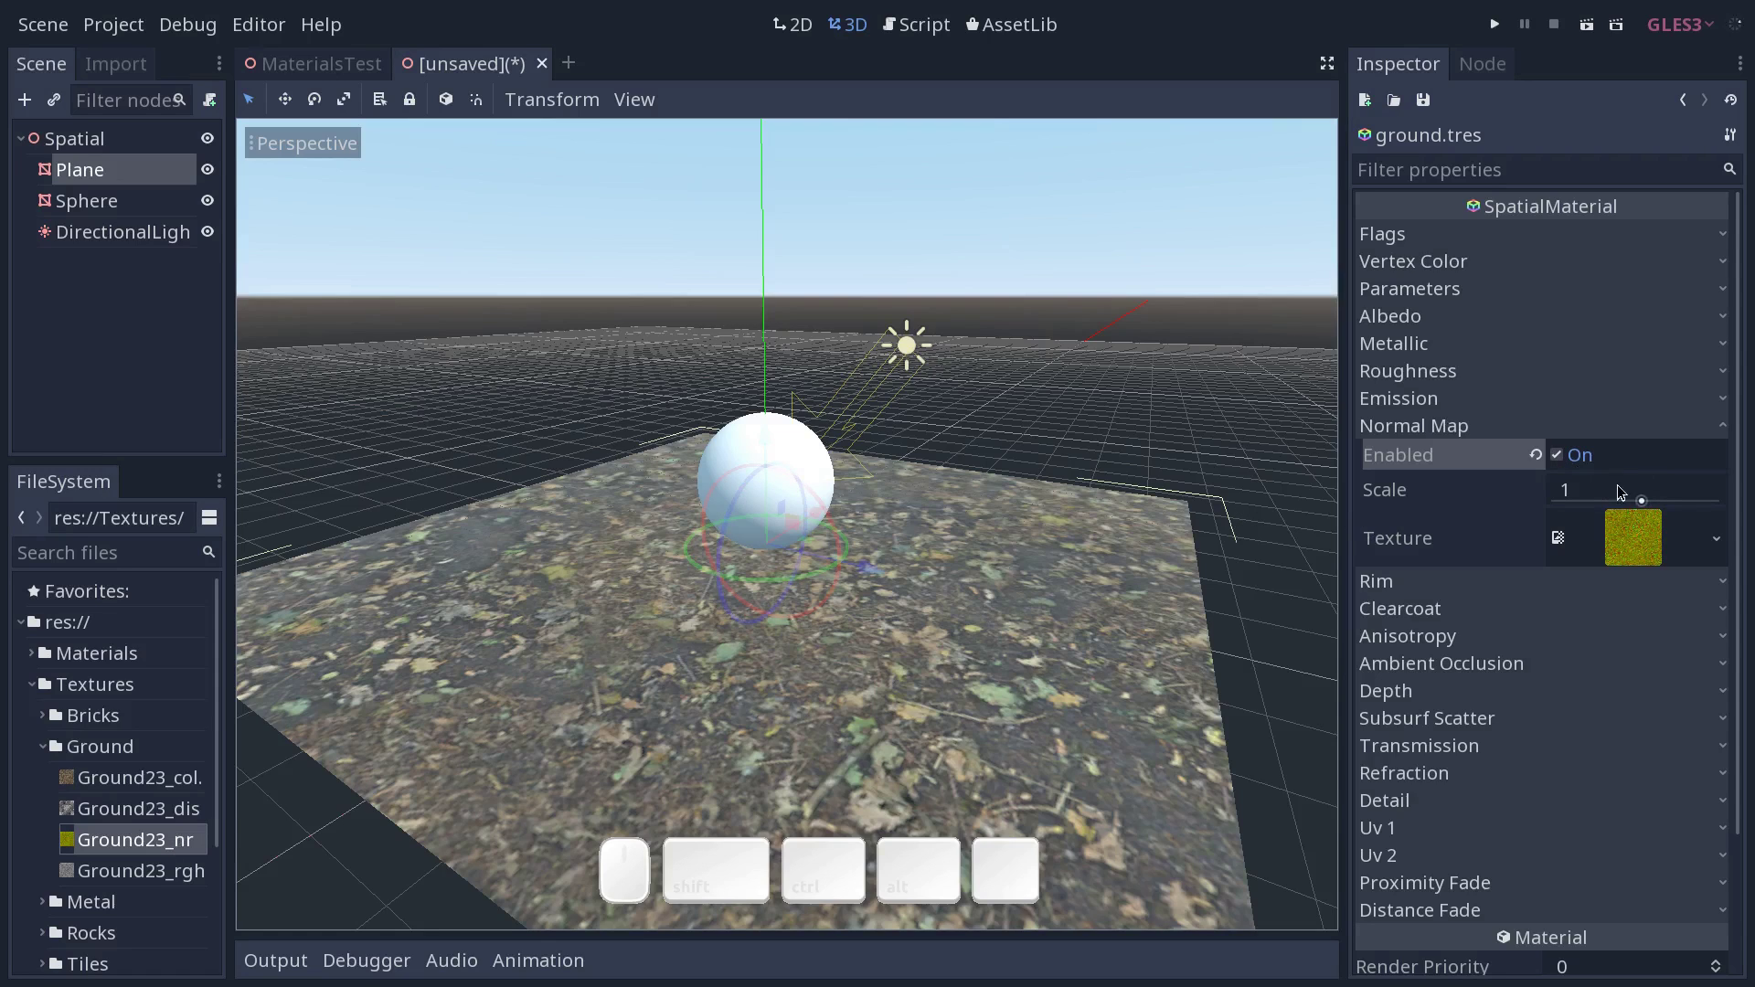
click(1640, 492)
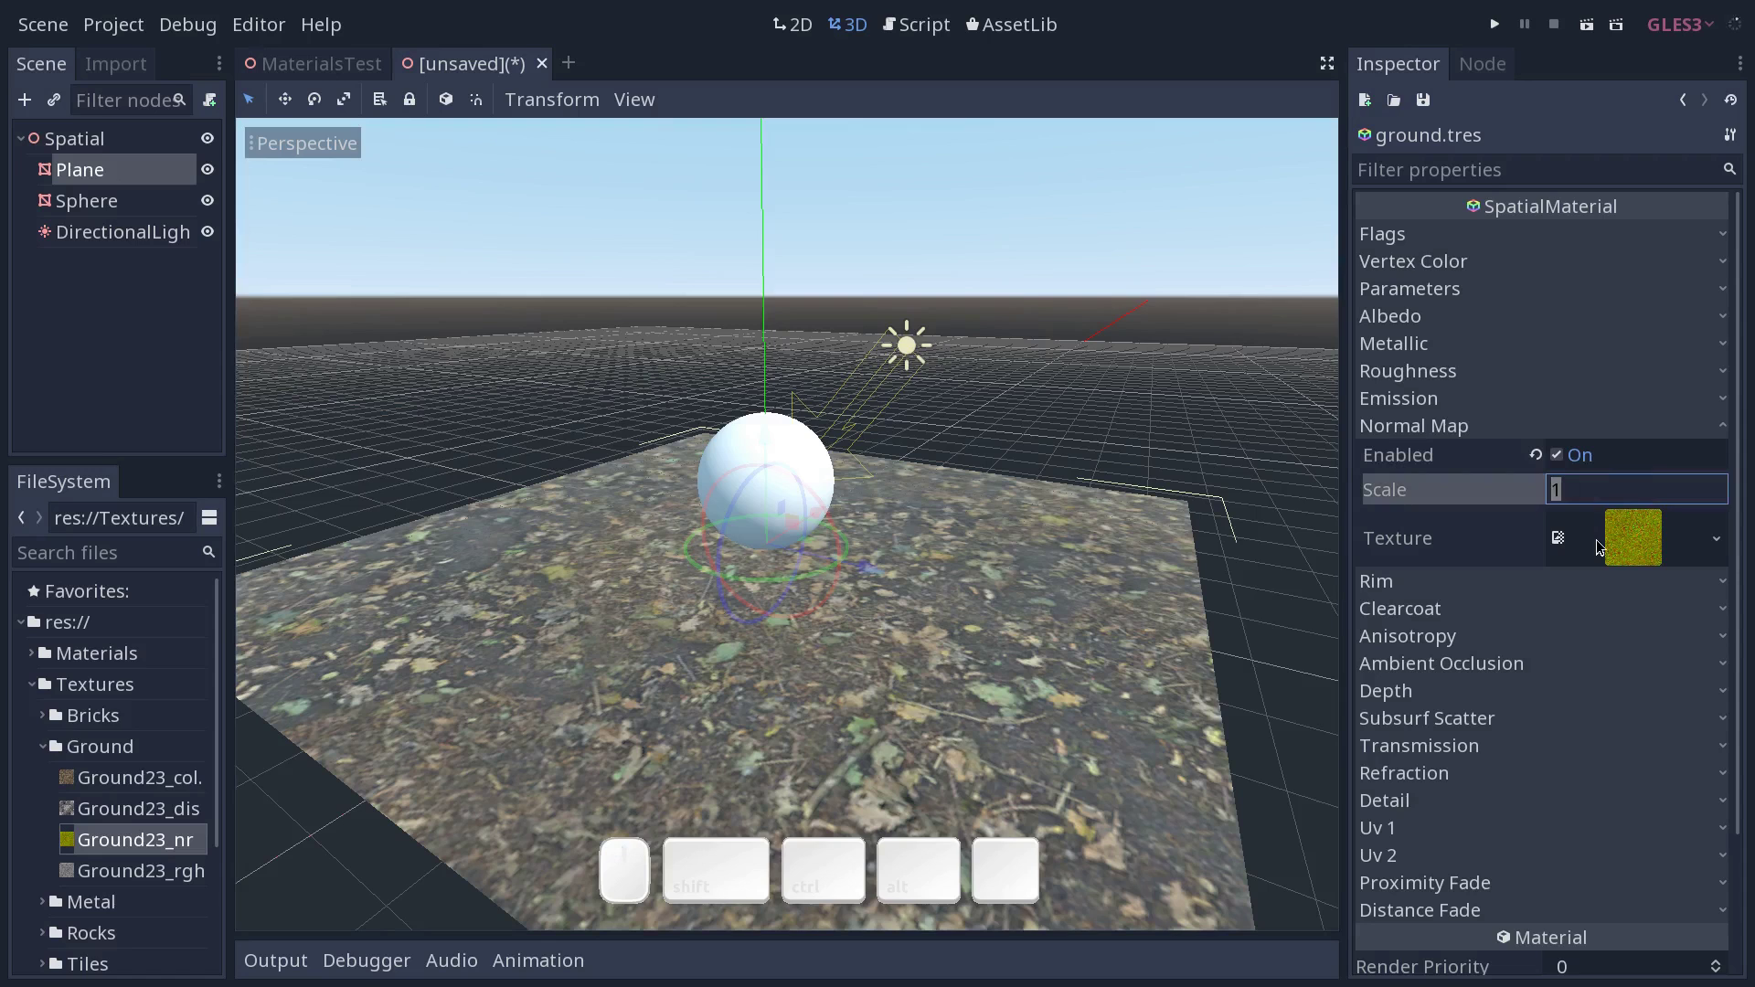
key(-)
key(1)
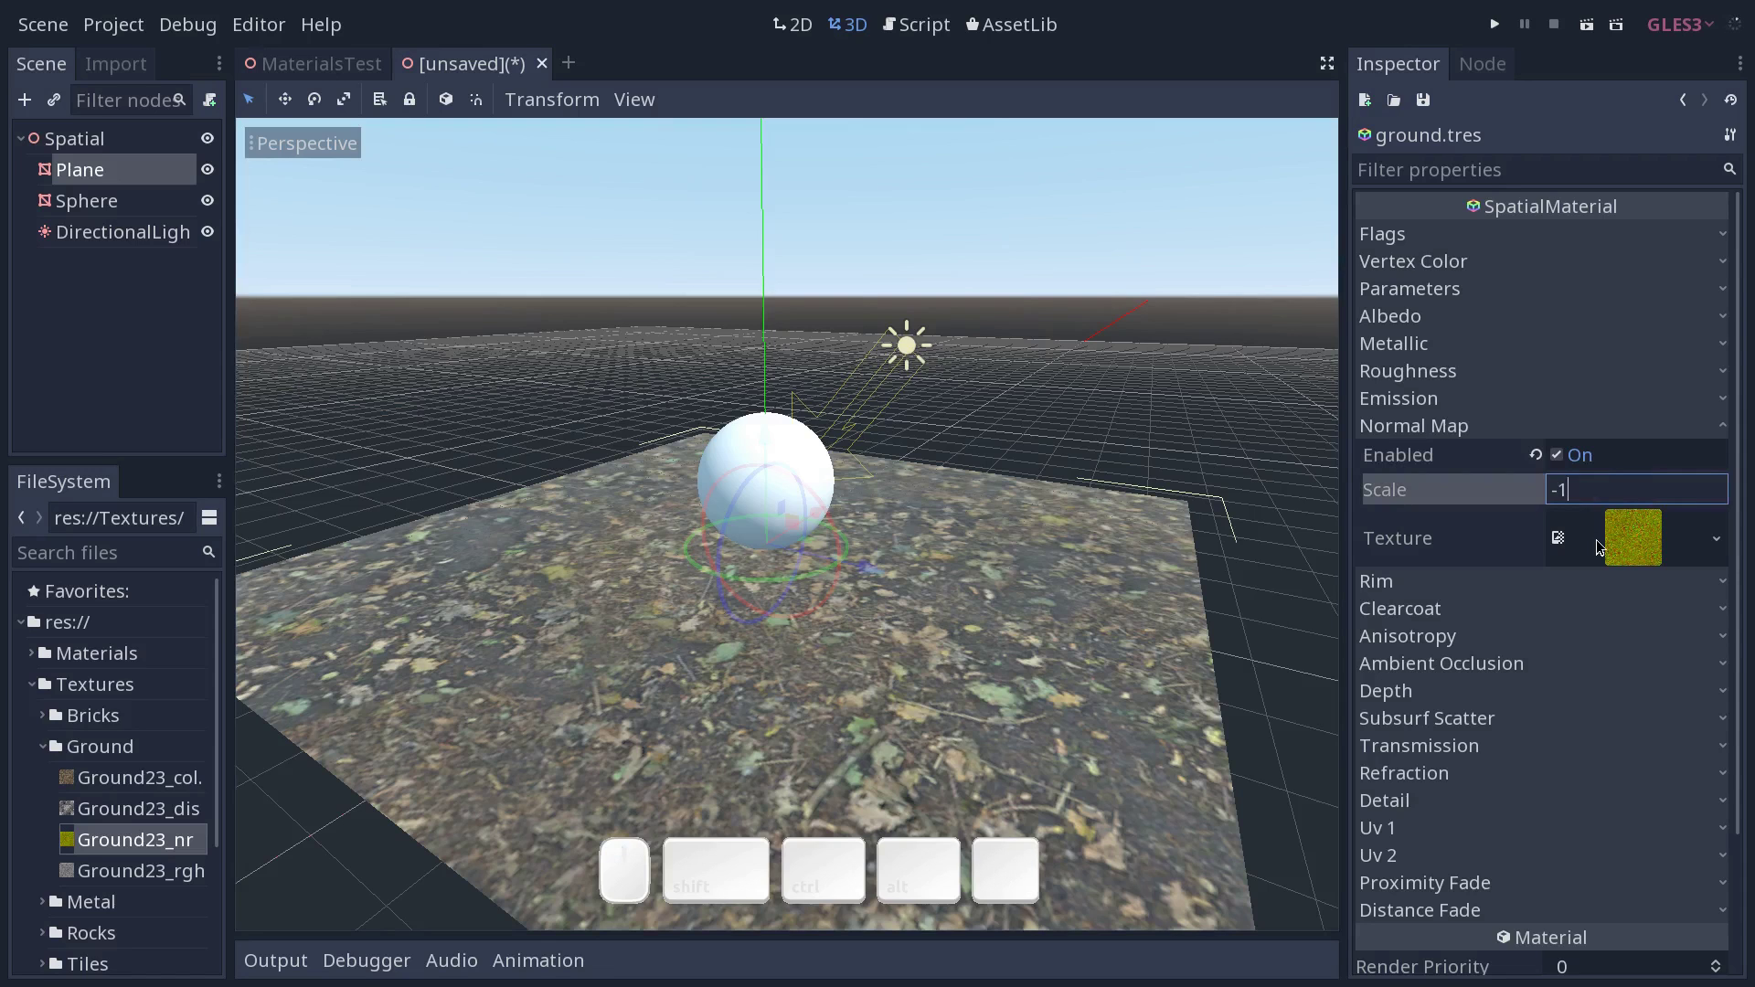
key(Return)
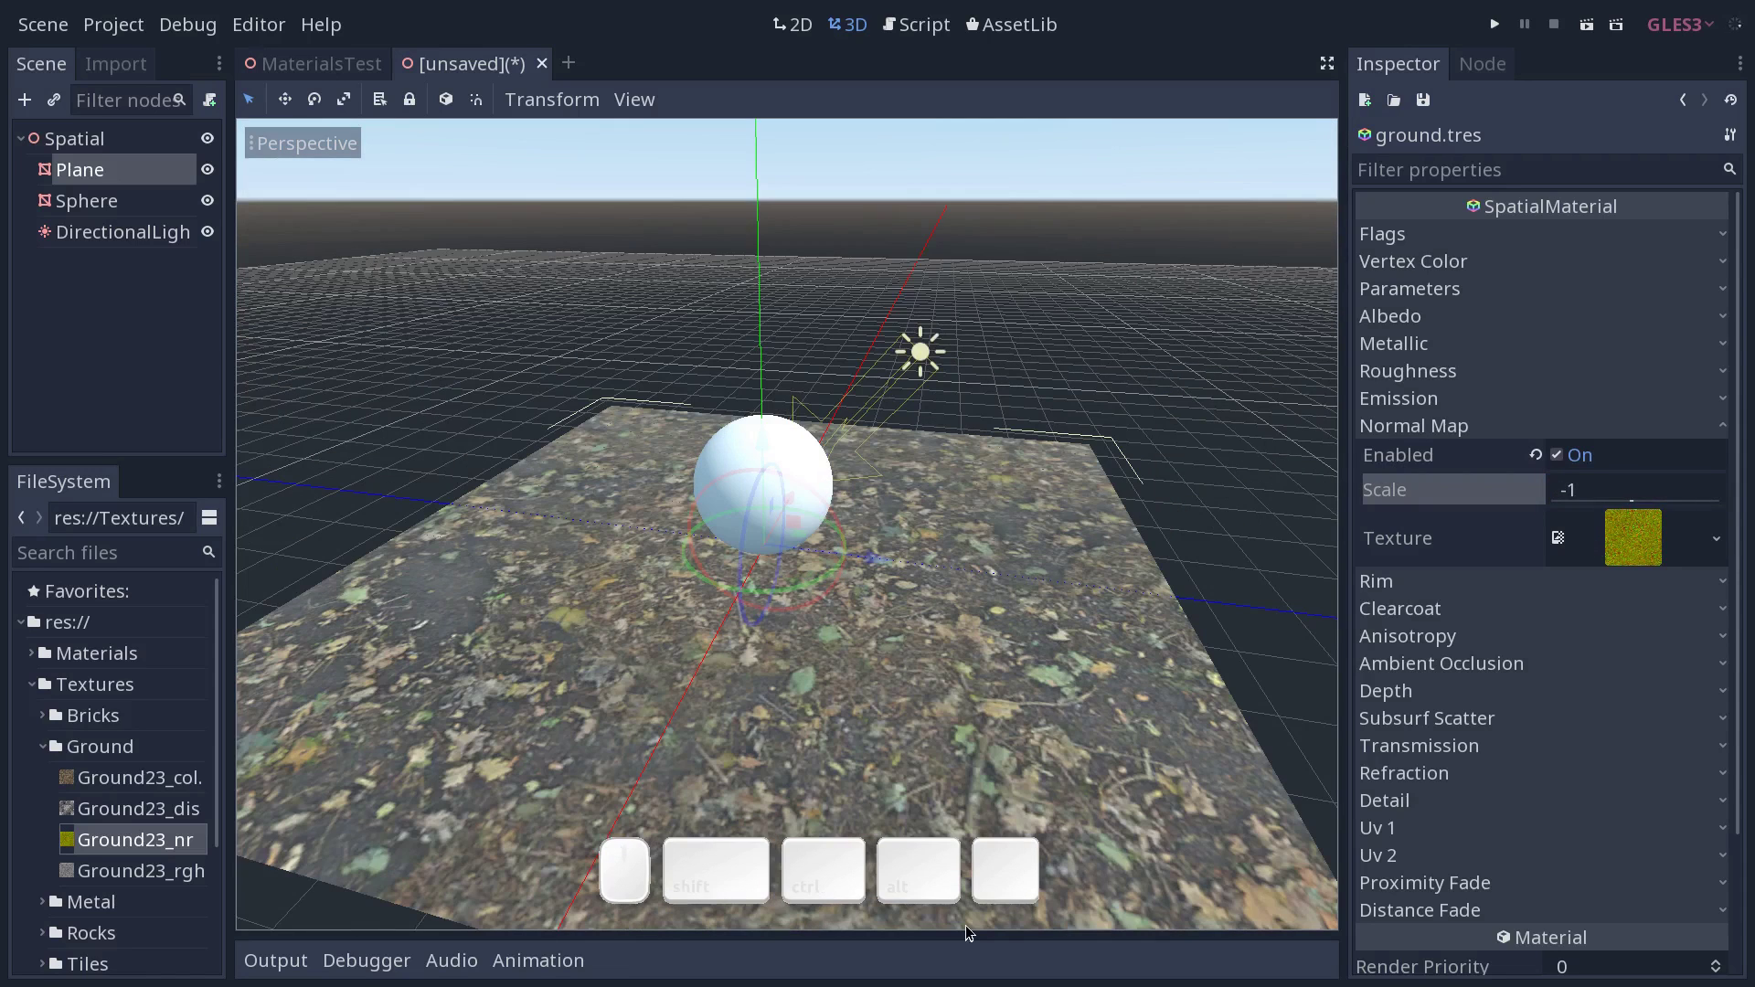
Toggle the normal map on and off to compare the look, leaving it enabled, then select the sun.
middle_click(1031, 602)
click(1565, 461)
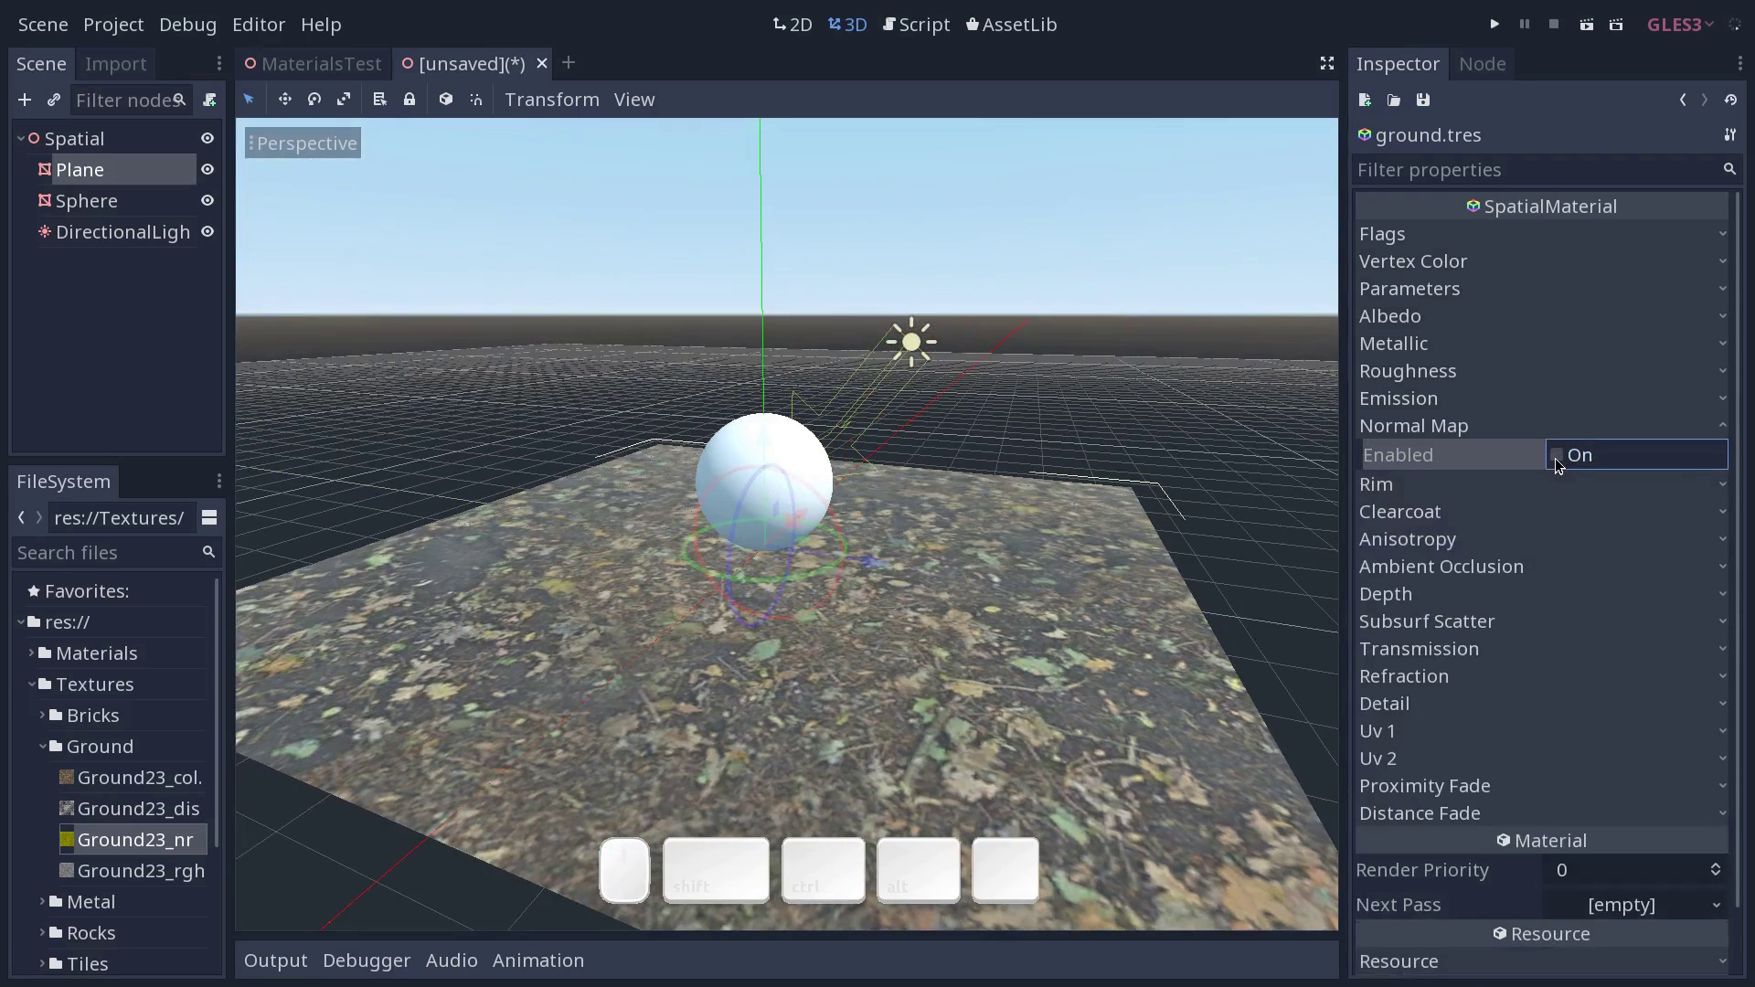
click(1560, 460)
click(1563, 462)
click(1565, 462)
click(1566, 460)
click(1564, 460)
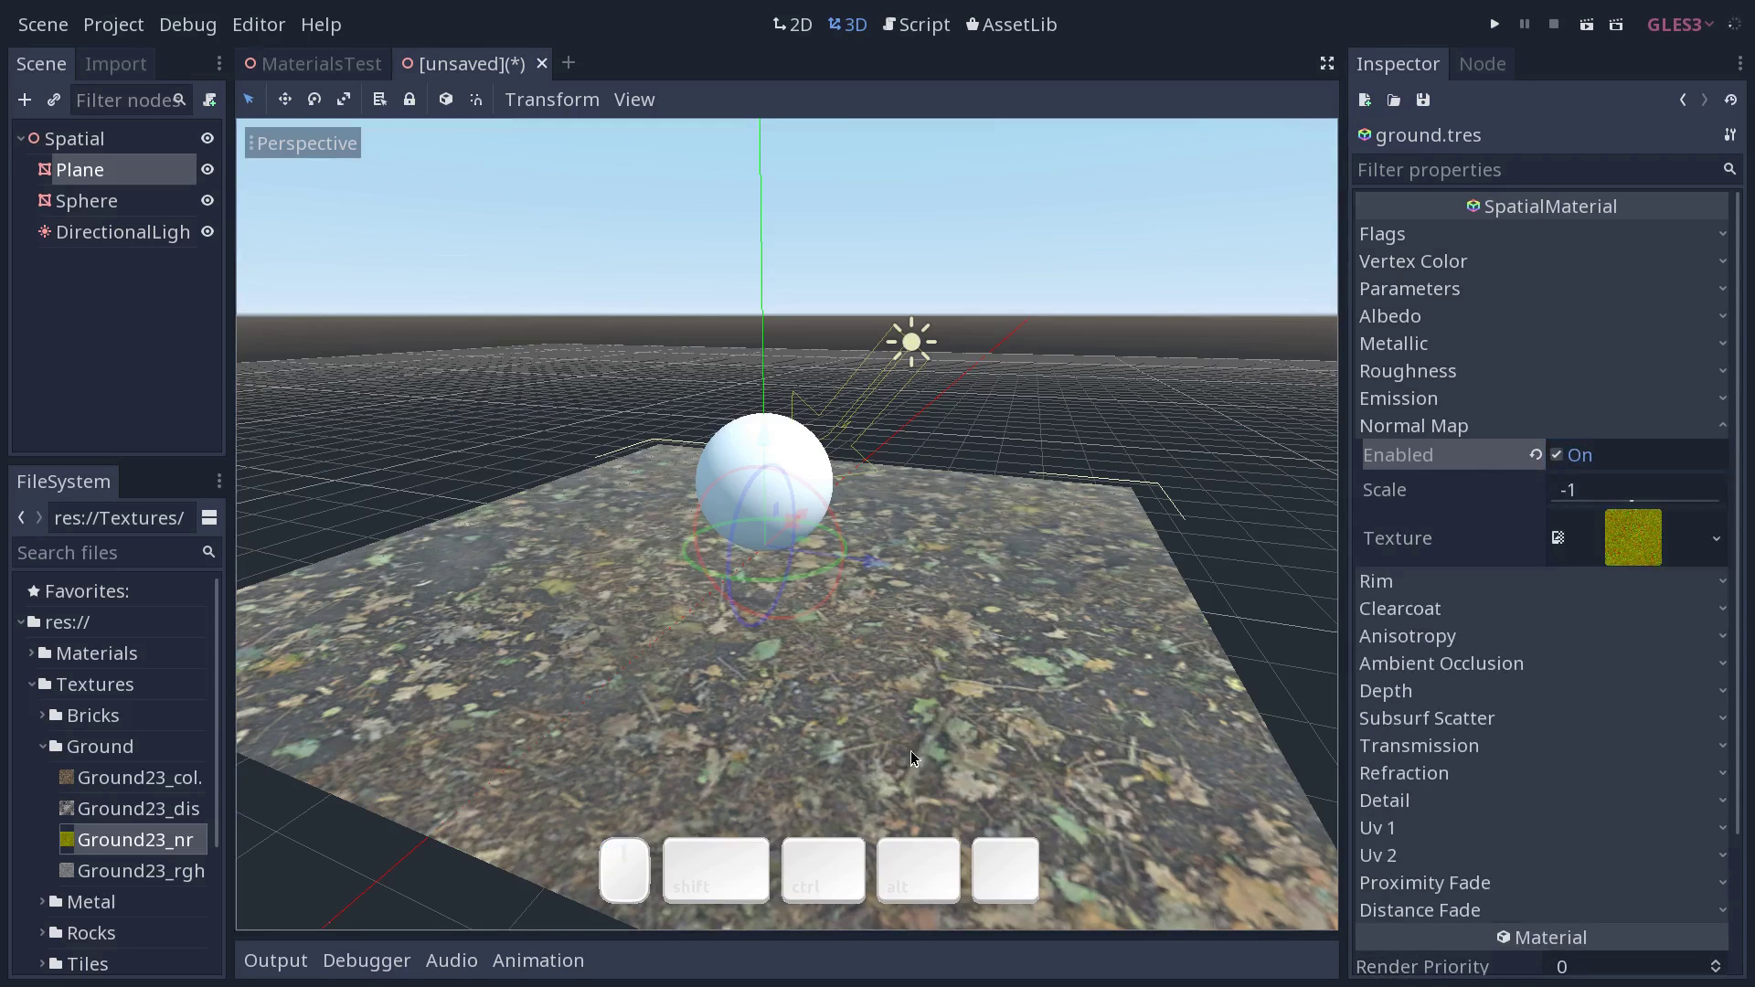
click(927, 348)
Rotate the sun's direction, then change the ground normal map scale to -2.
drag(970, 277, 983, 331)
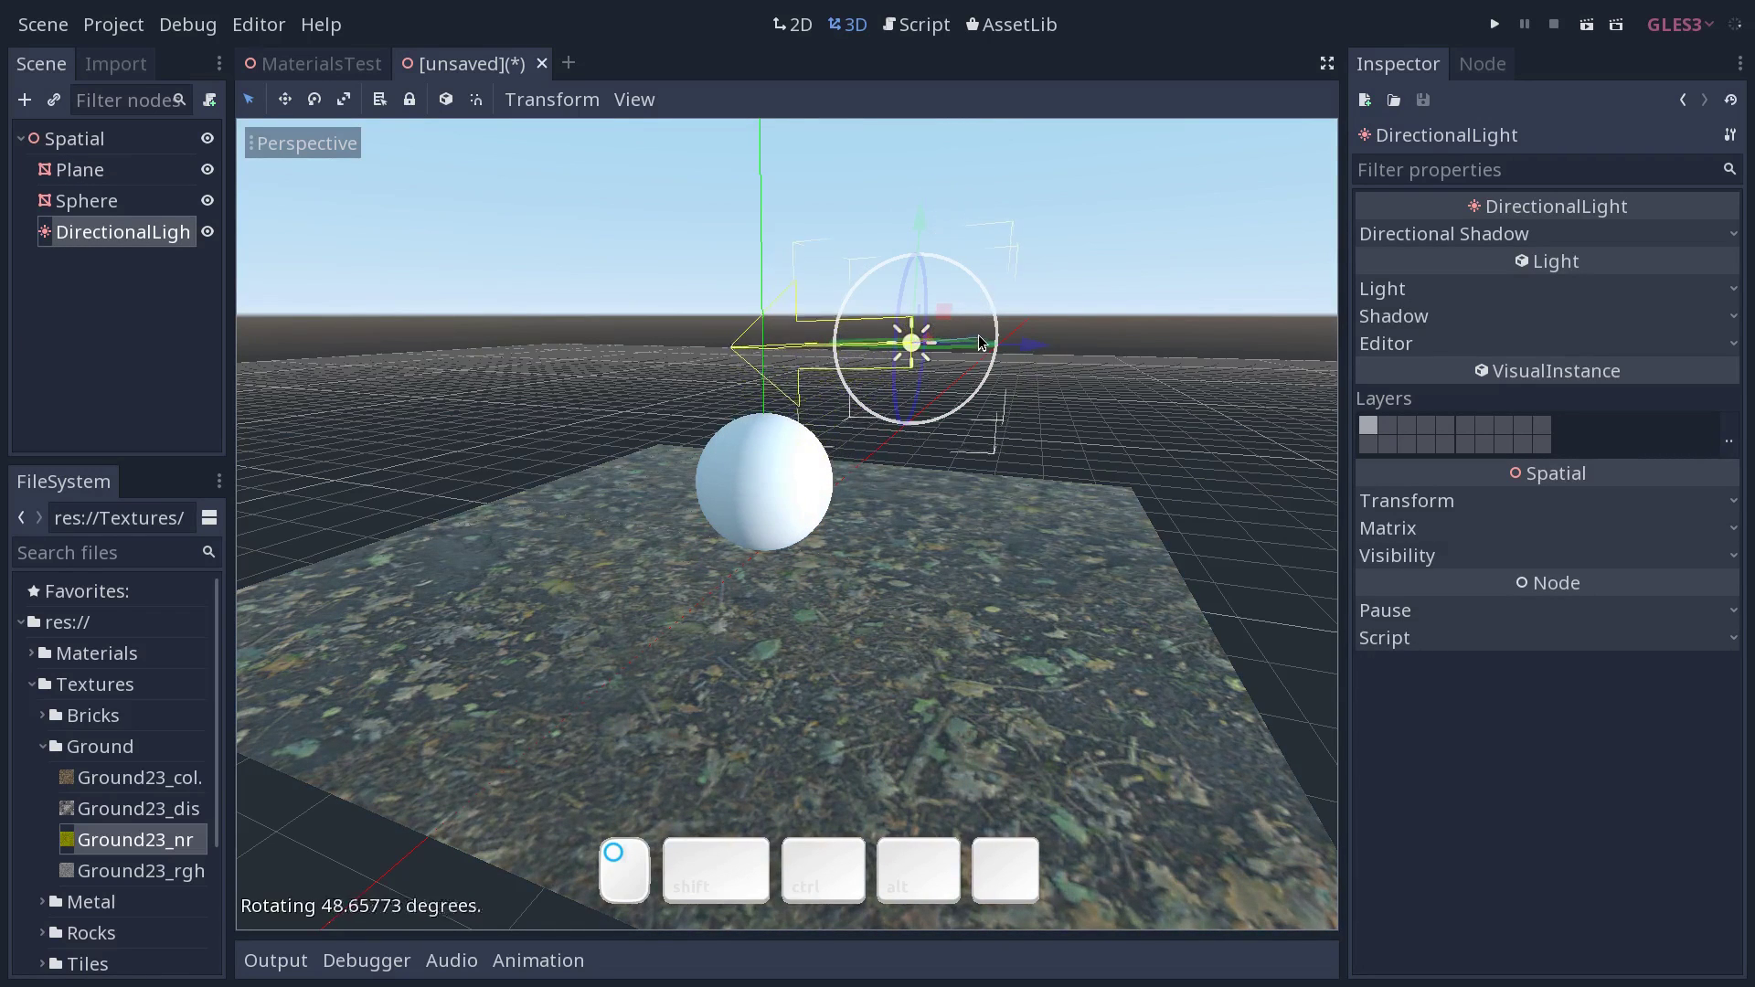
drag(988, 339, 523, 528)
click(220, 783)
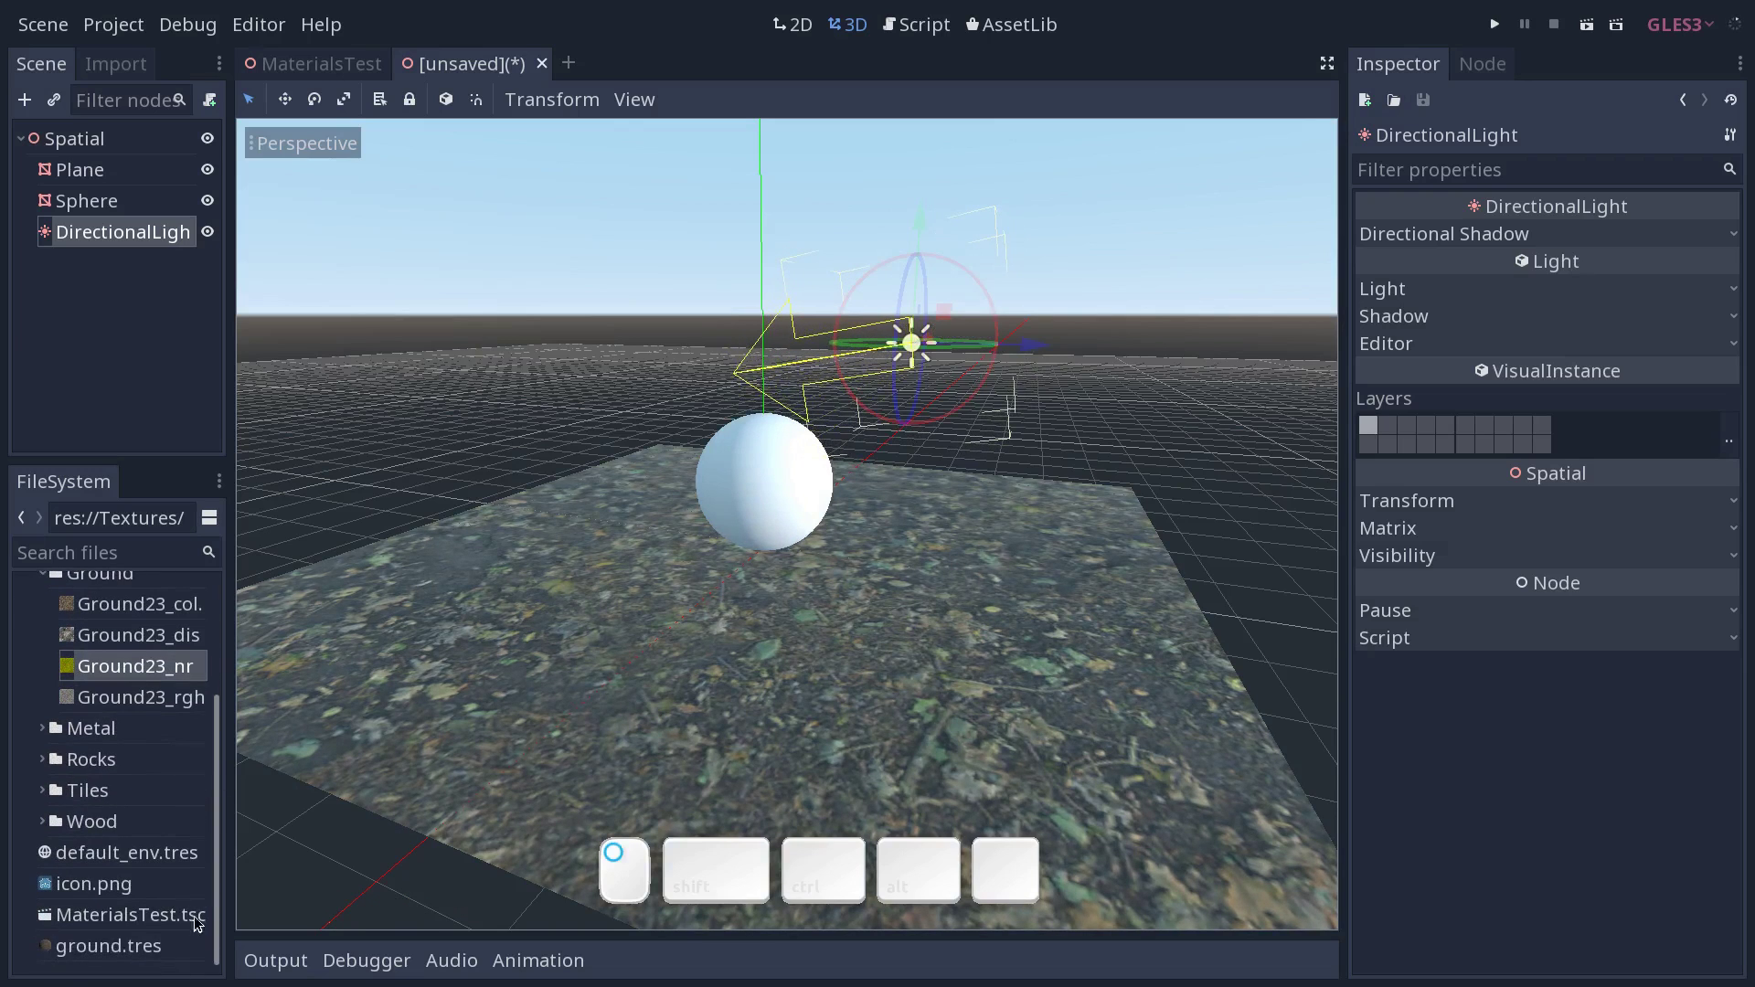
click(156, 955)
click(1584, 489)
key(-)
key(2)
key(Return)
Reselect the sun, then reopen ground.tres showing its Normal Map and UV 1 tiling settings.
drag(867, 618, 859, 637)
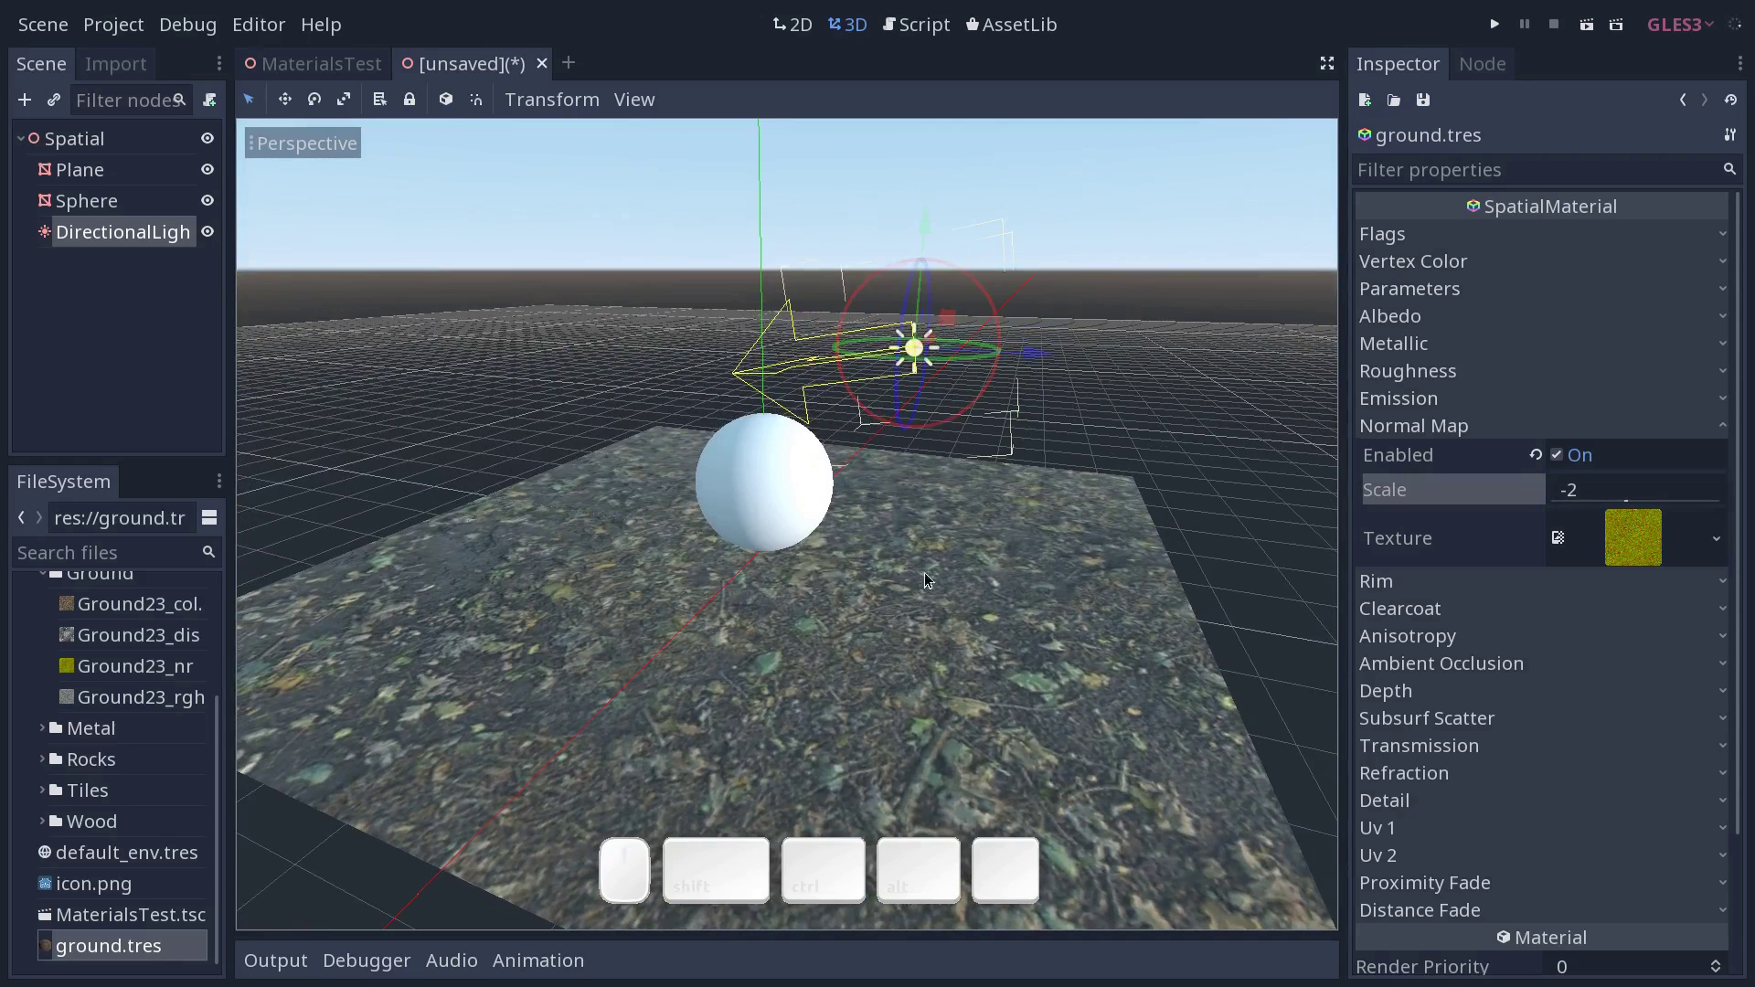
click(1015, 322)
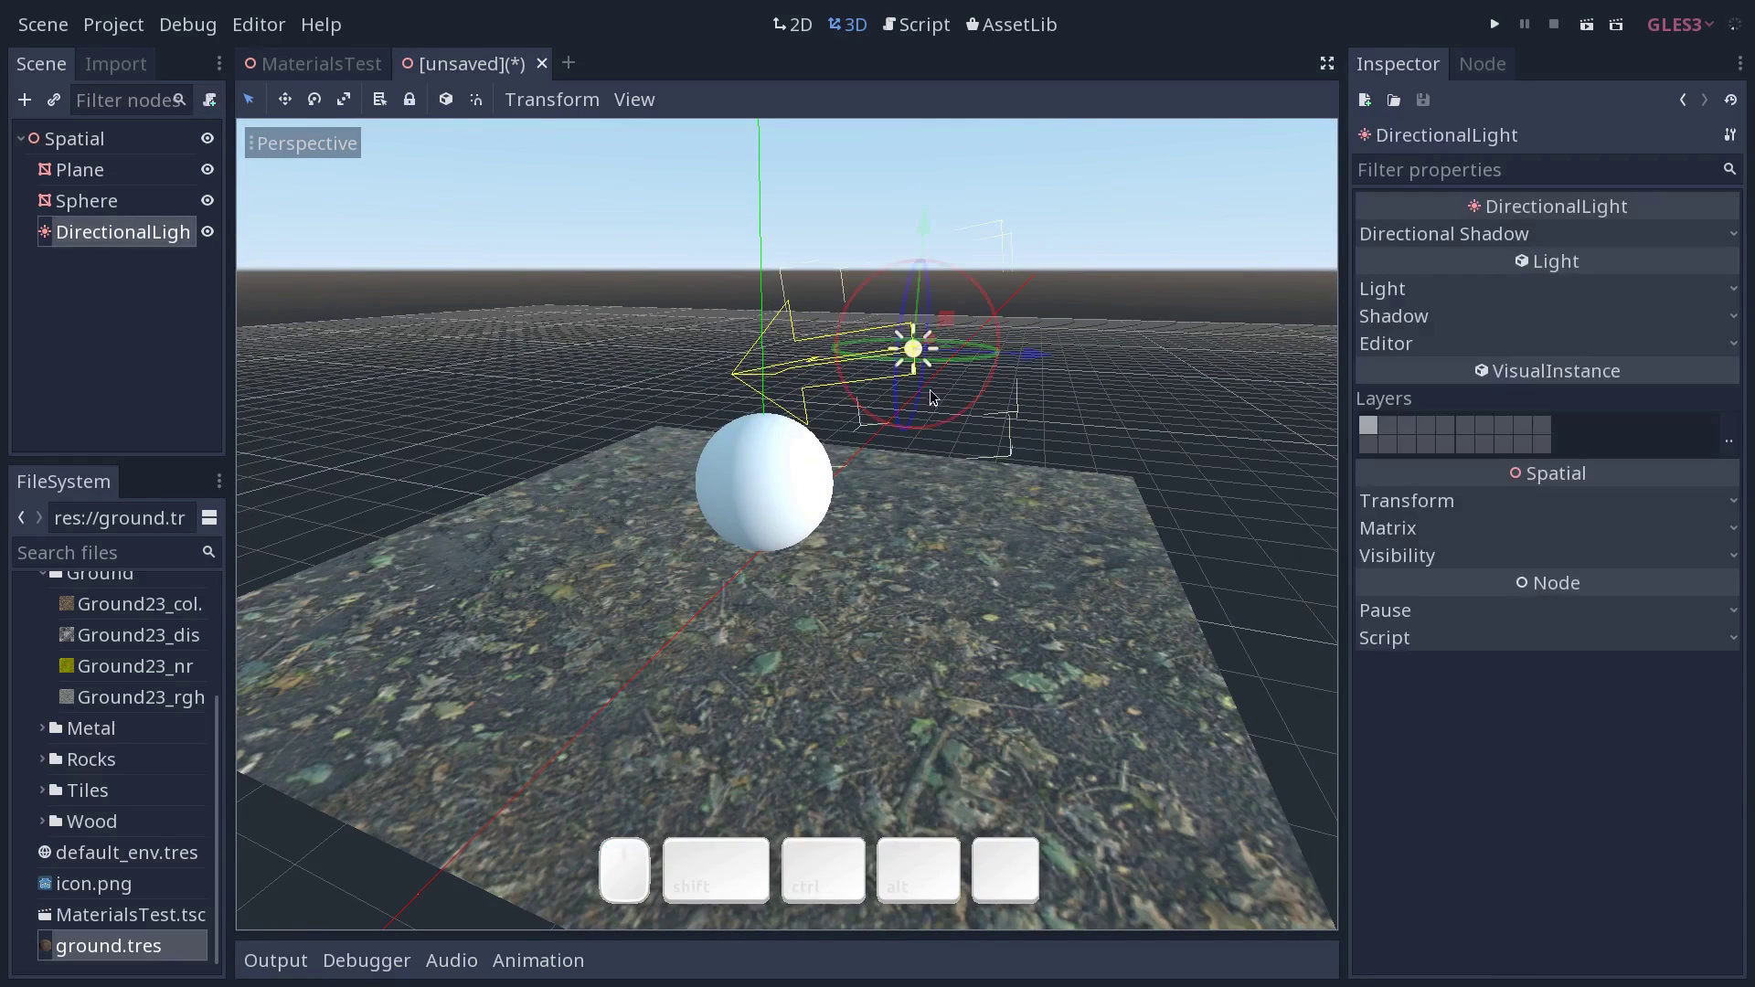
click(187, 950)
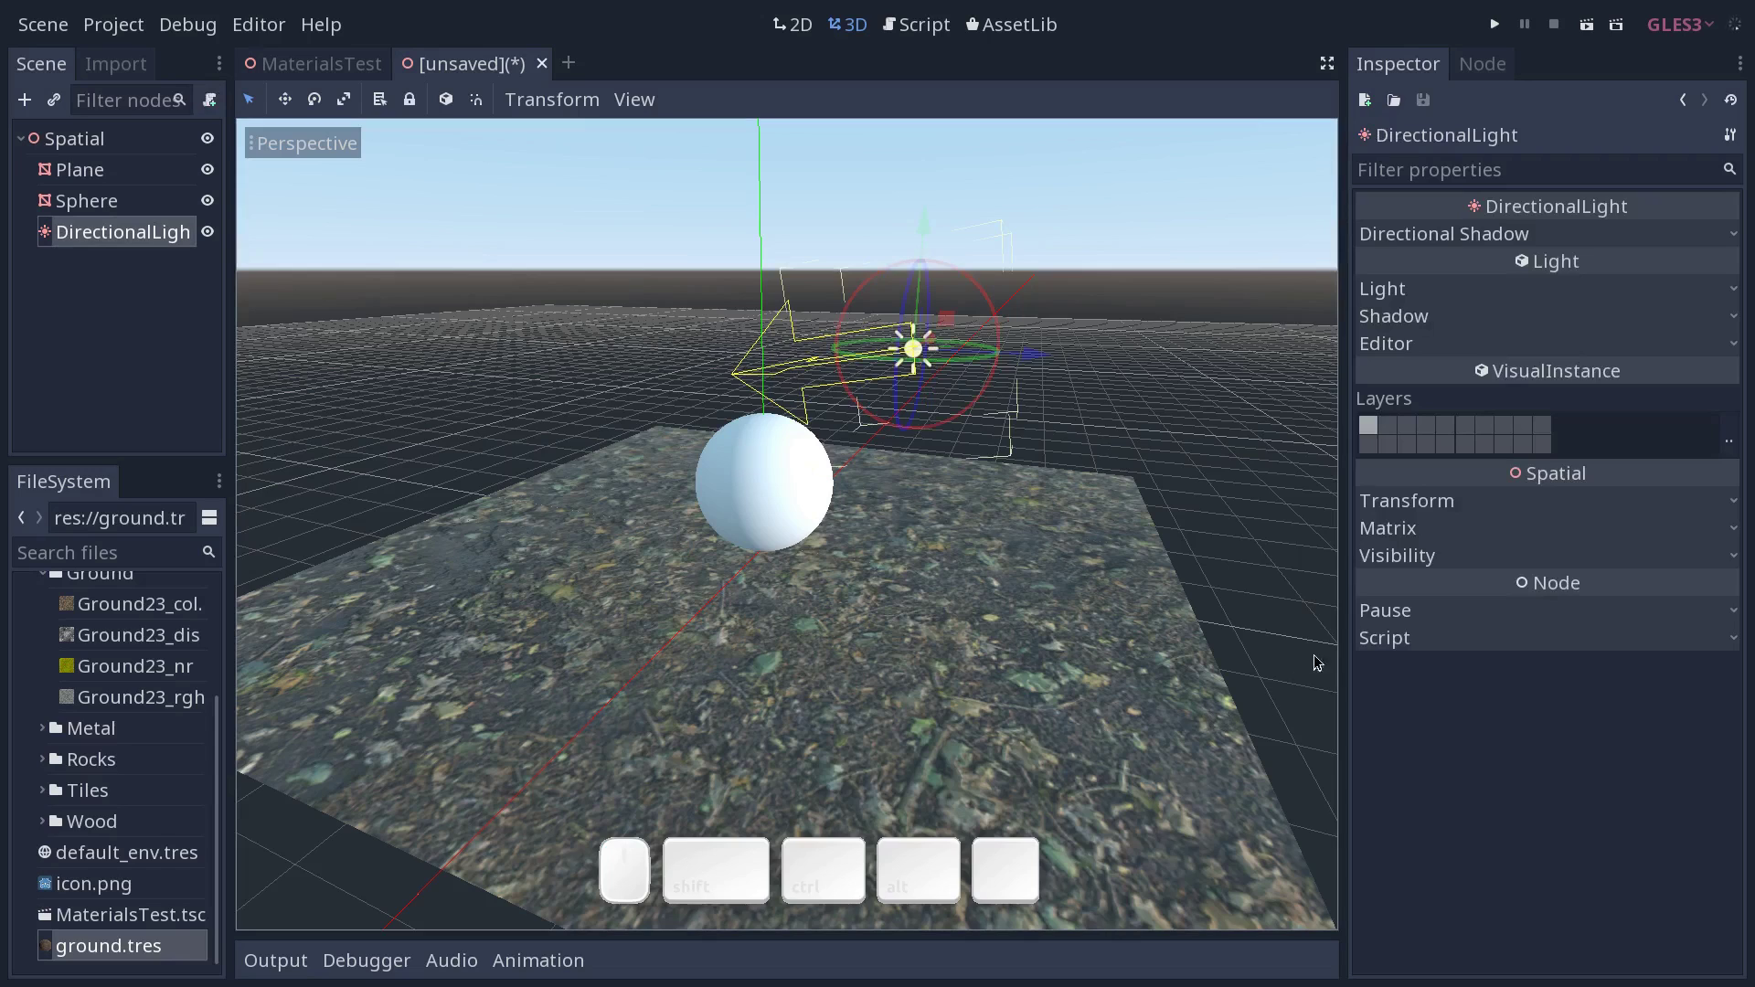
click(147, 948)
click(162, 953)
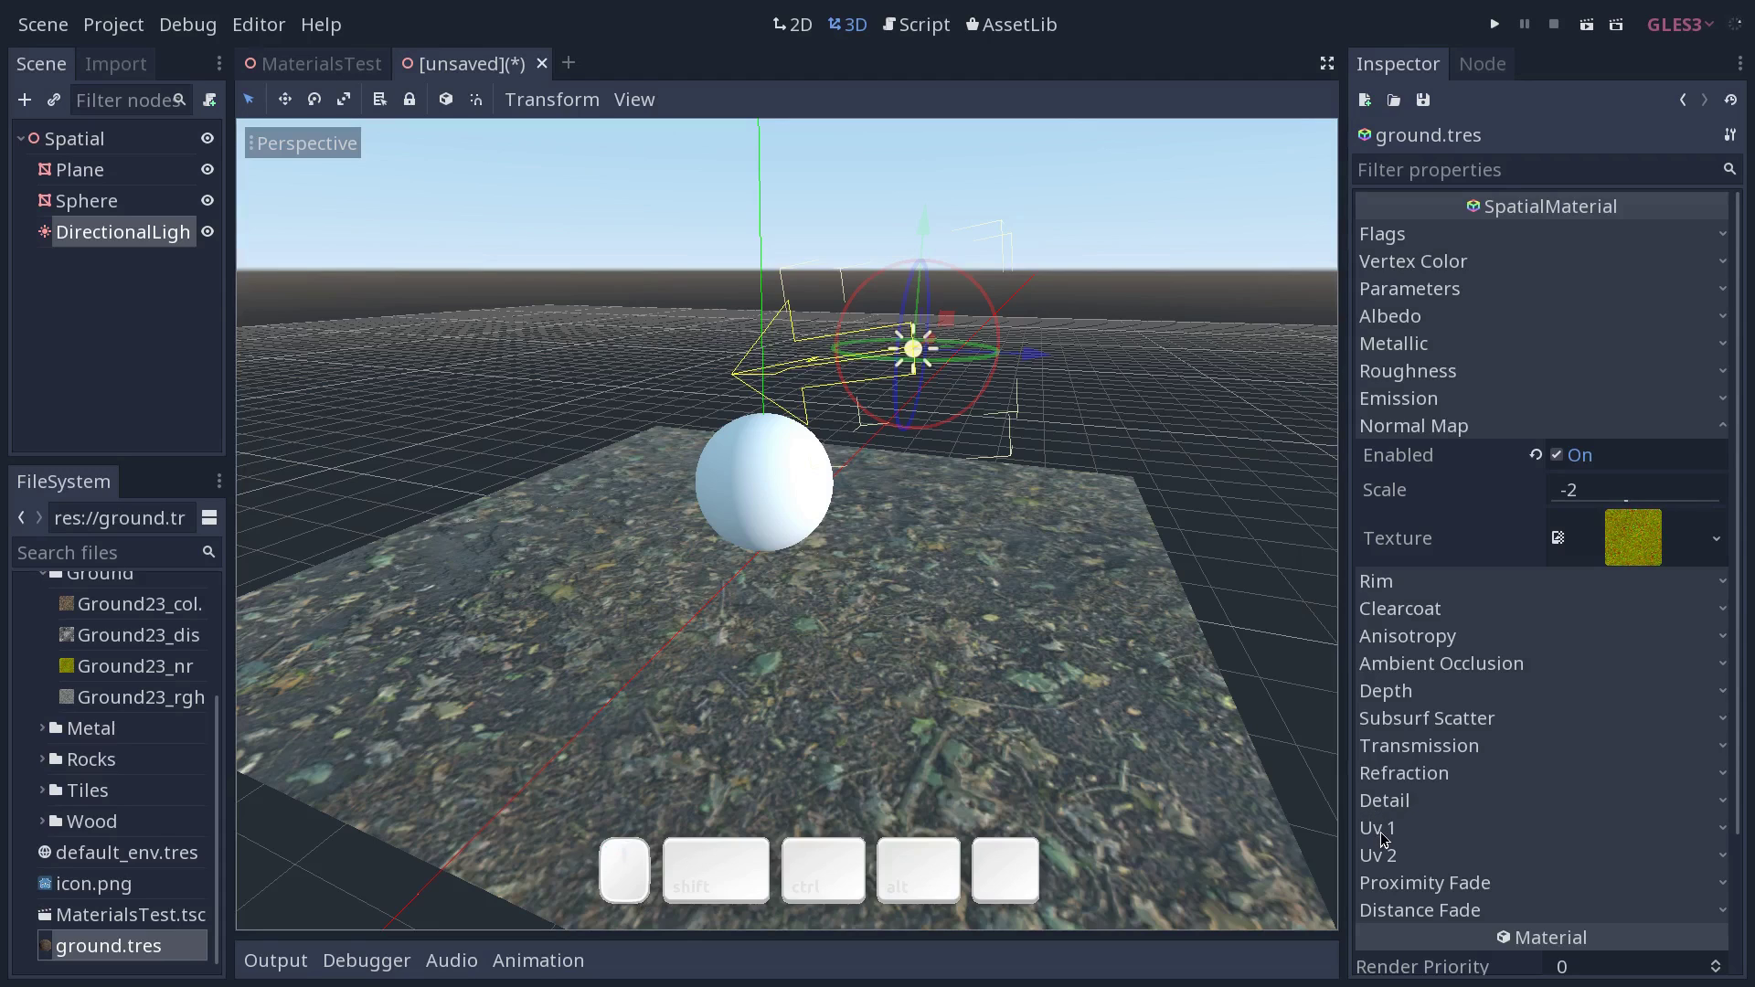
click(1394, 835)
drag(1743, 595, 1650, 819)
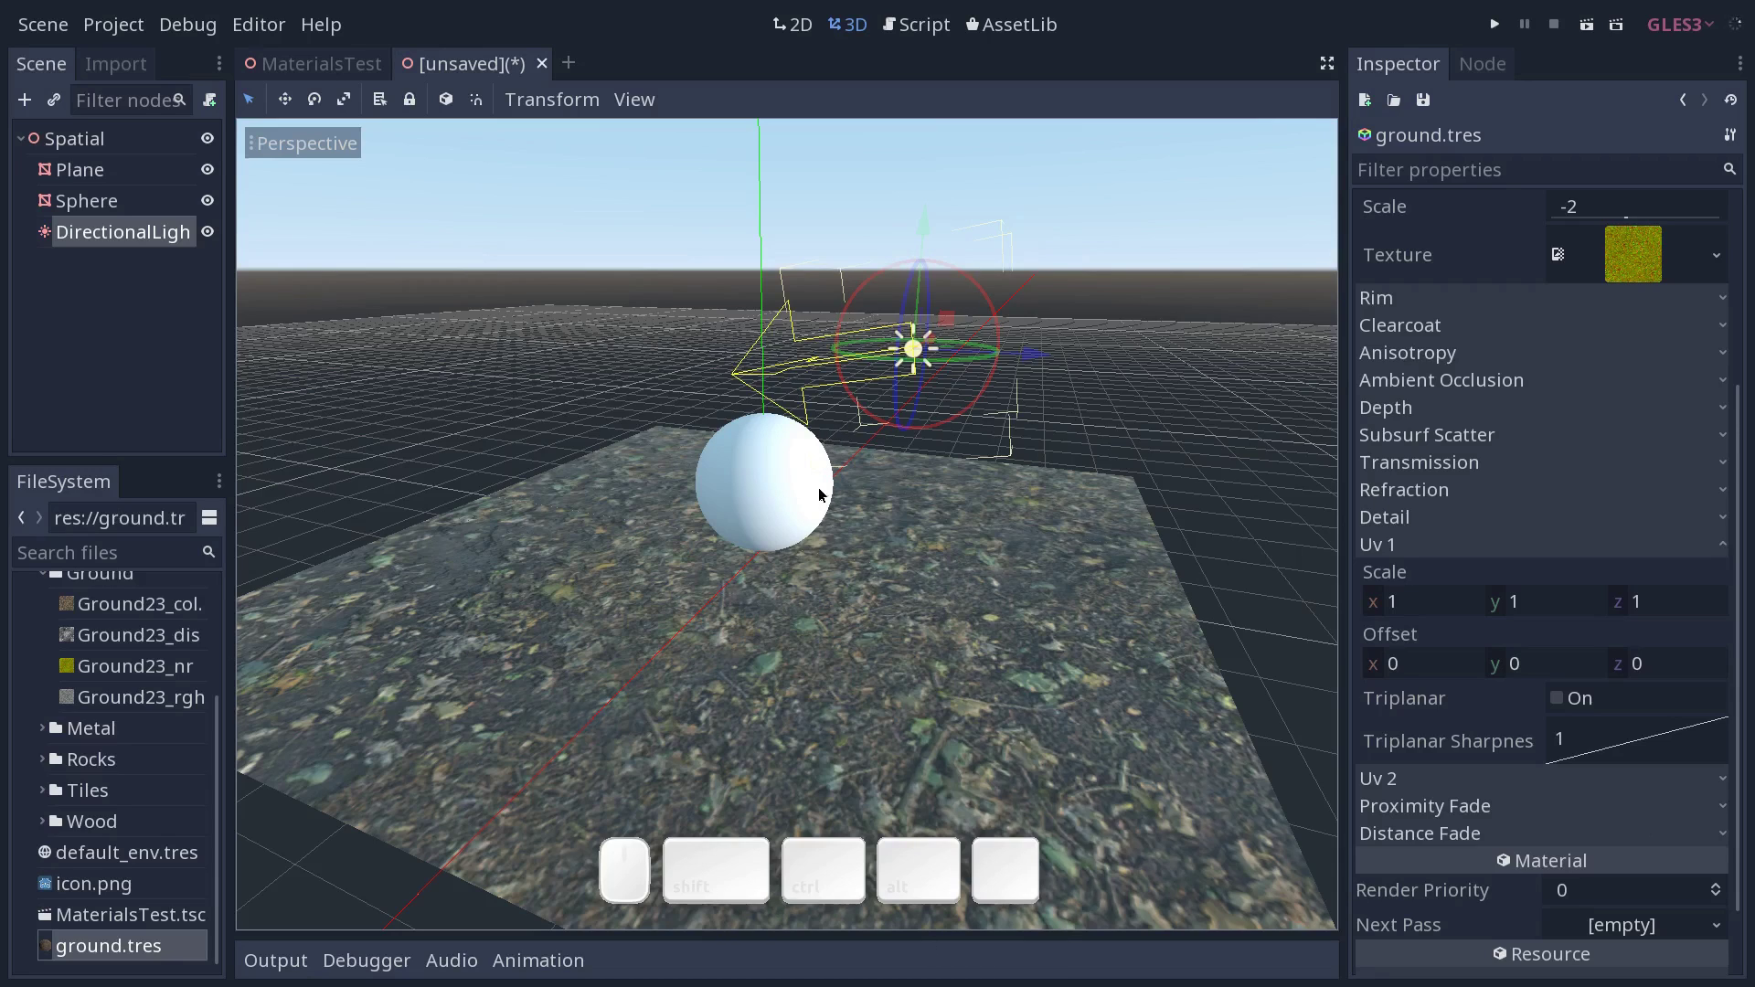
Set the ground UV 1 scale to 2 by 2 and orbit to check the tiling.
click(1422, 607)
key(2)
key(Tab)
key(2)
key(Tab)
key(Return)
drag(912, 604, 968, 659)
middle_click(965, 690)
drag(856, 697, 869, 742)
drag(839, 740, 808, 698)
middle_click(801, 677)
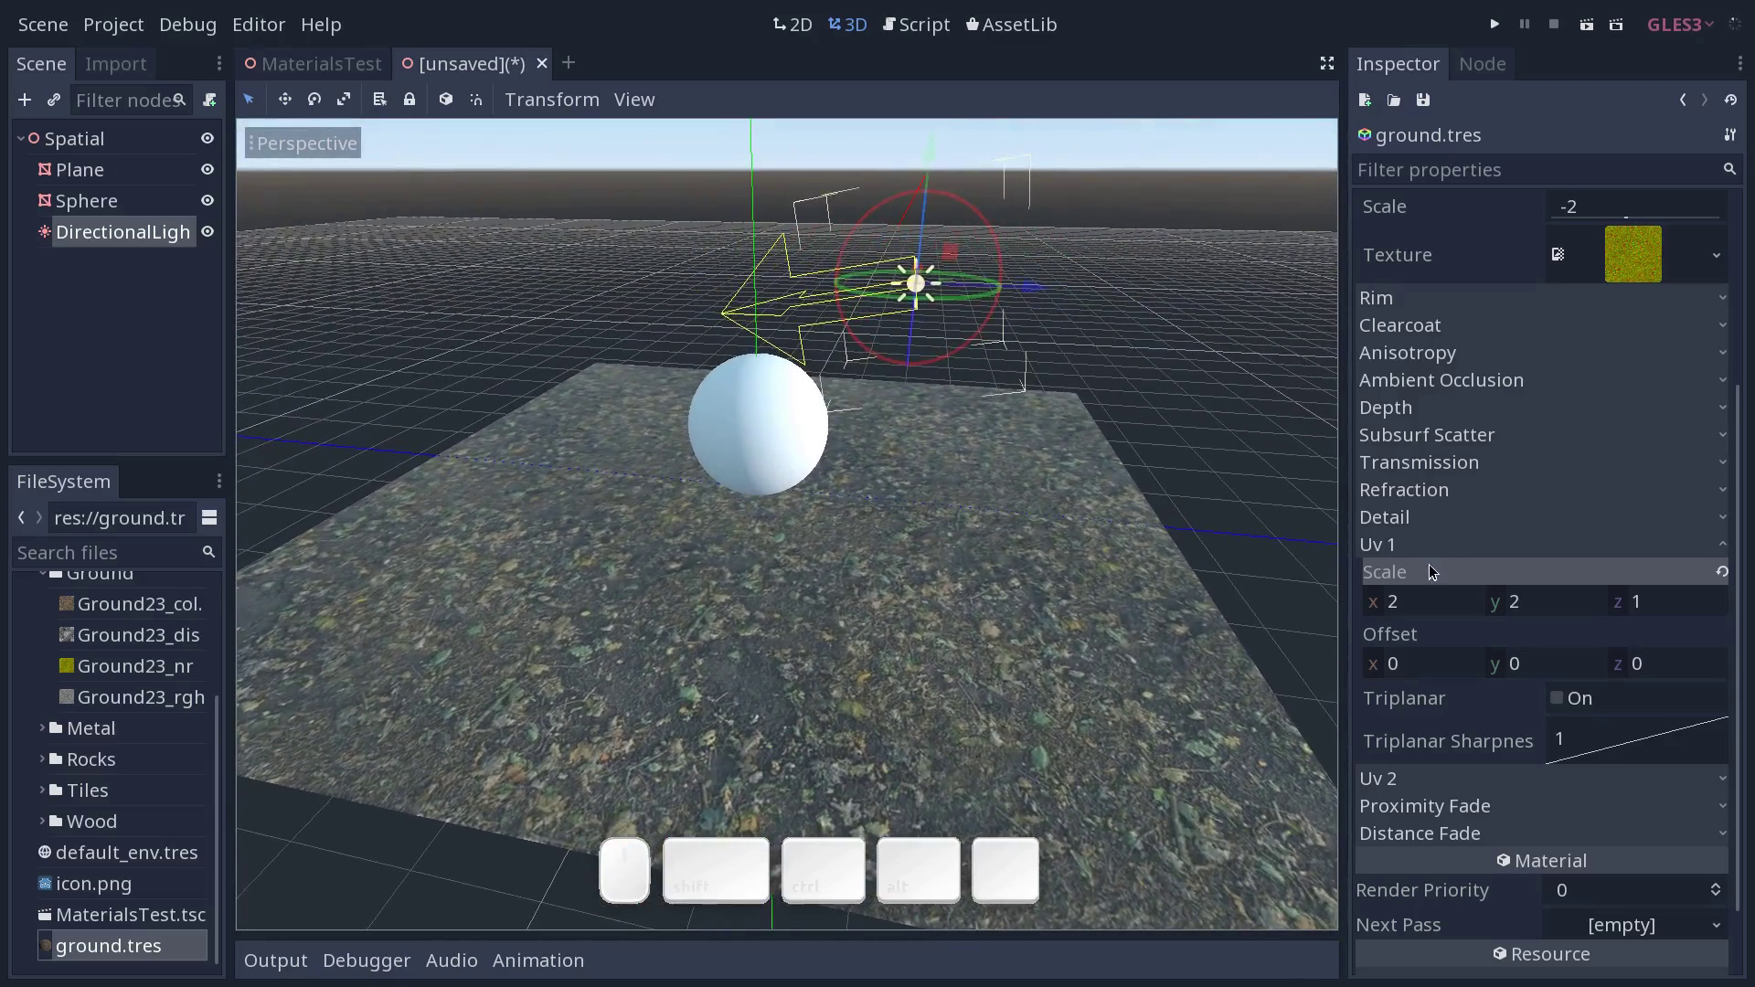
Collapse the UV 1 and Normal Map groups in the ground material inspector.
click(1451, 553)
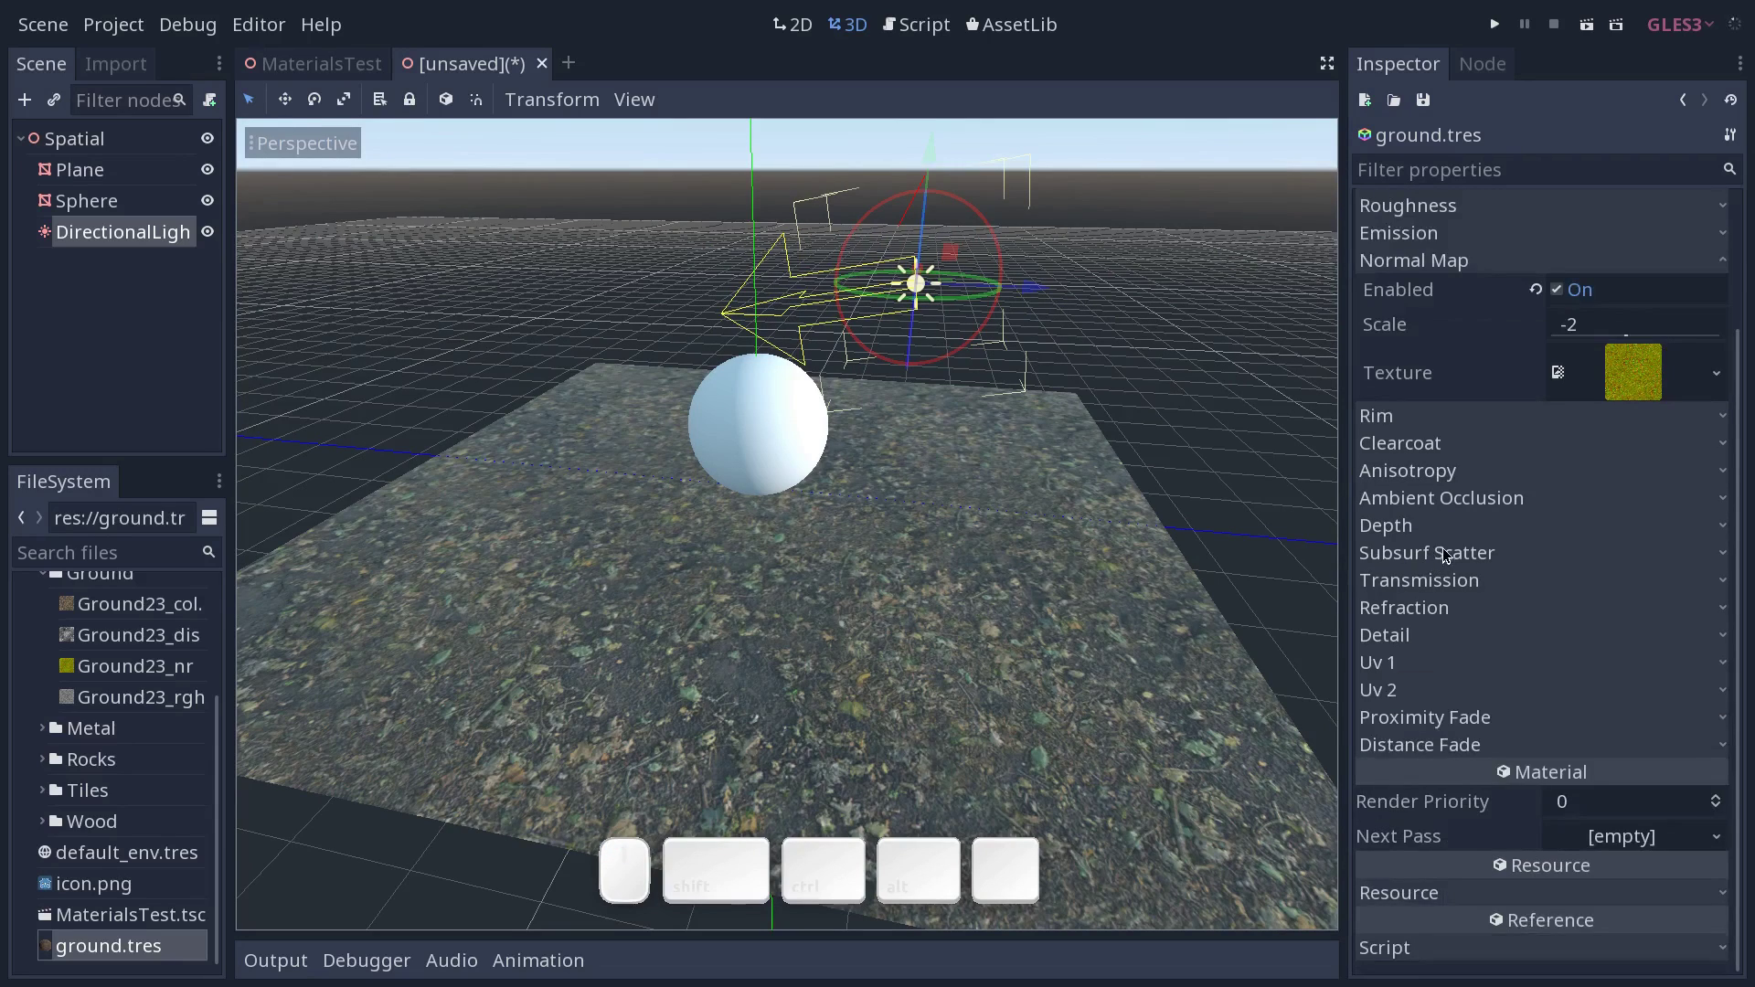
click(1437, 262)
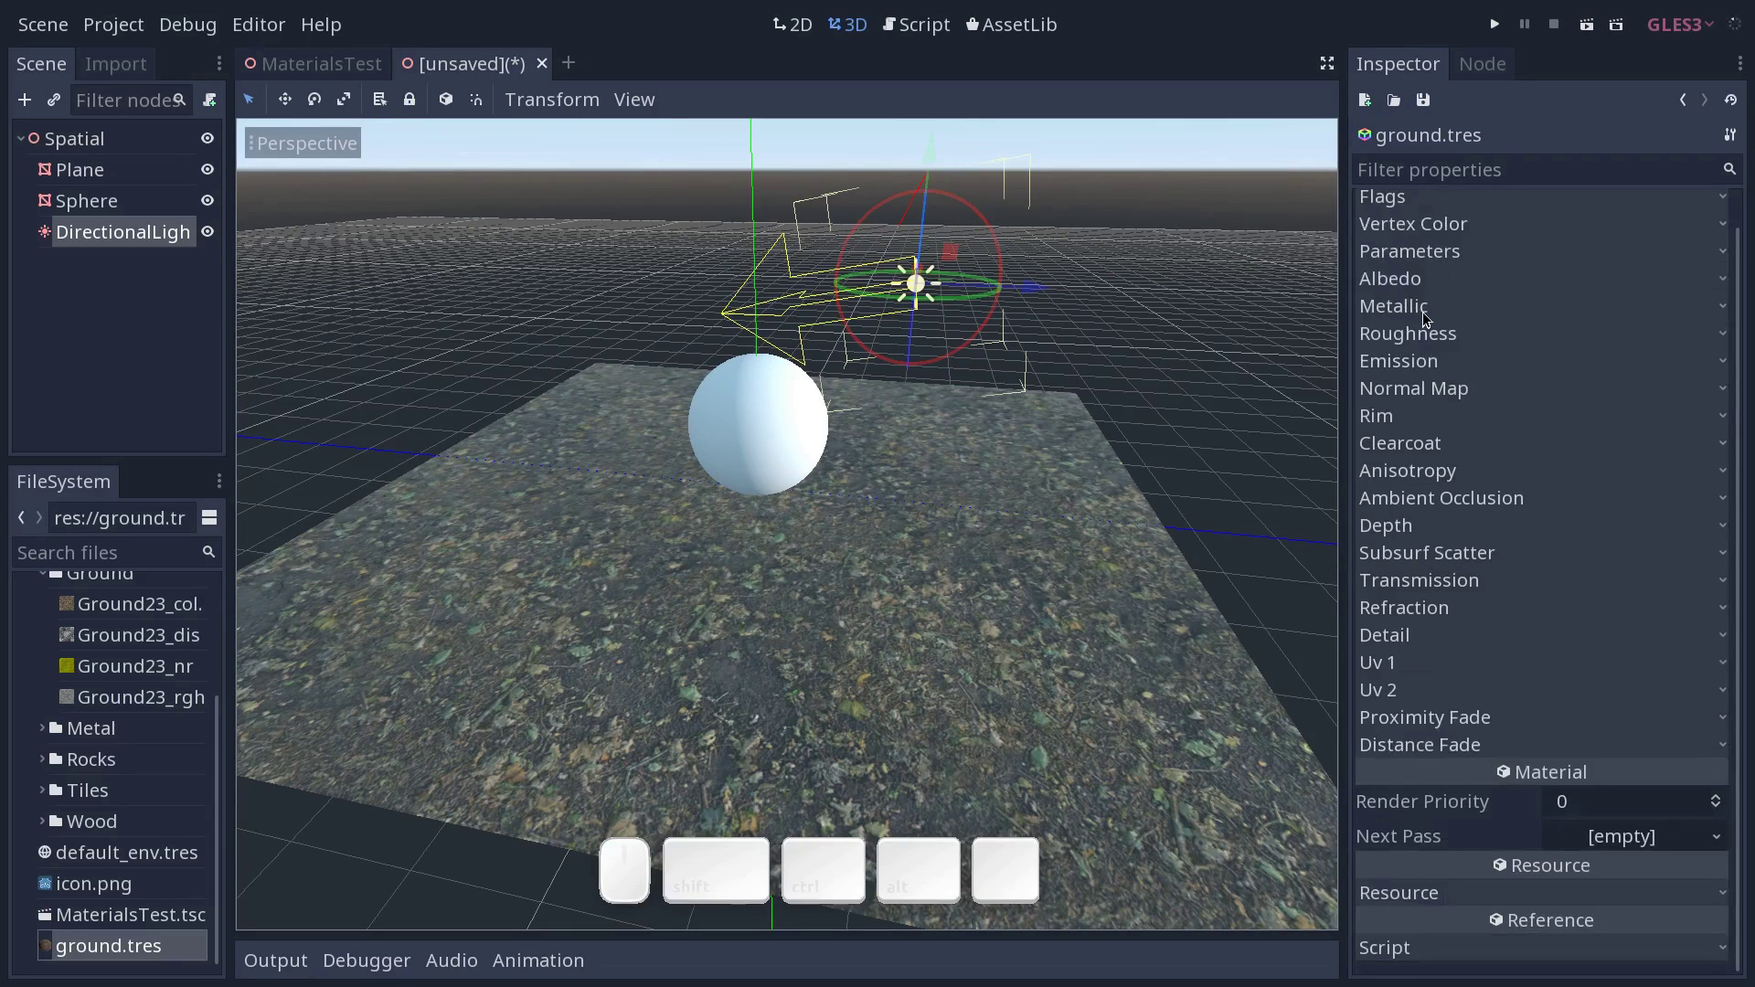
click(220, 747)
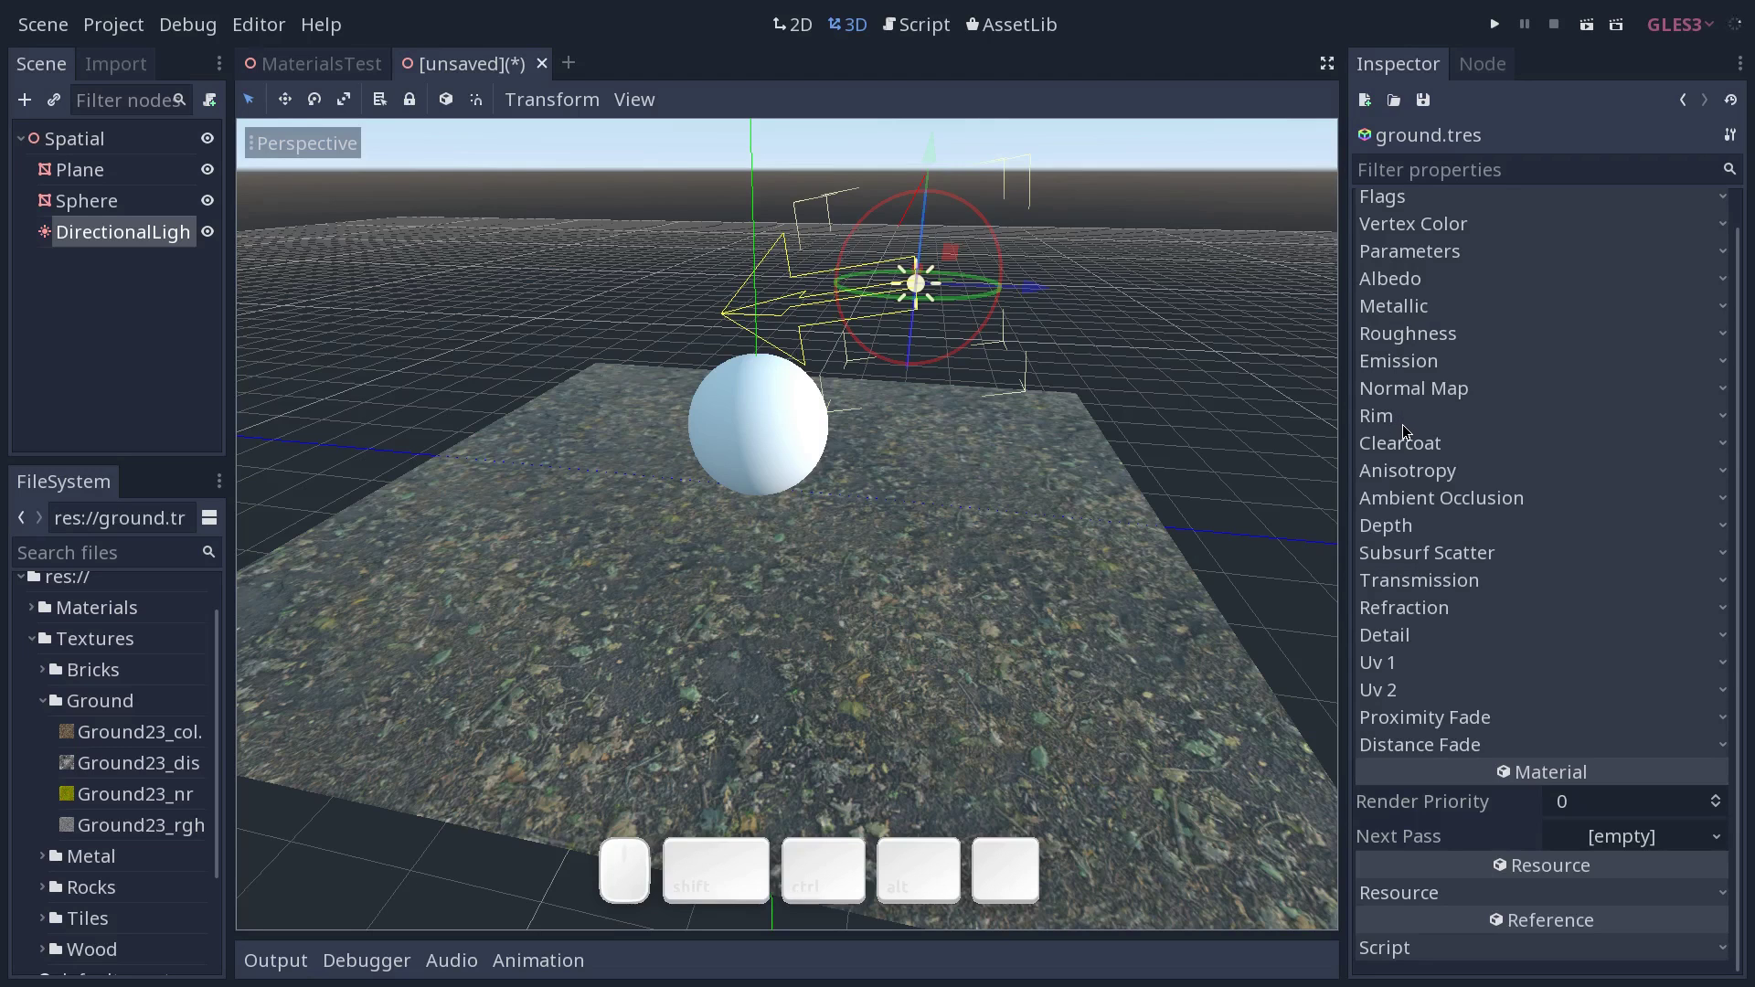
Enable the rim effect on the ground material and lower its strength to 0.14.
click(1413, 421)
click(1566, 443)
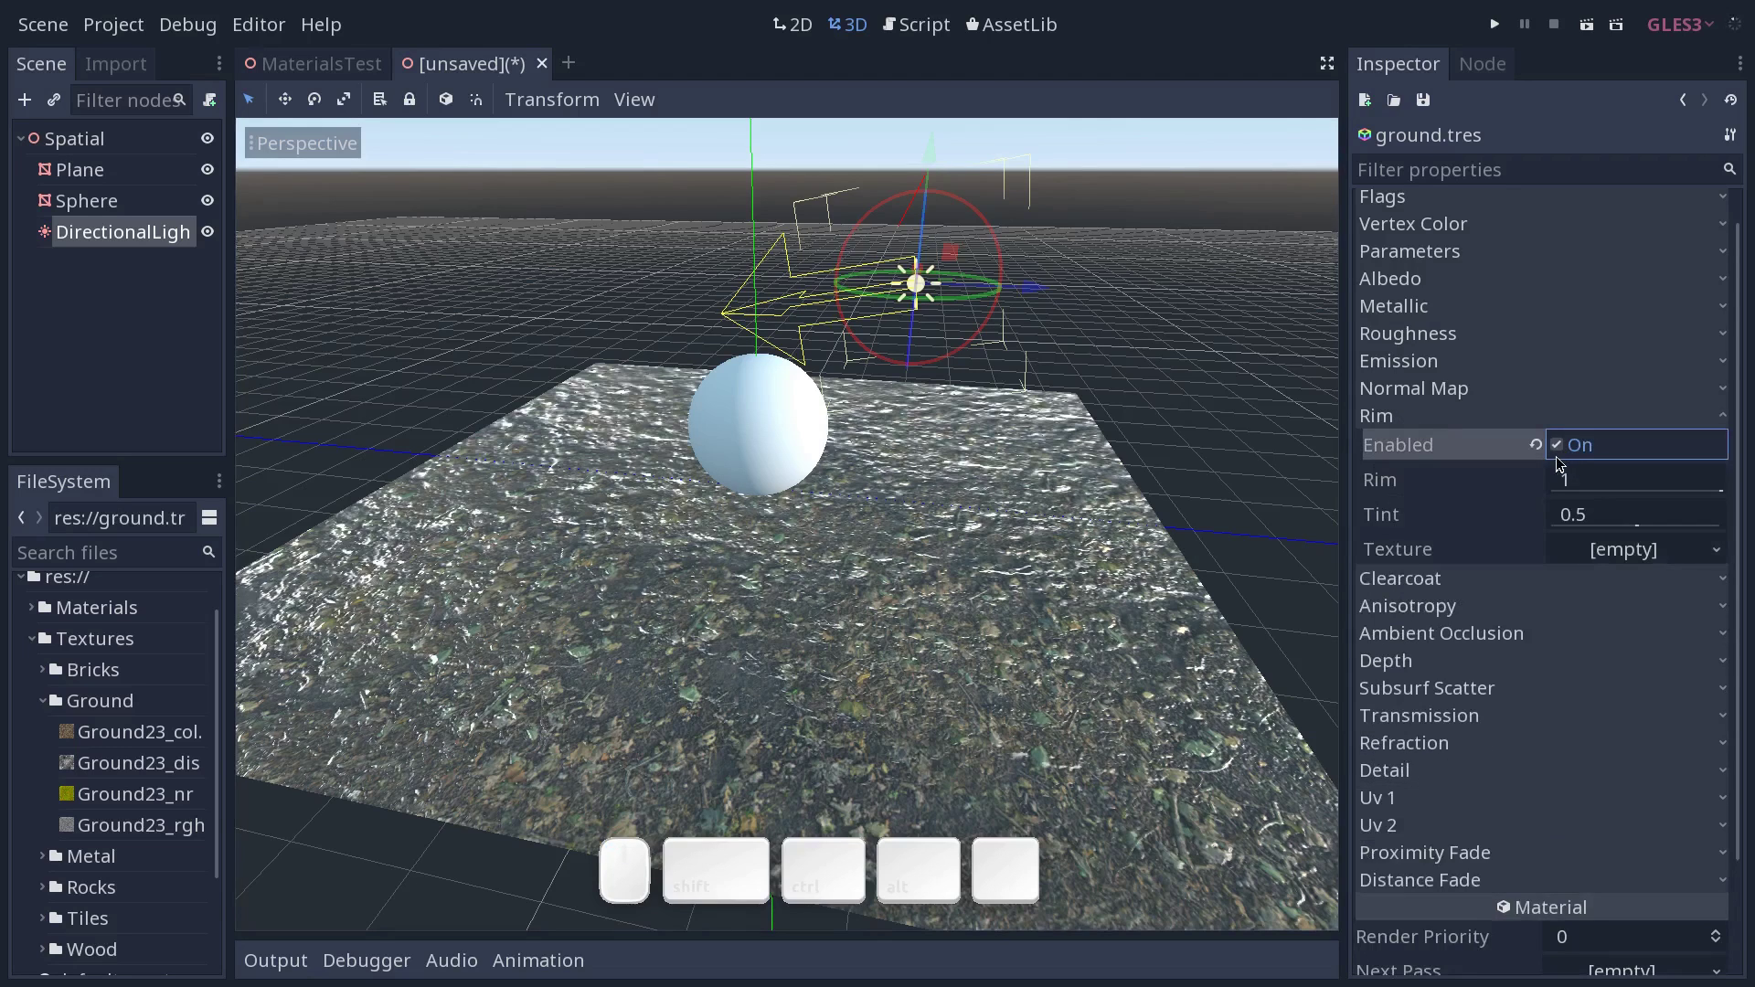
middle_click(1245, 452)
middle_click(1264, 441)
click(1275, 435)
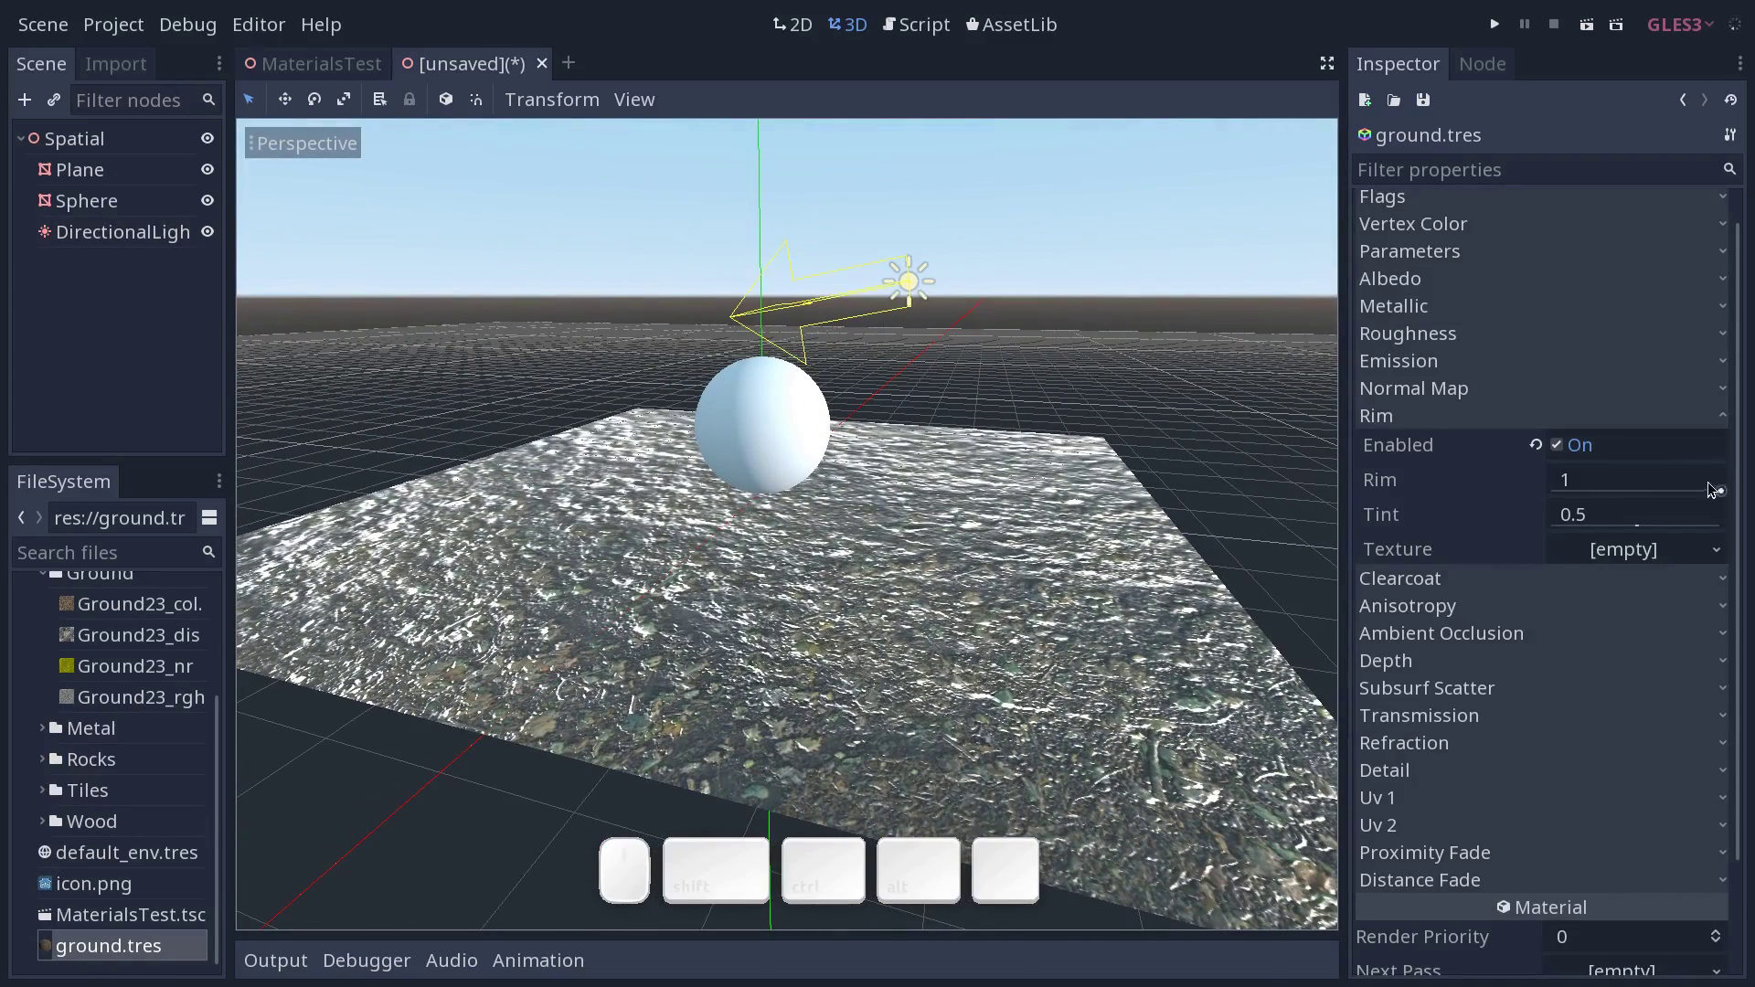
drag(1719, 488, 1547, 484)
drag(1187, 534, 1167, 555)
middle_click(1171, 555)
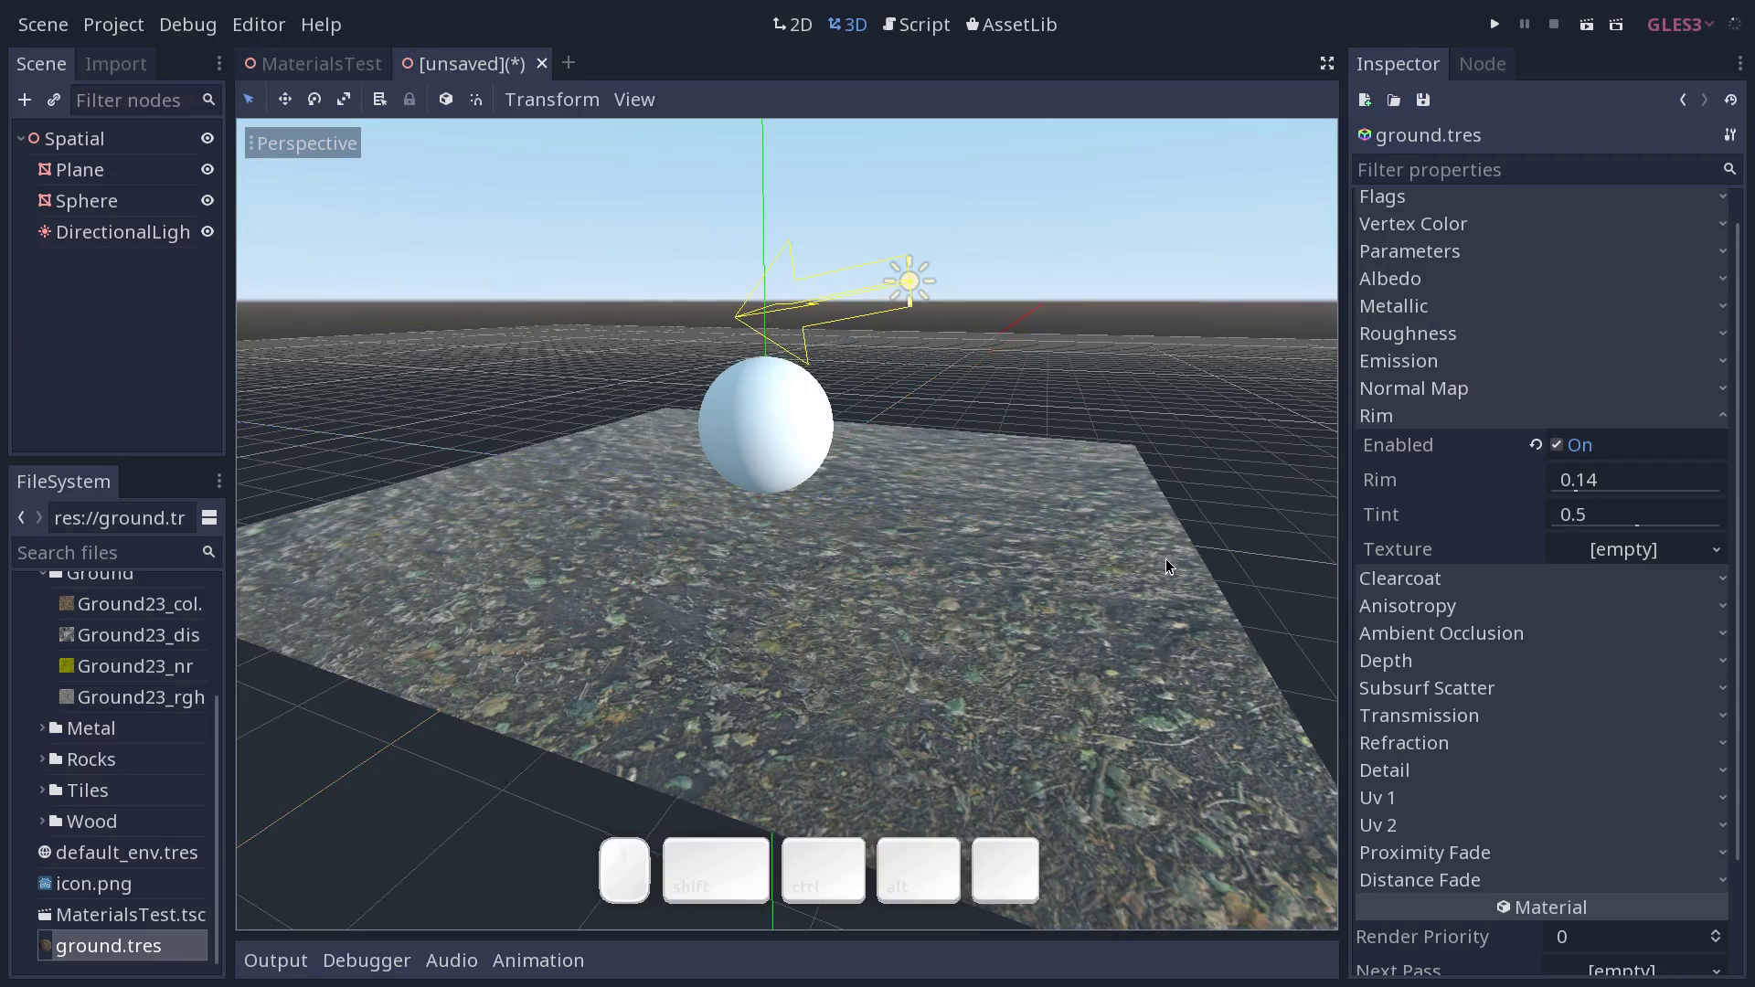
click(1558, 444)
click(1484, 423)
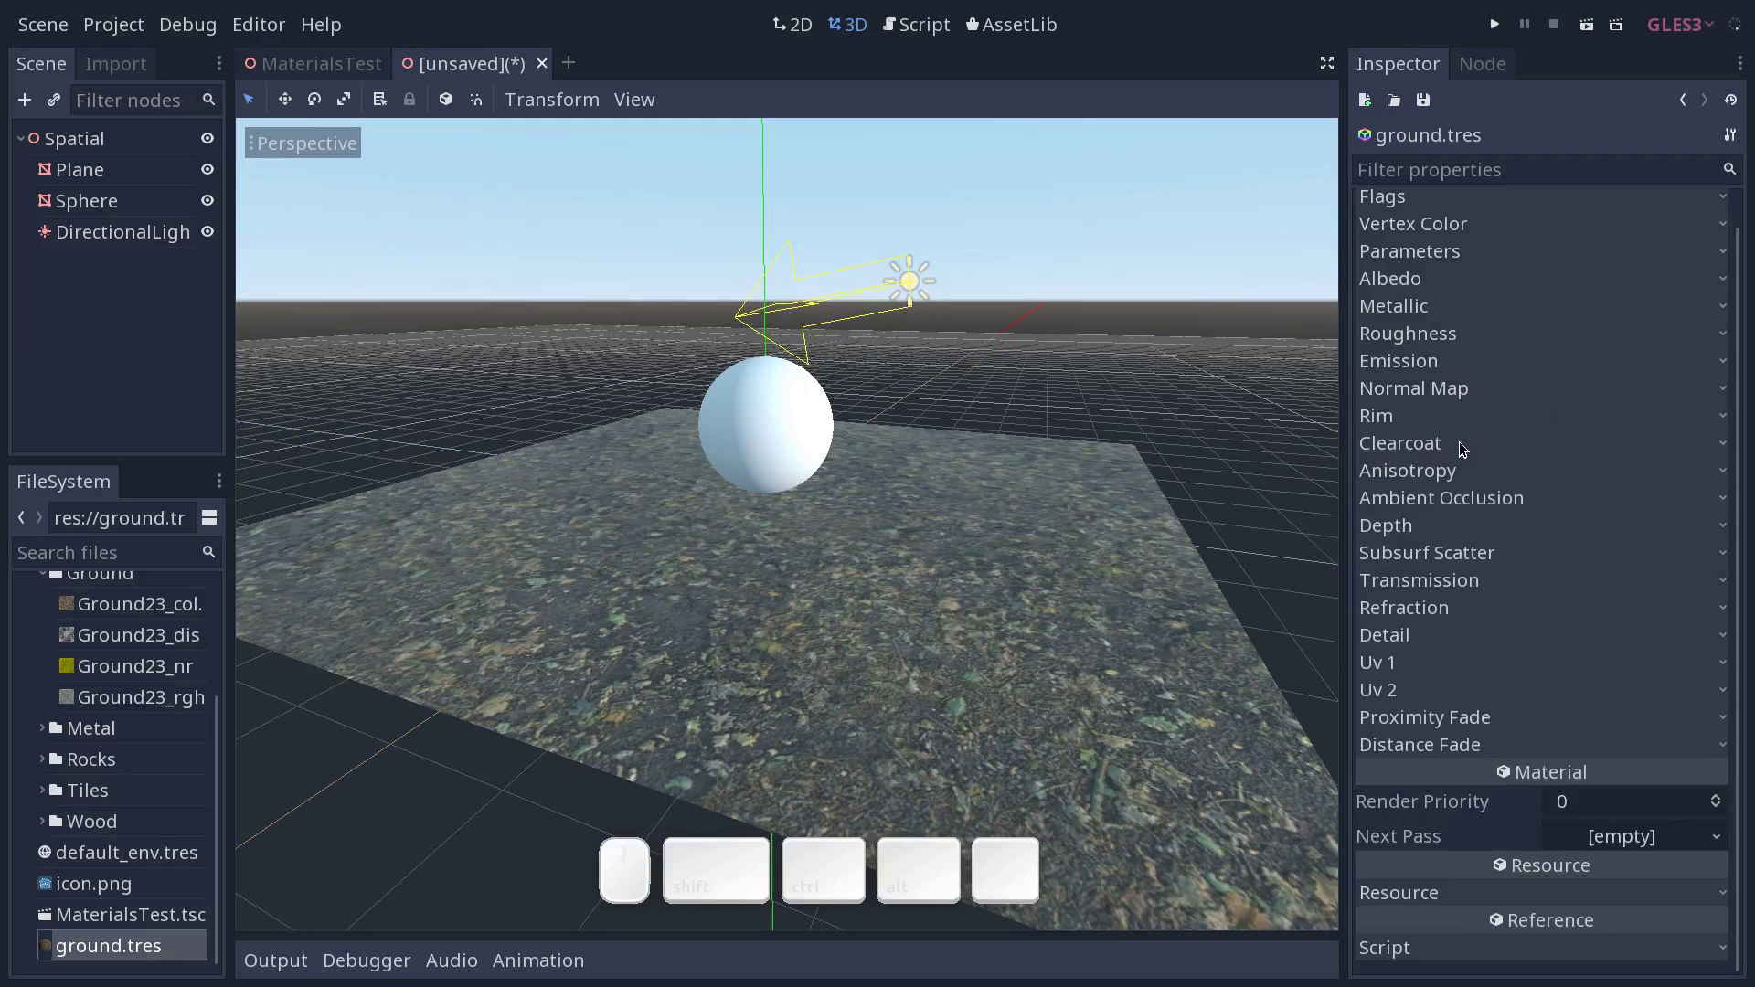
Look over the Clearcoat and Ambient Occlusion groups without enabling them.
click(1457, 450)
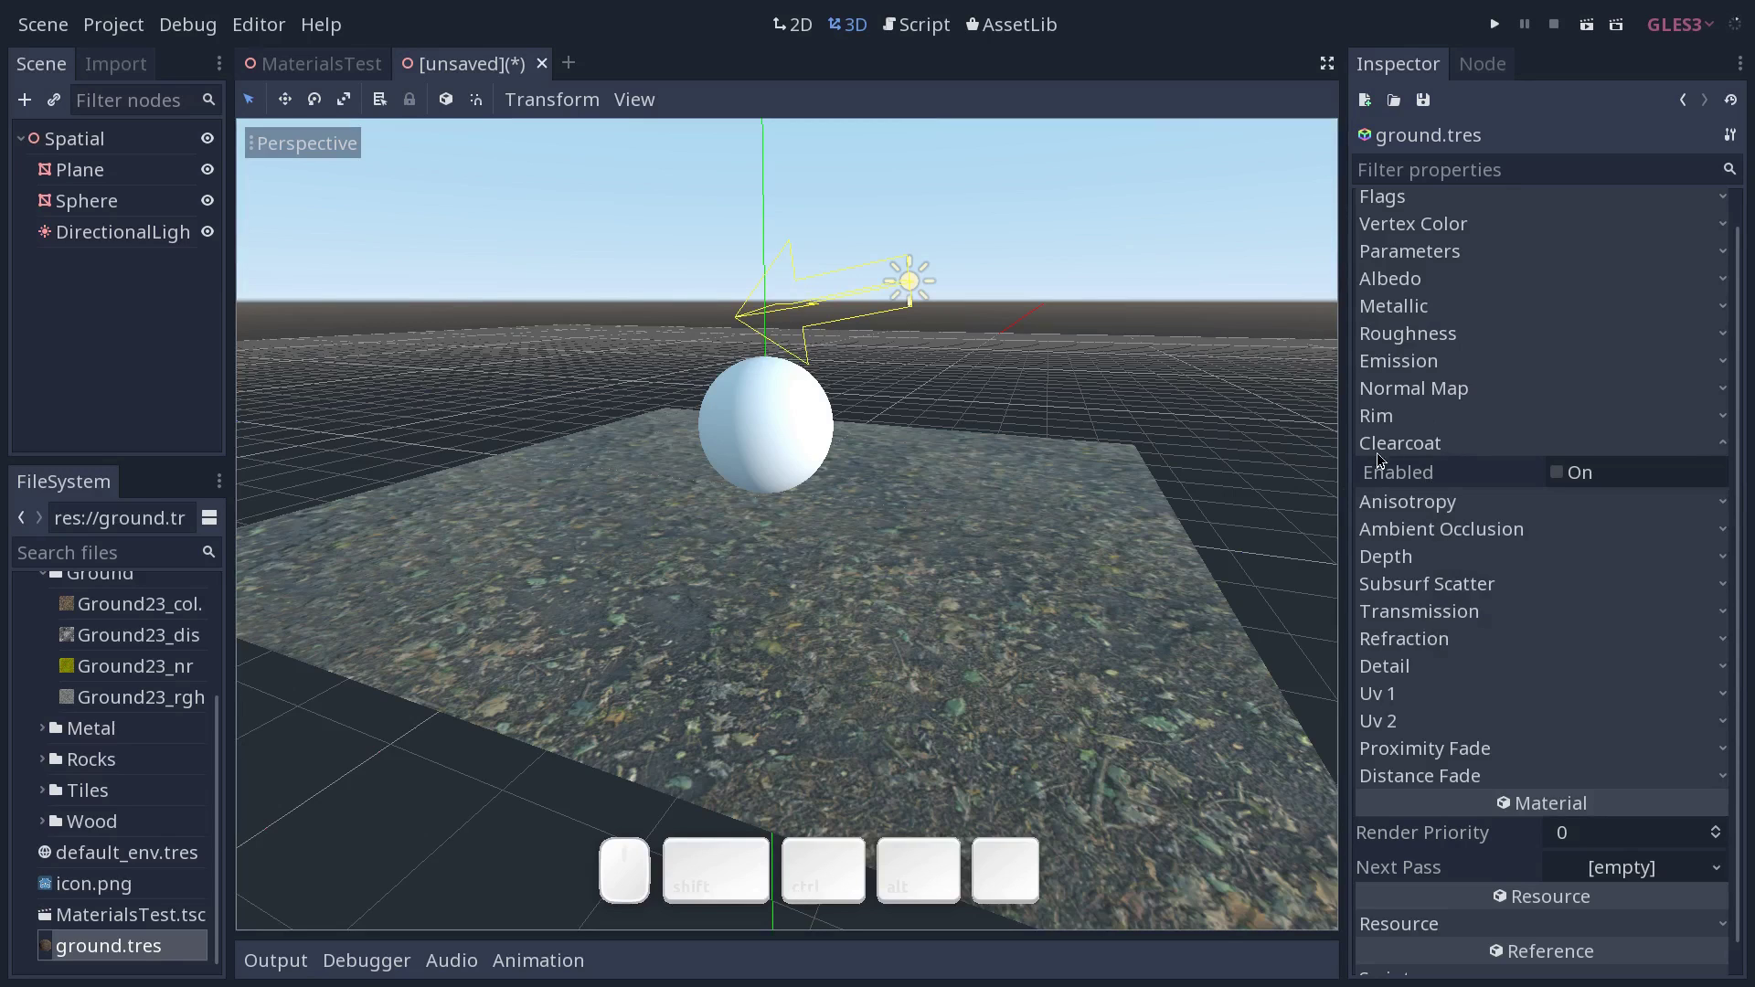
click(1481, 458)
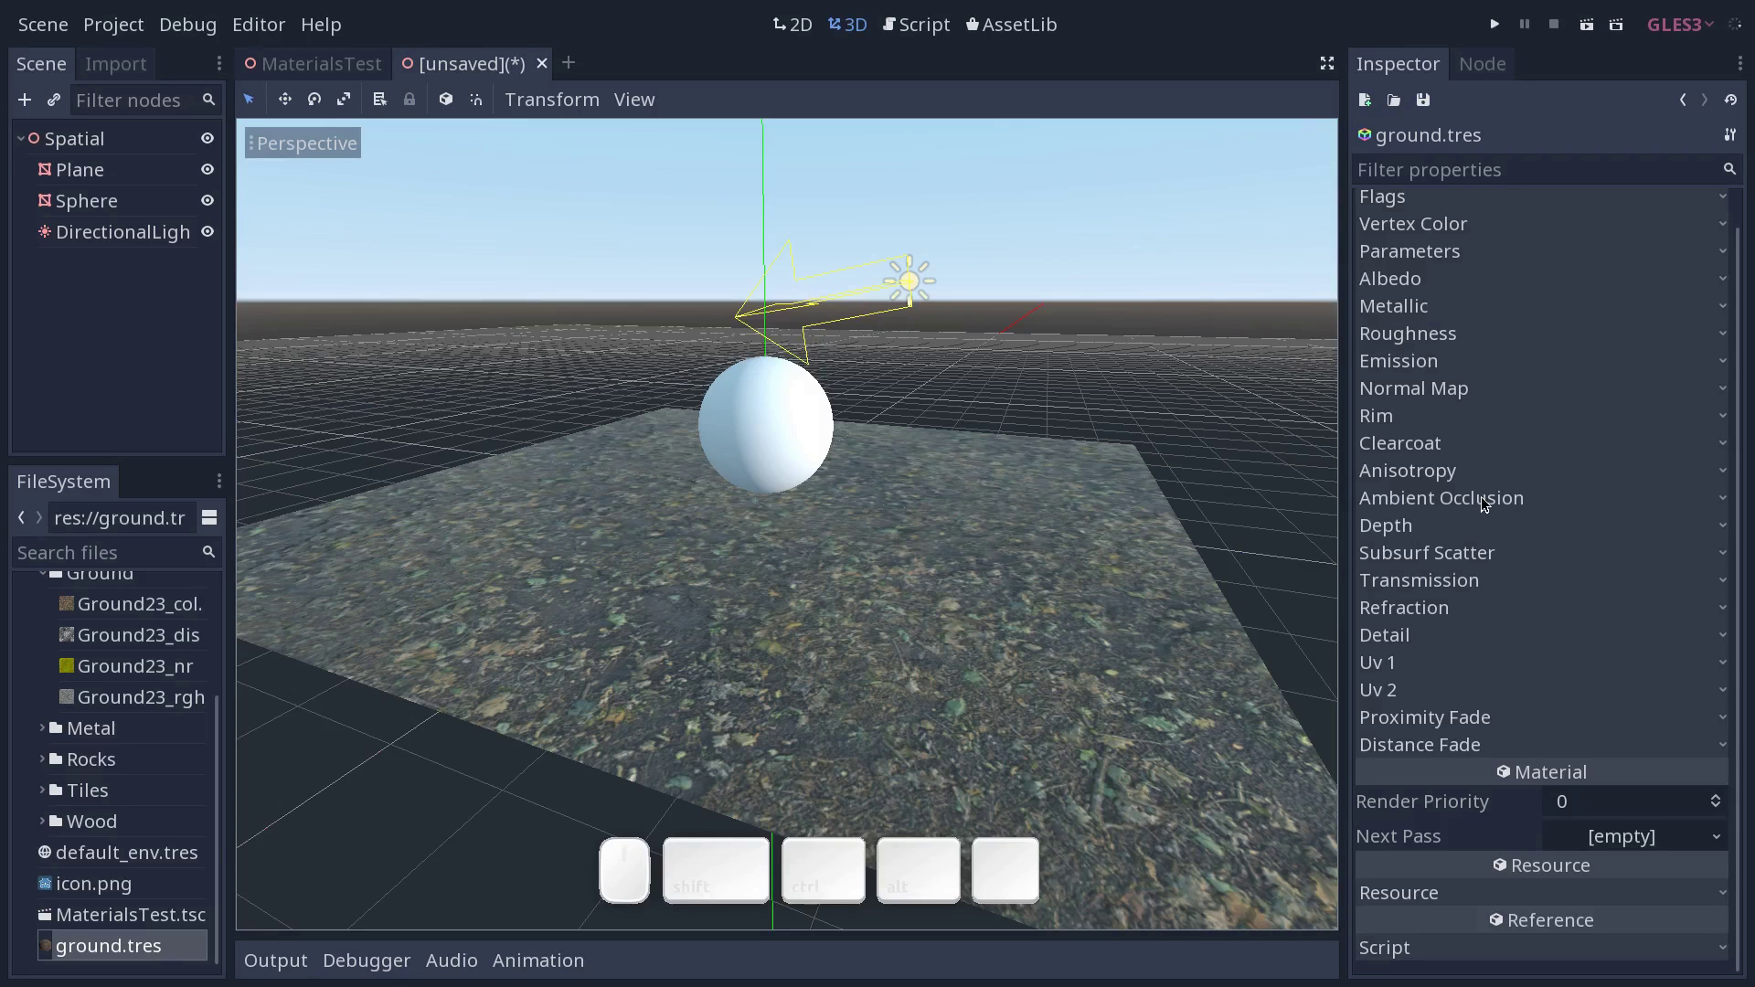
click(1501, 504)
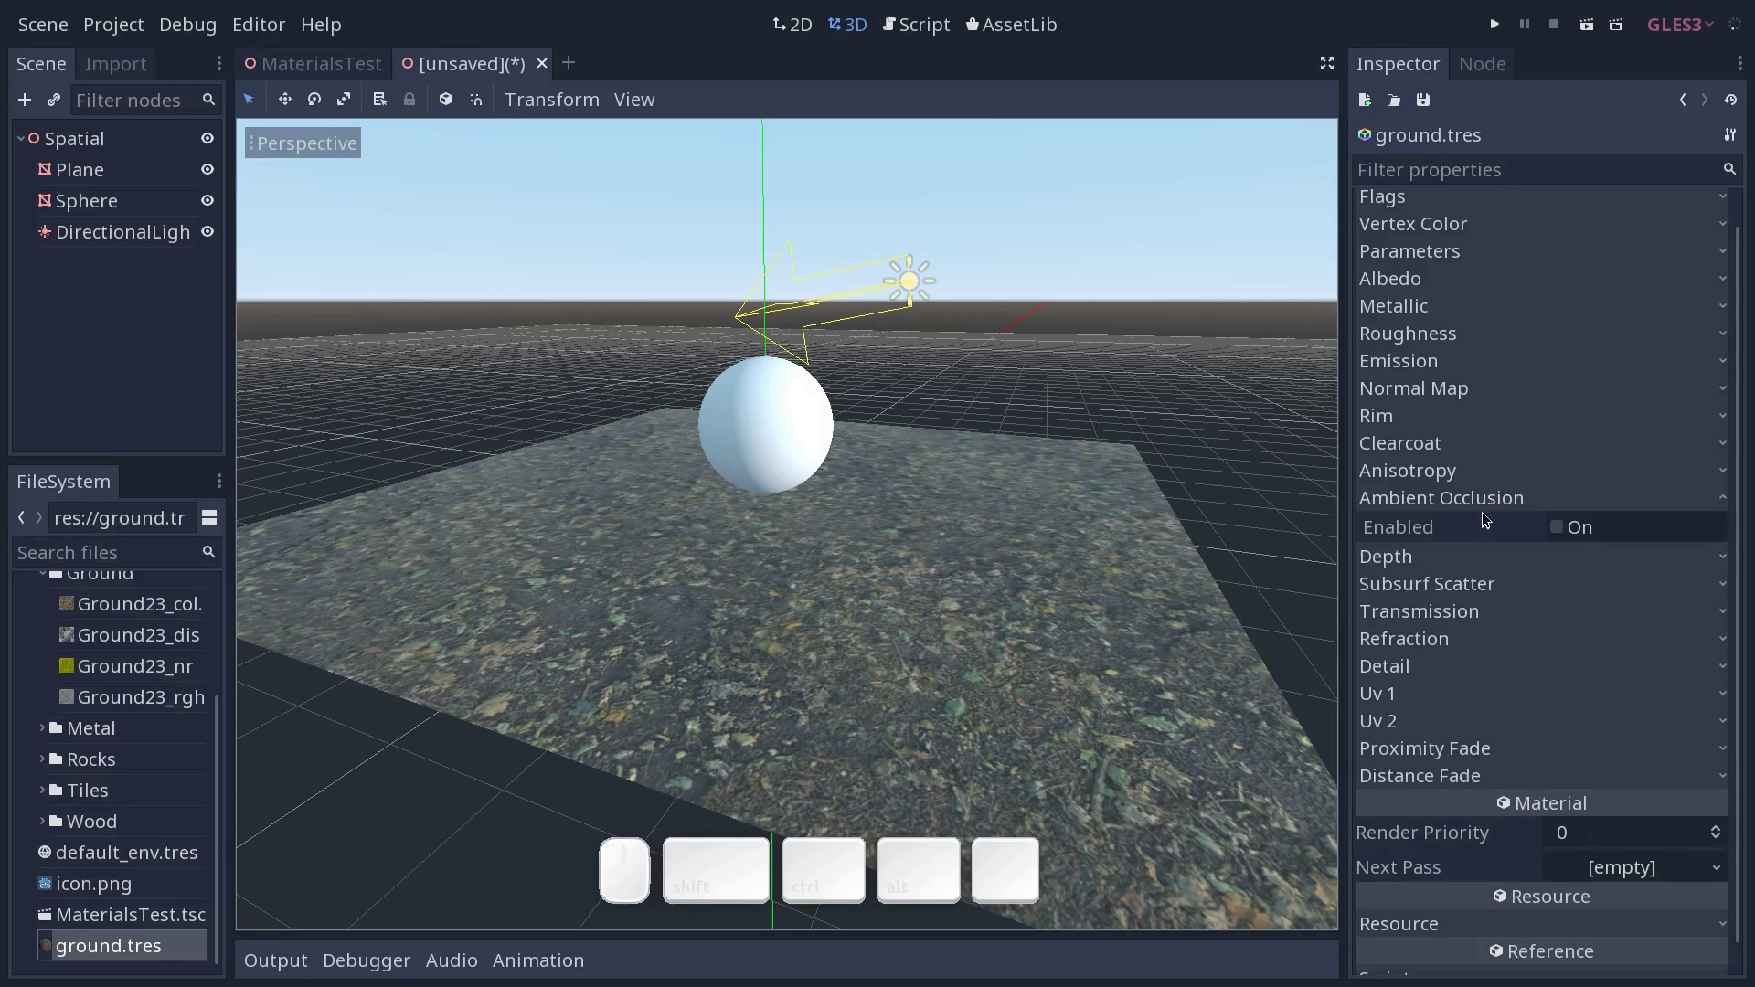
click(1479, 505)
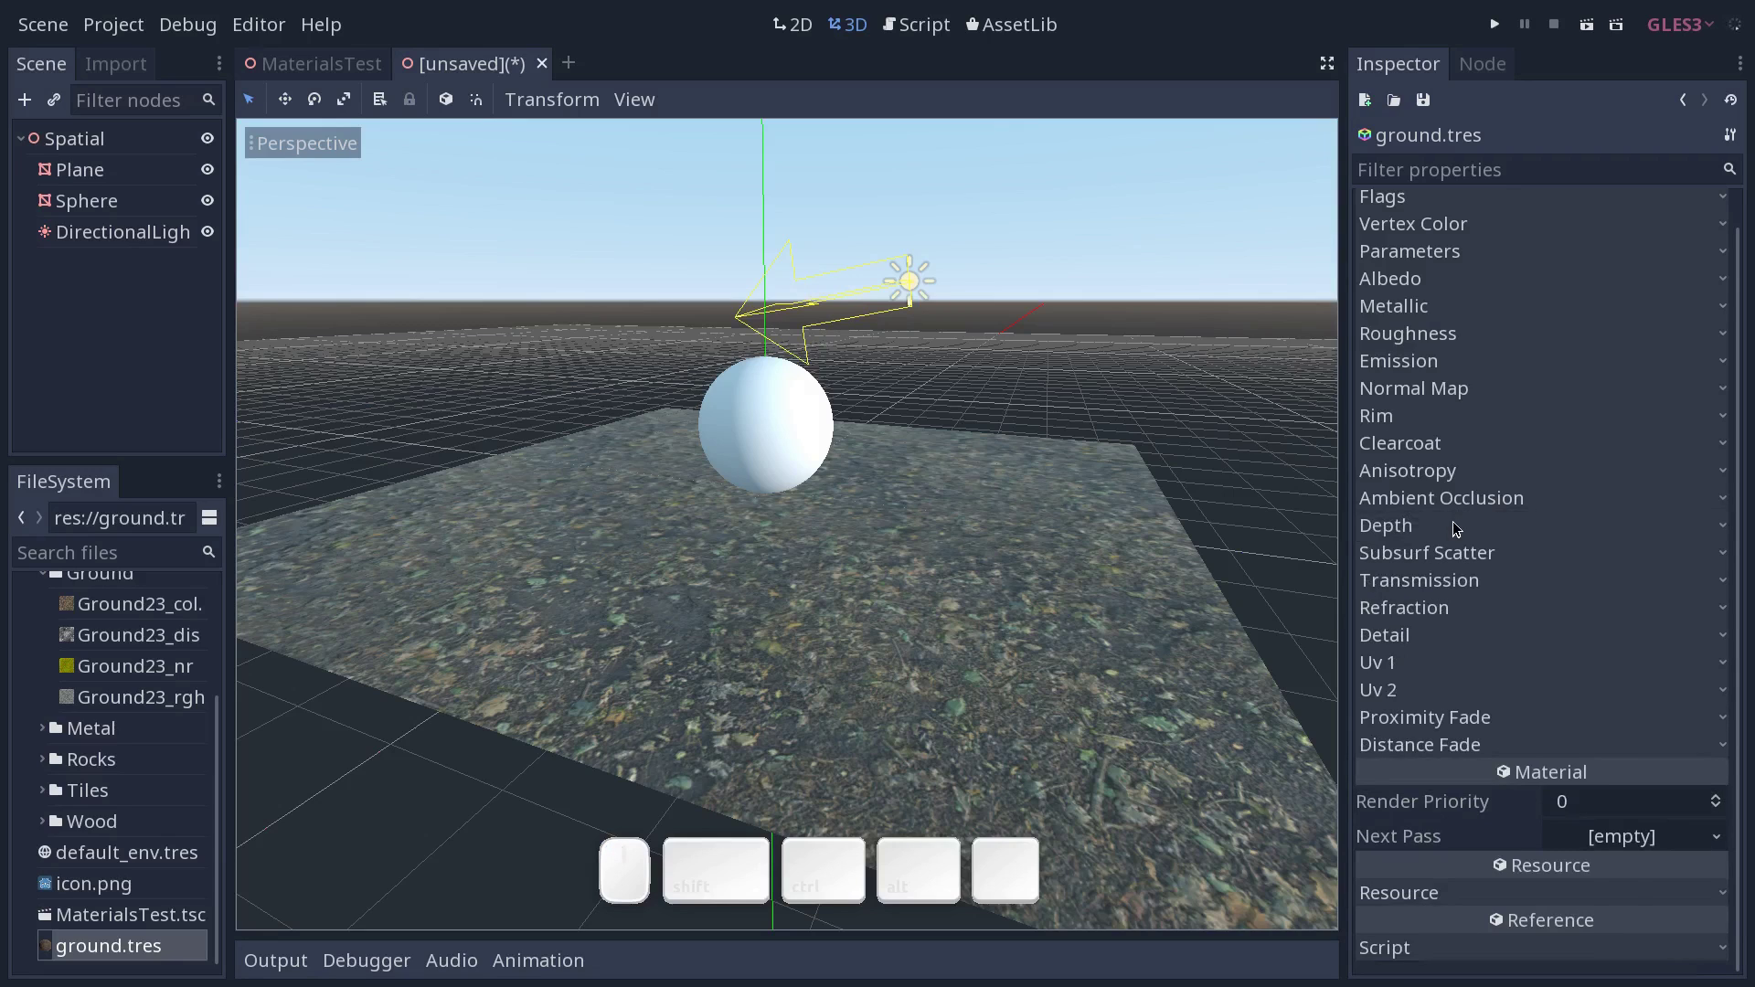
Enable depth on the ground material with Ground23_disp as its depth texture.
click(1453, 526)
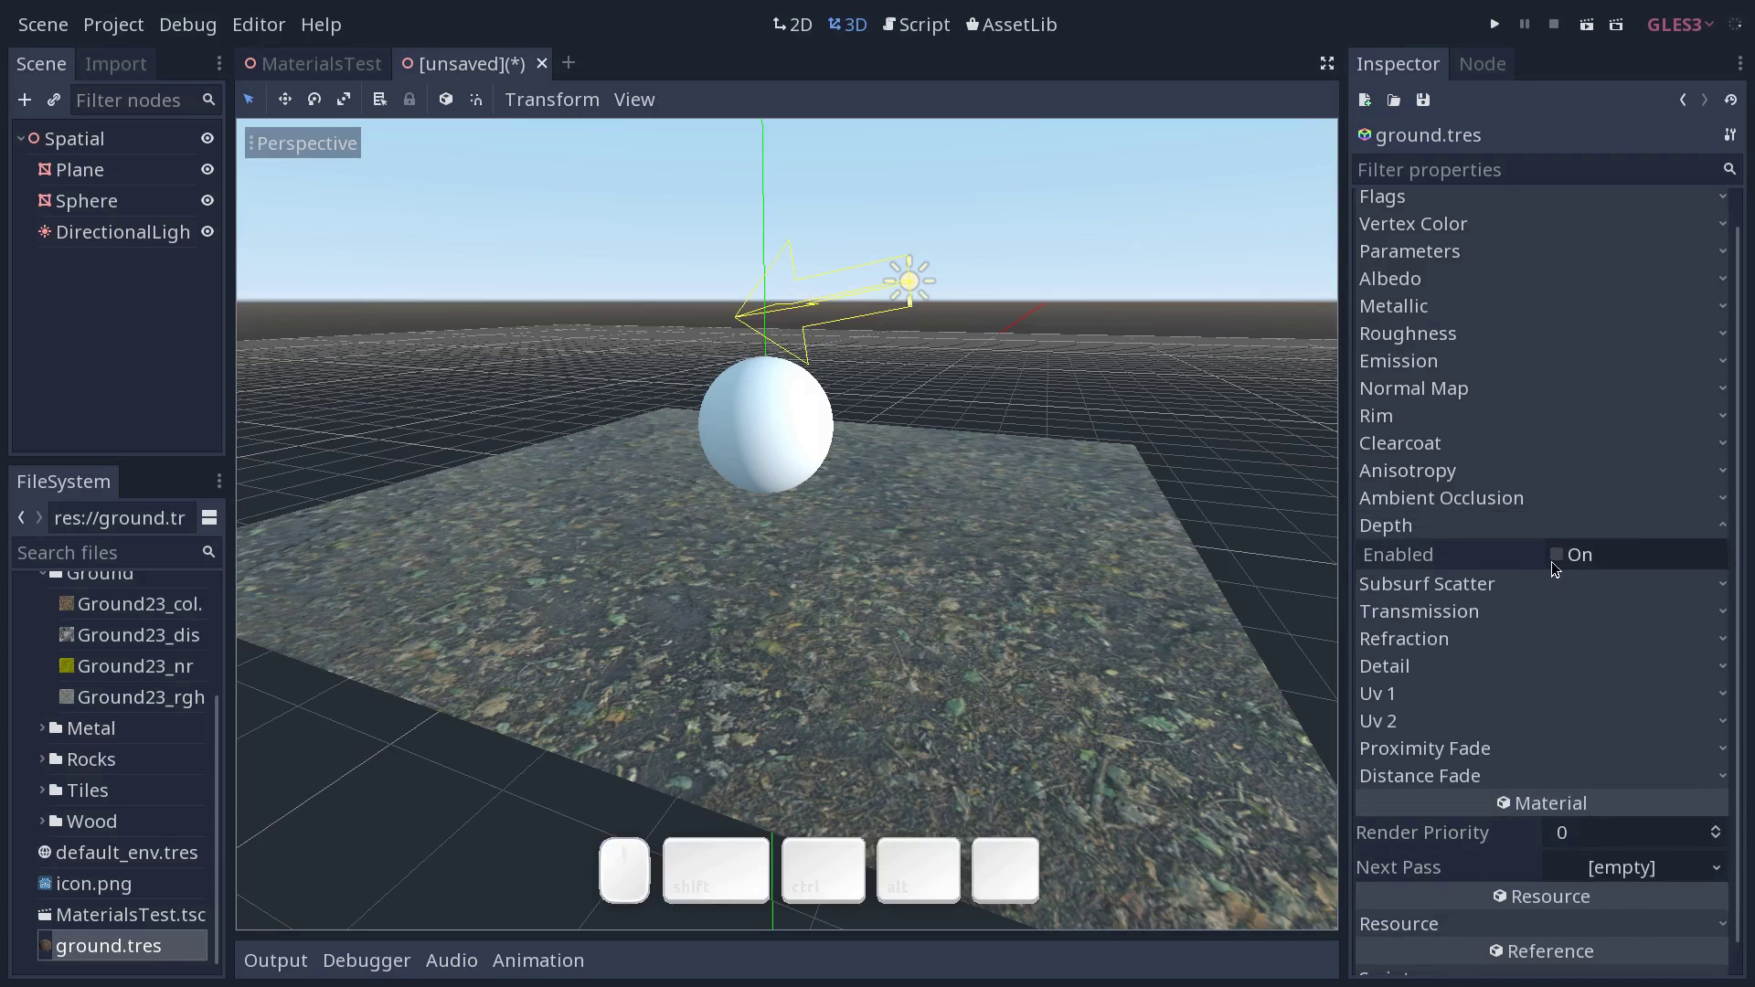
click(1561, 566)
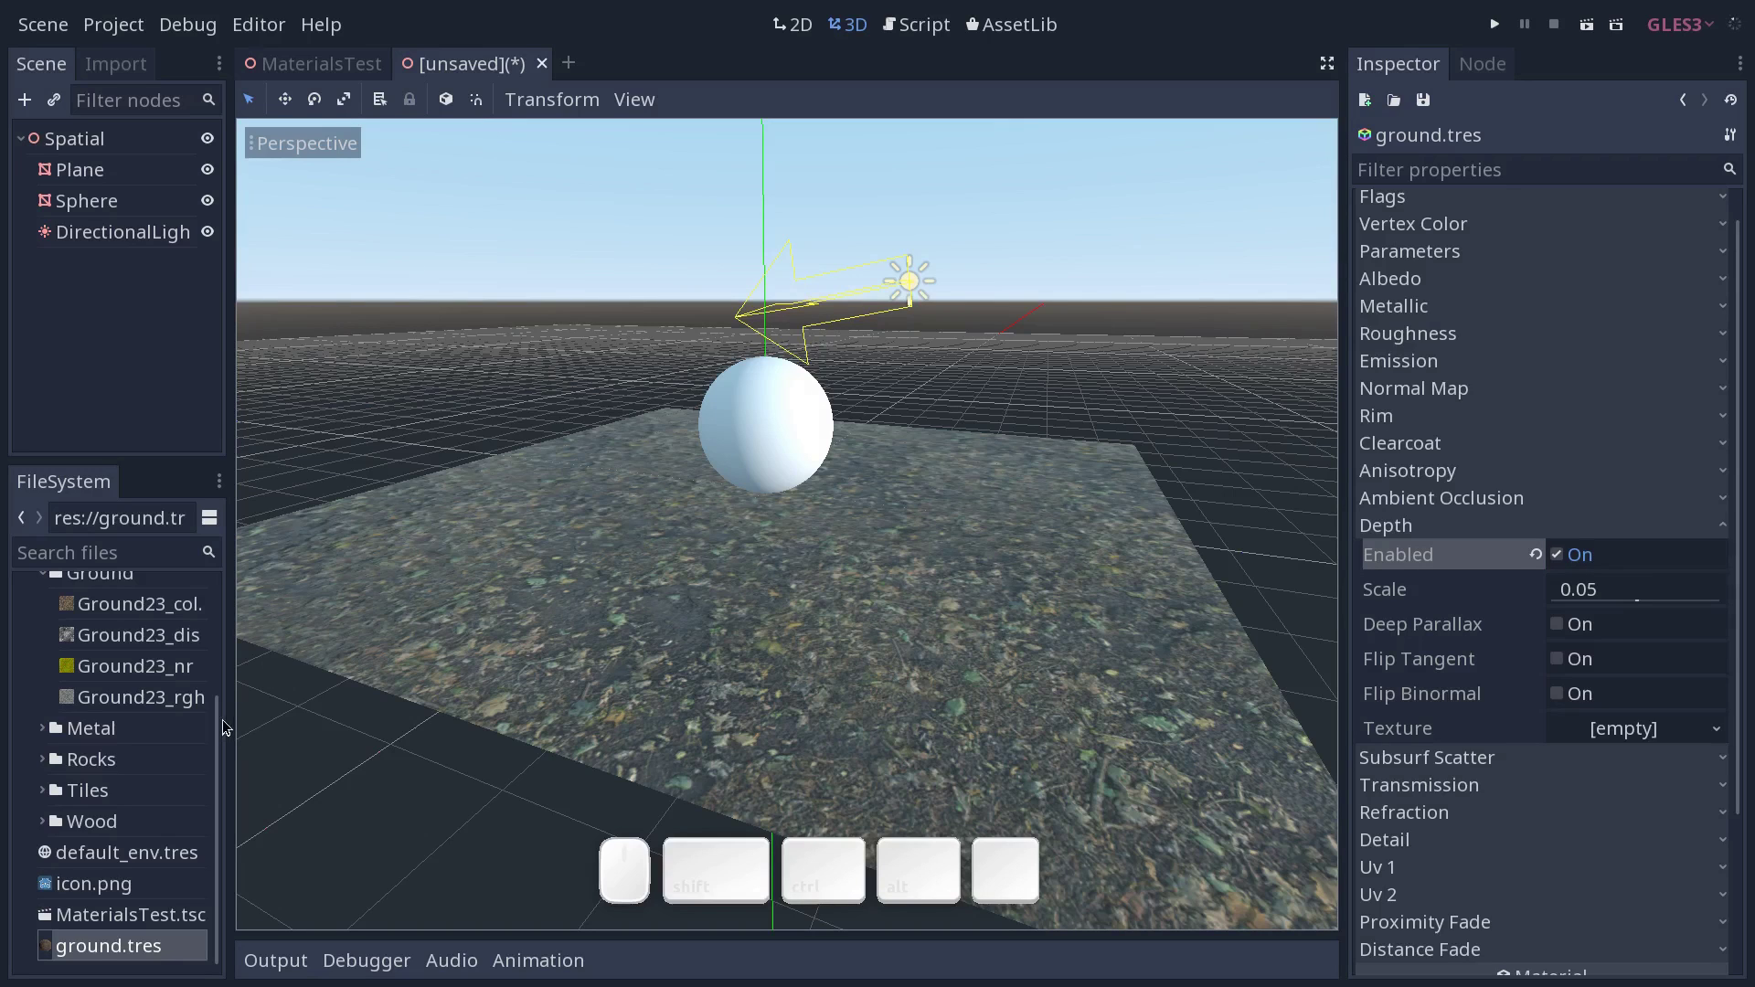
drag(227, 731, 171, 720)
click(165, 704)
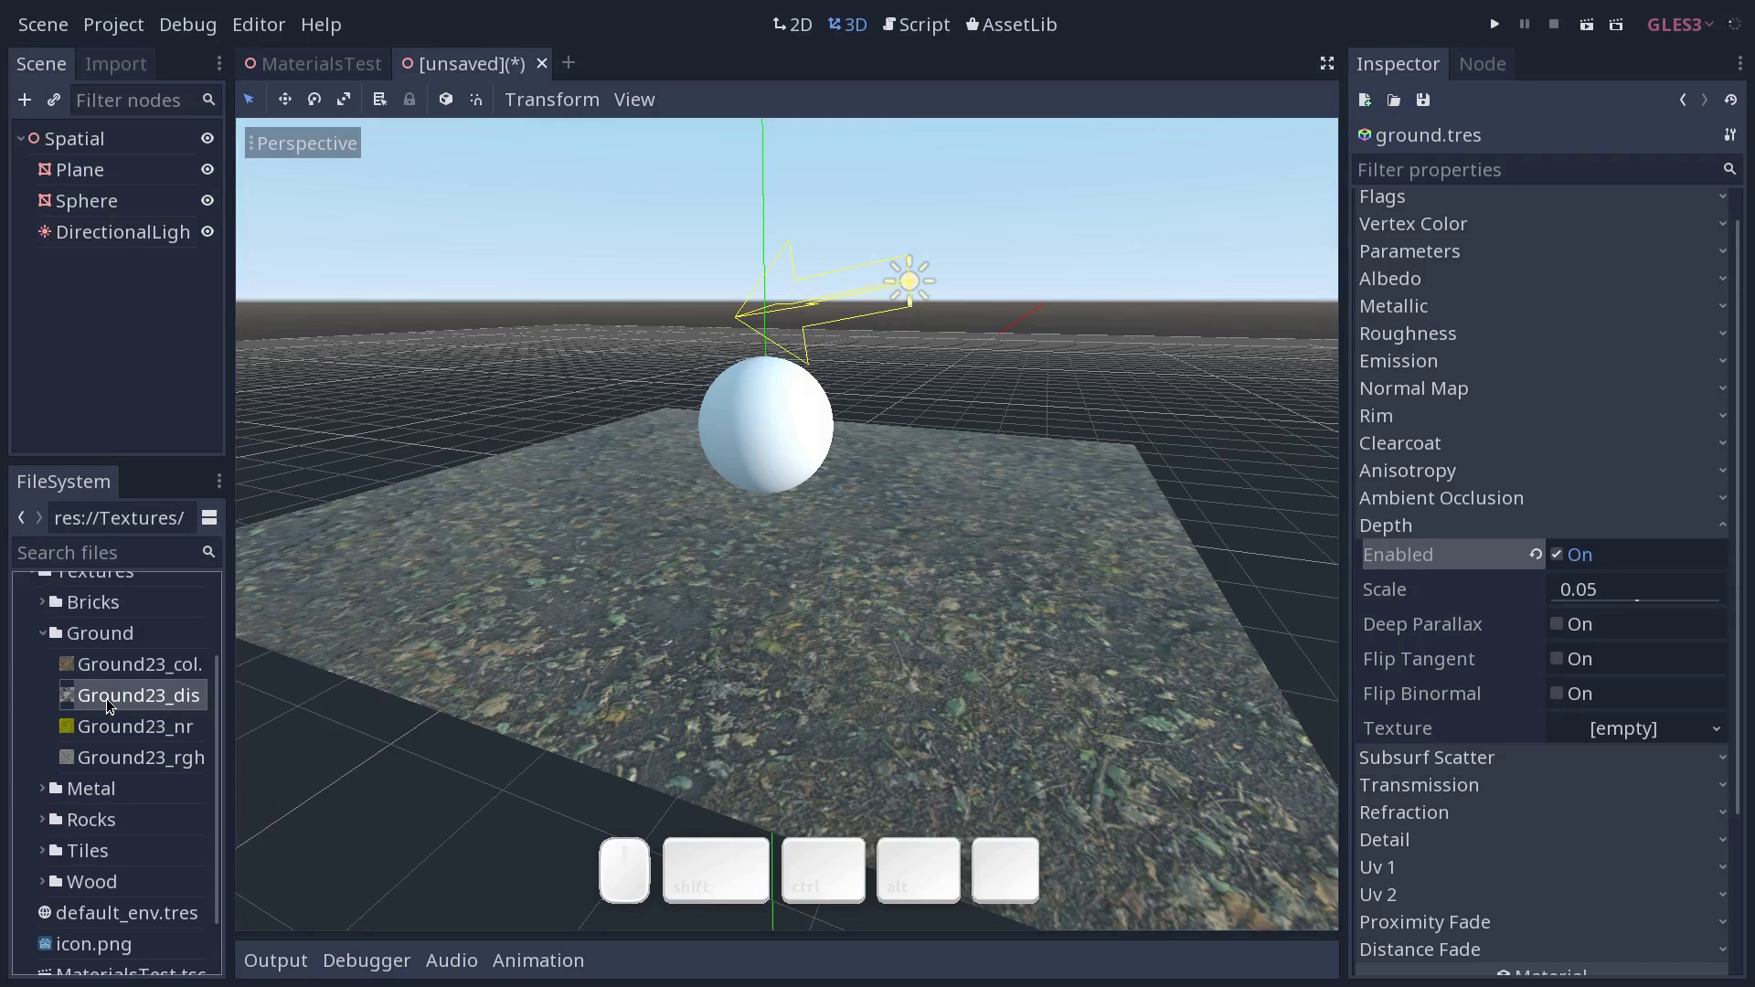
drag(92, 697, 1549, 731)
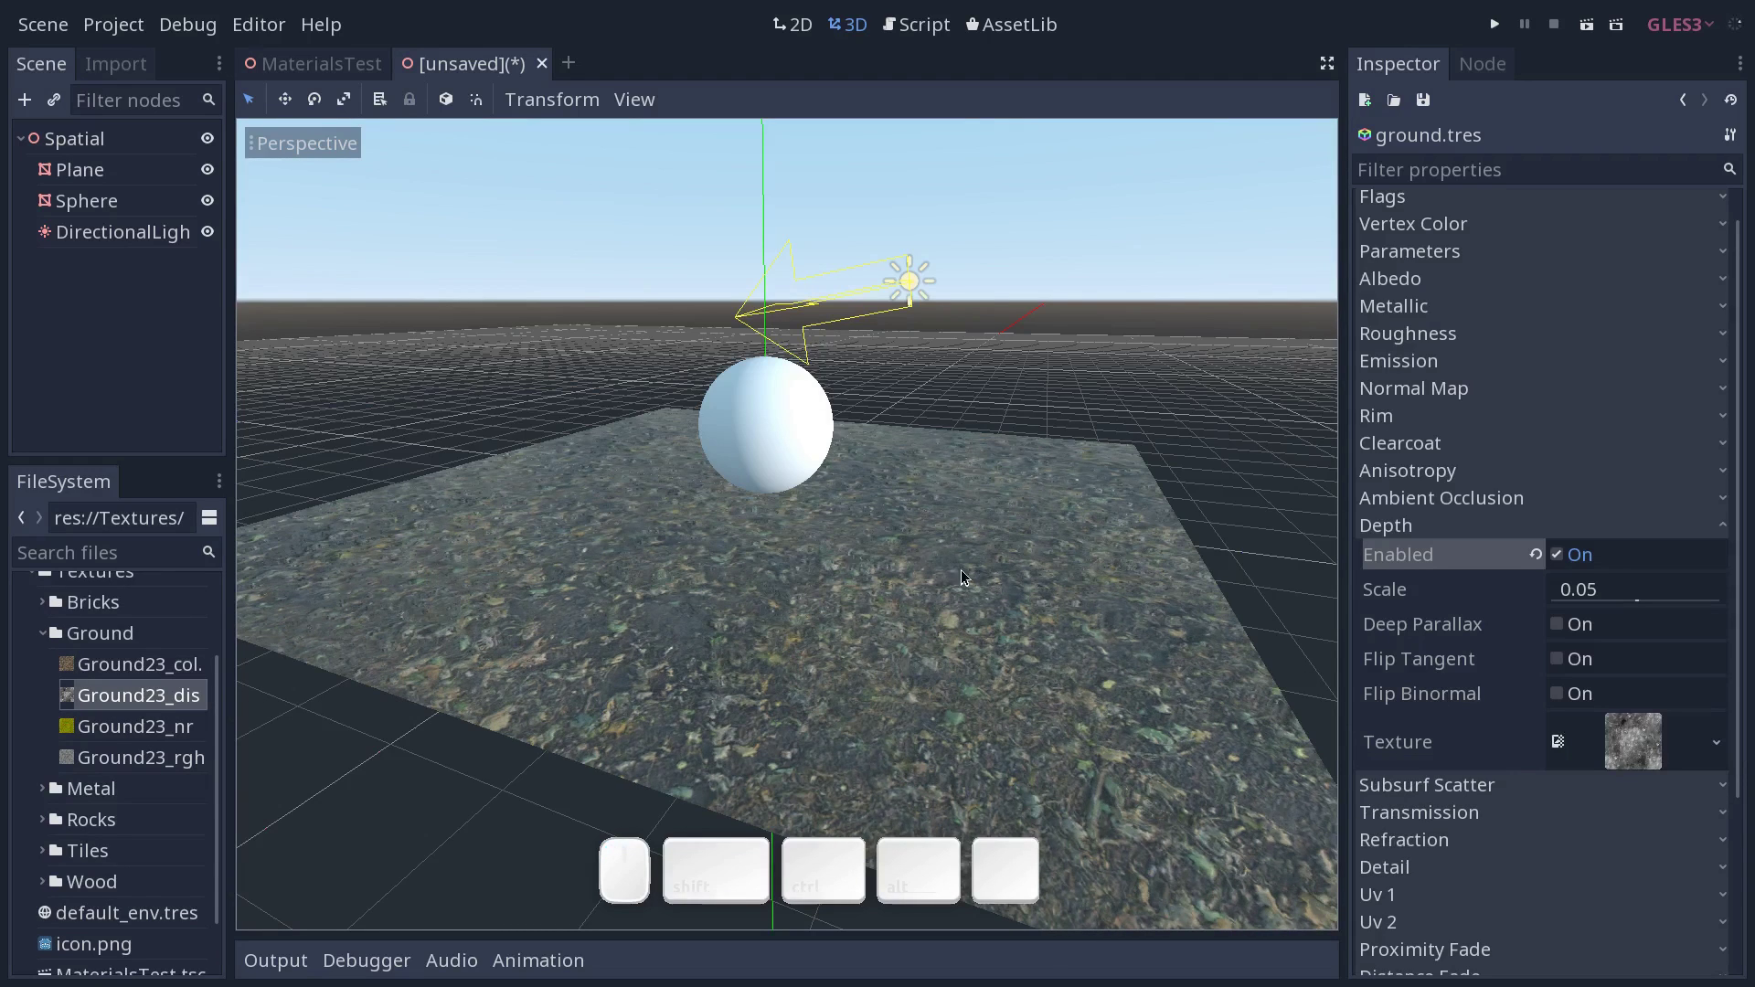
drag(1060, 594, 1088, 566)
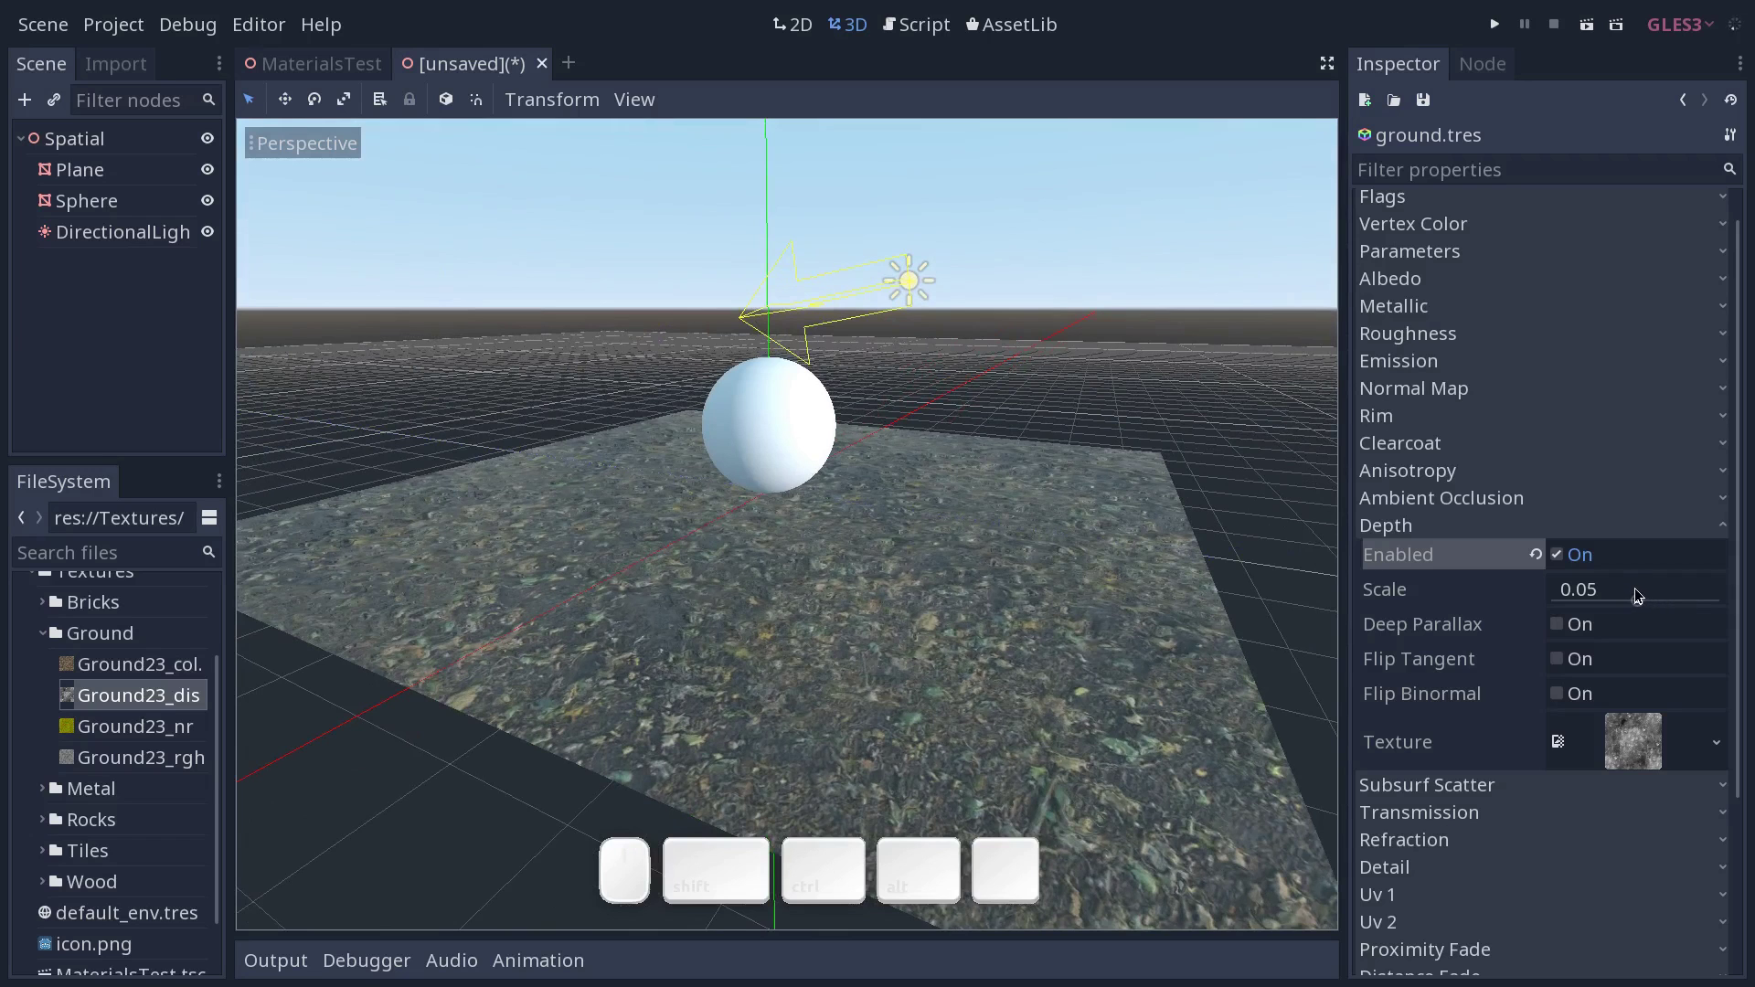
drag(1128, 590, 1188, 570)
Turn on deep parallax for the ground depth and toggle the depth effect to compare the relief.
middle_click(1094, 567)
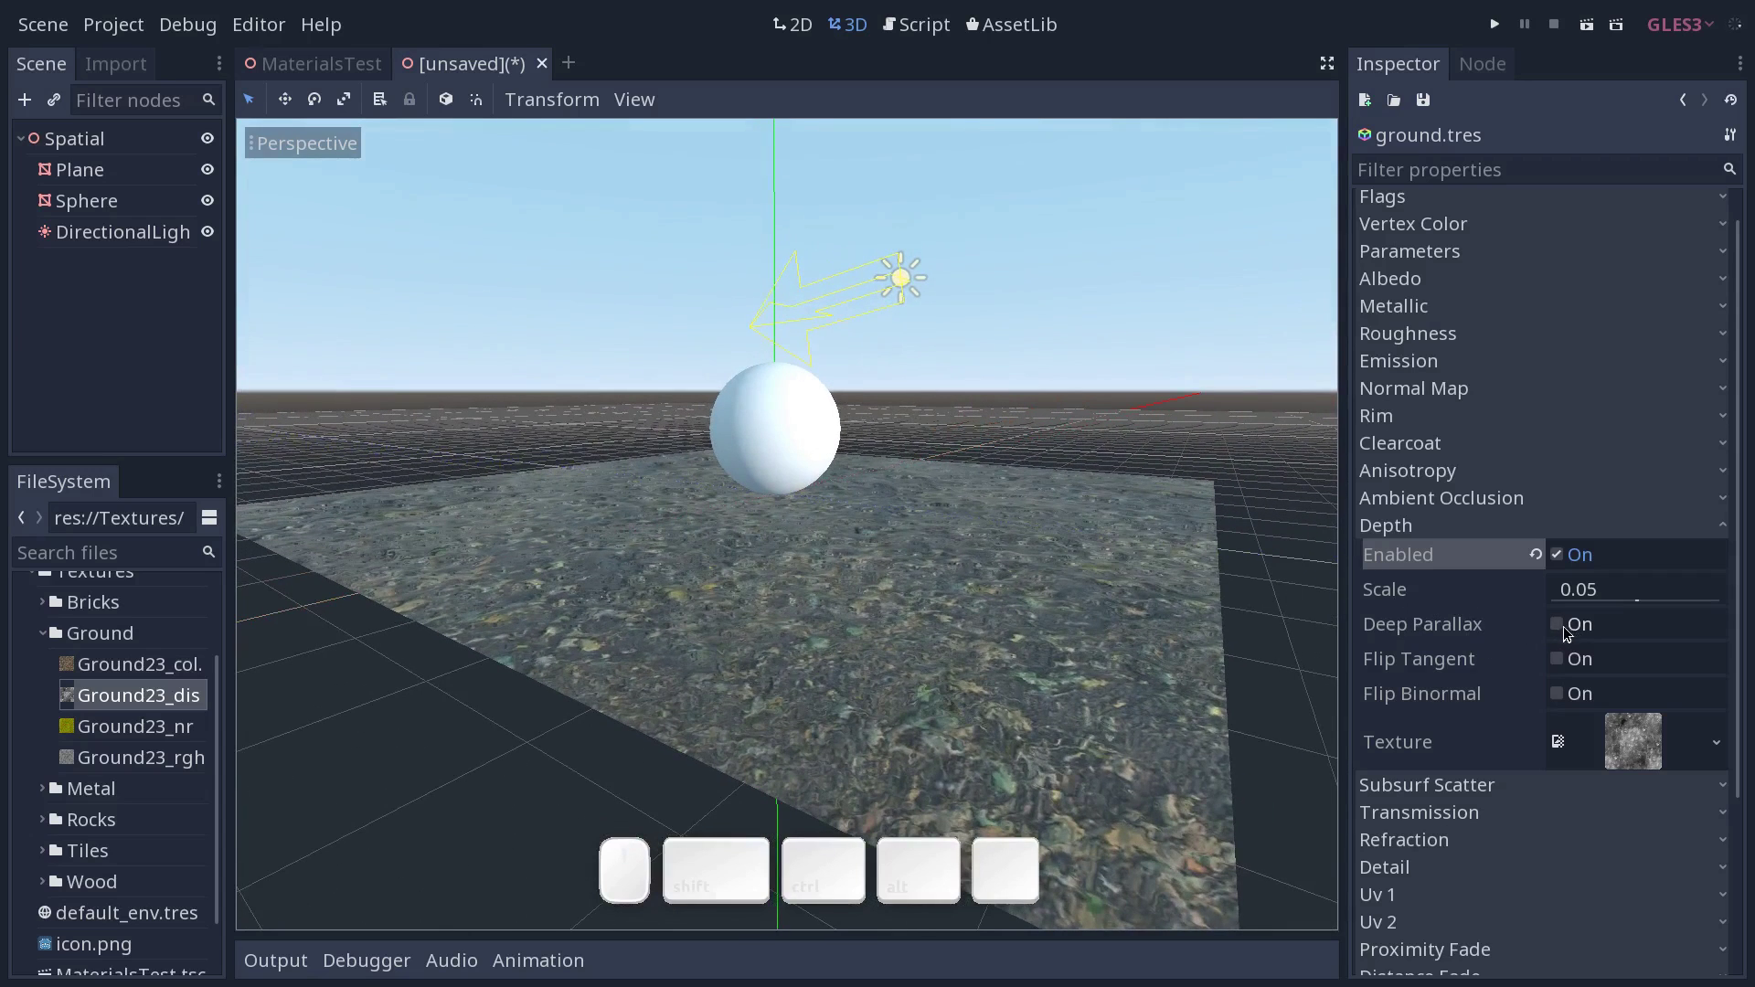
click(1564, 633)
drag(1163, 565, 1173, 567)
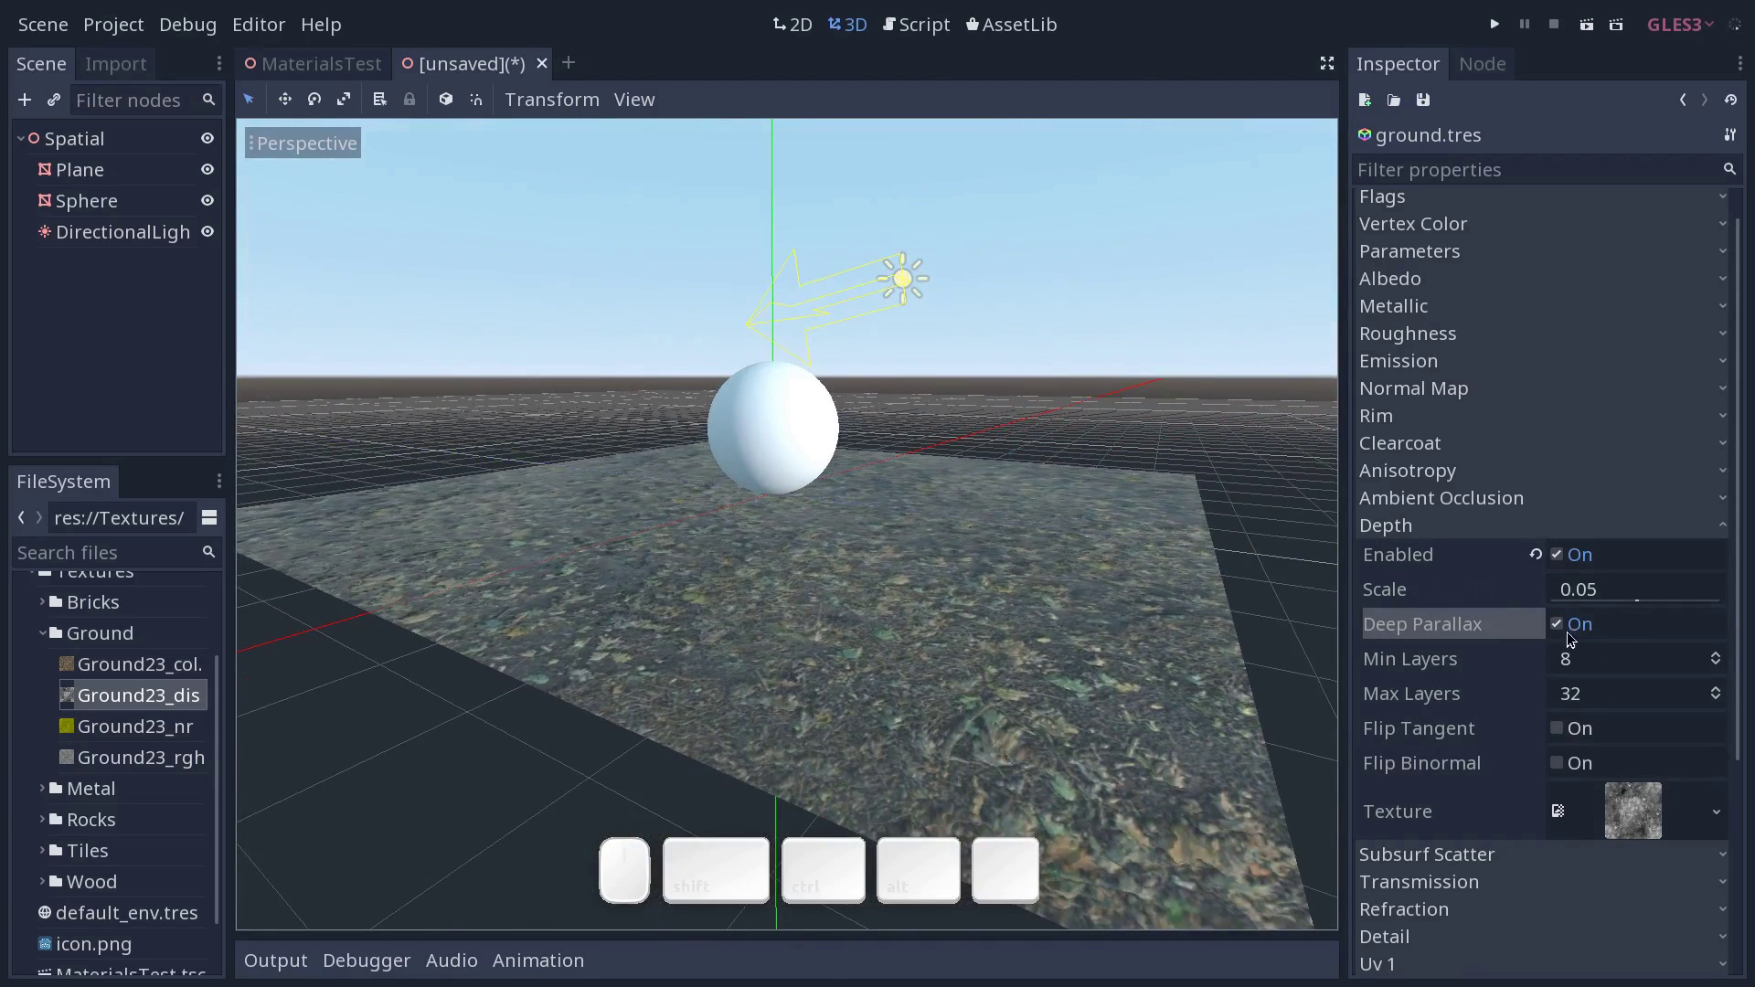
middle_click(1144, 601)
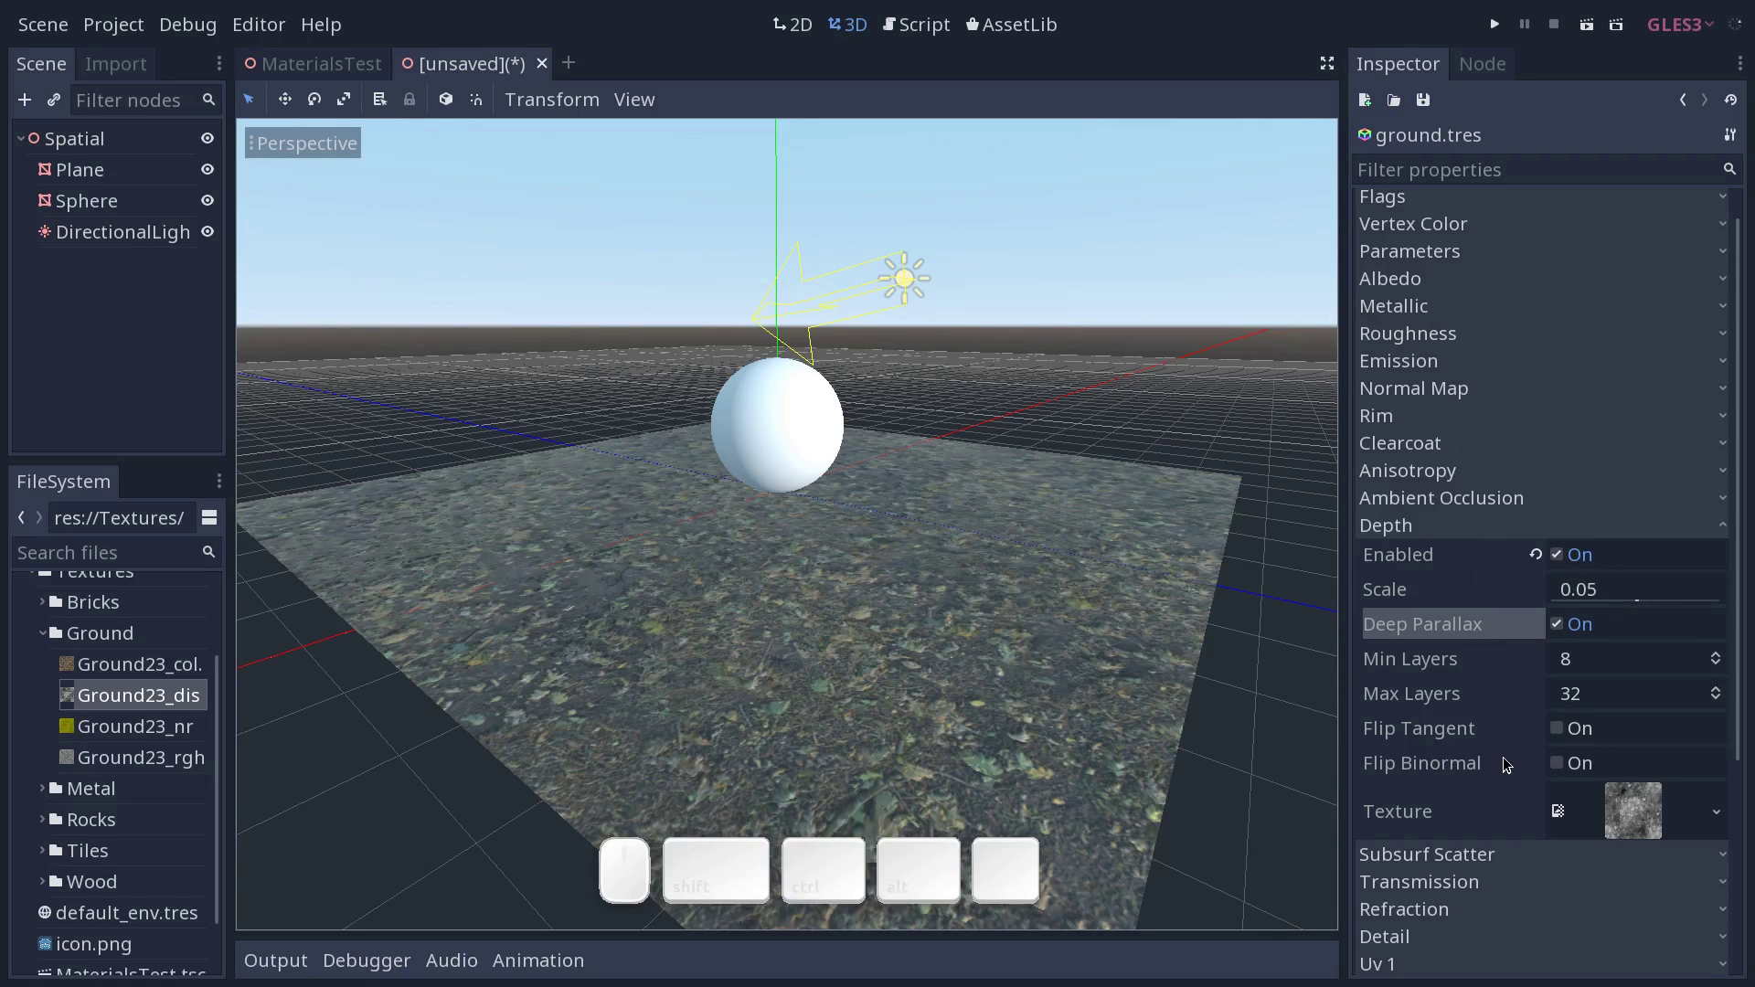
click(1566, 558)
click(1567, 559)
click(1569, 560)
click(1571, 560)
Move the view down close to the ground to examine the parallax relief.
drag(1176, 568, 1160, 571)
key(Tab)
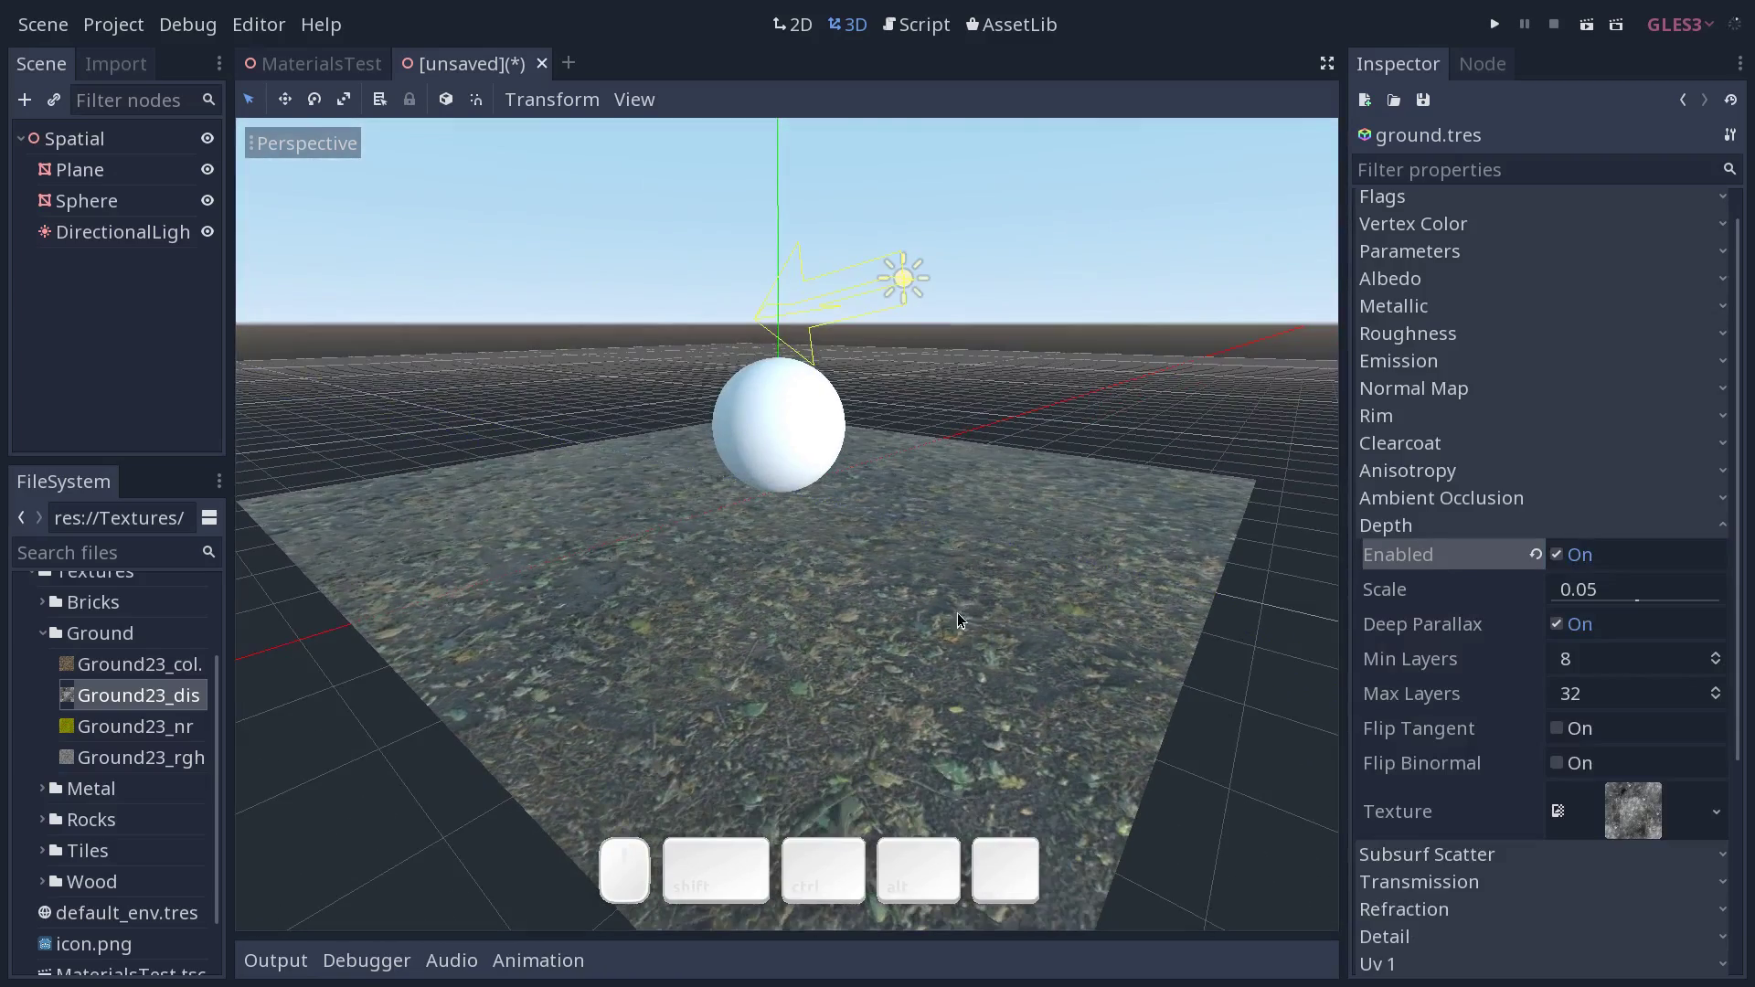
middle_click(969, 607)
drag(1018, 596, 1010, 587)
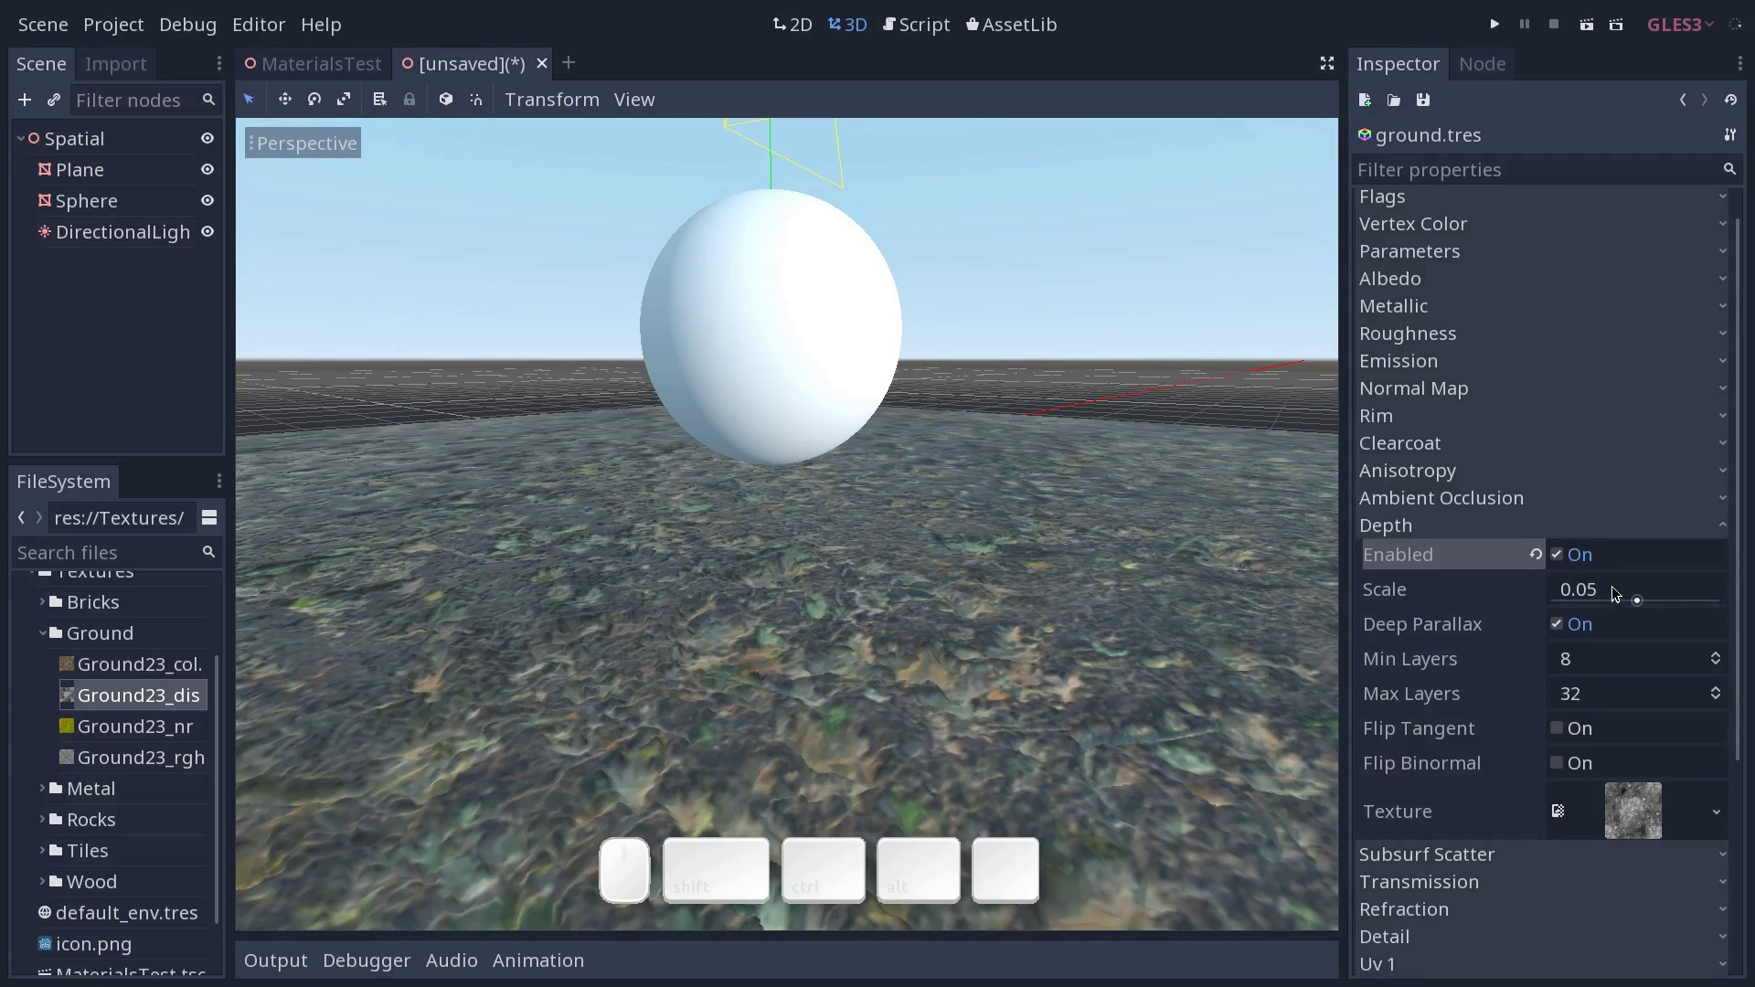
drag(1265, 567, 1180, 600)
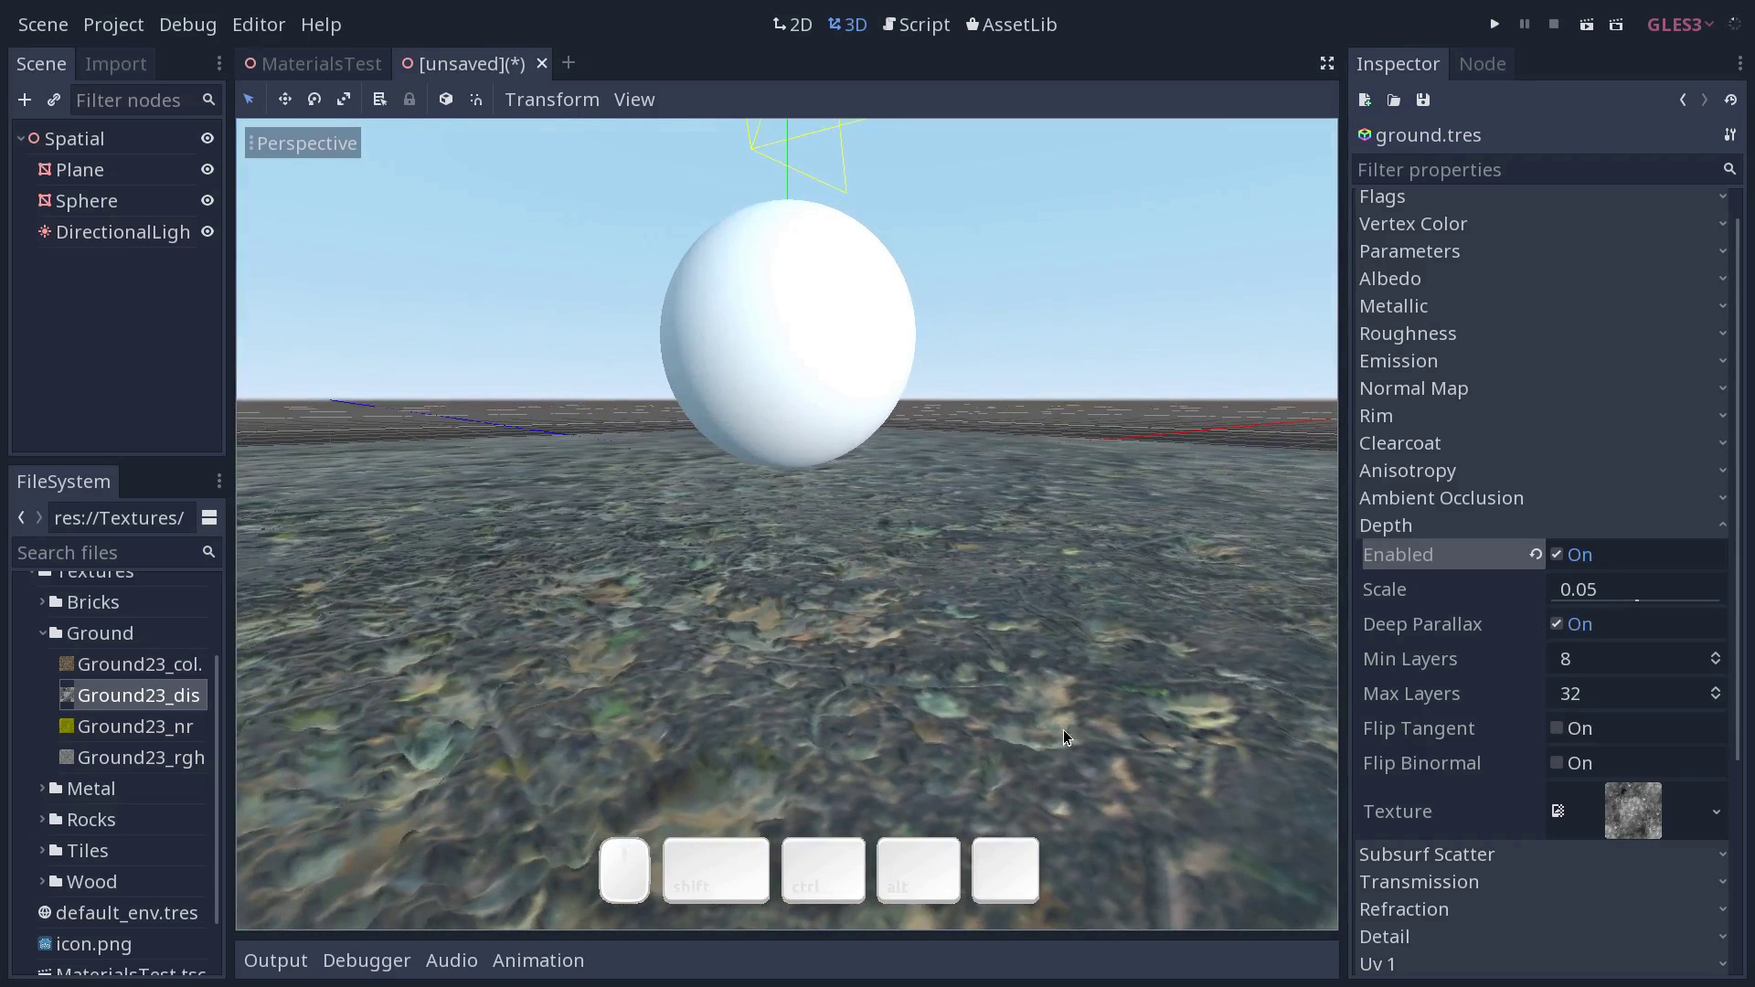
Try a negative depth scale and orbit to look down on the ground plane.
click(1623, 602)
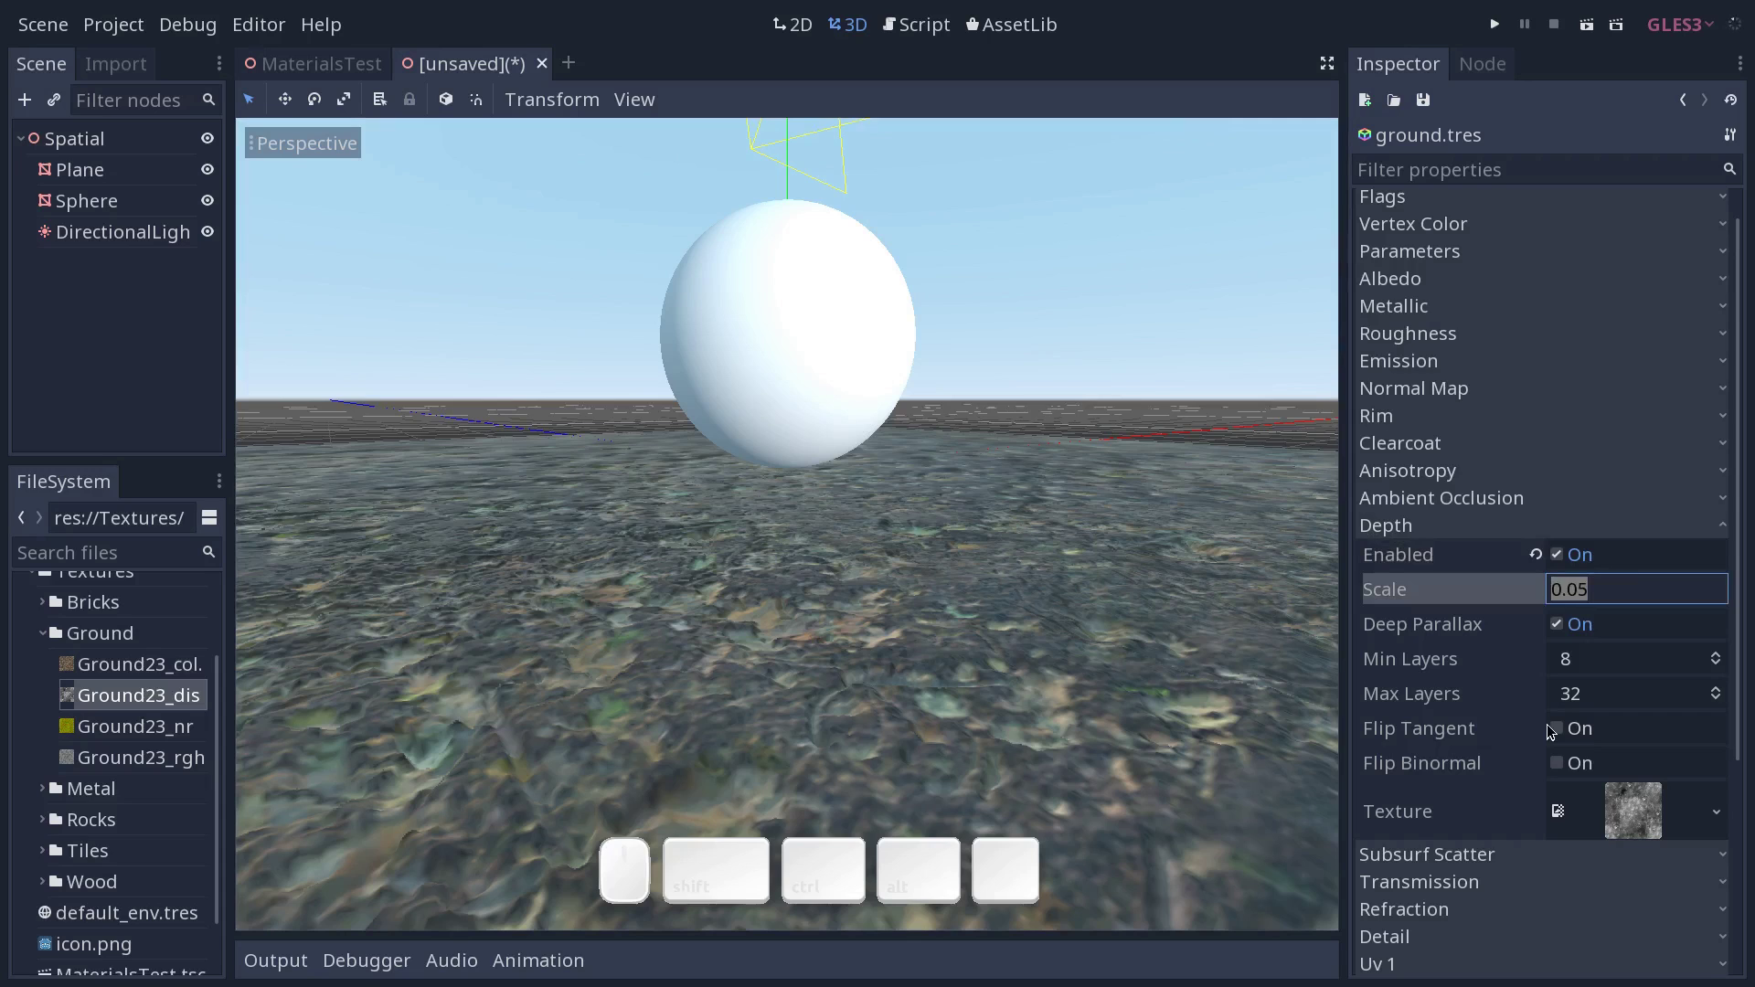
key(-)
key(.)
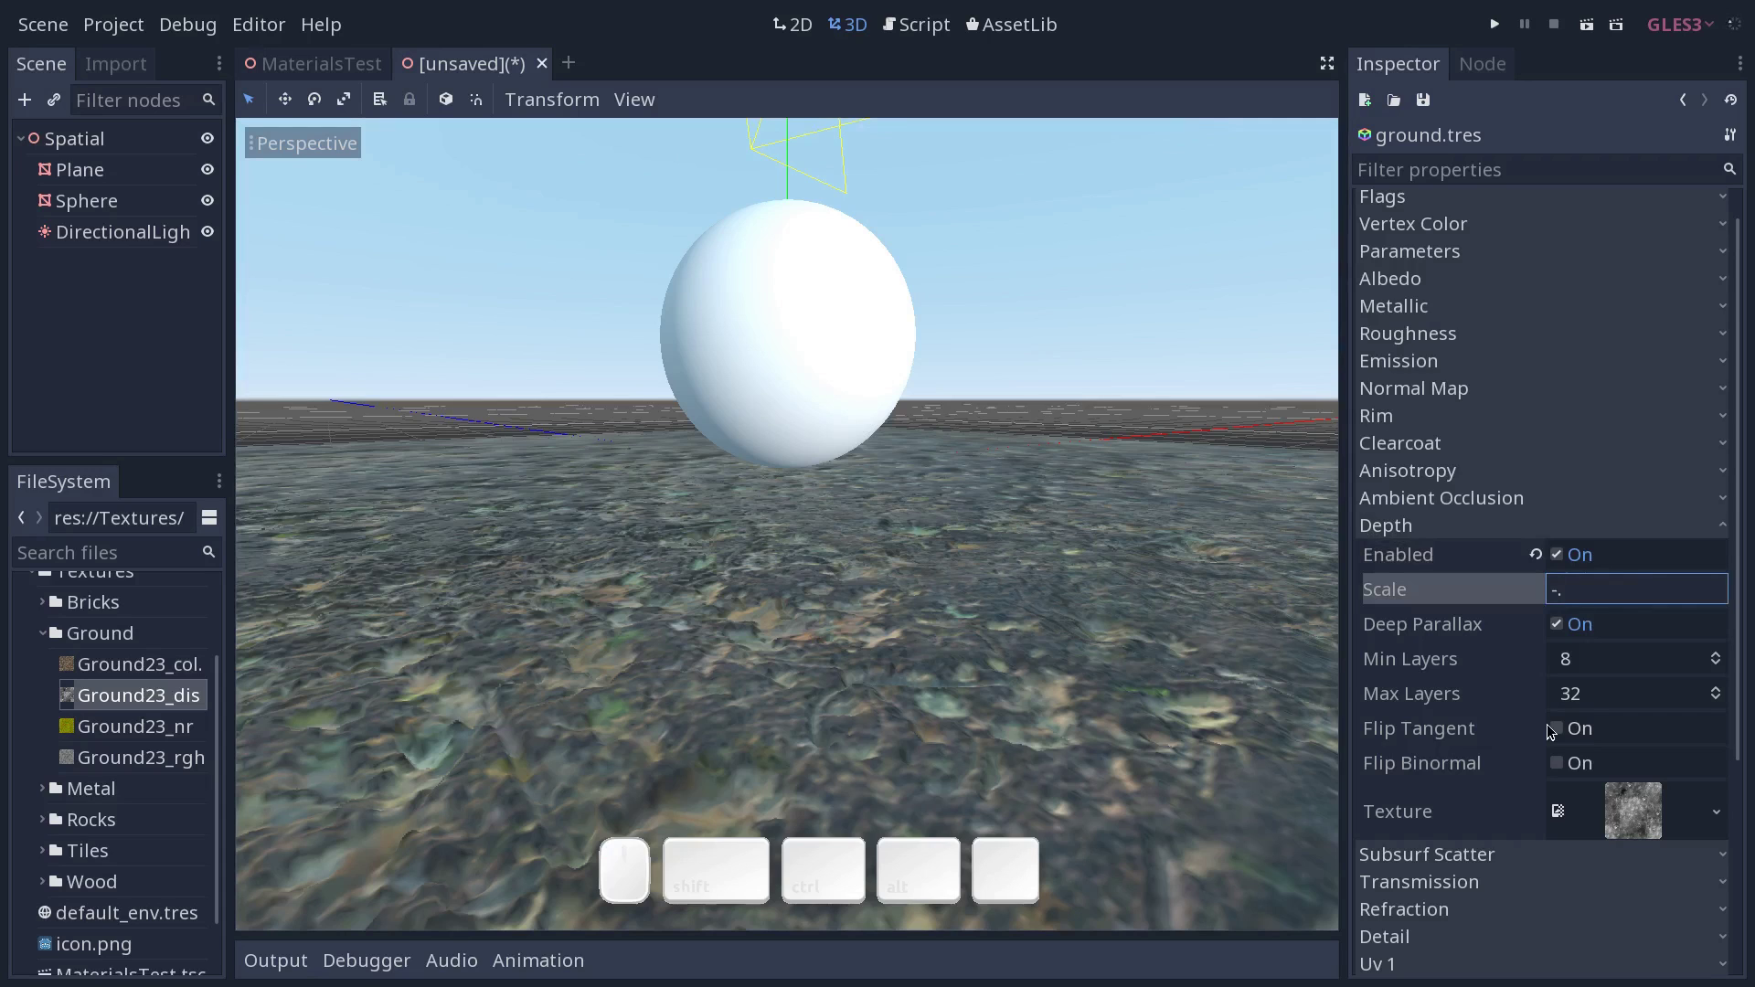
key(Return)
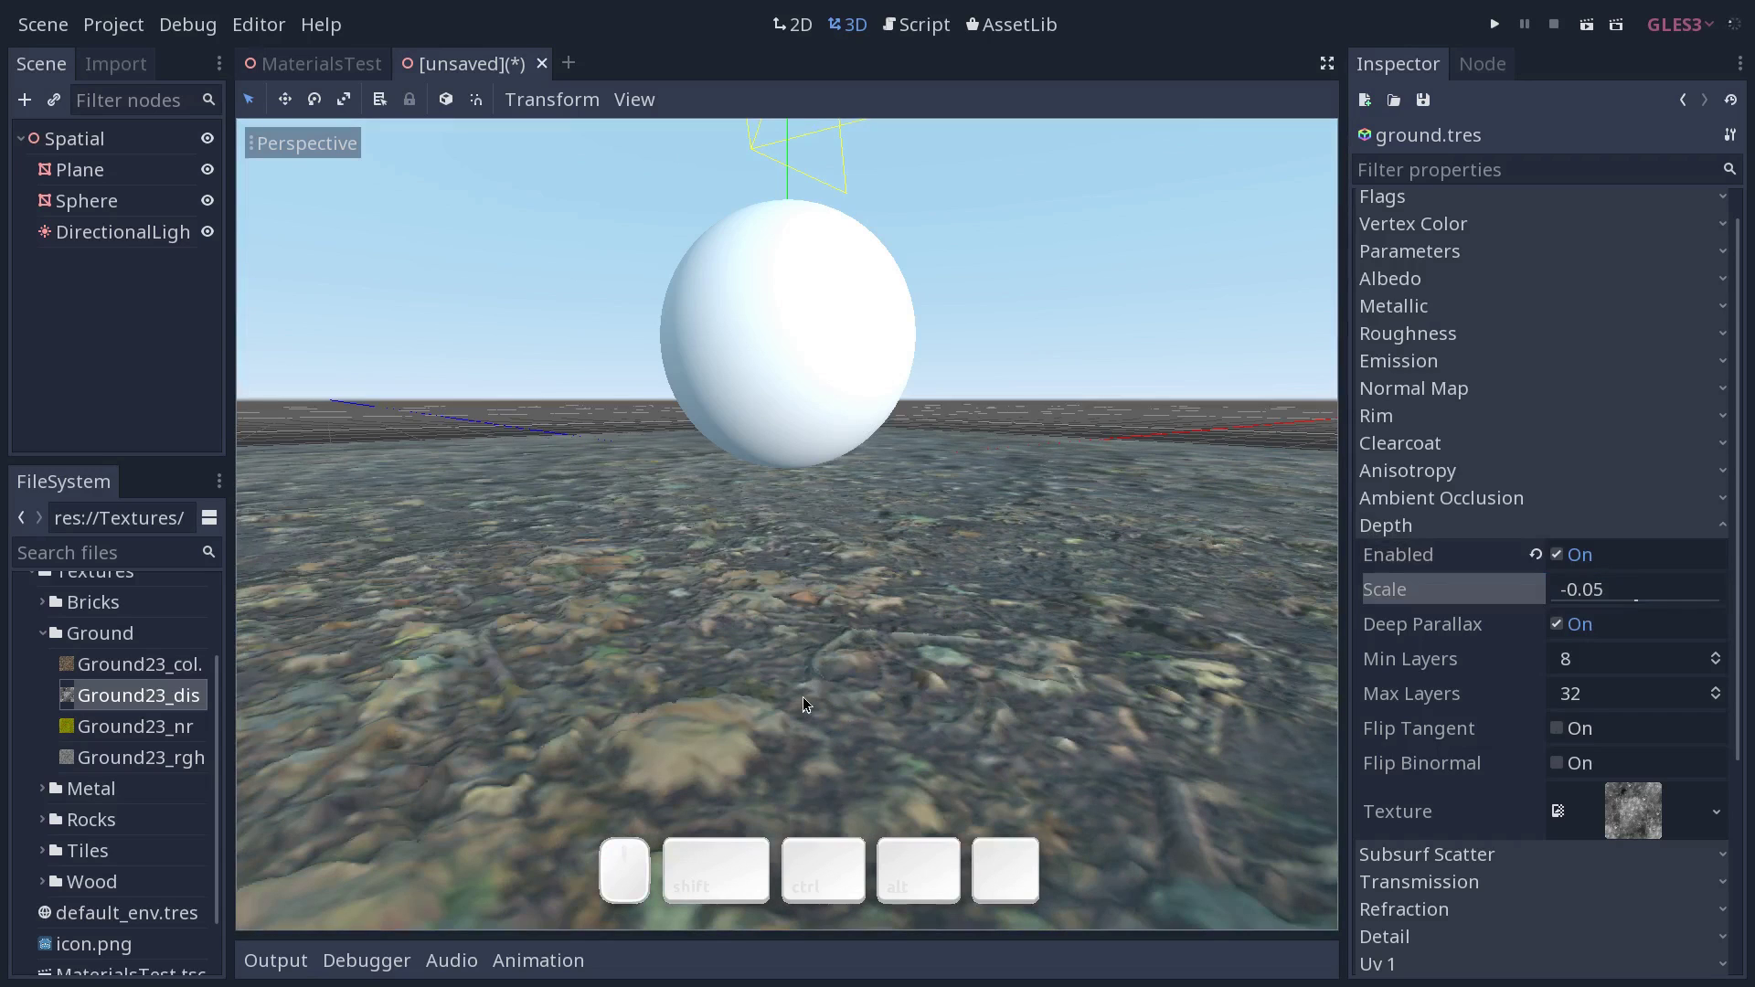
middle_click(937, 613)
drag(977, 615, 1005, 637)
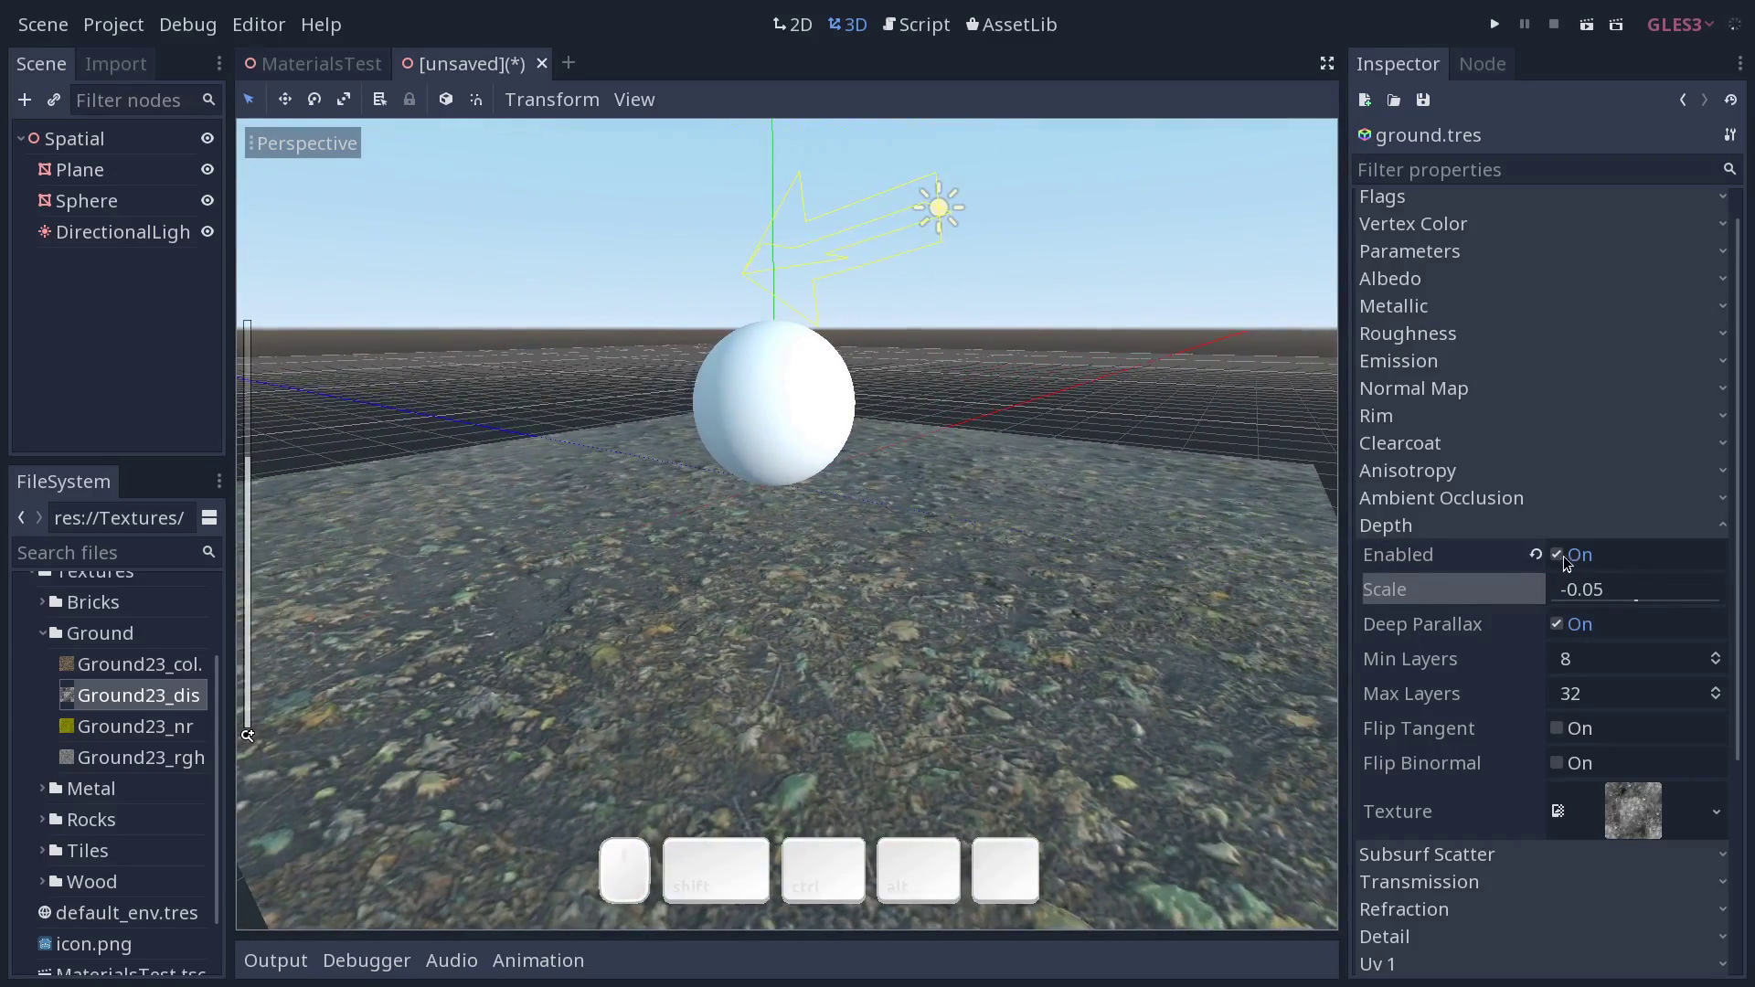
middle_click(1563, 563)
middle_click(1216, 550)
middle_click(1189, 574)
drag(1192, 590, 1195, 595)
drag(1022, 642, 970, 635)
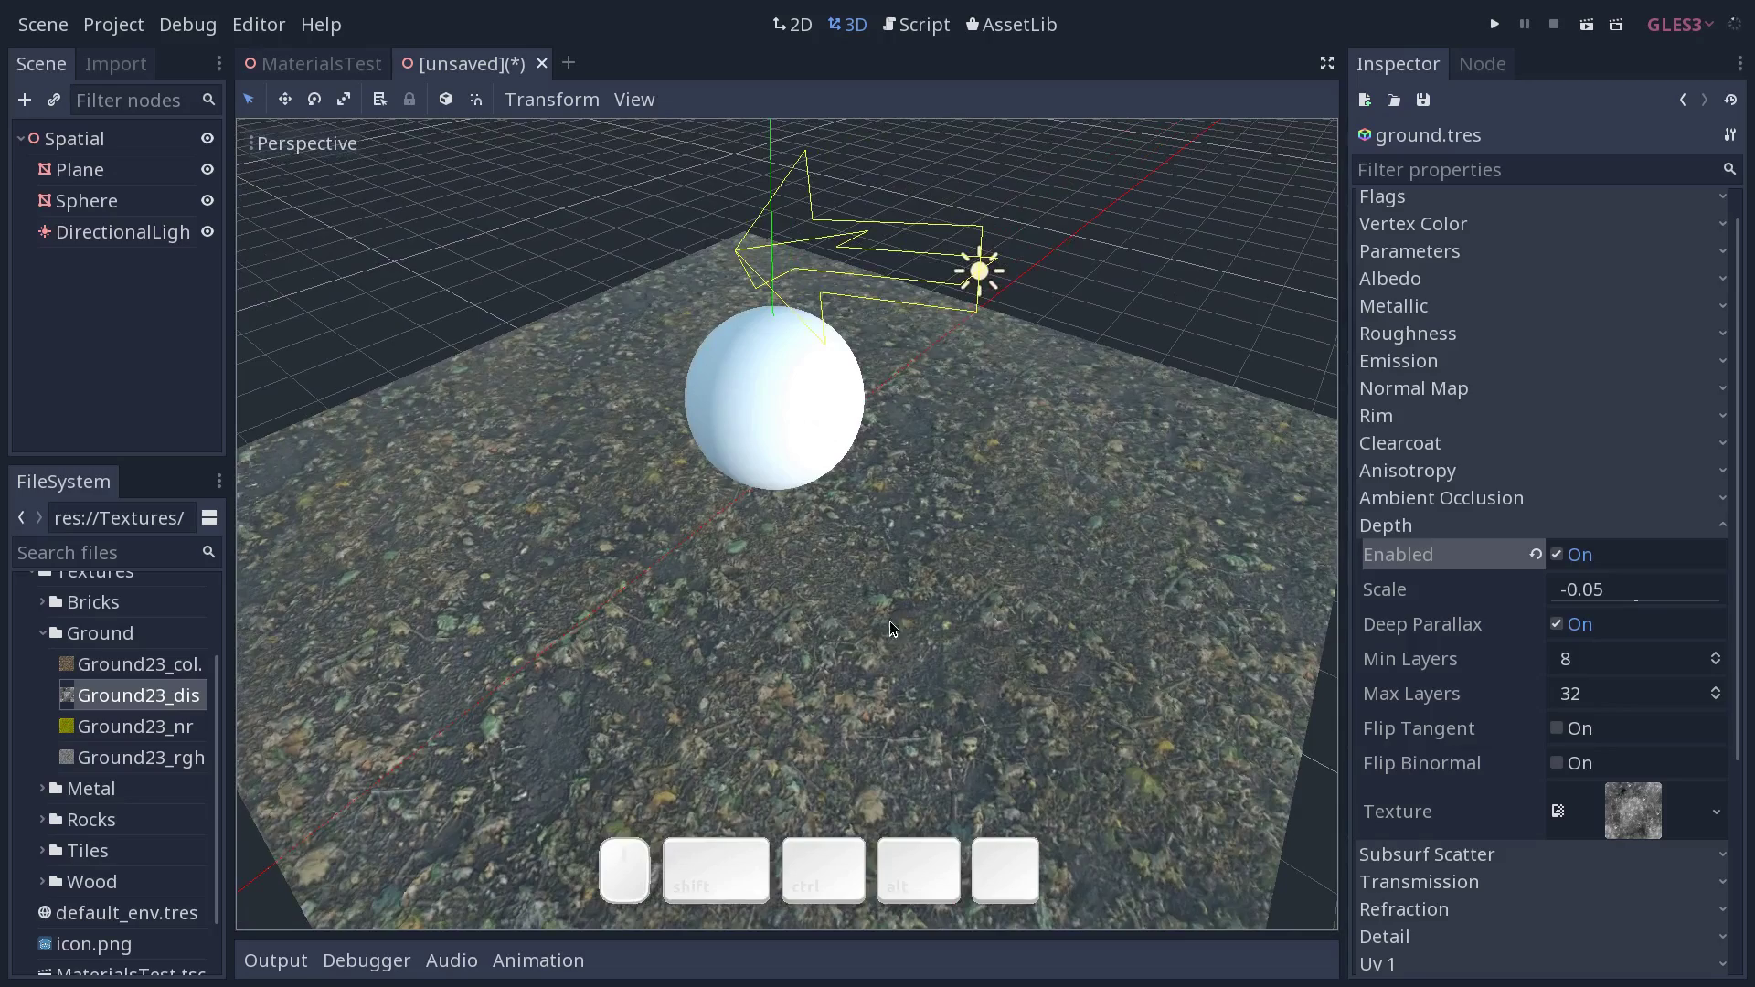
Orbit the scene from several angles to check the ground's depth effect.
middle_click(912, 623)
drag(922, 602, 926, 587)
middle_click(921, 599)
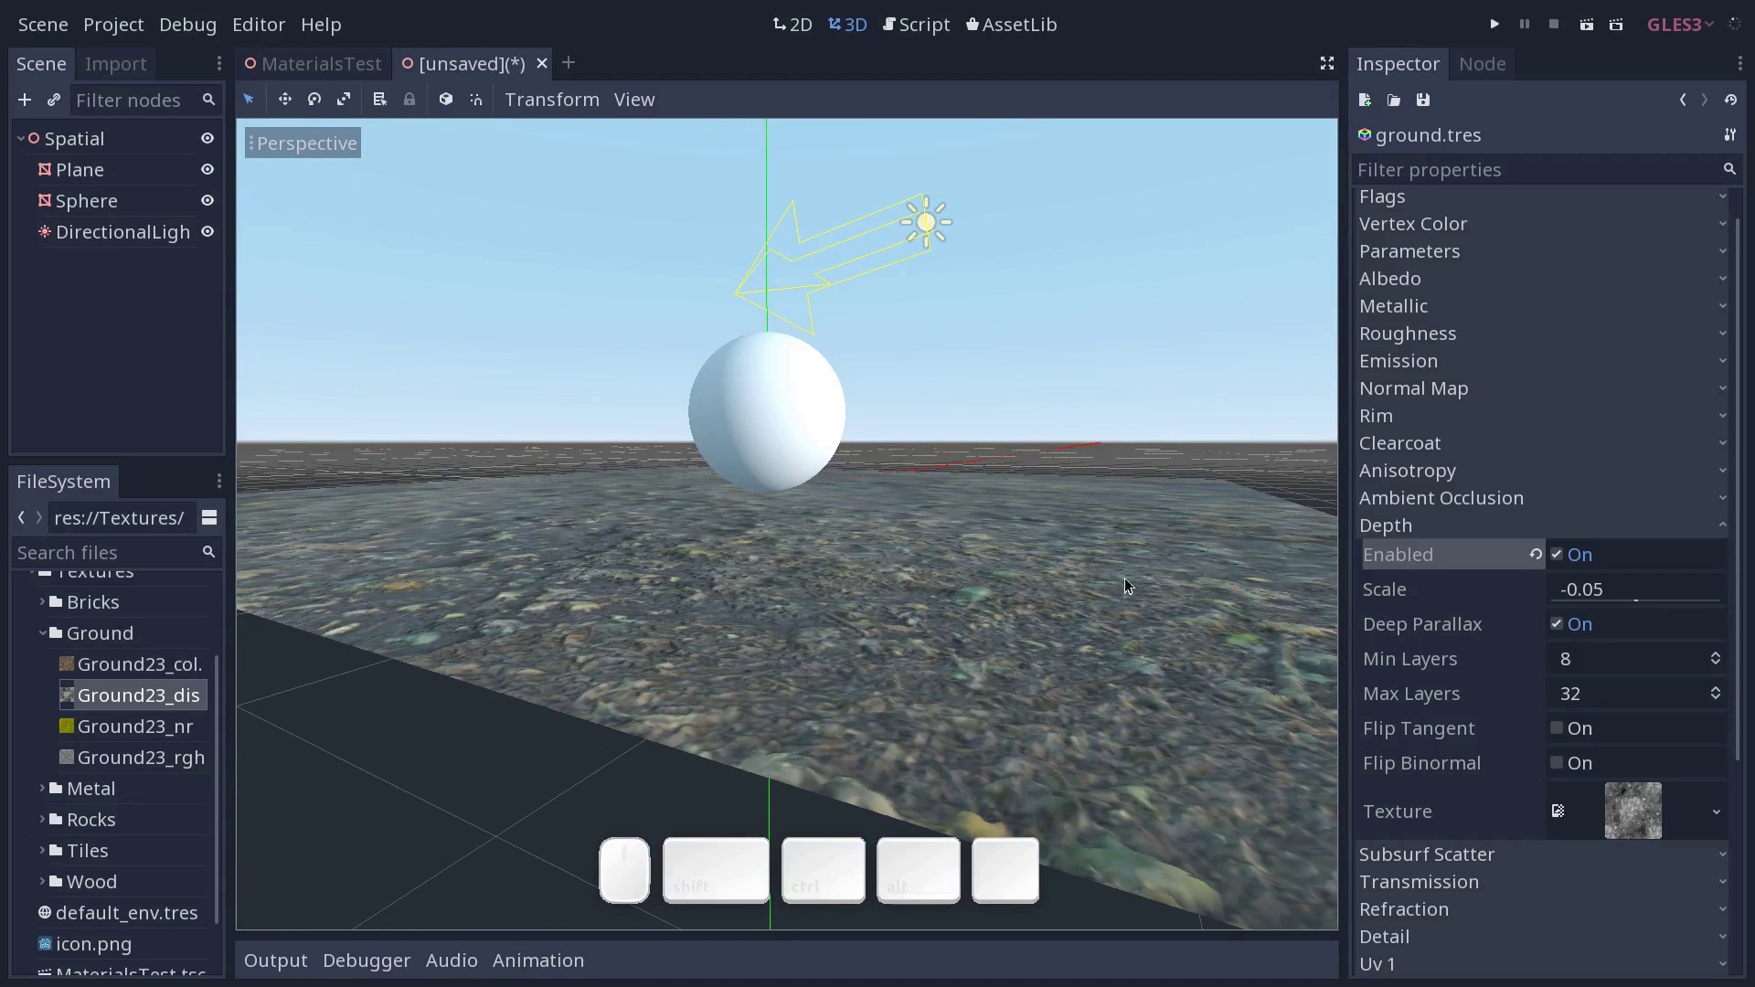
middle_click(1104, 571)
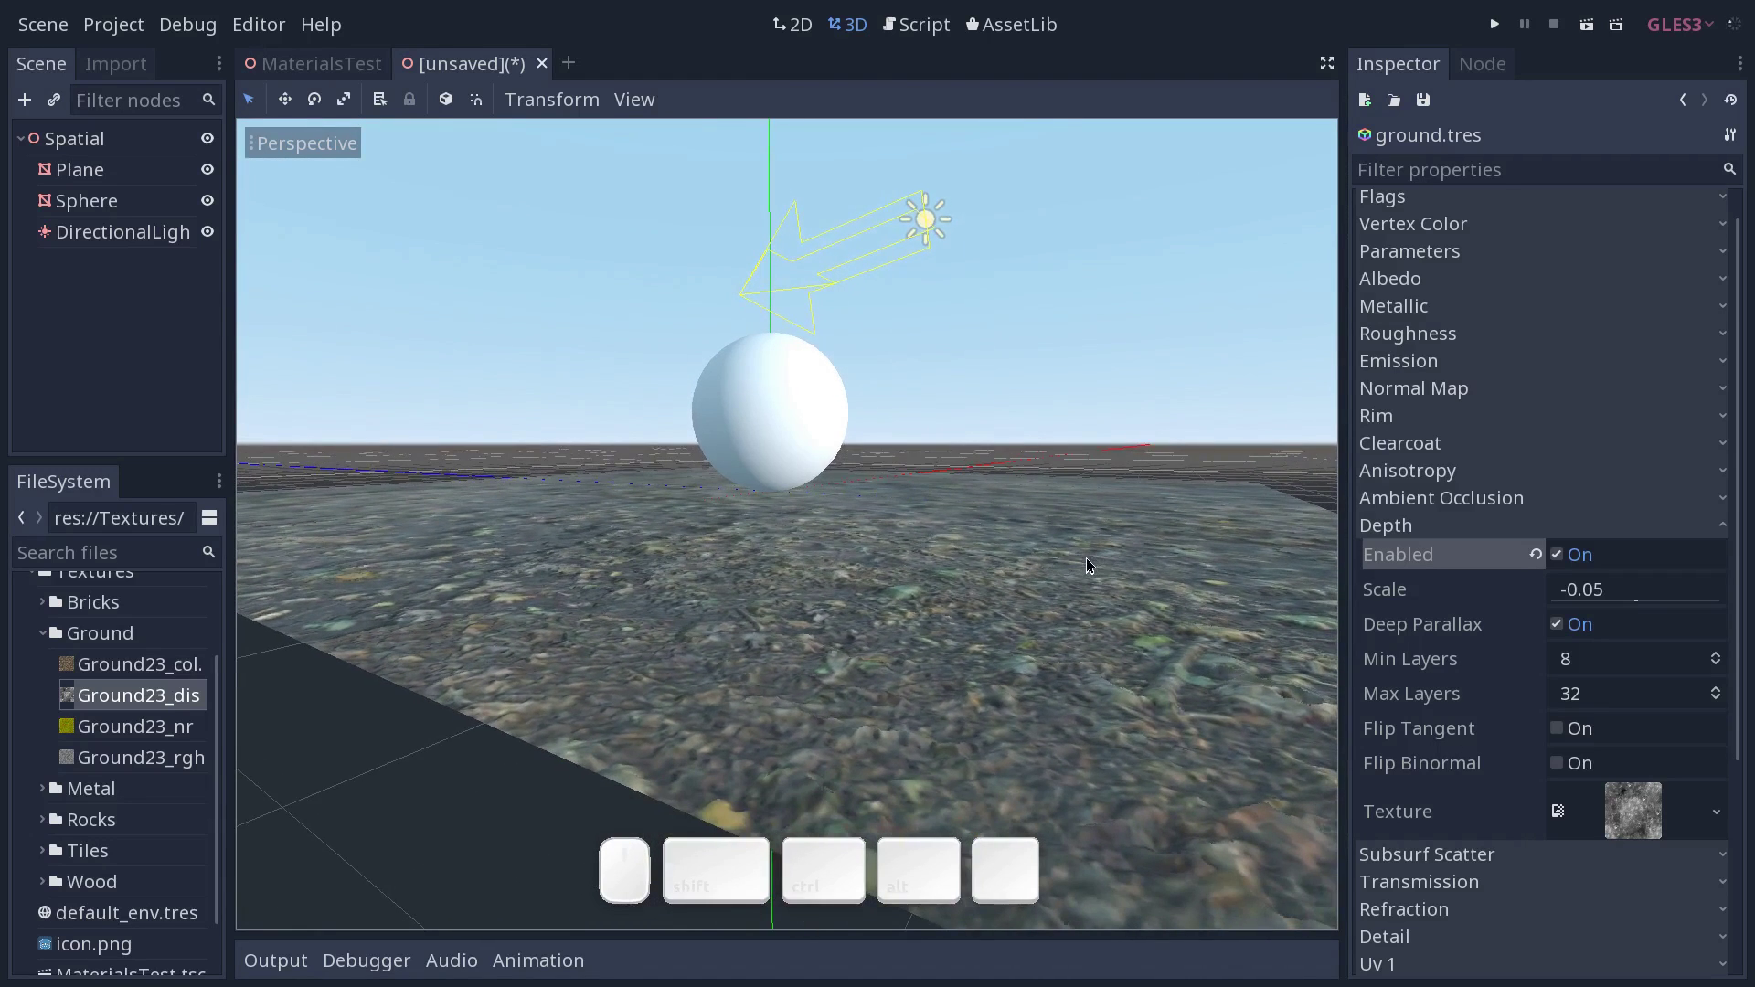
drag(1058, 569, 1046, 596)
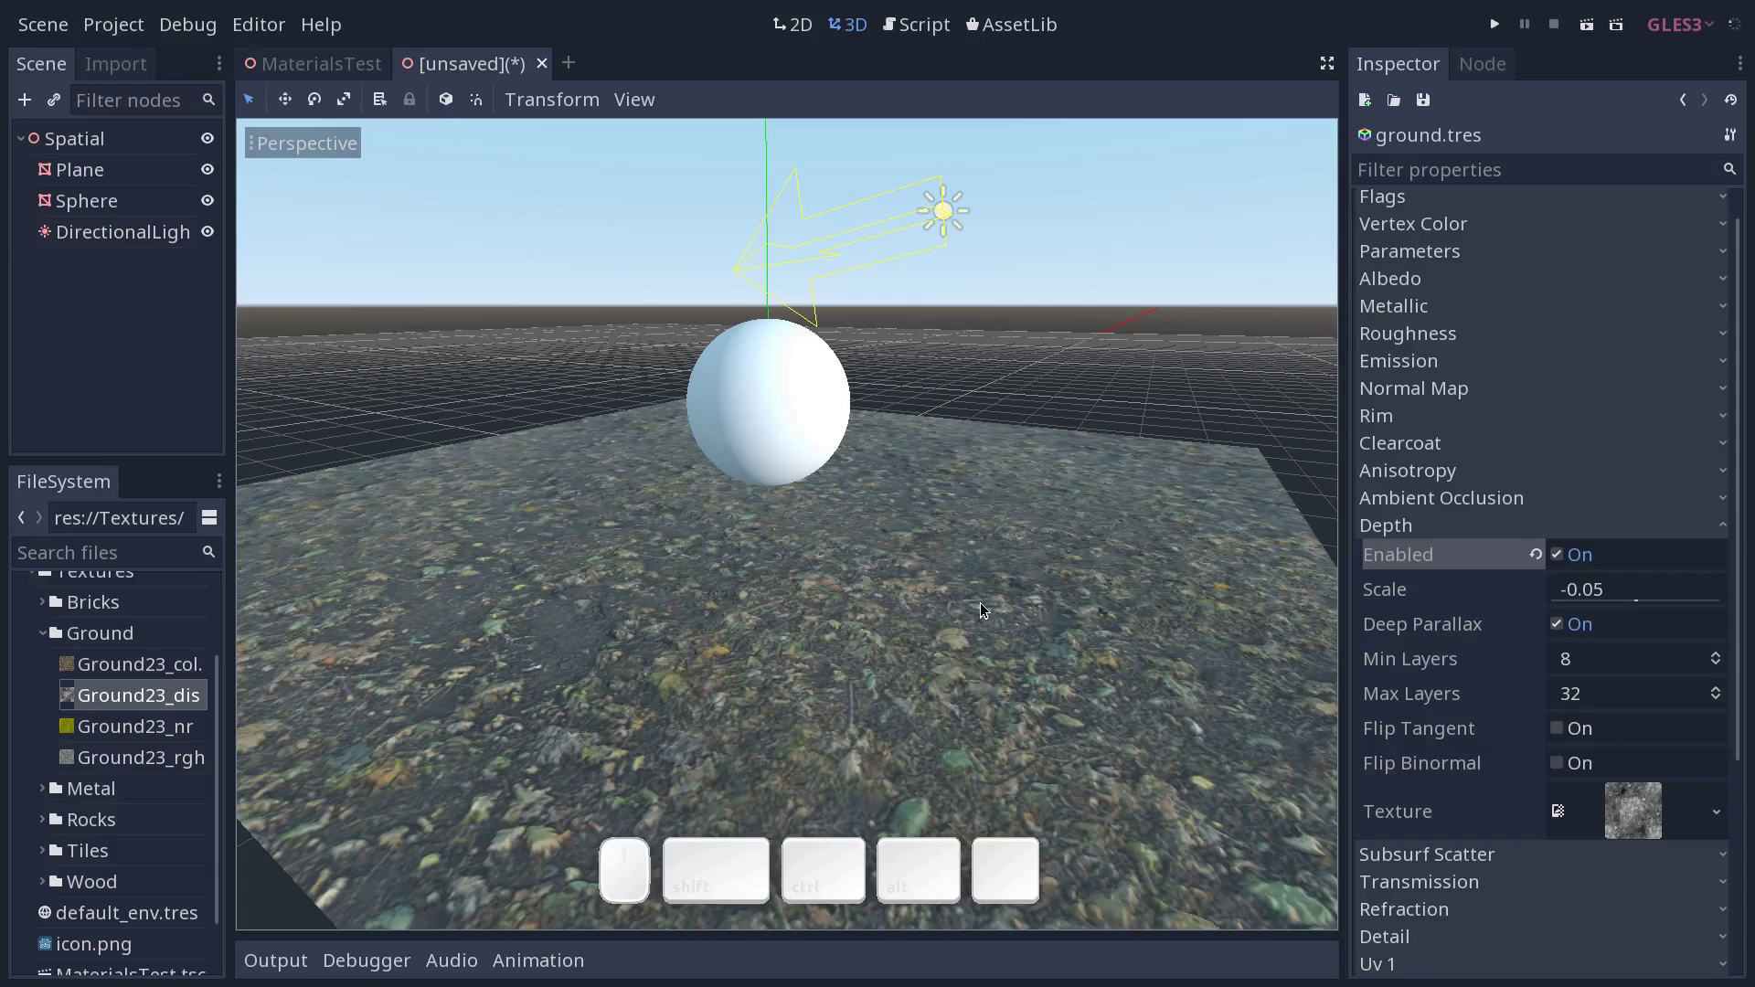
middle_click(916, 653)
middle_click(932, 705)
middle_click(824, 649)
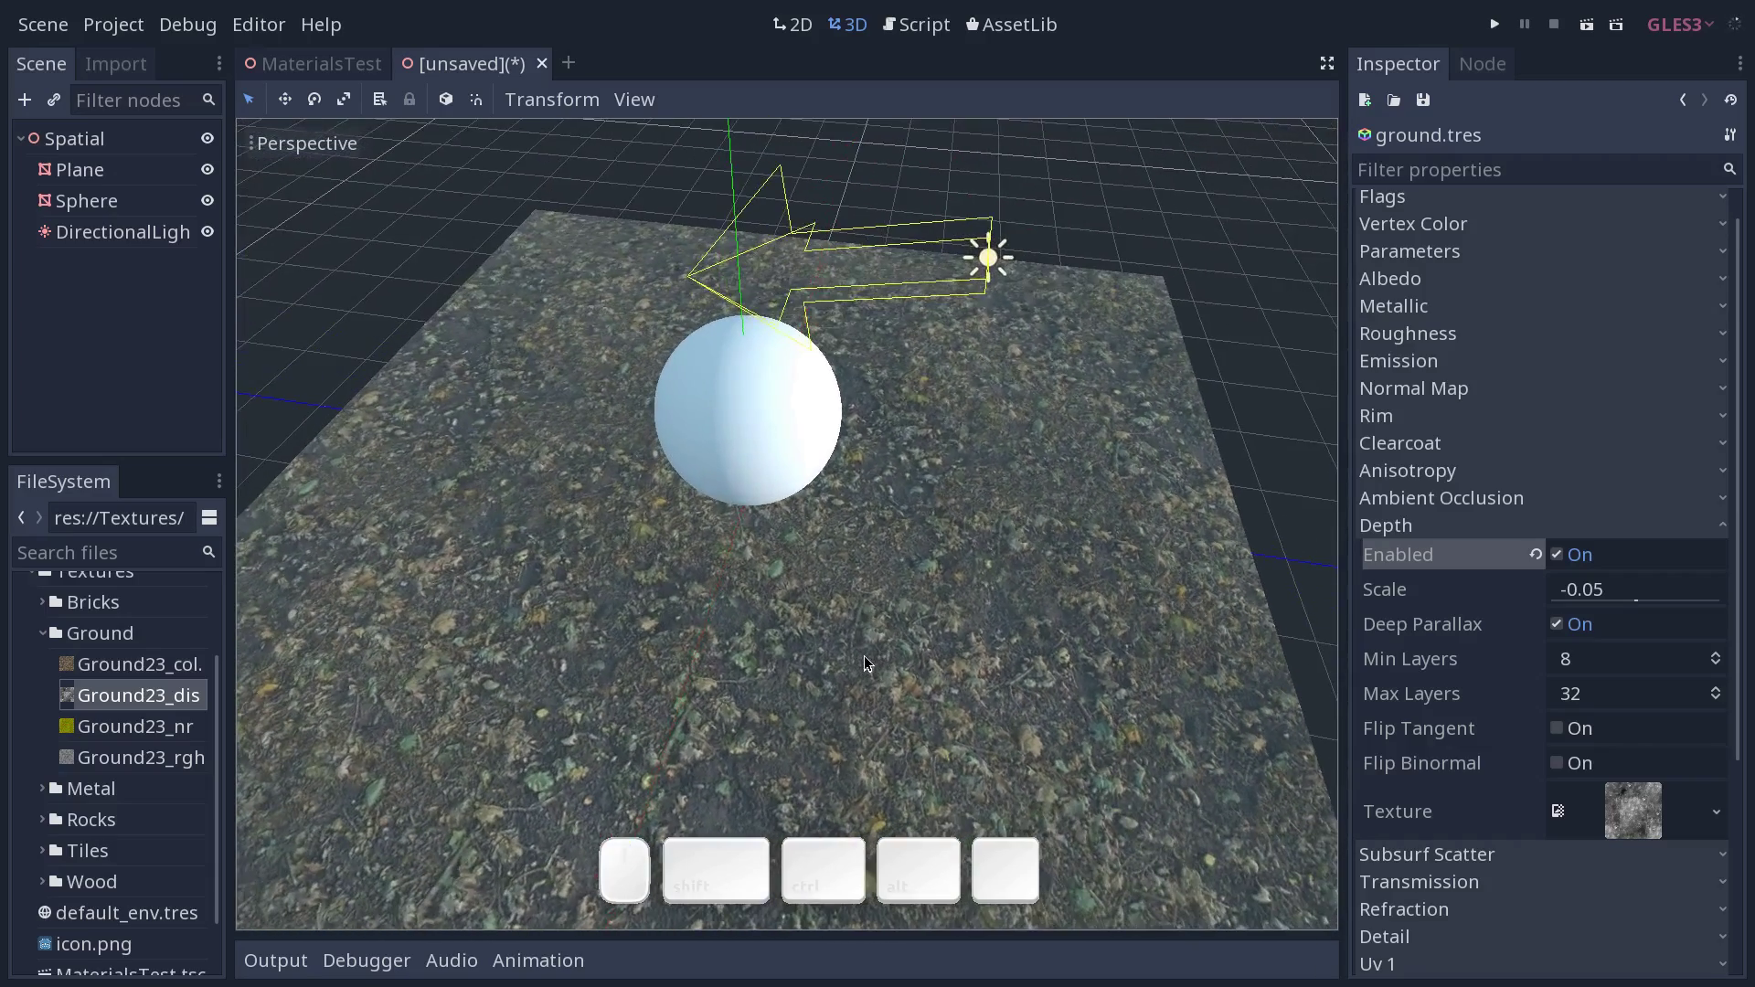
middle_click(1001, 635)
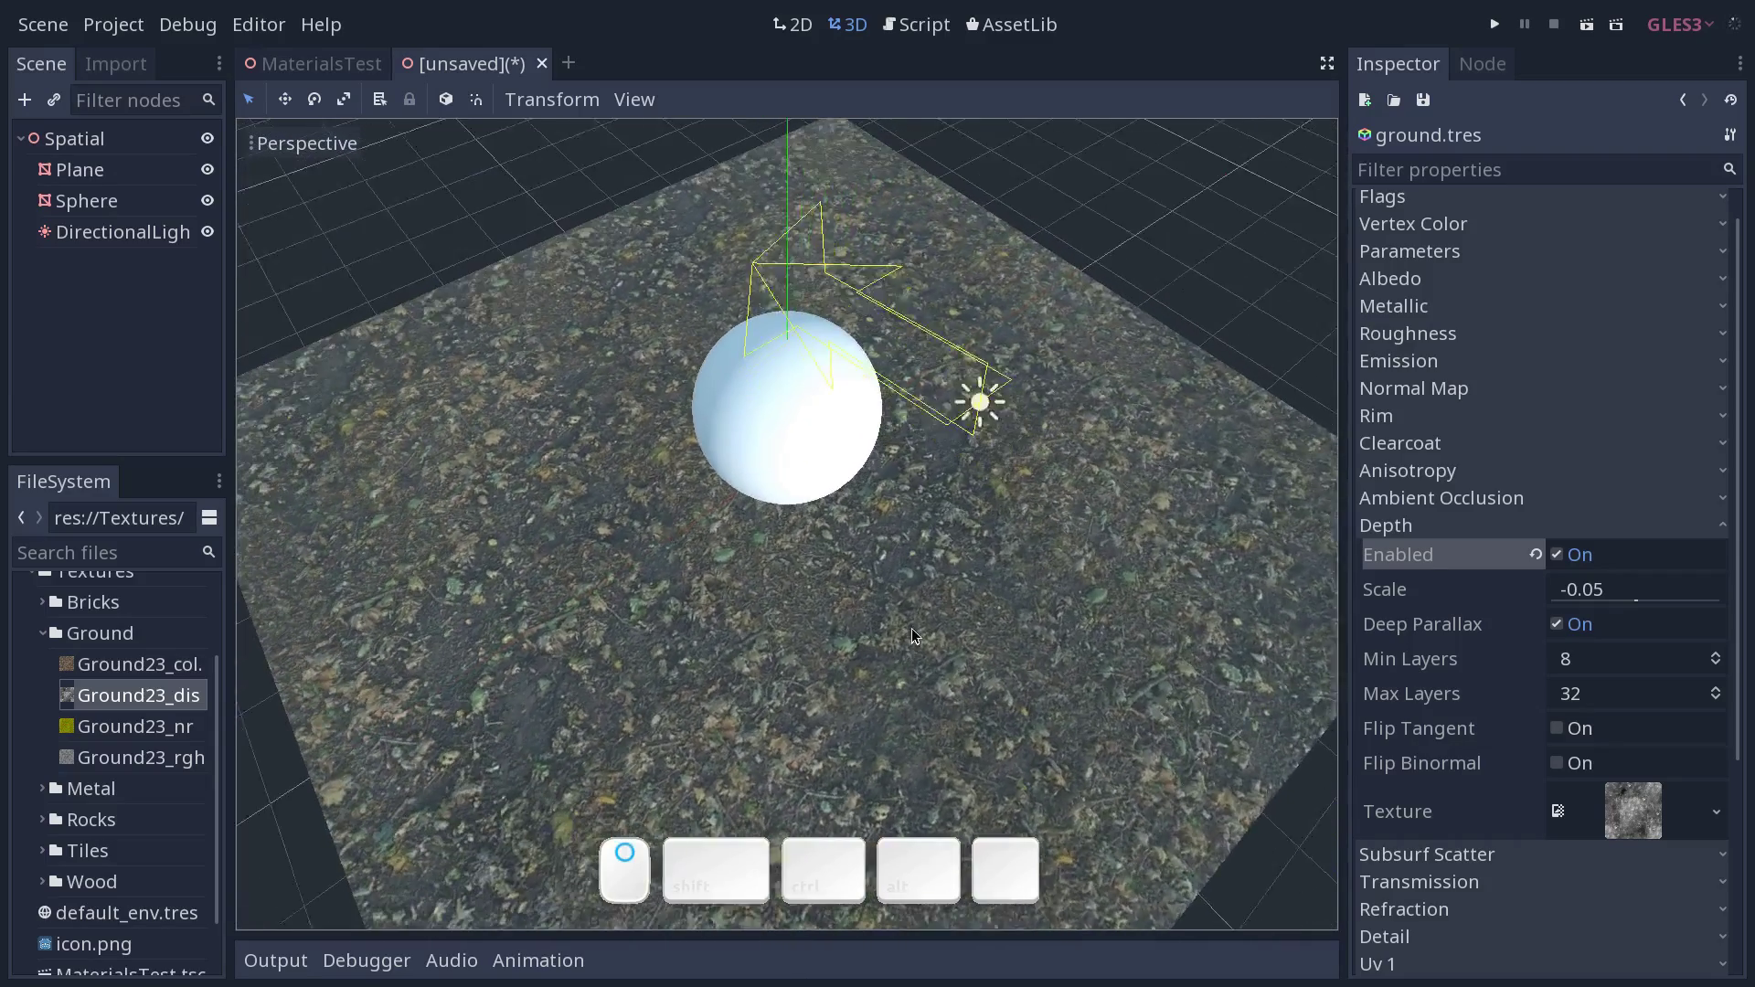
middle_click(968, 625)
middle_click(929, 627)
key(F10)
middle_click(771, 392)
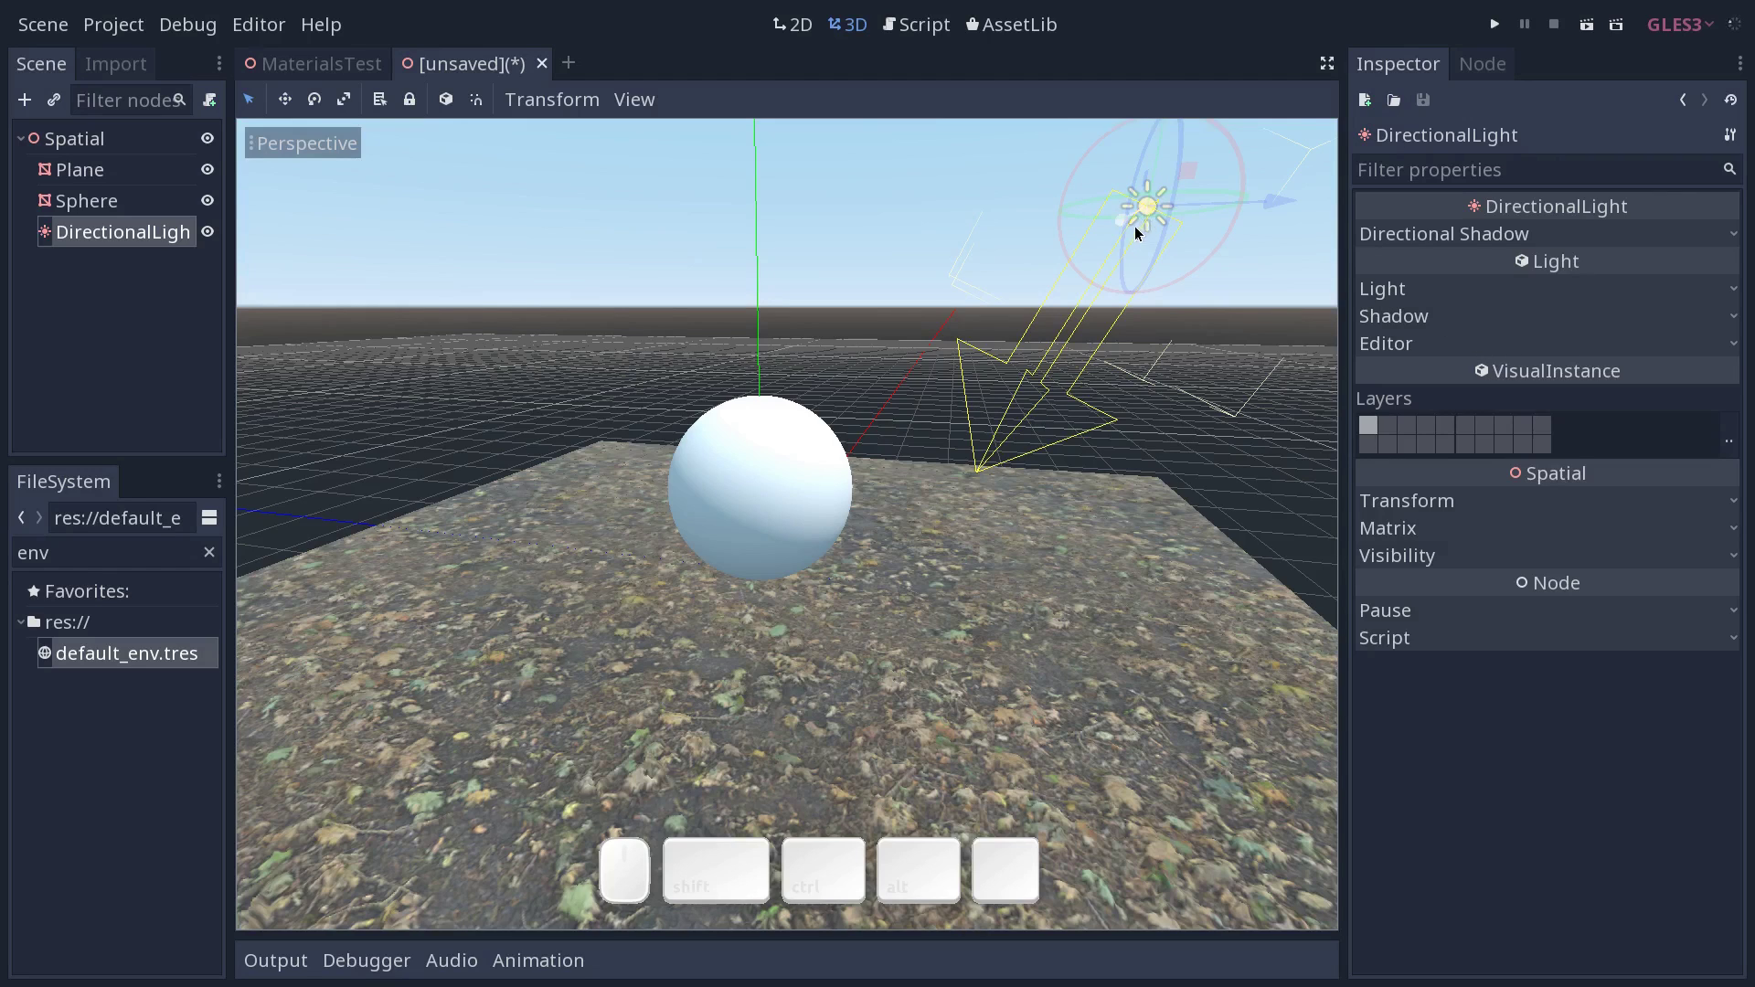
Enable shadows on the DirectionalLight and clear the FileSystem search filter.
click(1470, 320)
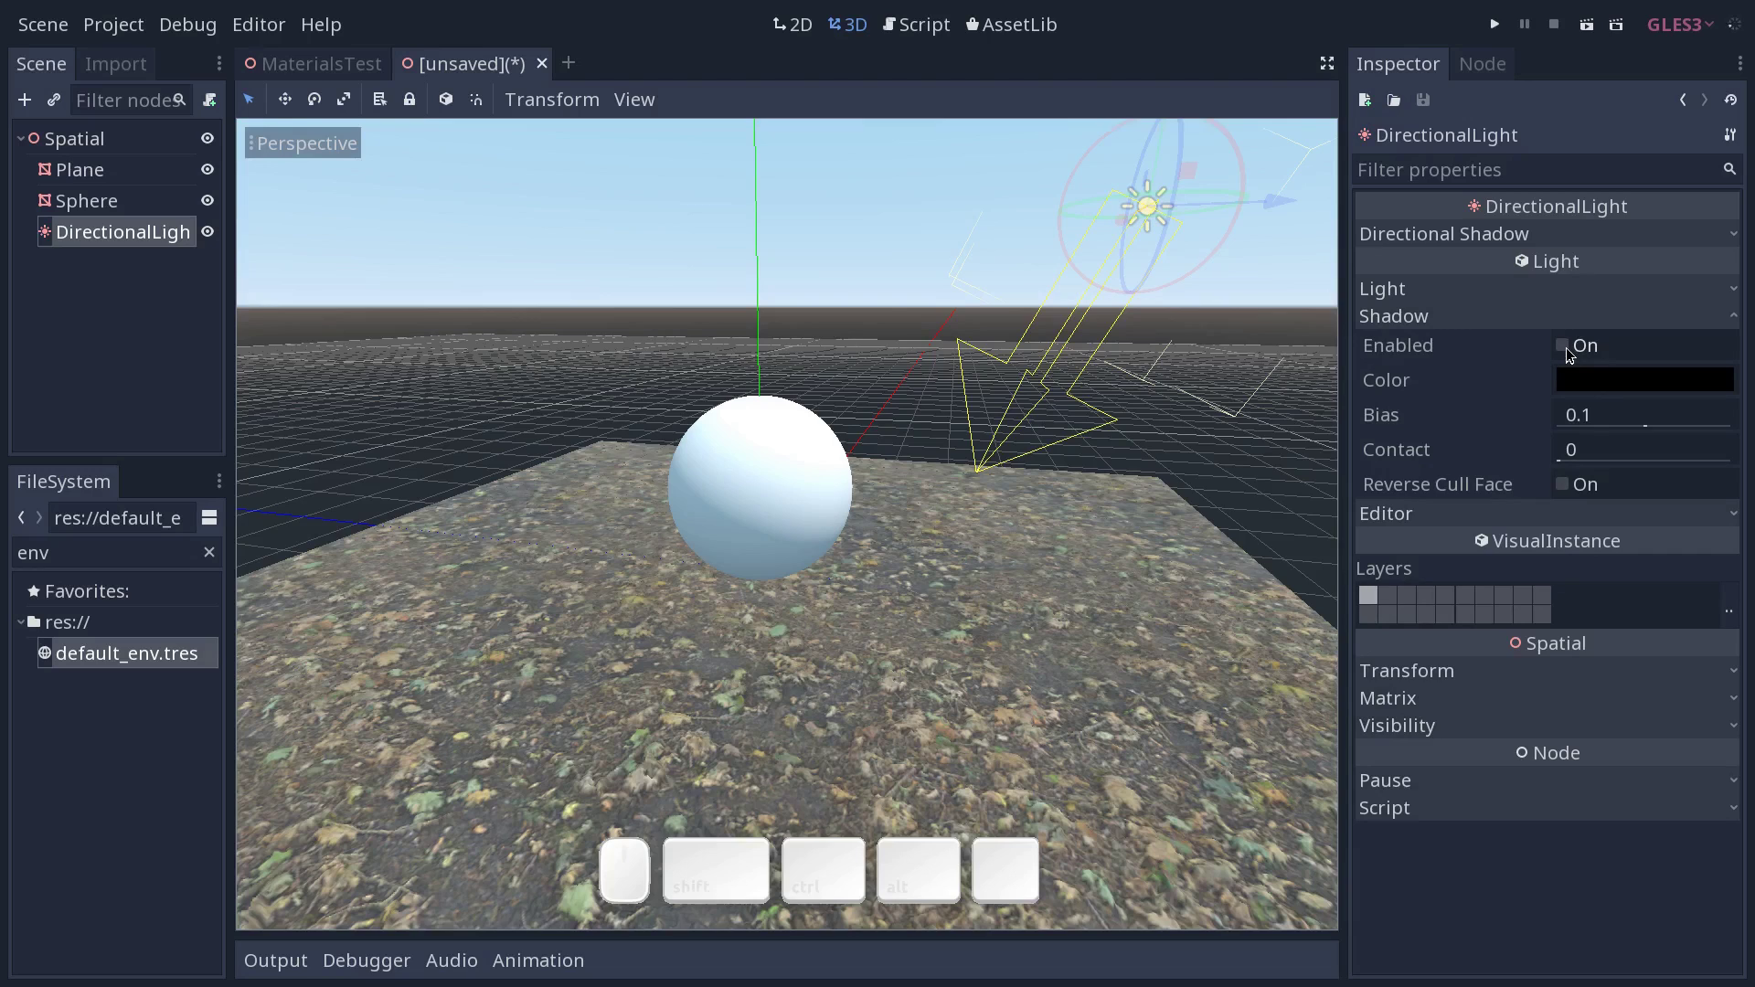
click(1569, 350)
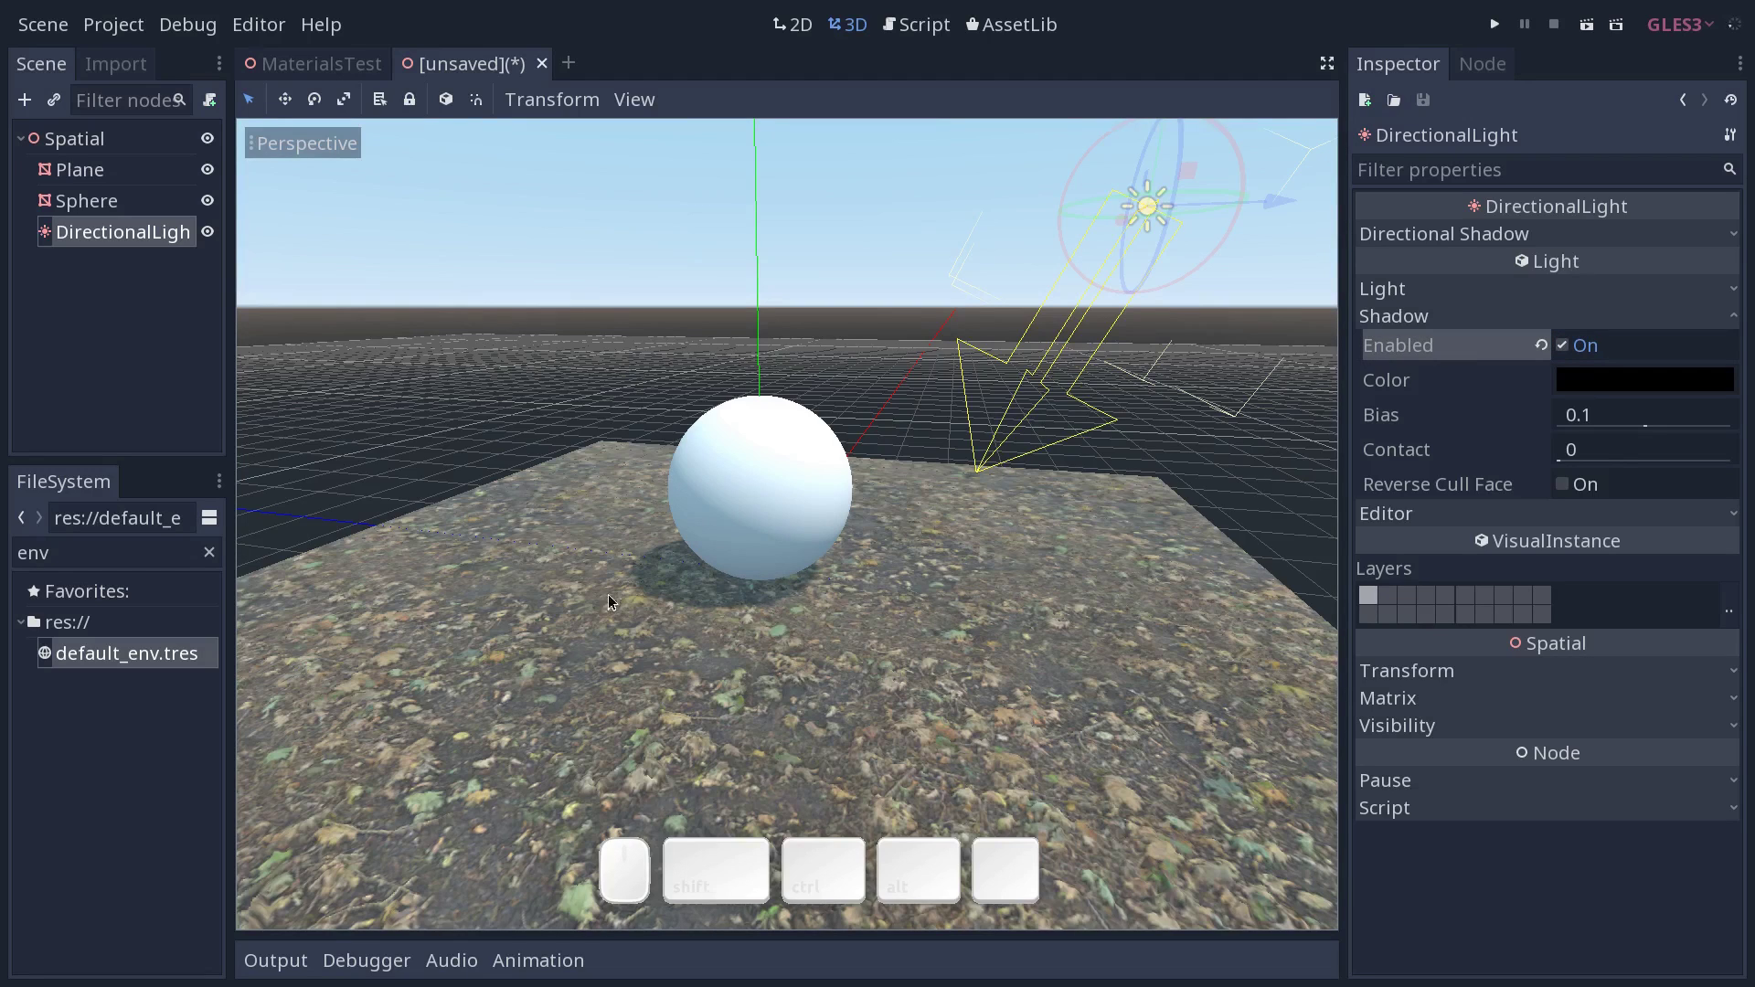
click(156, 664)
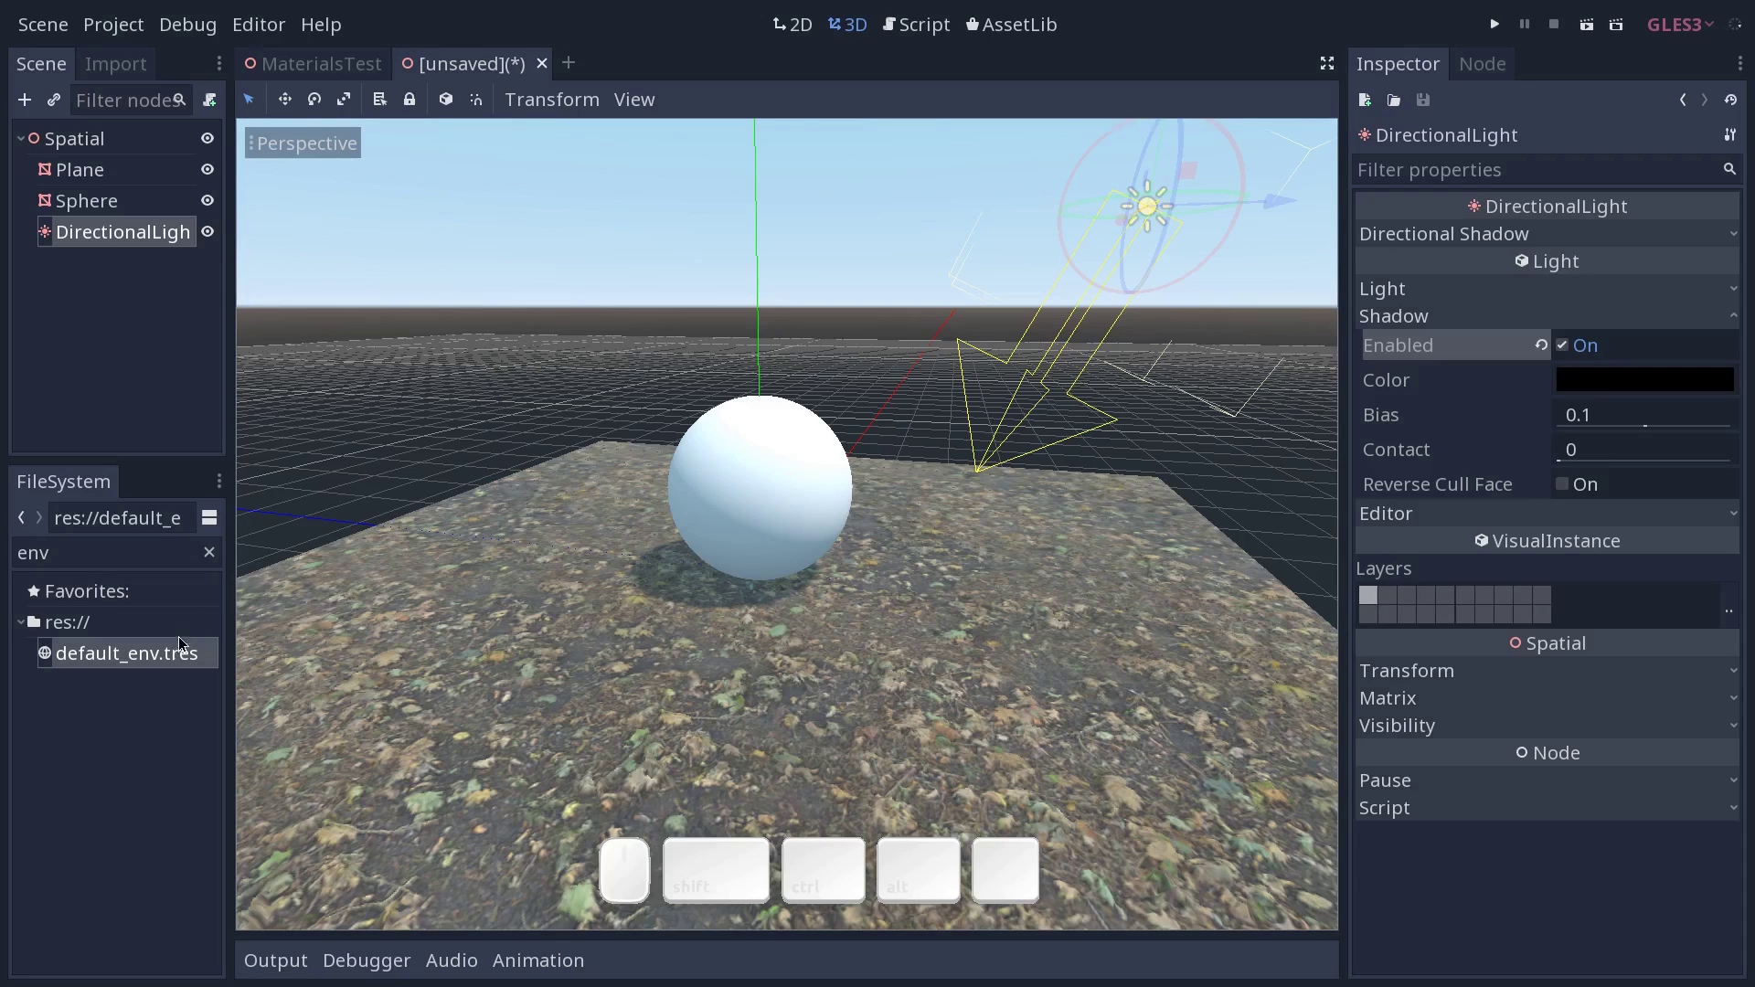
click(171, 698)
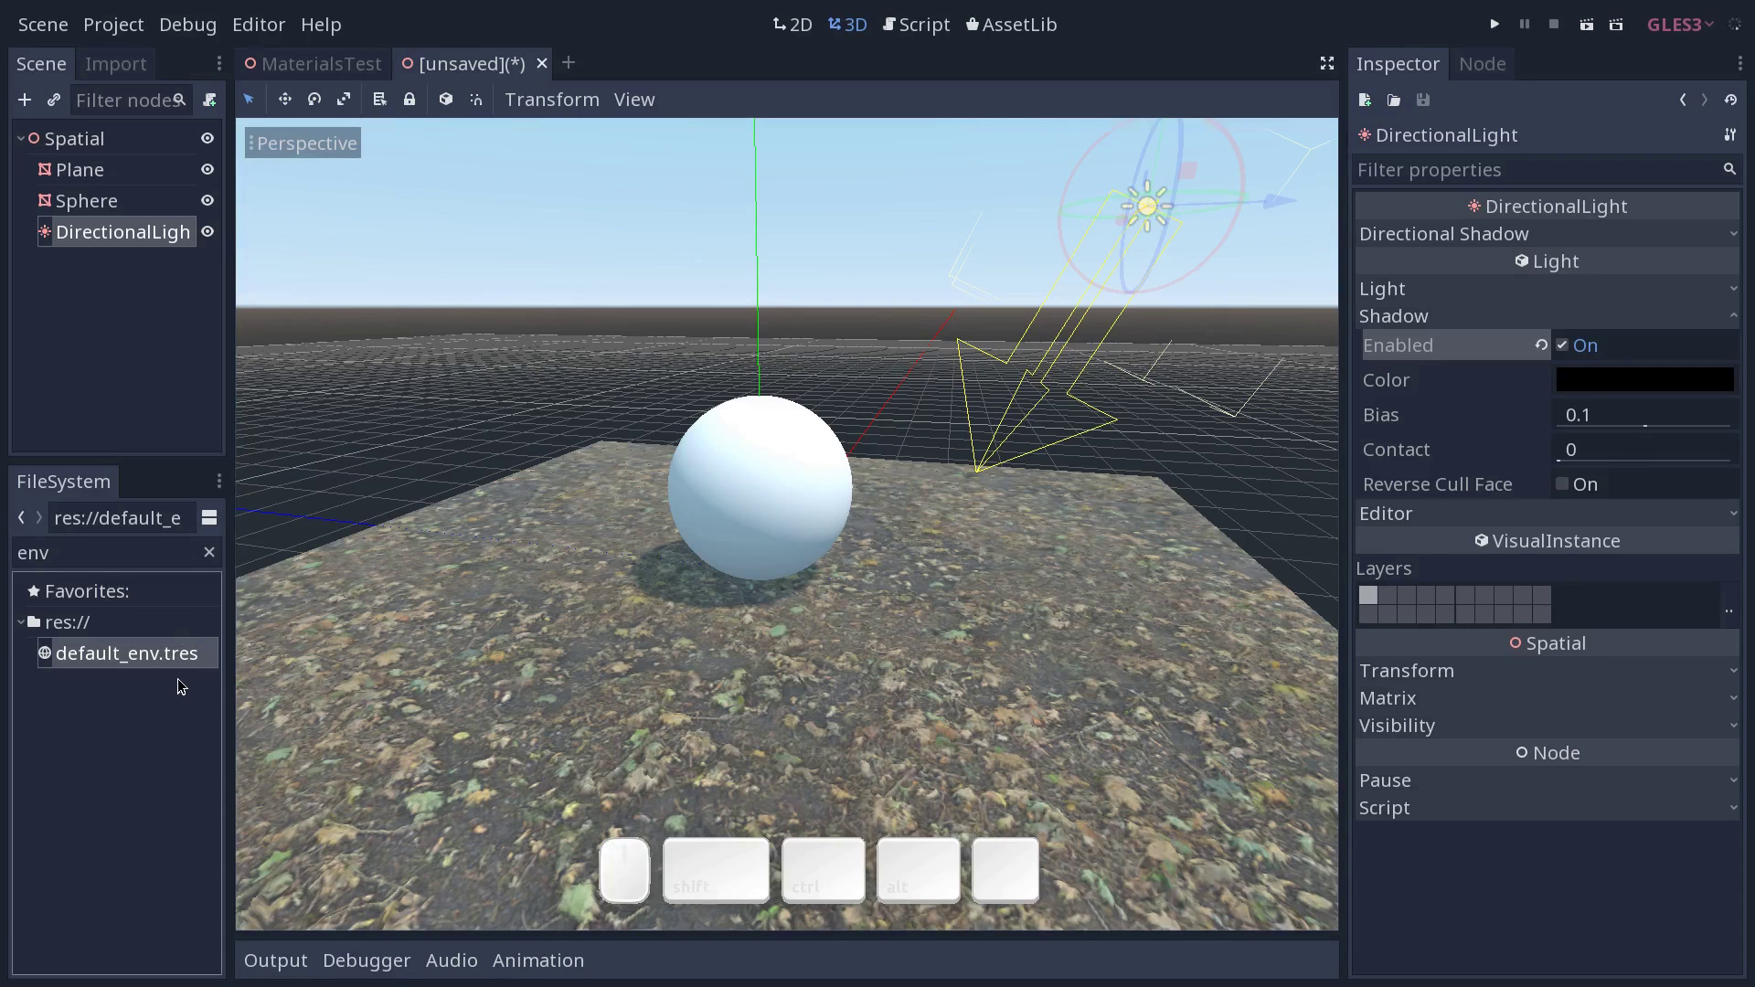
click(215, 557)
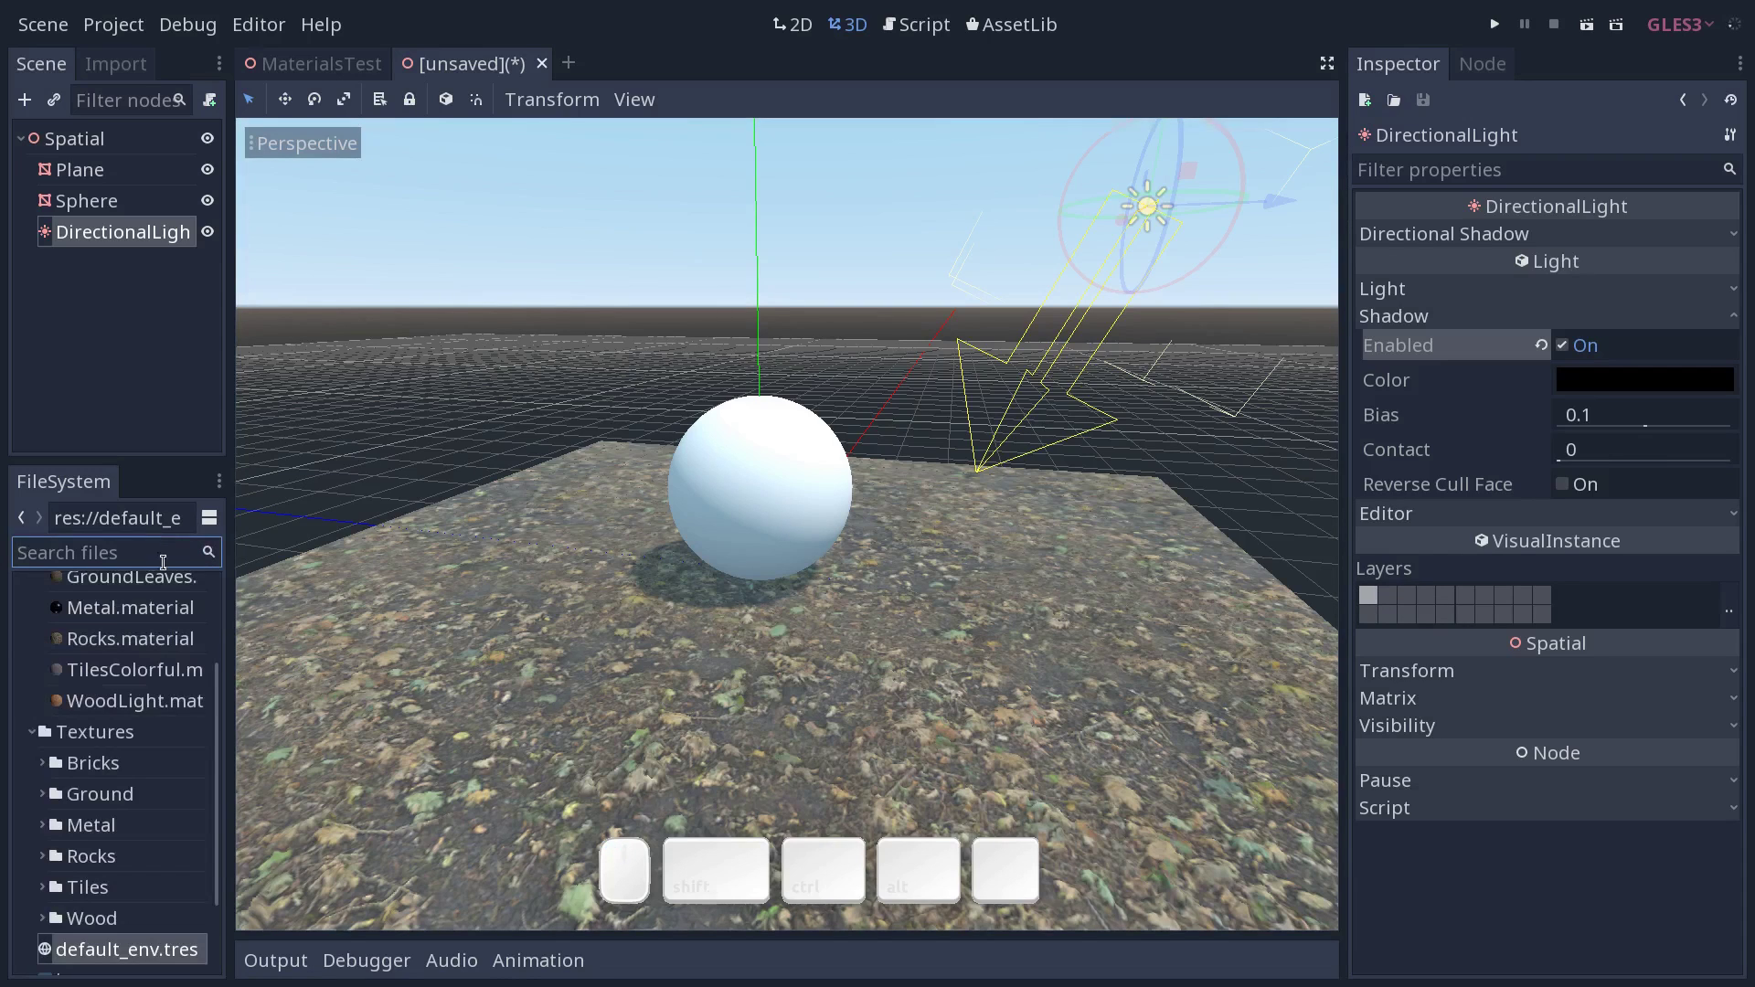
Apply Metal.material to the sphere and orbit to view it.
click(760, 430)
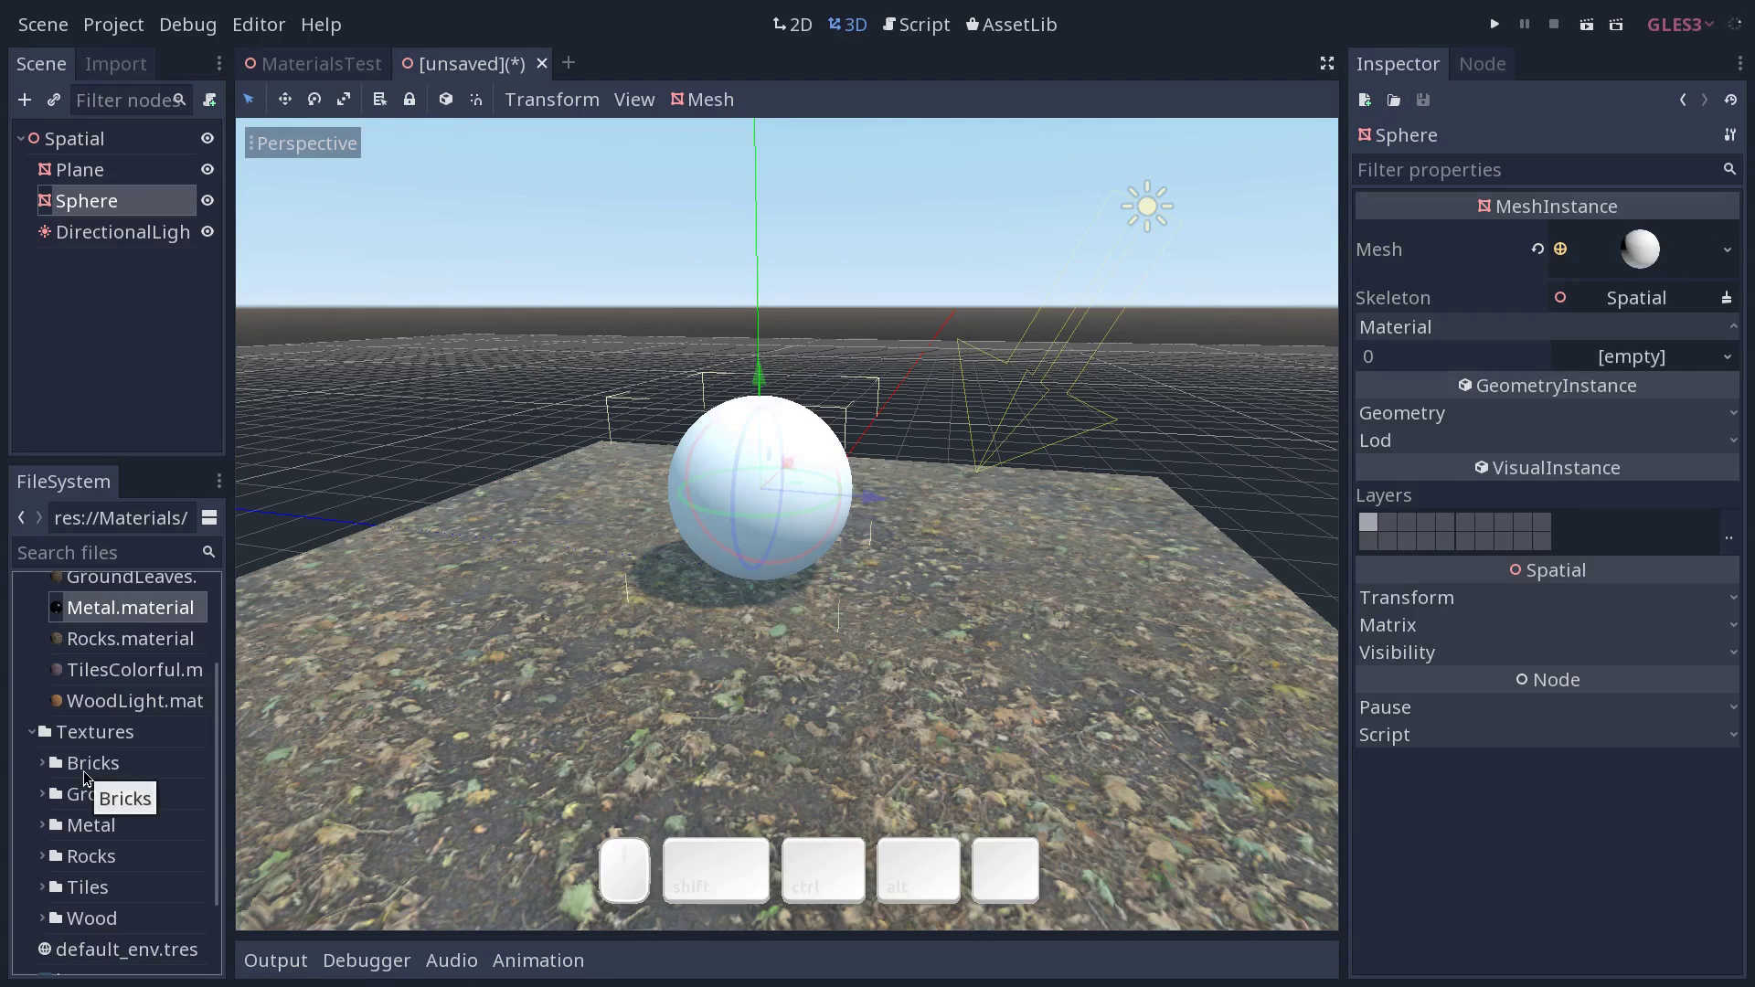
drag(145, 616, 1527, 375)
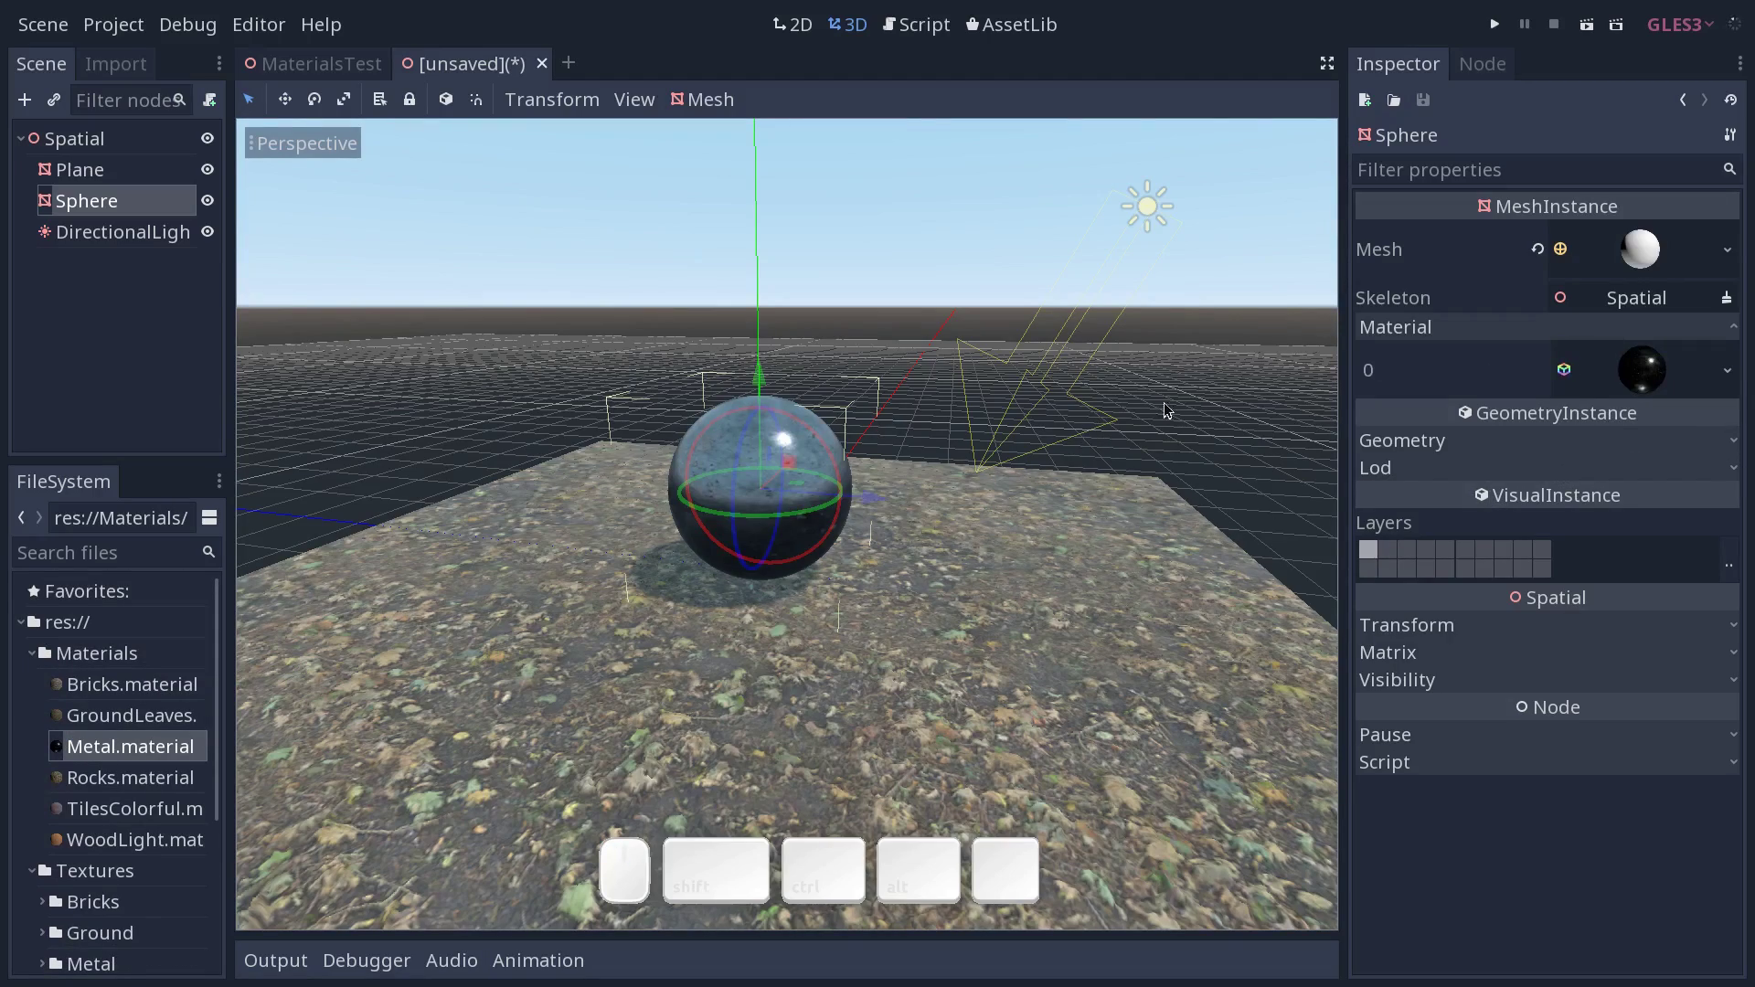
drag(1120, 466, 1035, 468)
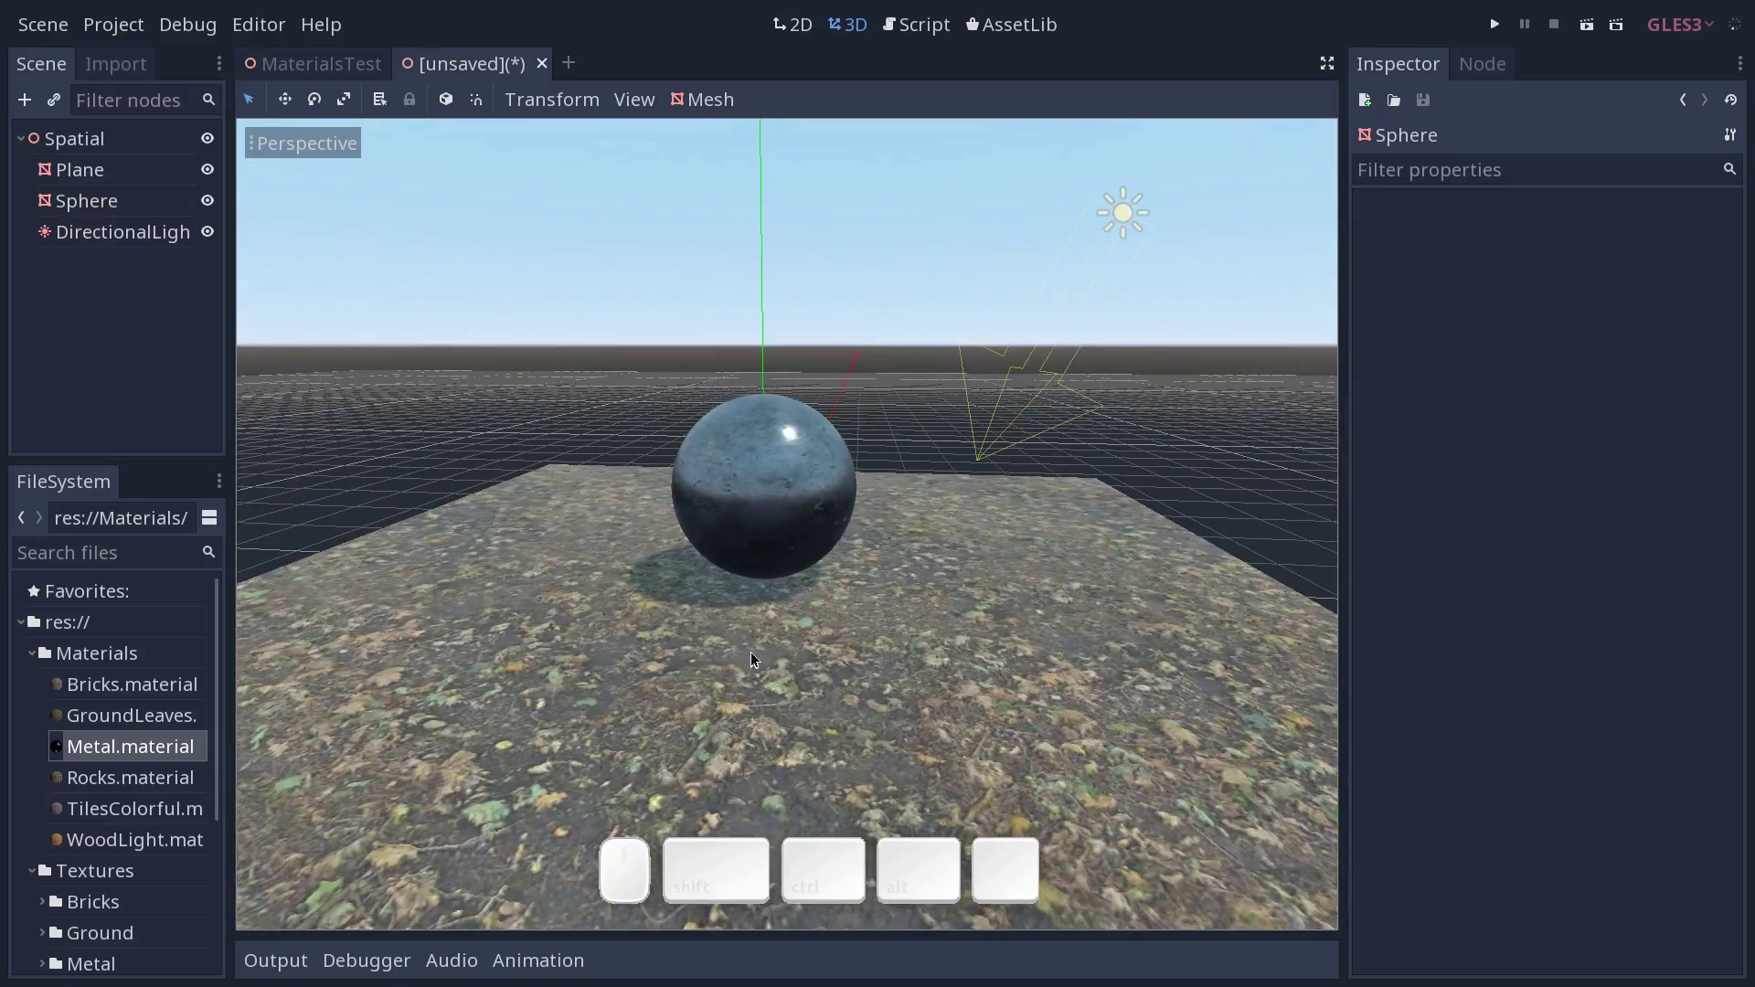
drag(830, 507, 855, 559)
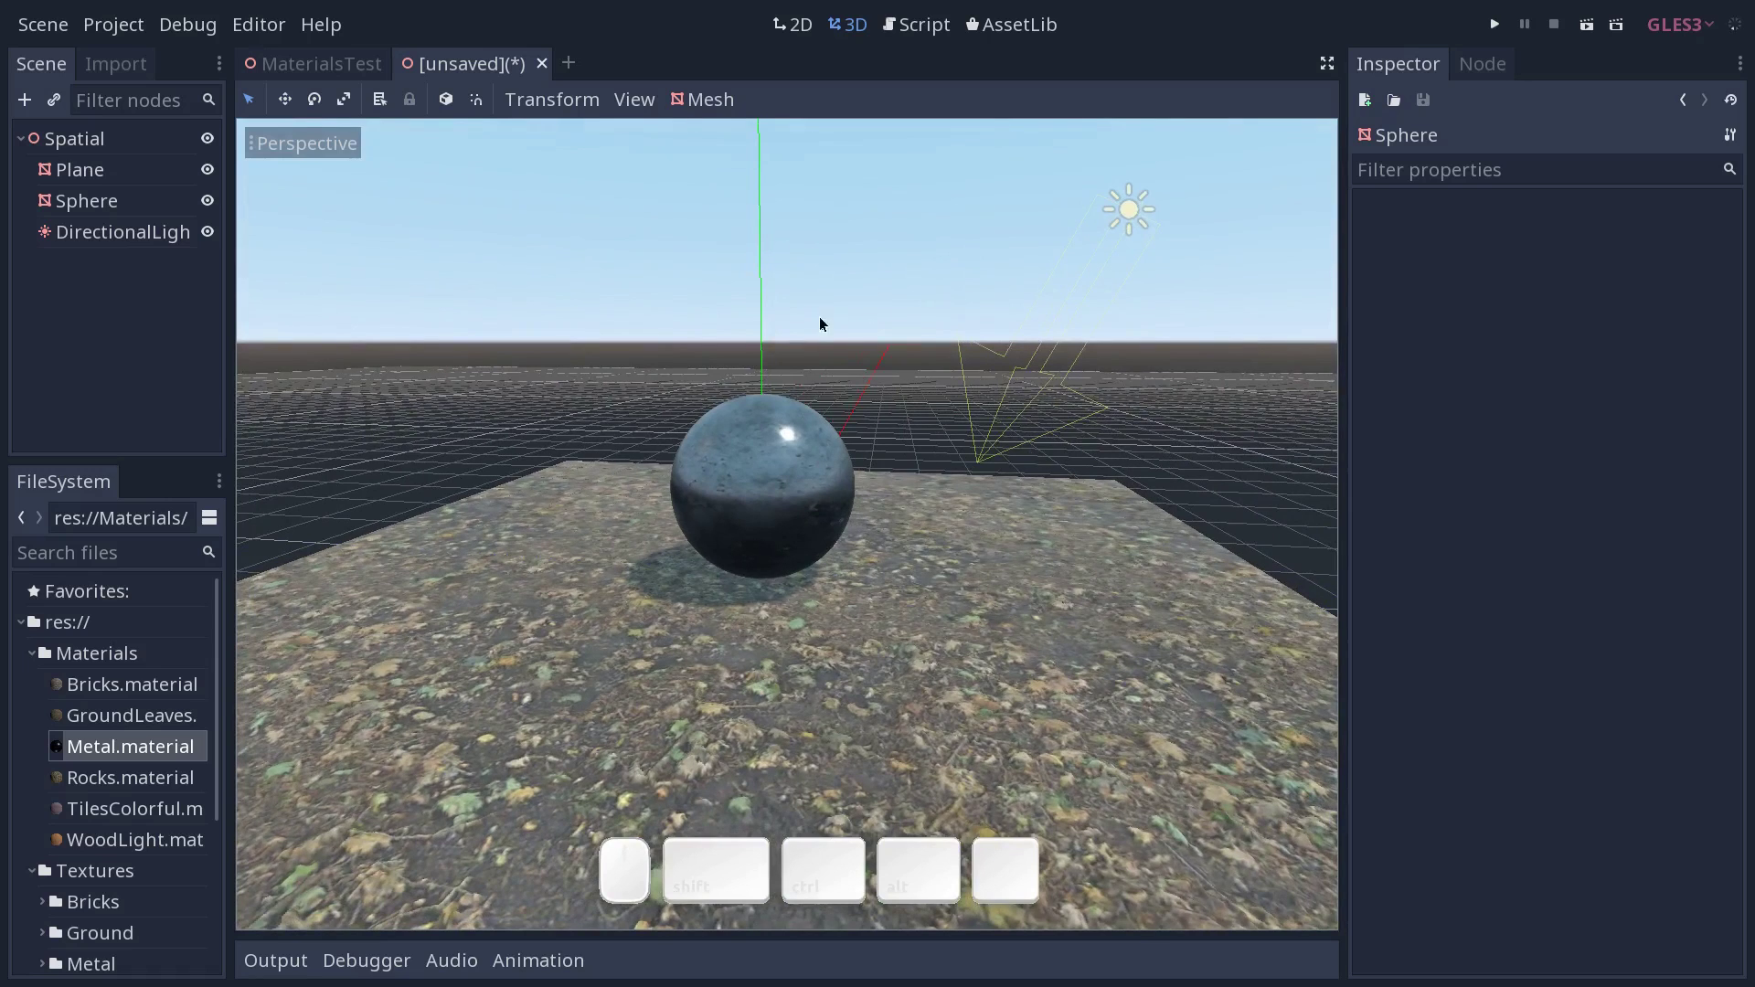
Undo a stray edit and select the ground Plane node in the Scene dock.
click(571, 611)
key(Tab)
key(ctrl+z)
click(216, 176)
click(212, 175)
middle_click(210, 178)
middle_click(211, 178)
click(211, 178)
click(215, 177)
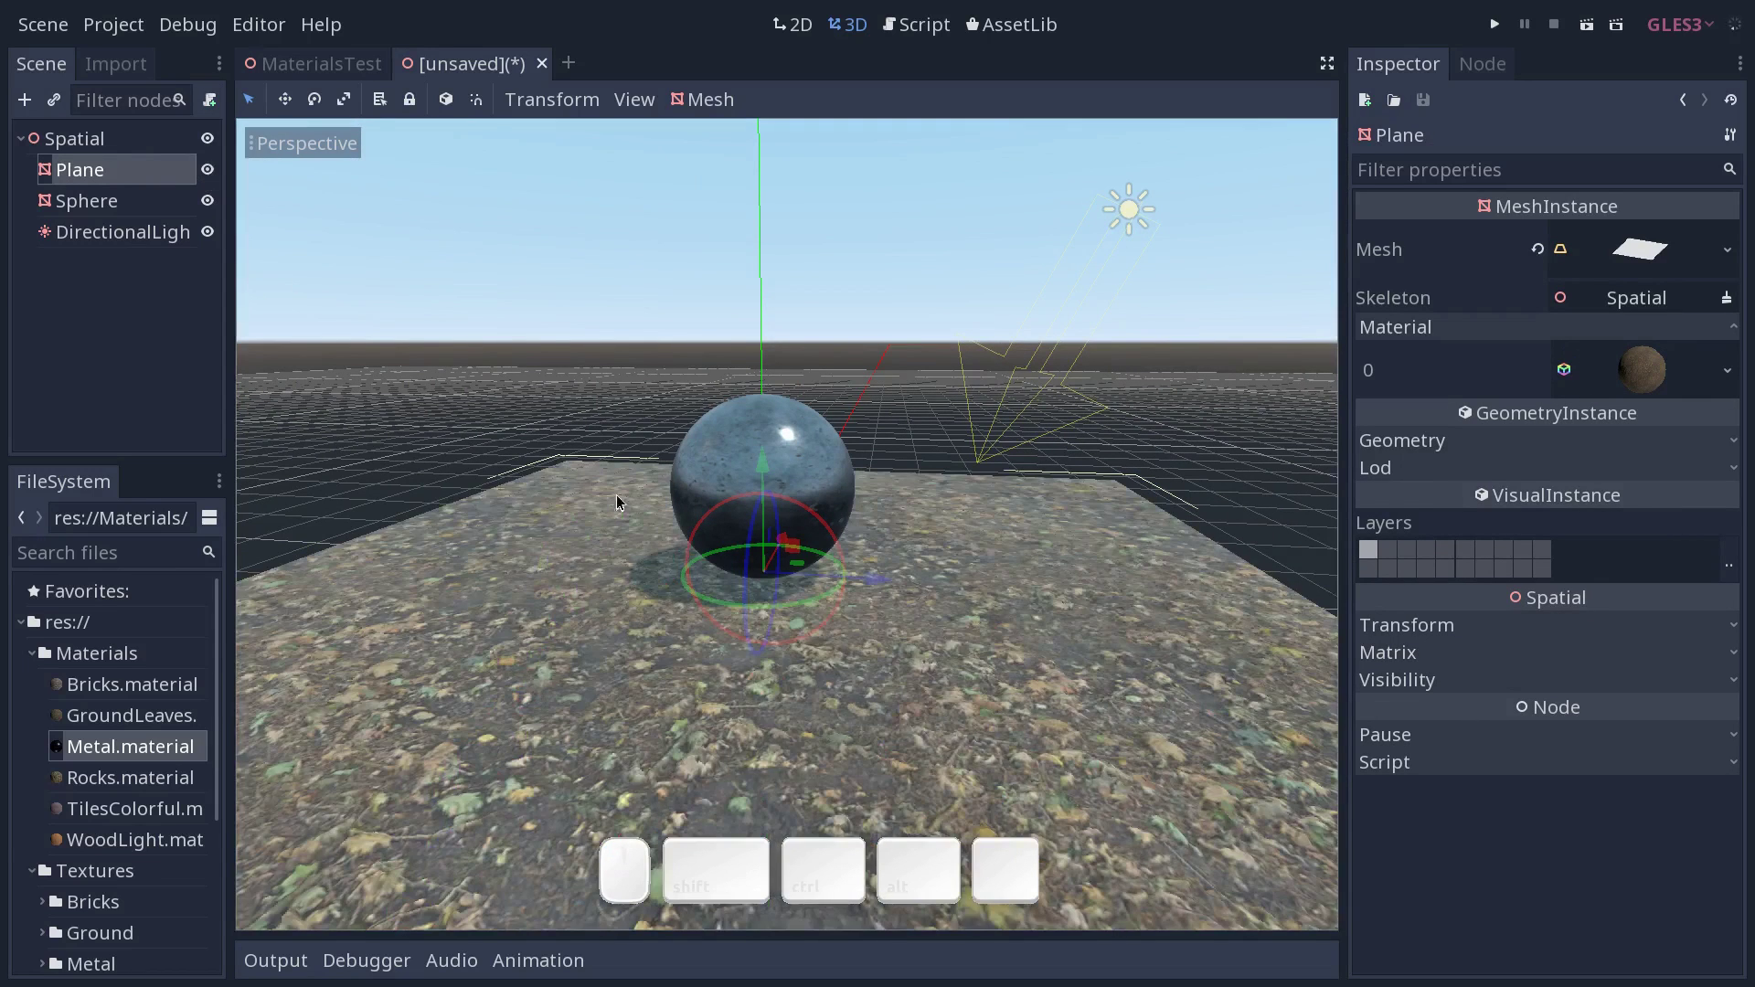
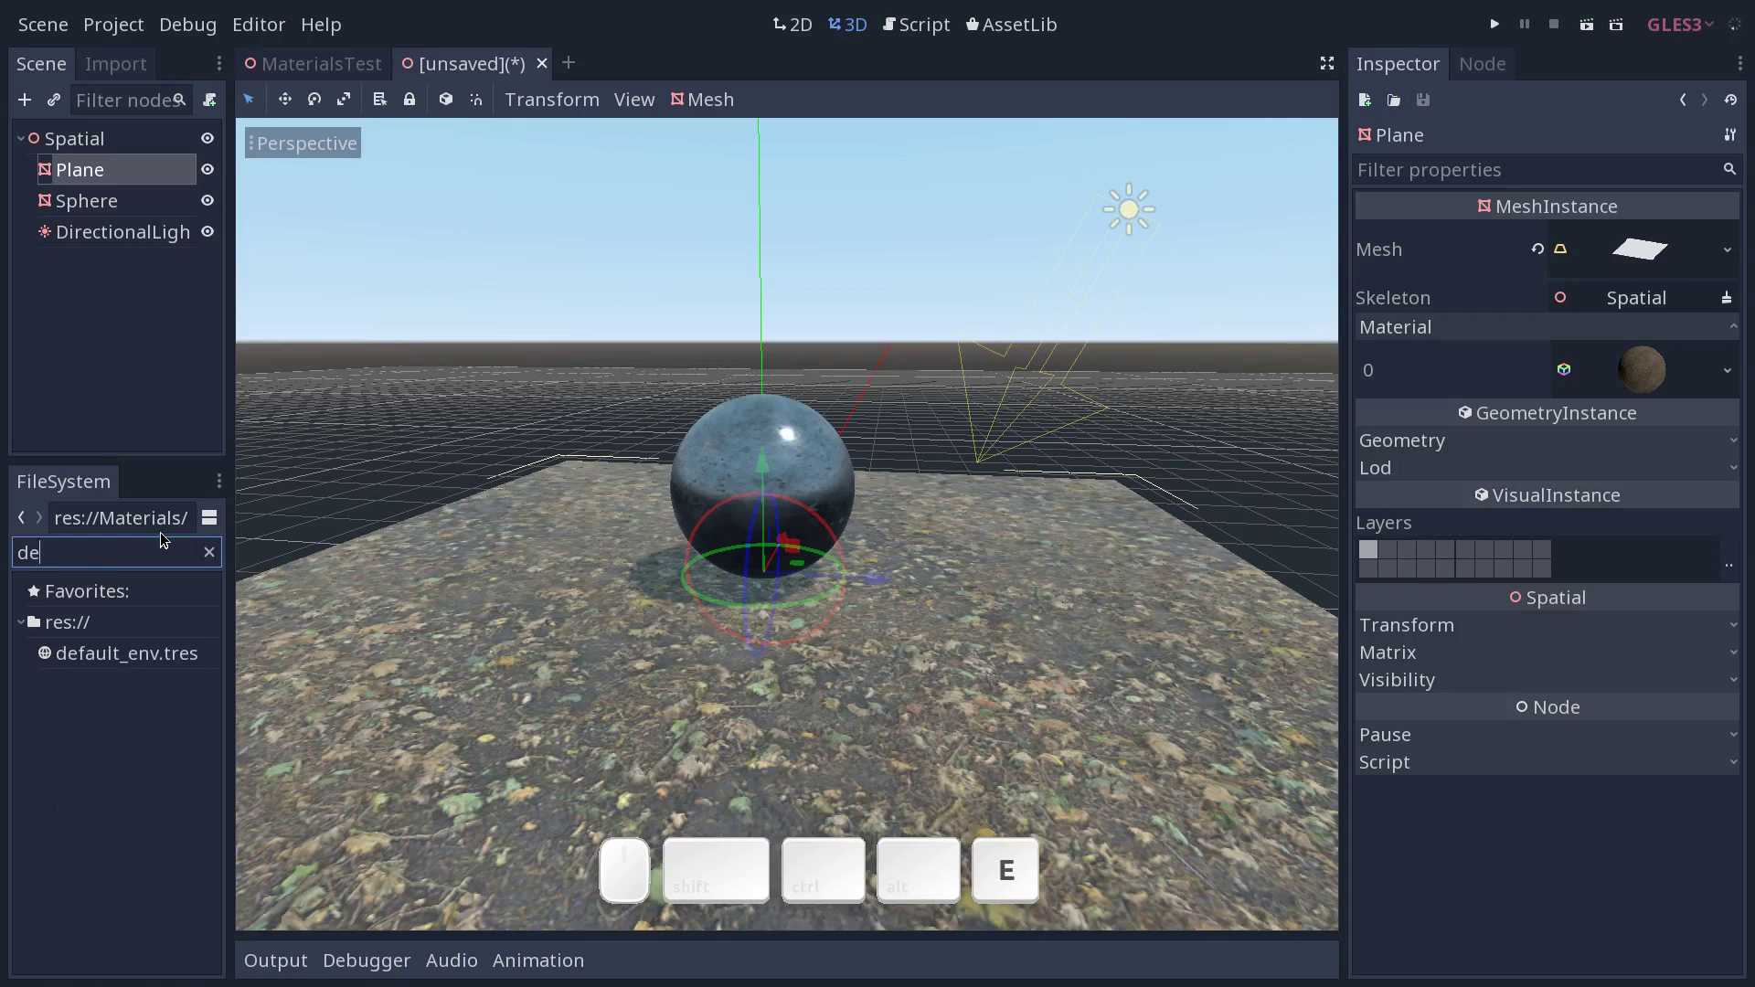
Enable Ss Reflections in default_env.tres and orbit to see the sphere reflect the ground.
click(118, 650)
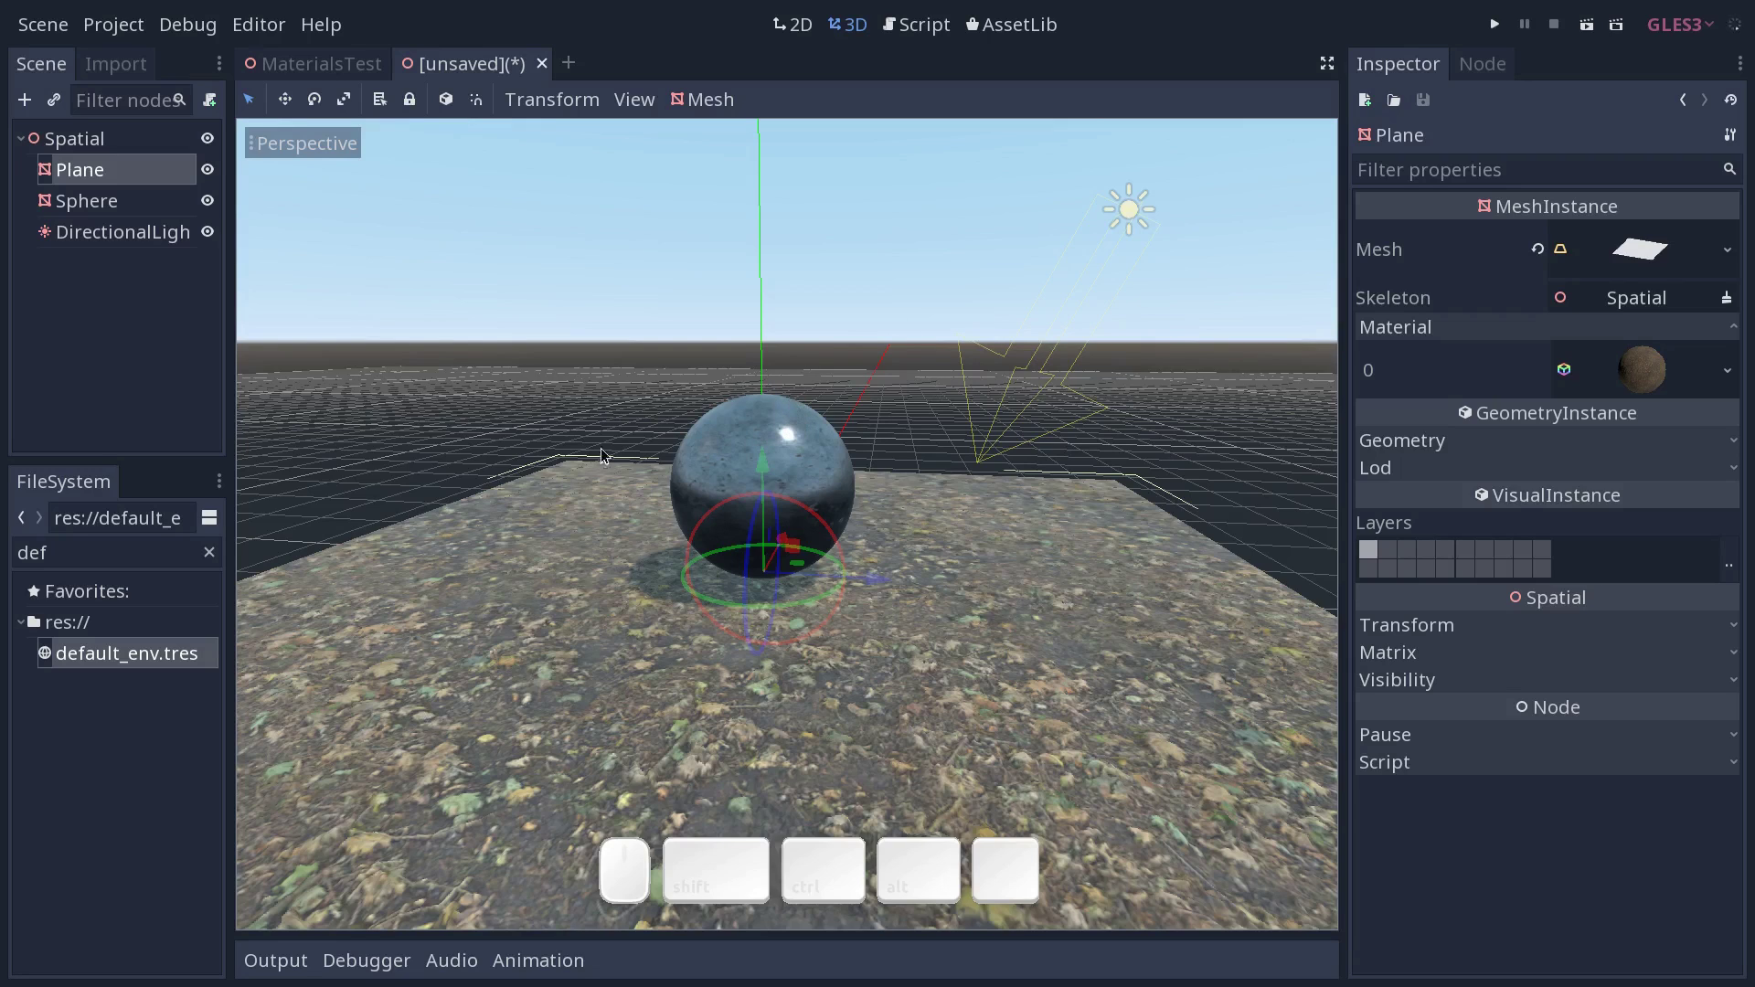
click(172, 658)
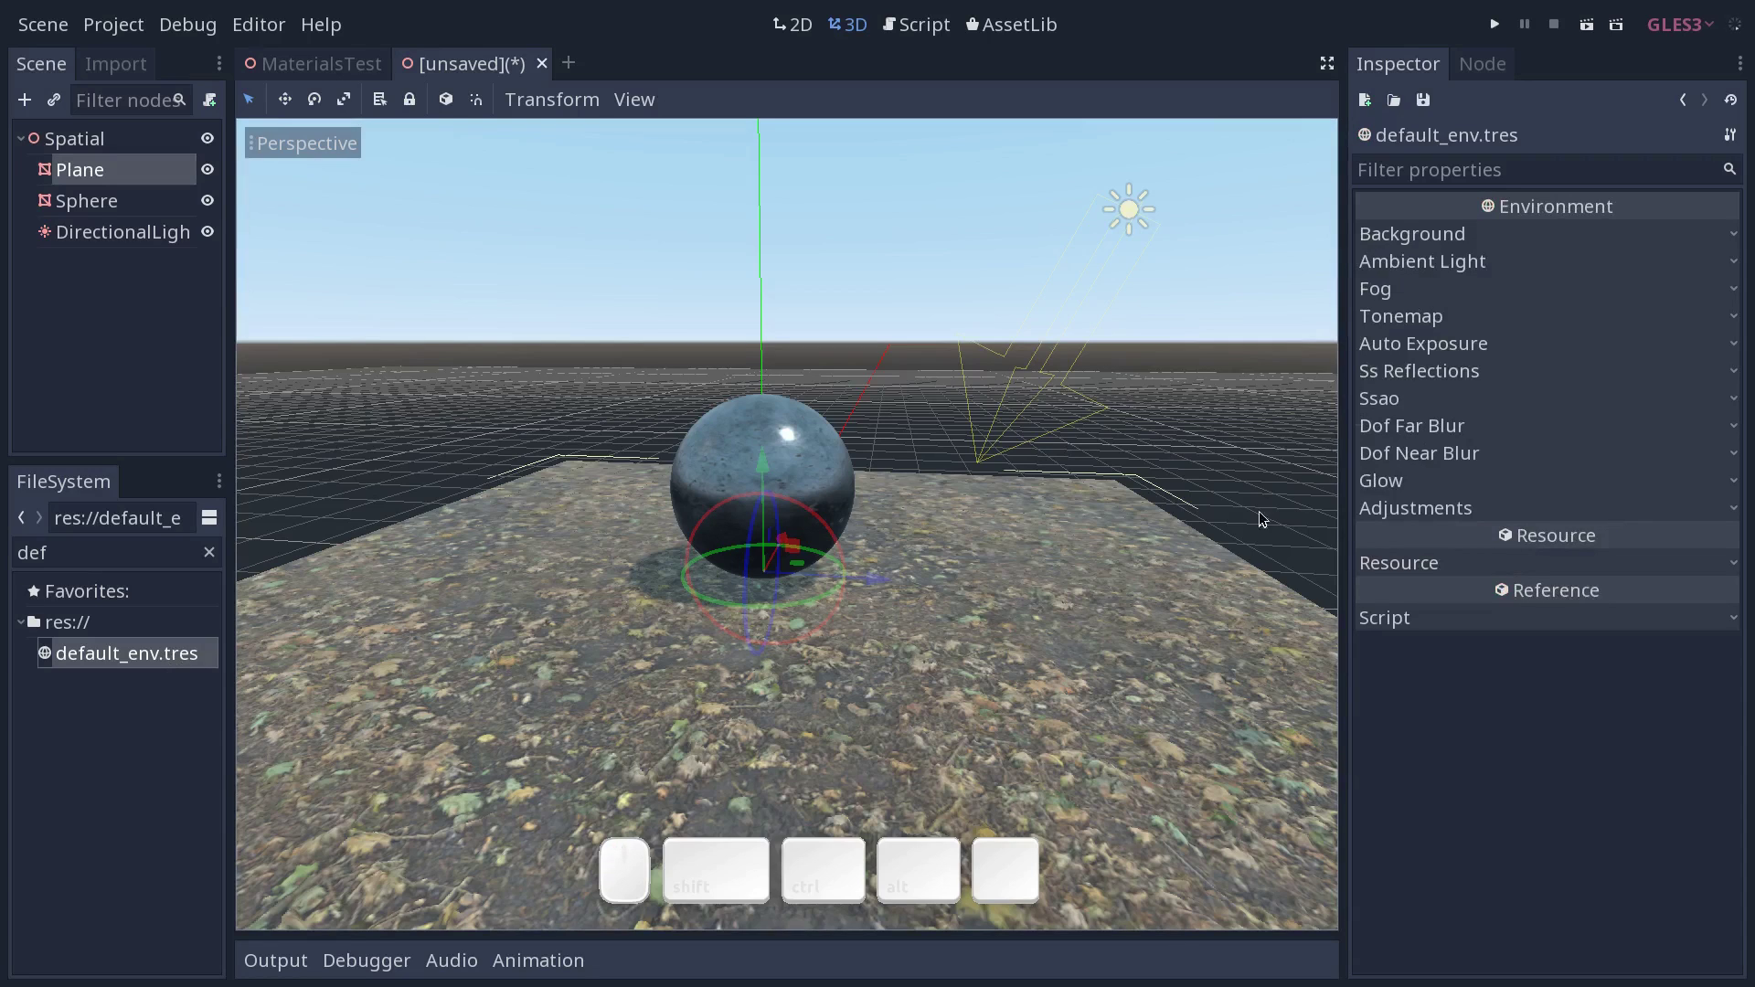
click(1453, 373)
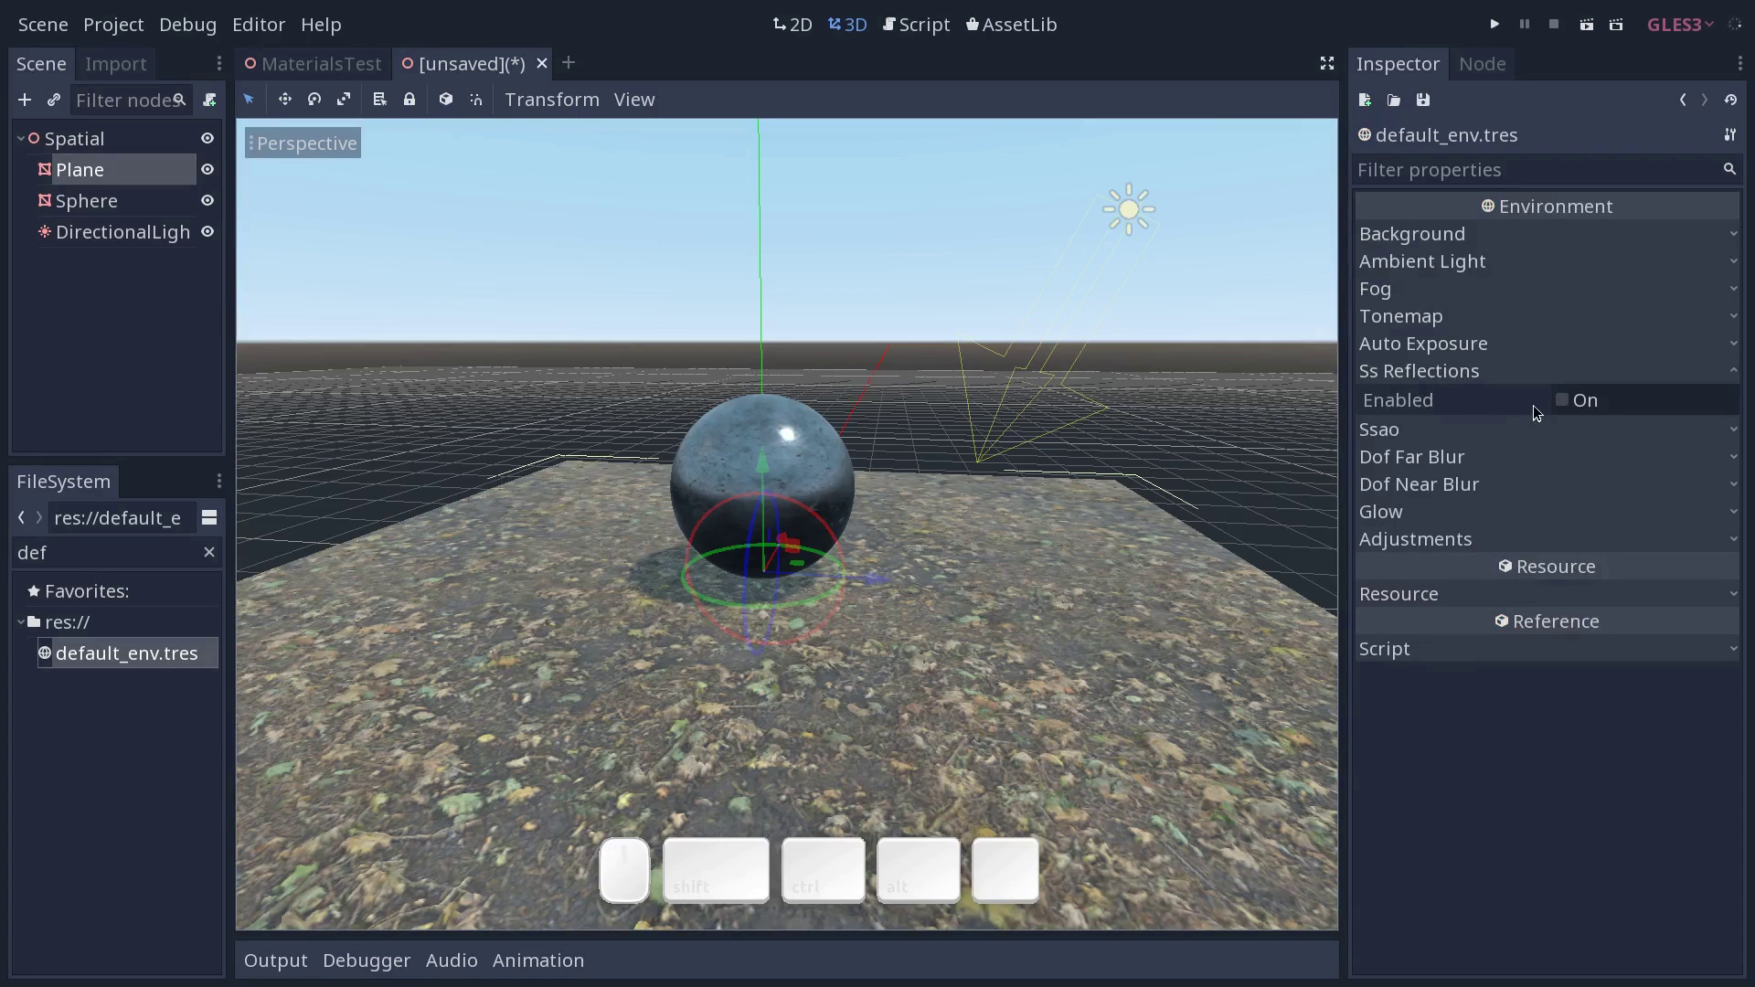
click(1569, 406)
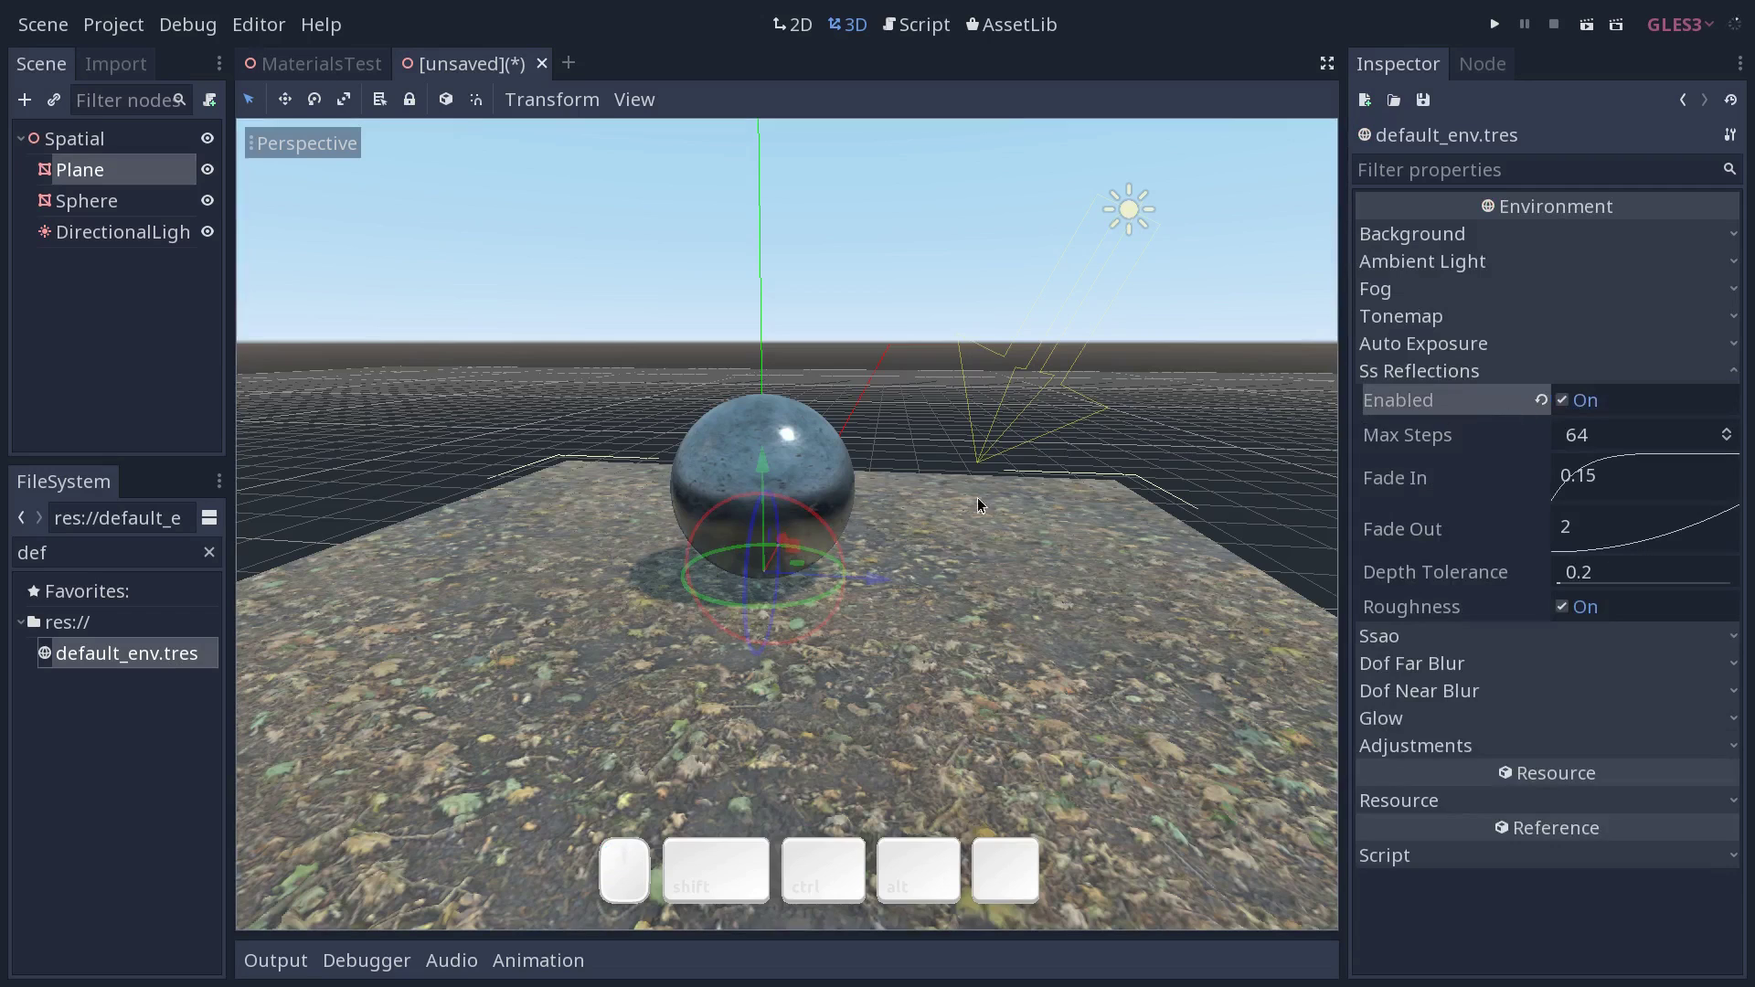
click(954, 353)
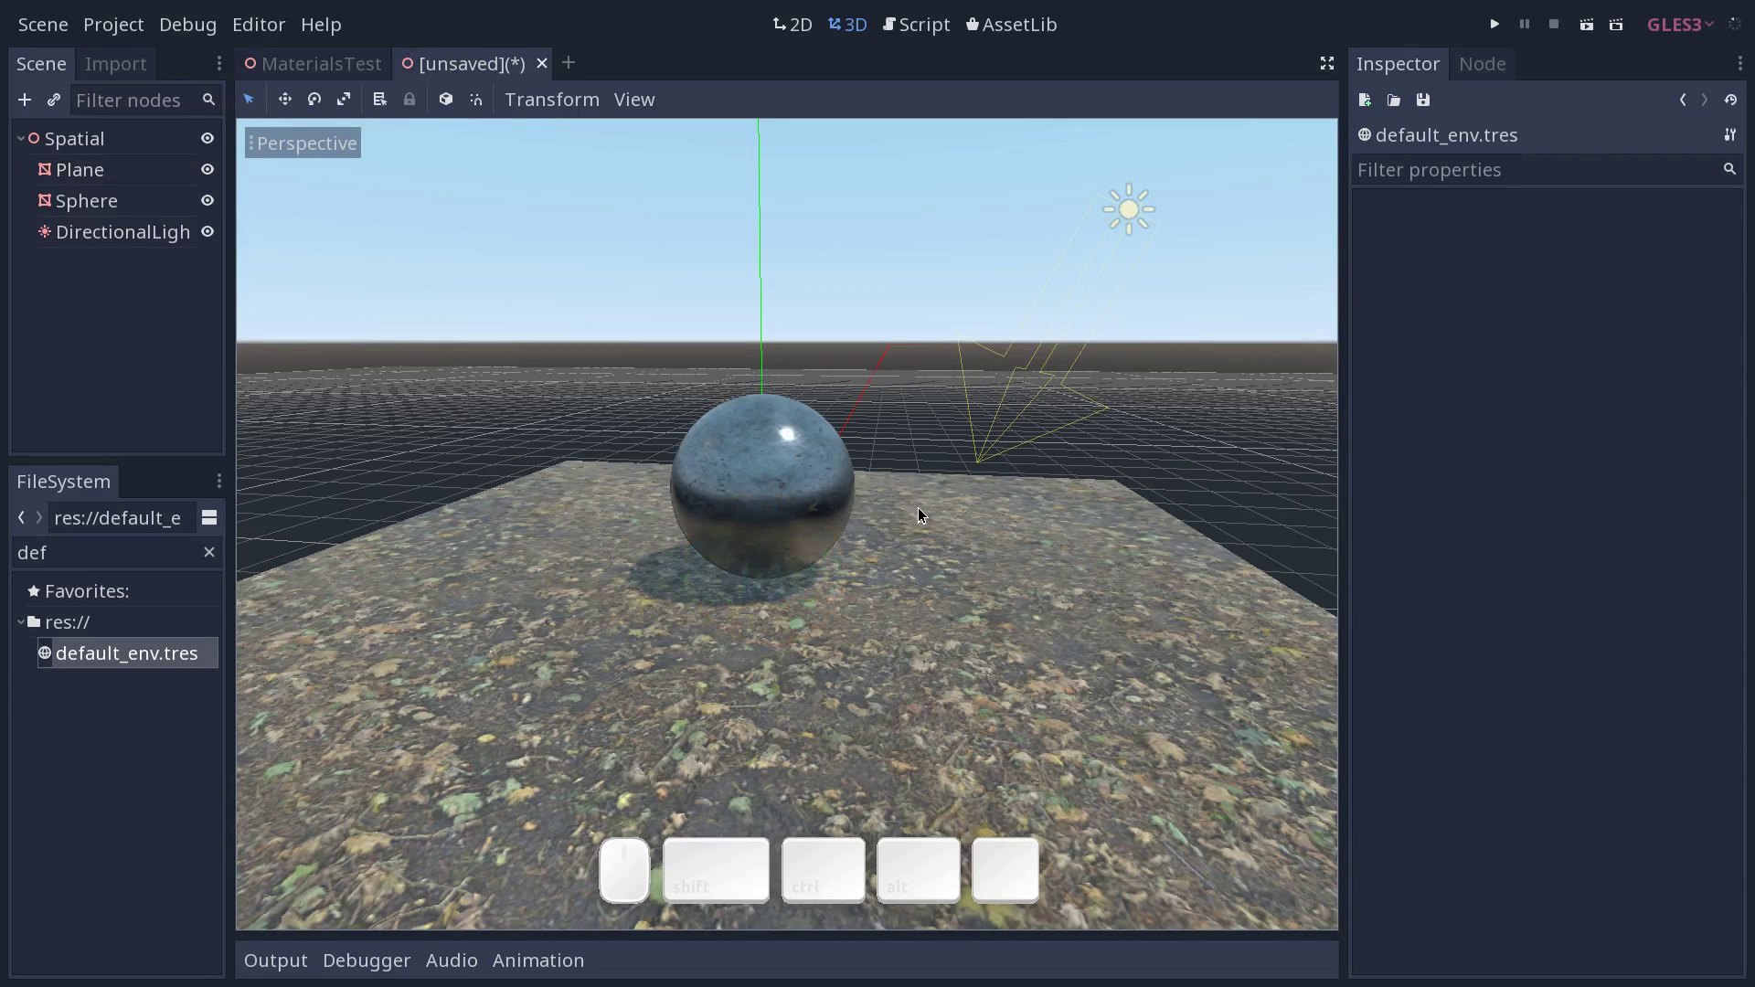
drag(952, 500, 969, 505)
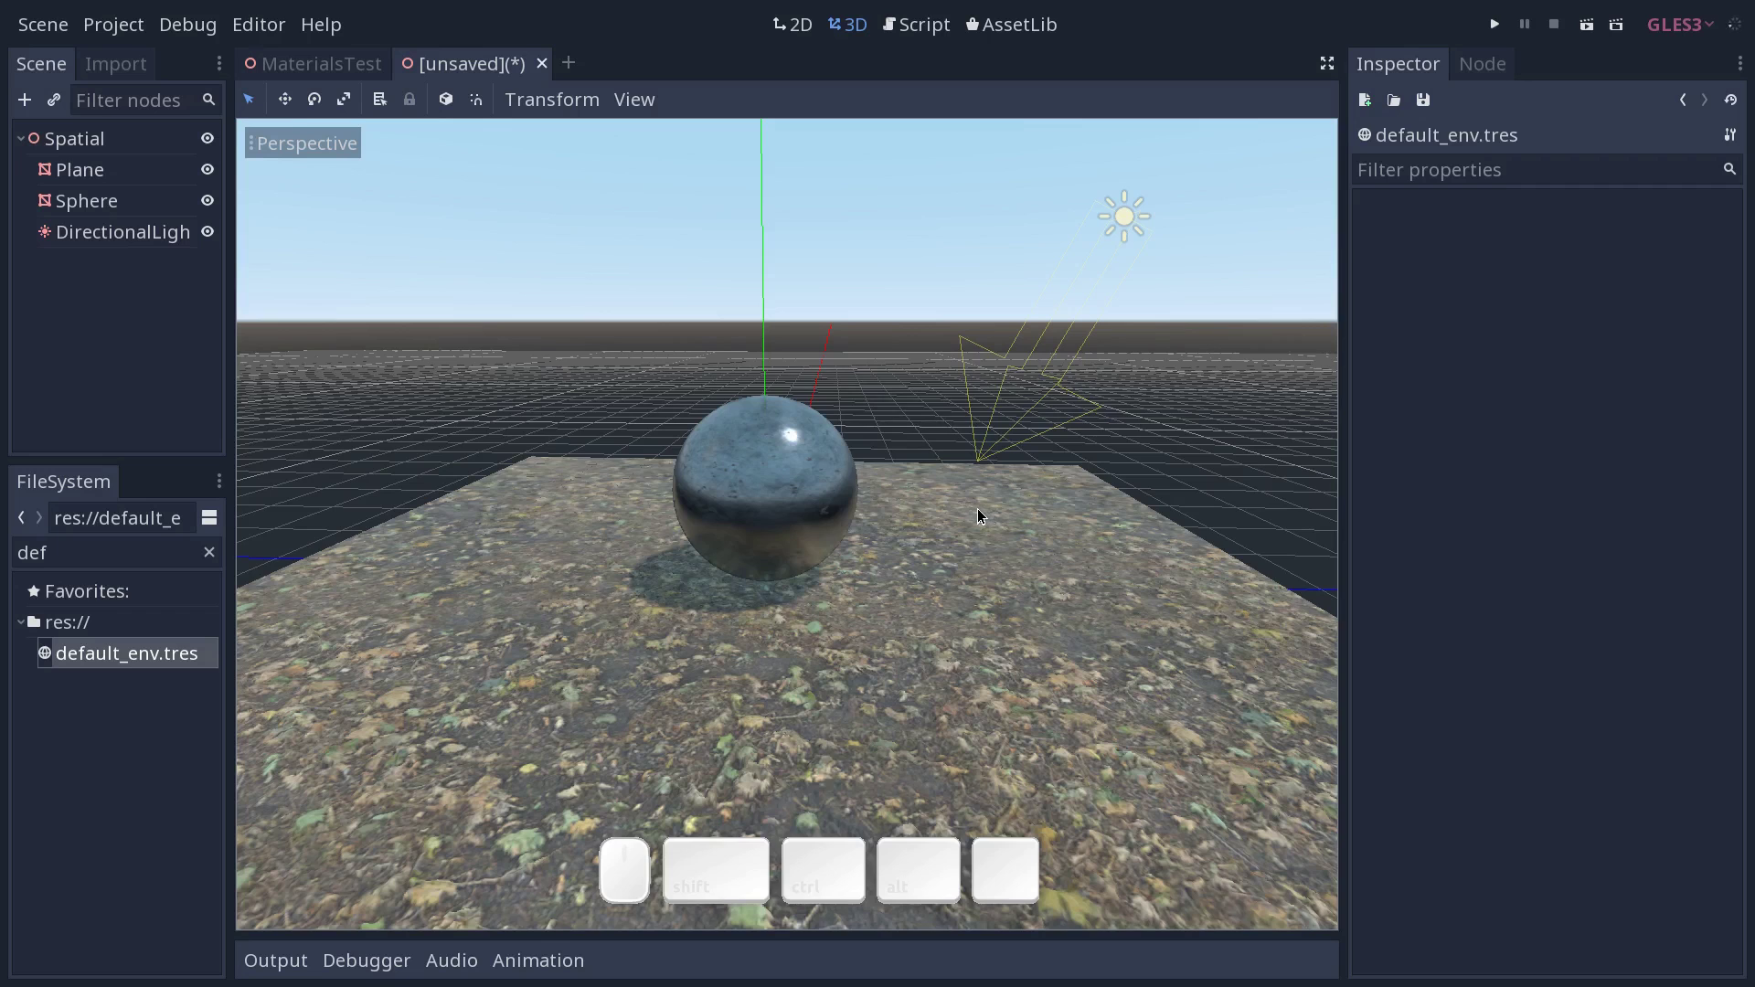
middle_click(972, 521)
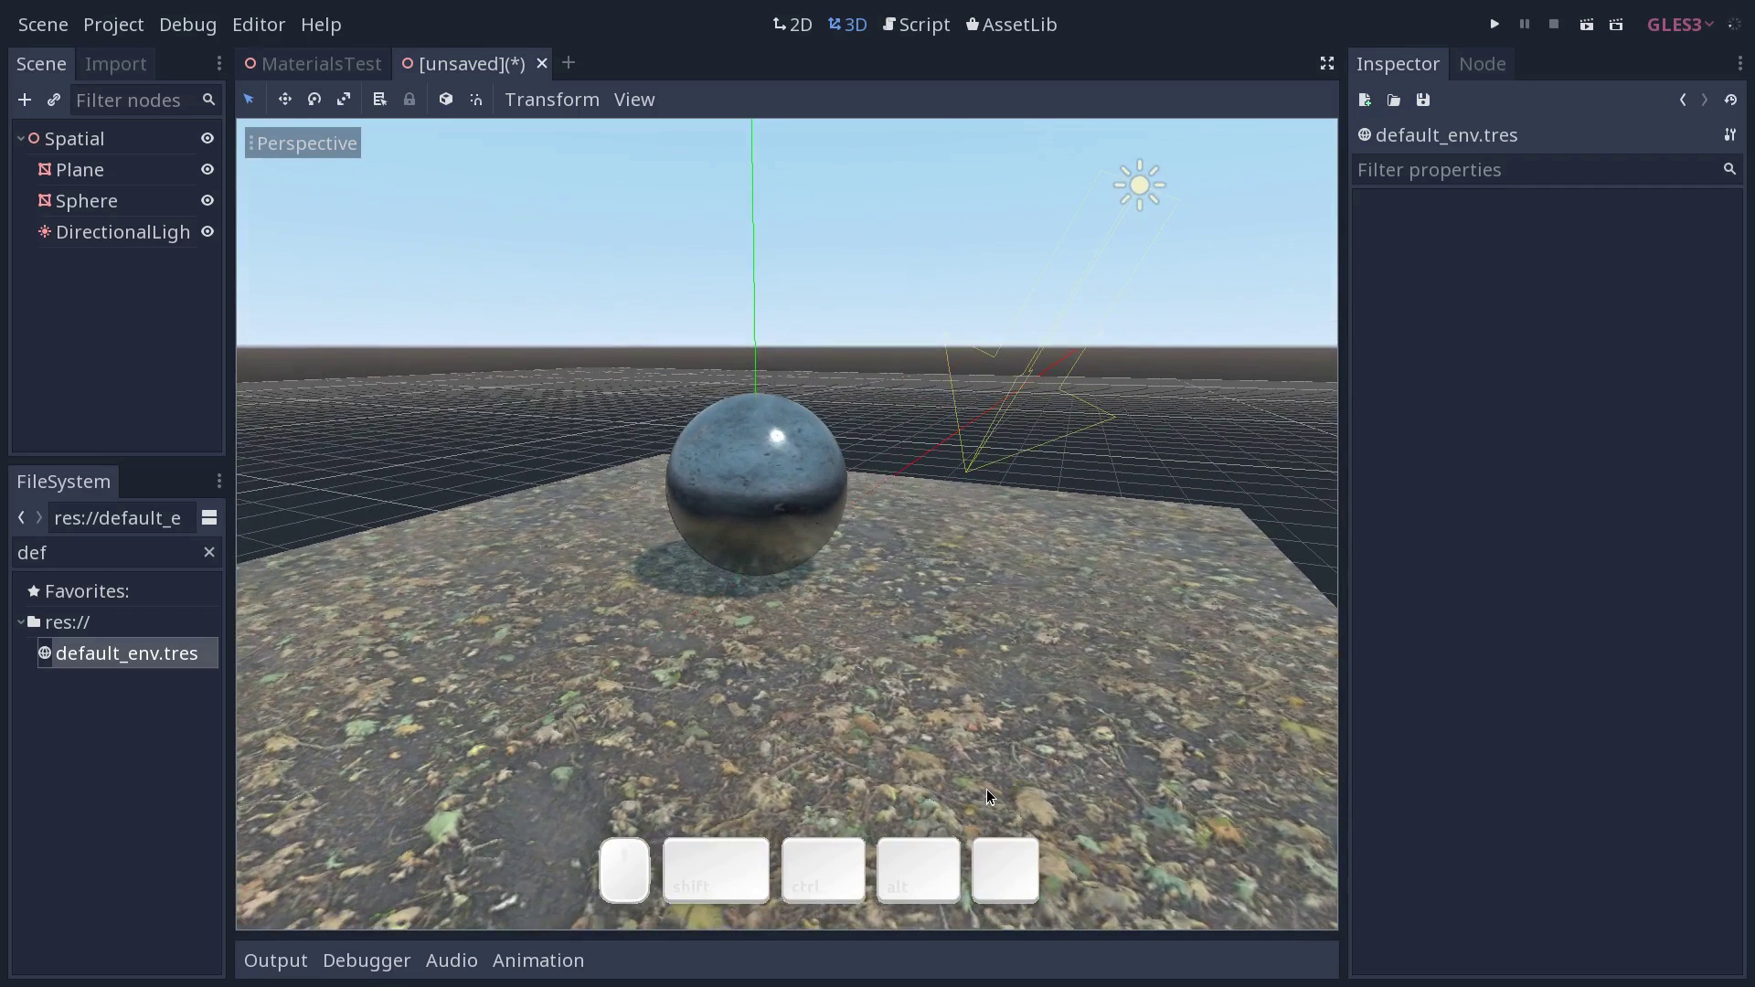